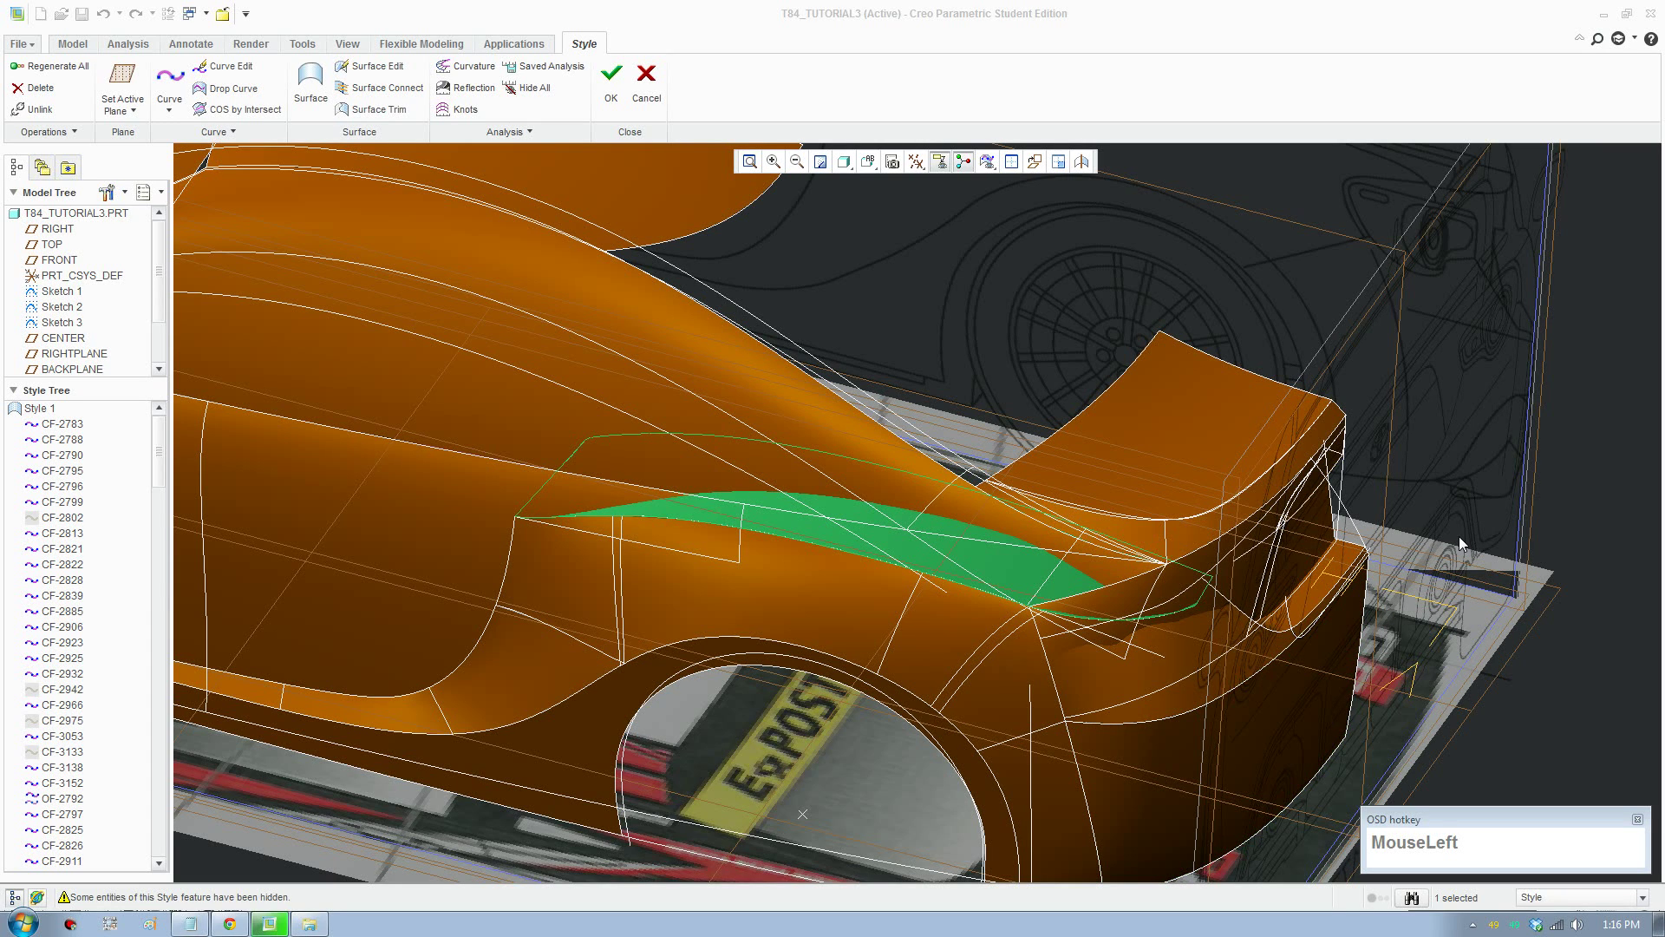
Step: Orbit and zoom the car body to bring the green rear side window surface into view
scroll(down, 3)
scroll(up, 3)
scroll(down, 3)
middle_click(1443, 476)
scroll(up, 3)
middle_click(1103, 618)
scroll(down, 3)
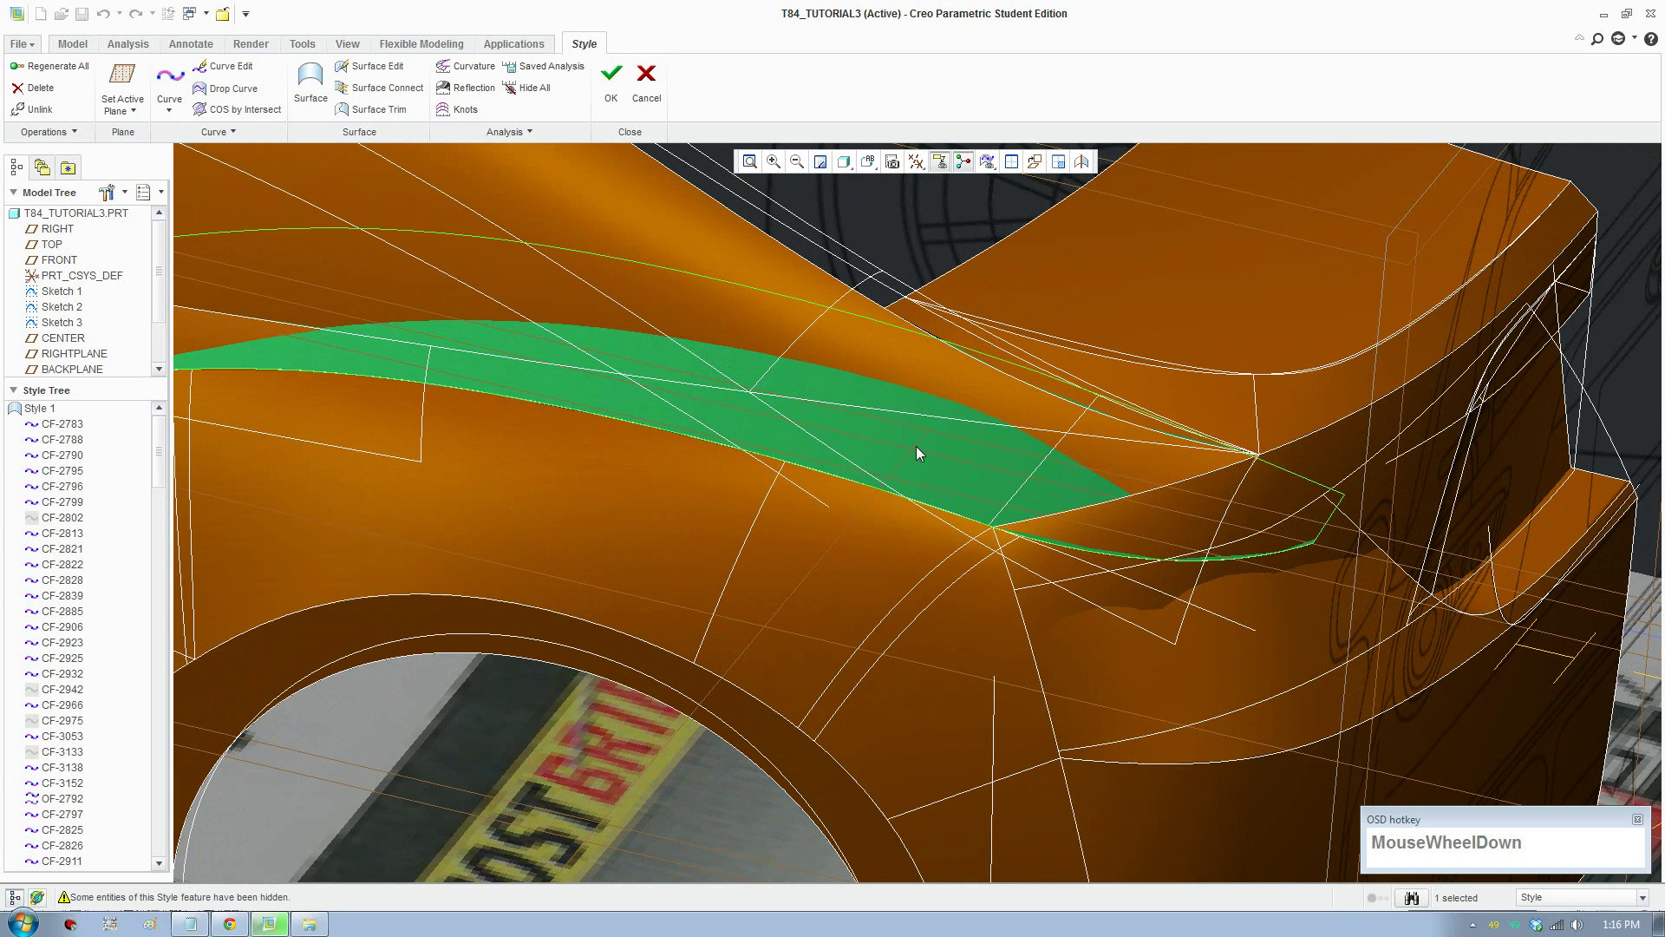
scroll(up, 3)
scroll(down, 3)
scroll(up, 3)
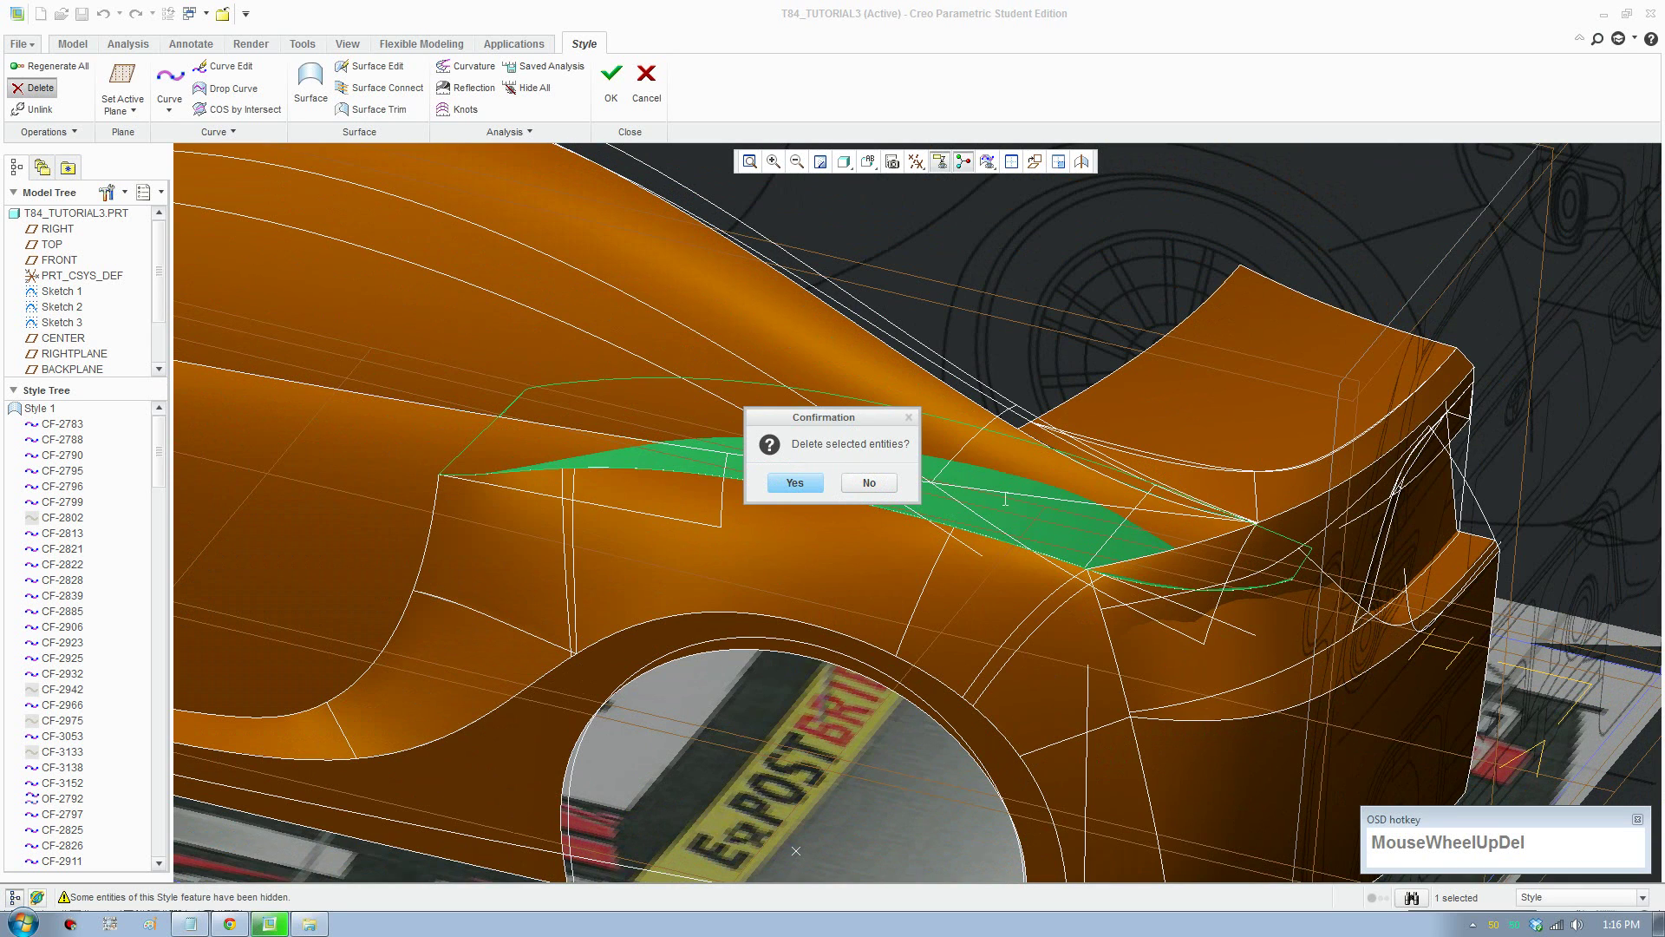
Step: Delete the green rear side window surface and bring up Pick From List for the geometry beneath it
click(813, 492)
scroll(down, 3)
right_click(1326, 601)
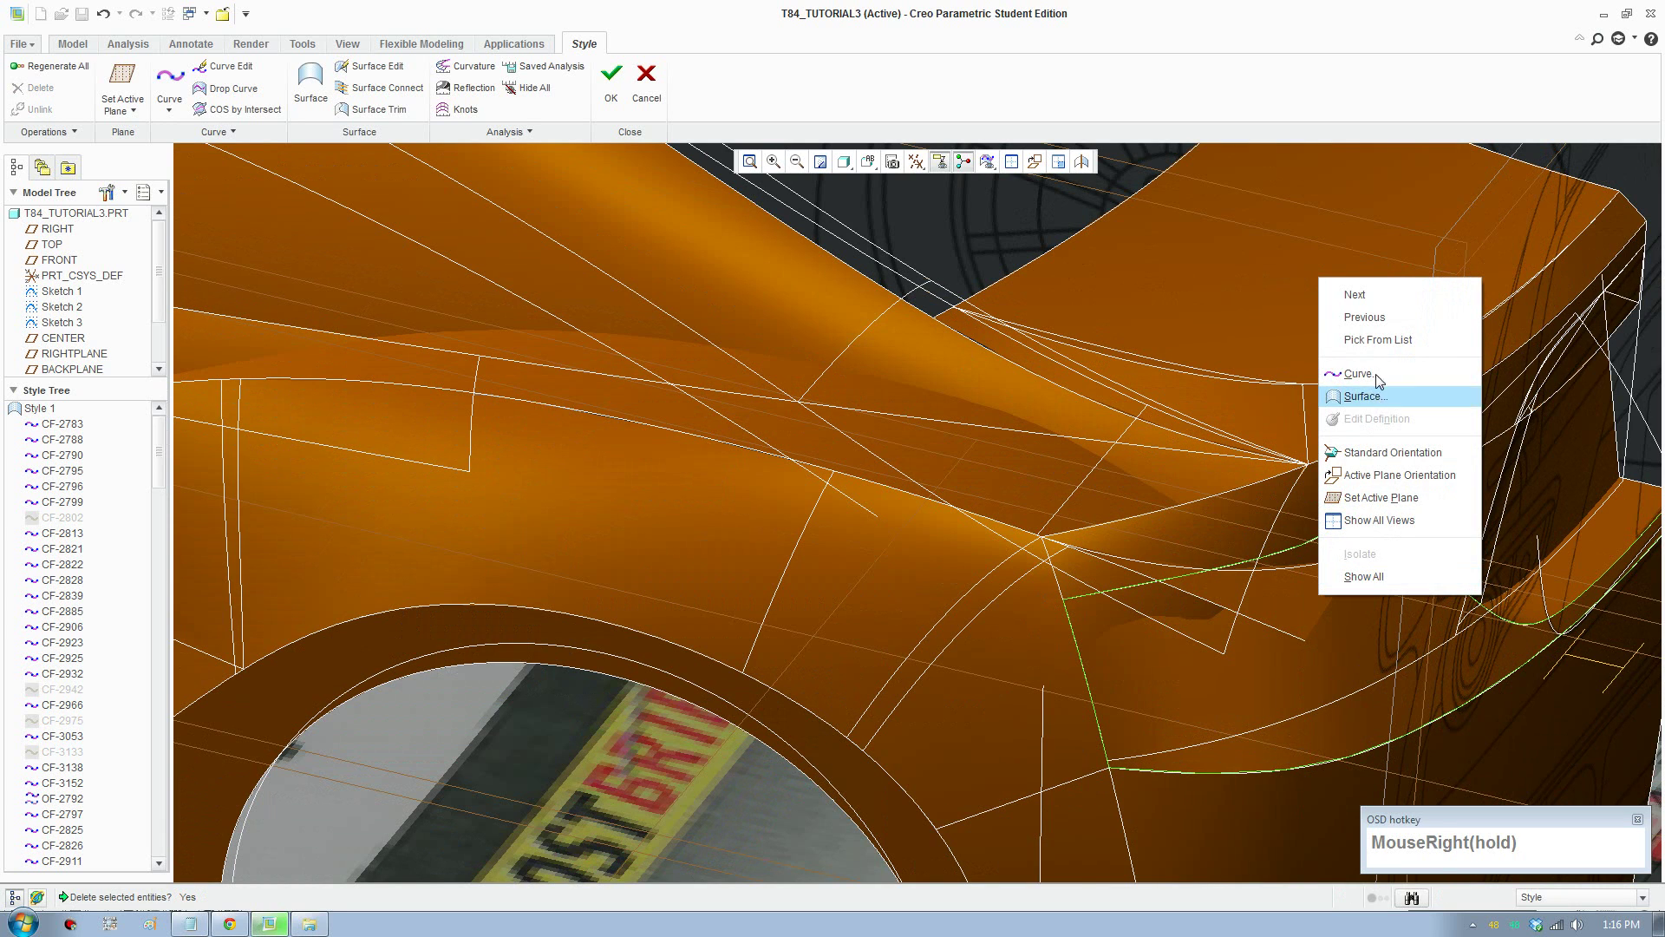
Step: Delete the trimmed surface under the rear side window with F8, unlinking its dependent children
click(1392, 337)
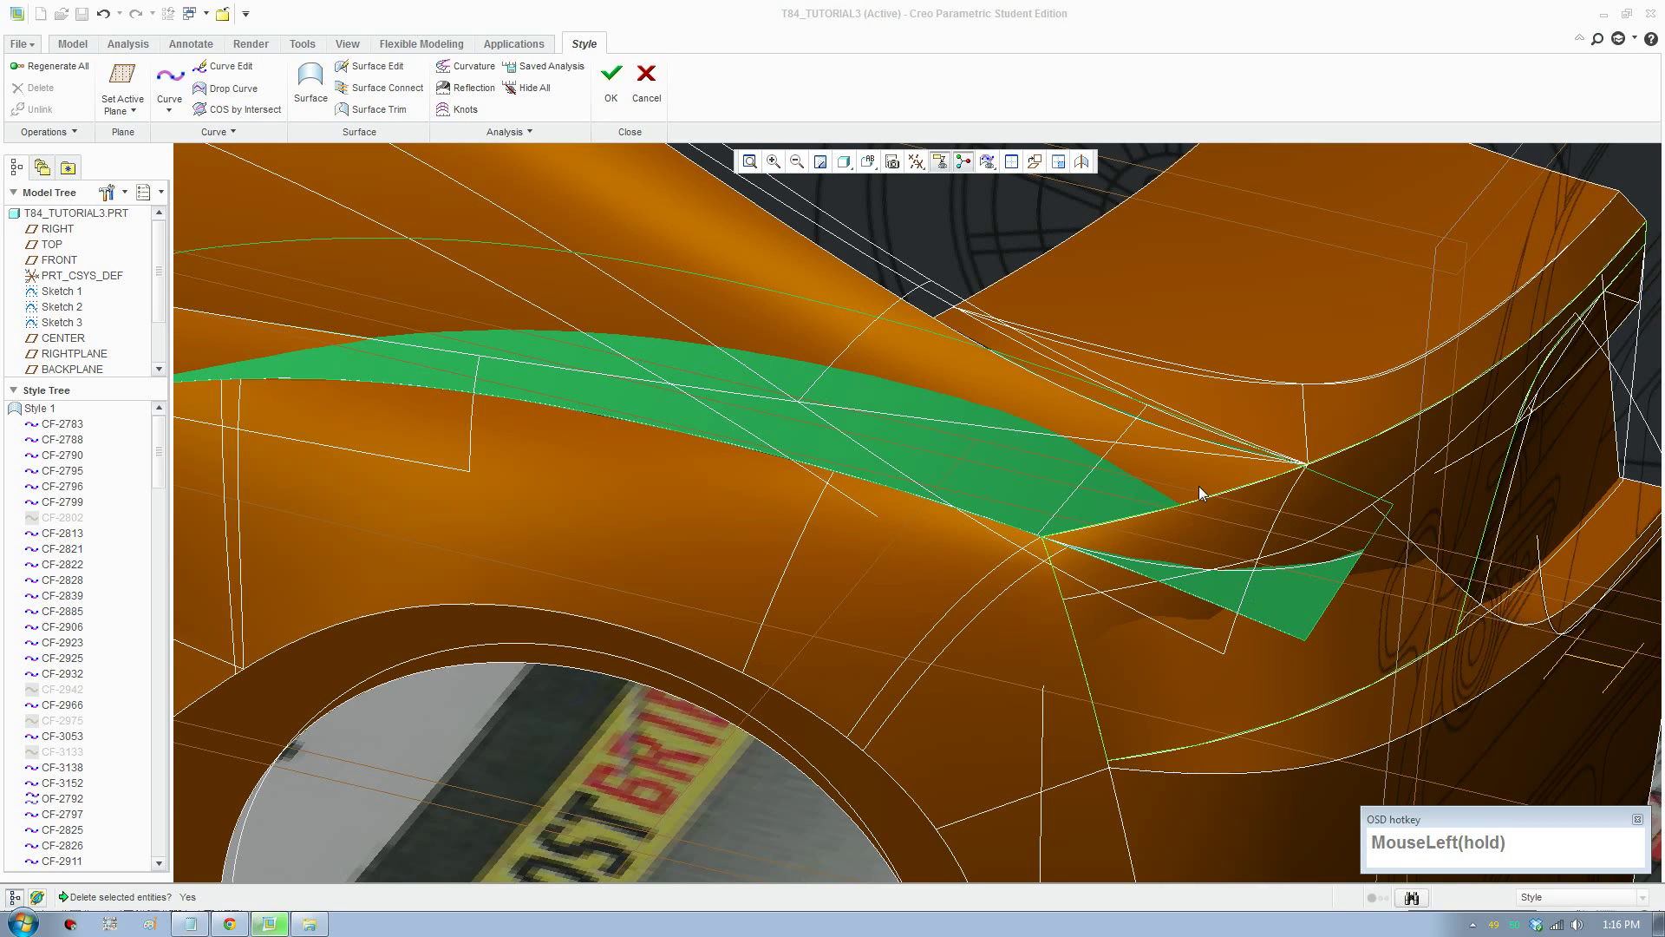
scroll(up, 3)
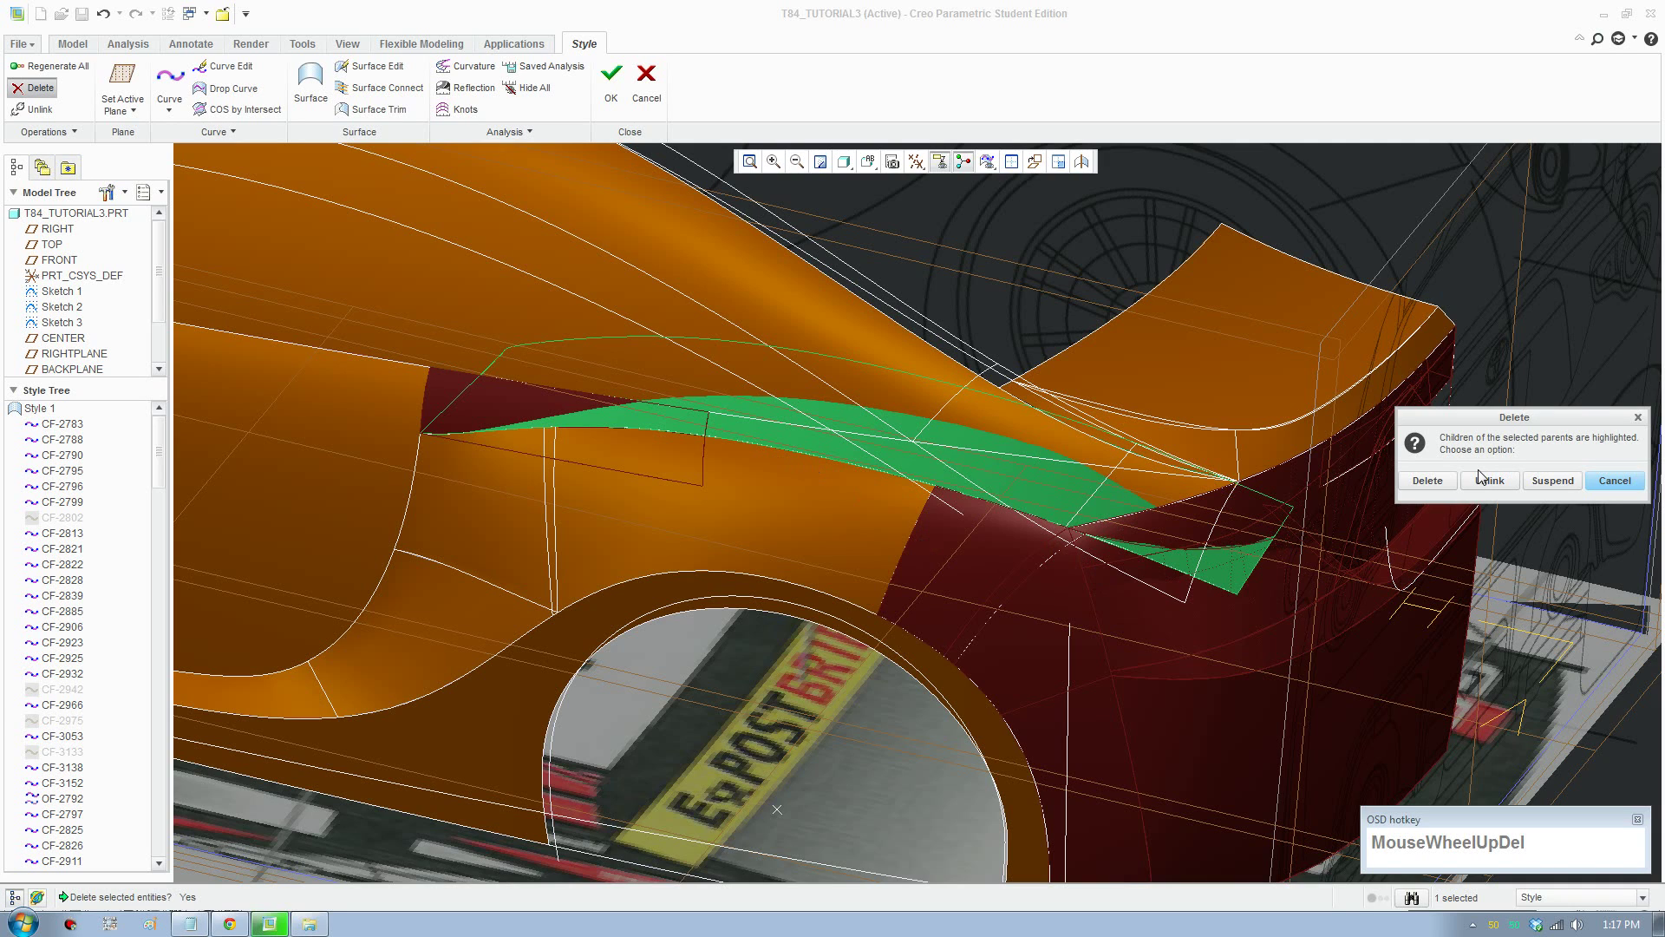
key(F8)
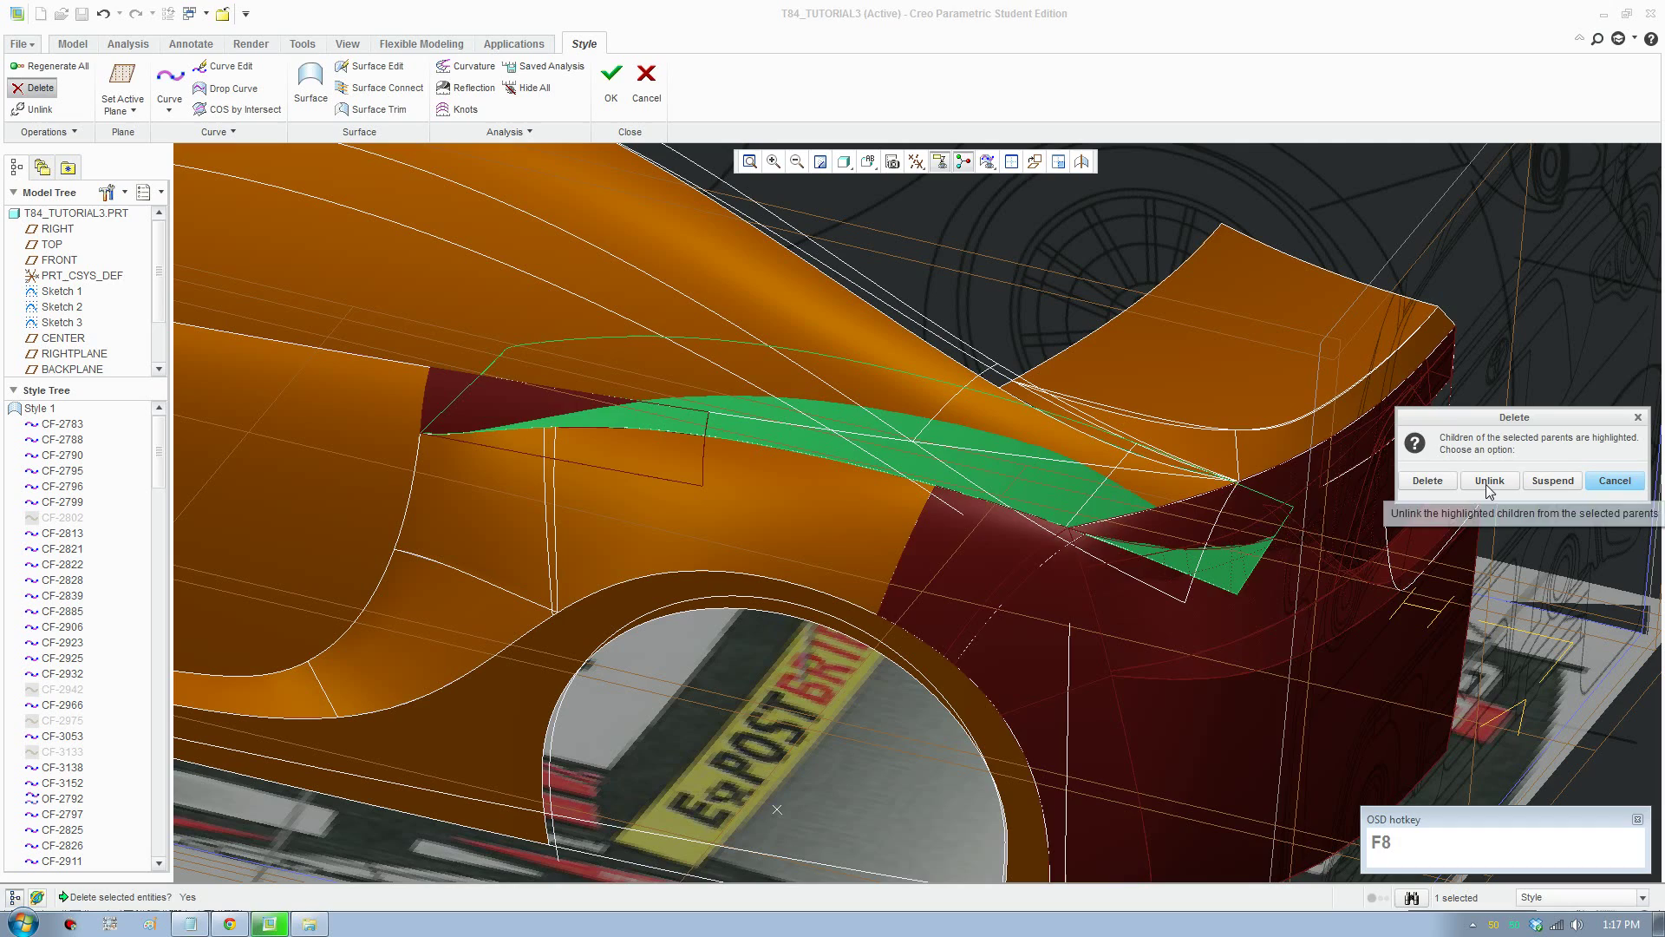
click(1490, 487)
scroll(up, 3)
drag(952, 610, 738, 649)
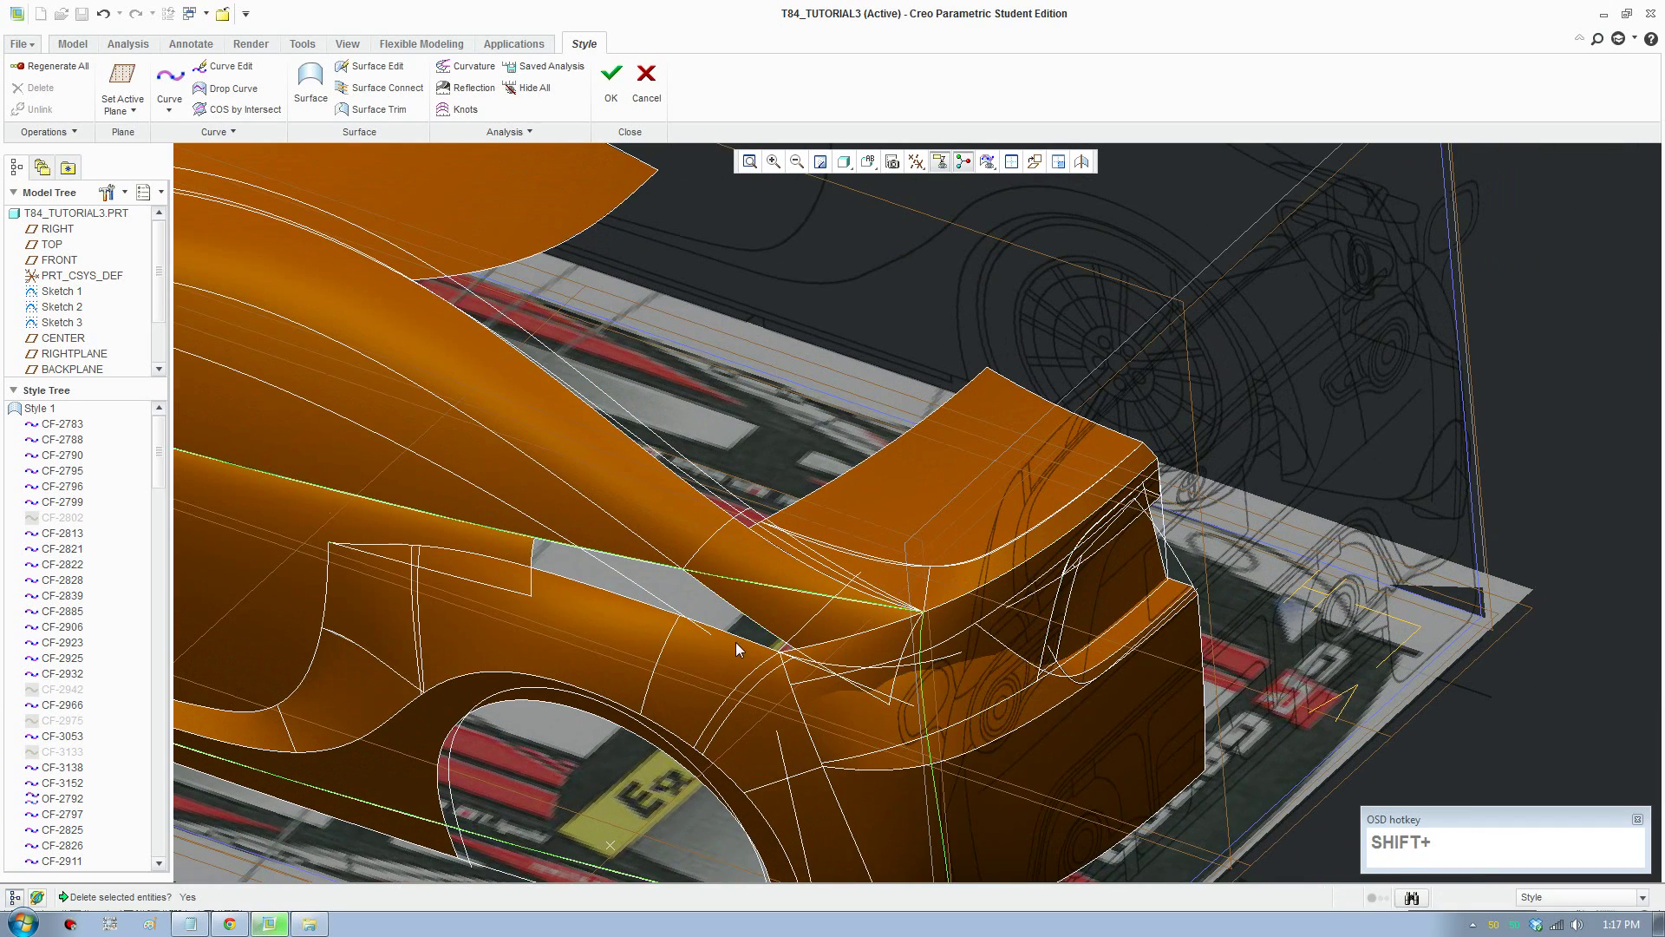
Step: Regenerate the style and orbit toward the rear wheel arch to see the now-open panel area
middle_click(778, 629)
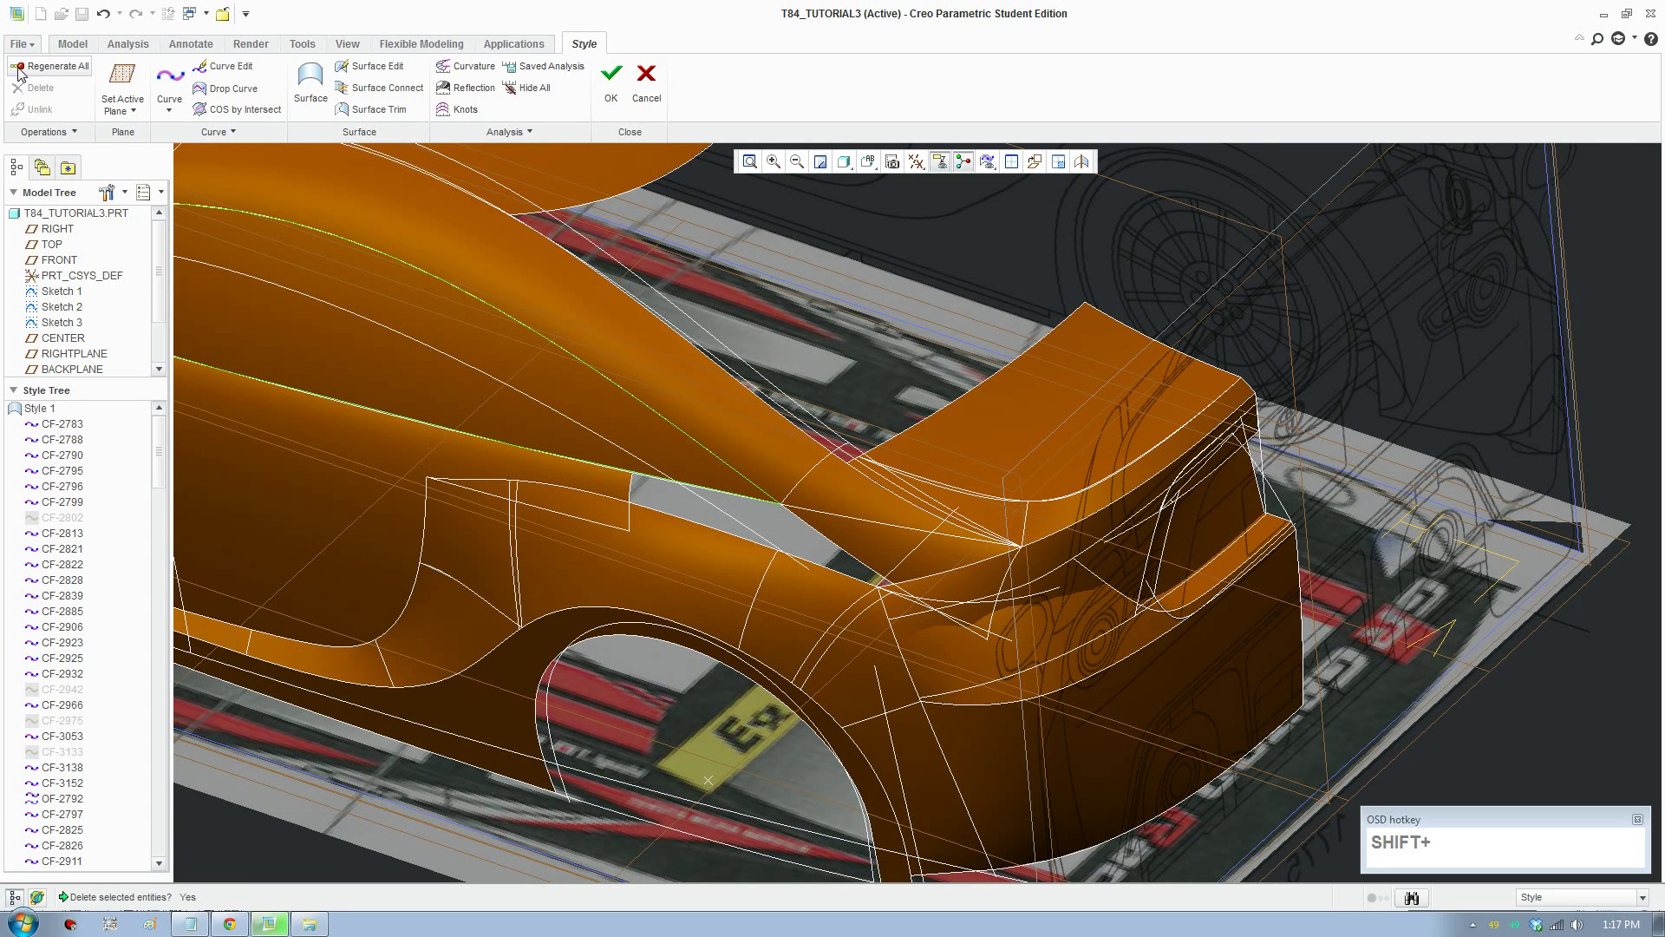
drag(32, 71, 36, 74)
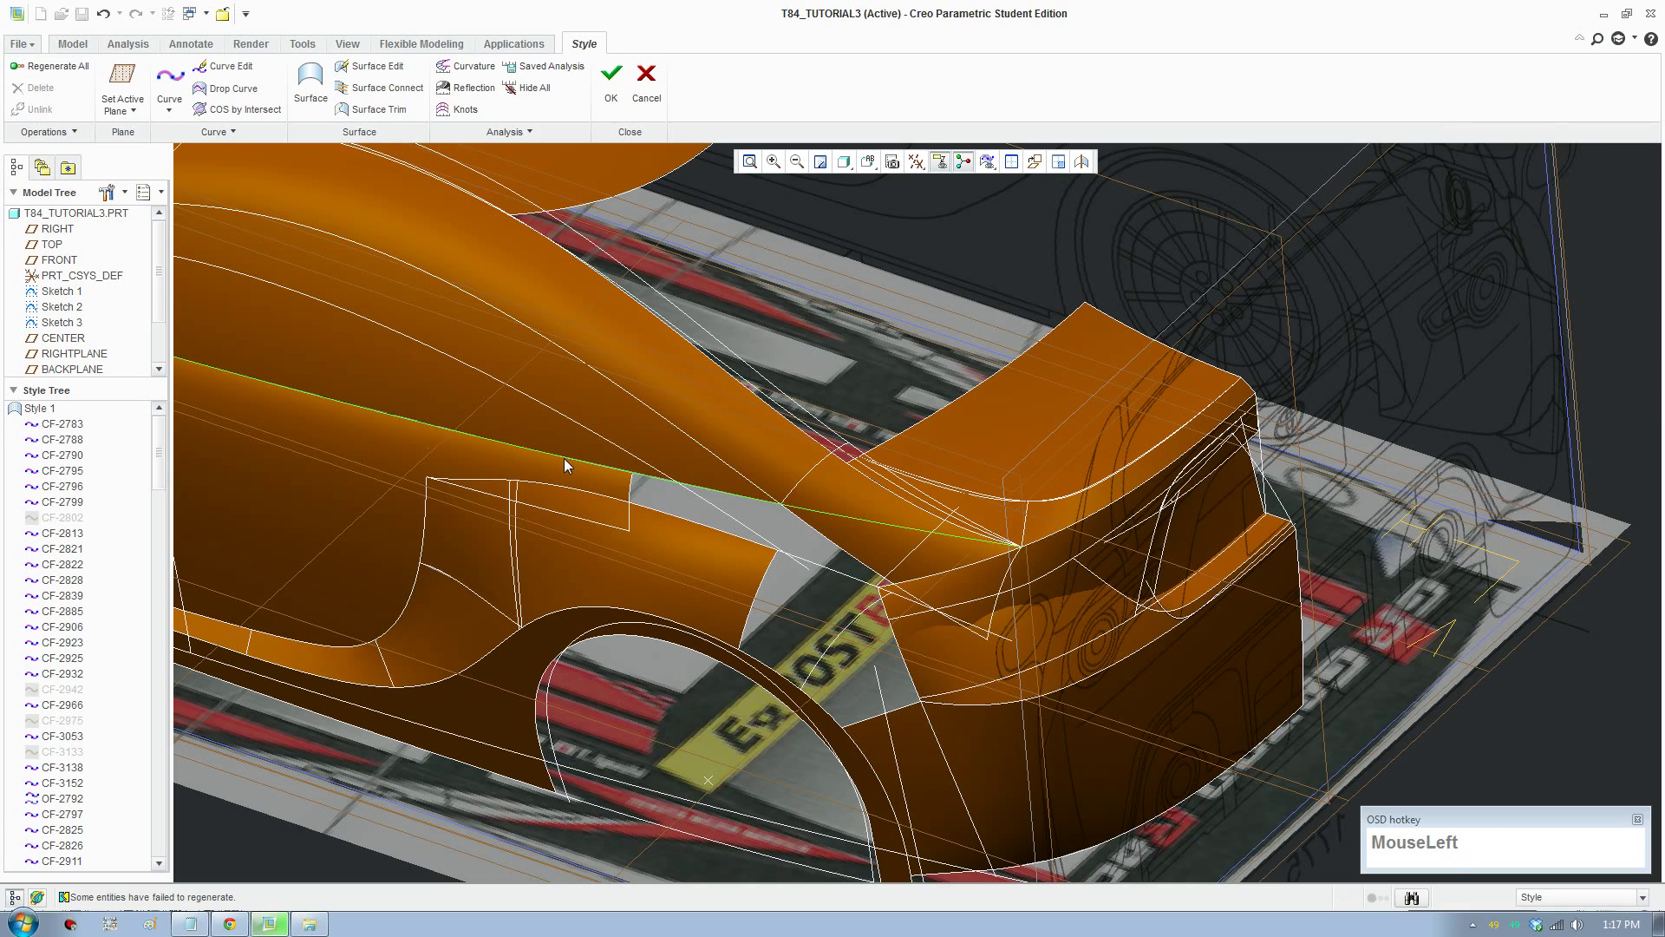
scroll(up, 3)
drag(871, 629, 1236, 619)
scroll(down, 3)
scroll(up, 3)
middle_click(1170, 533)
middle_click(1138, 564)
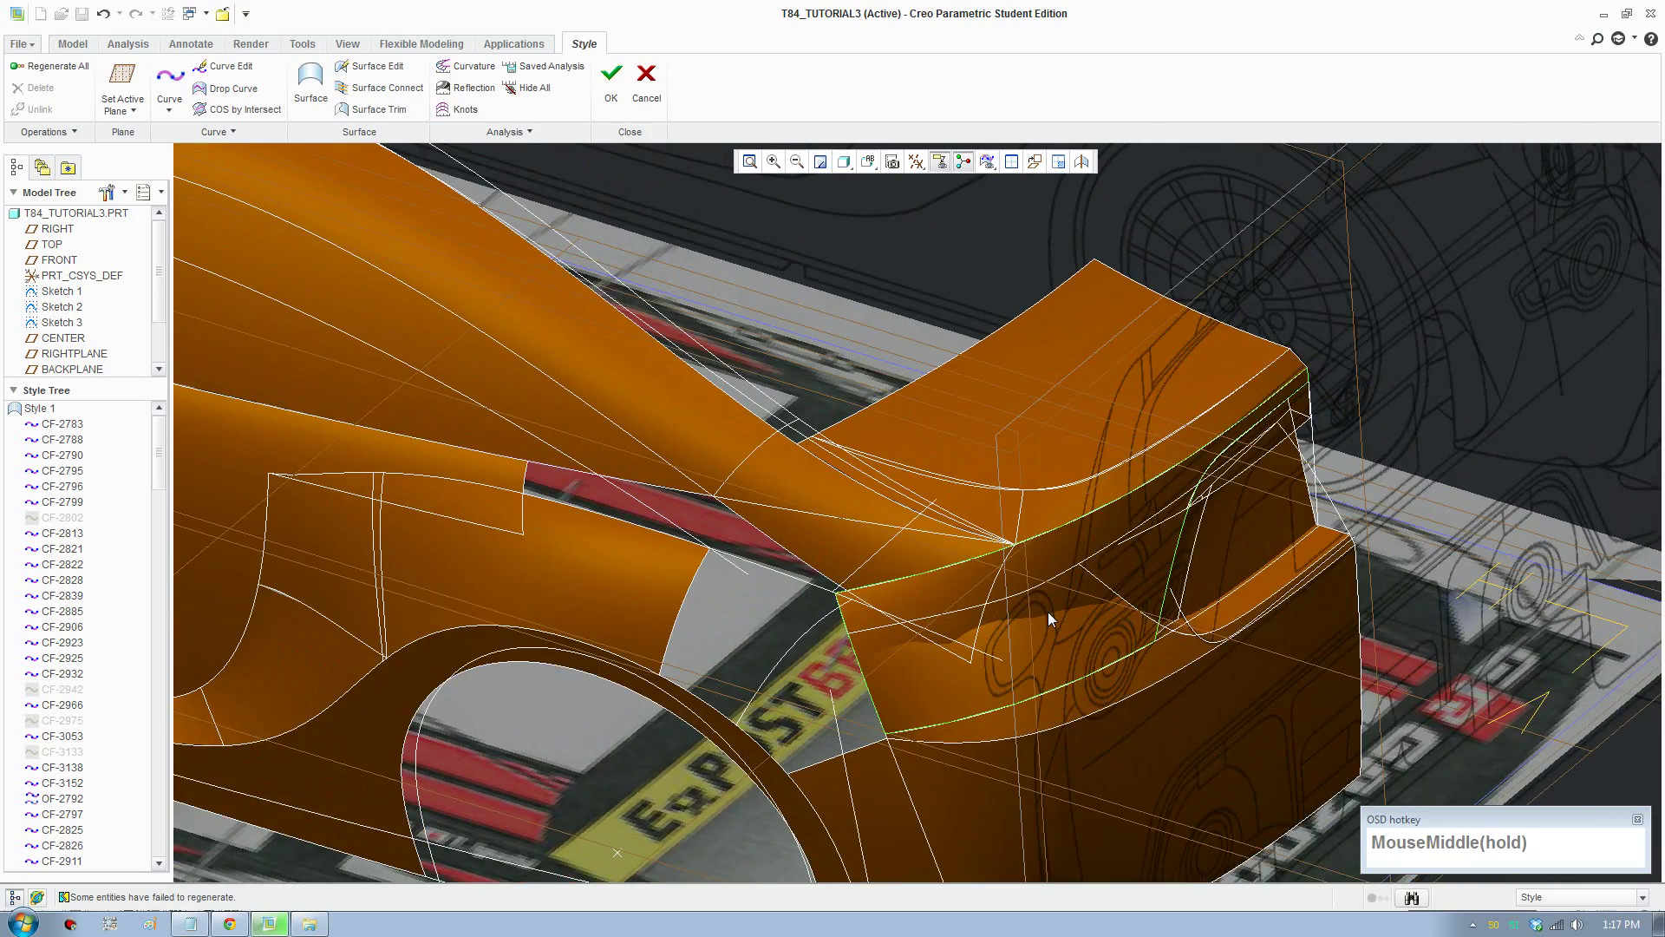
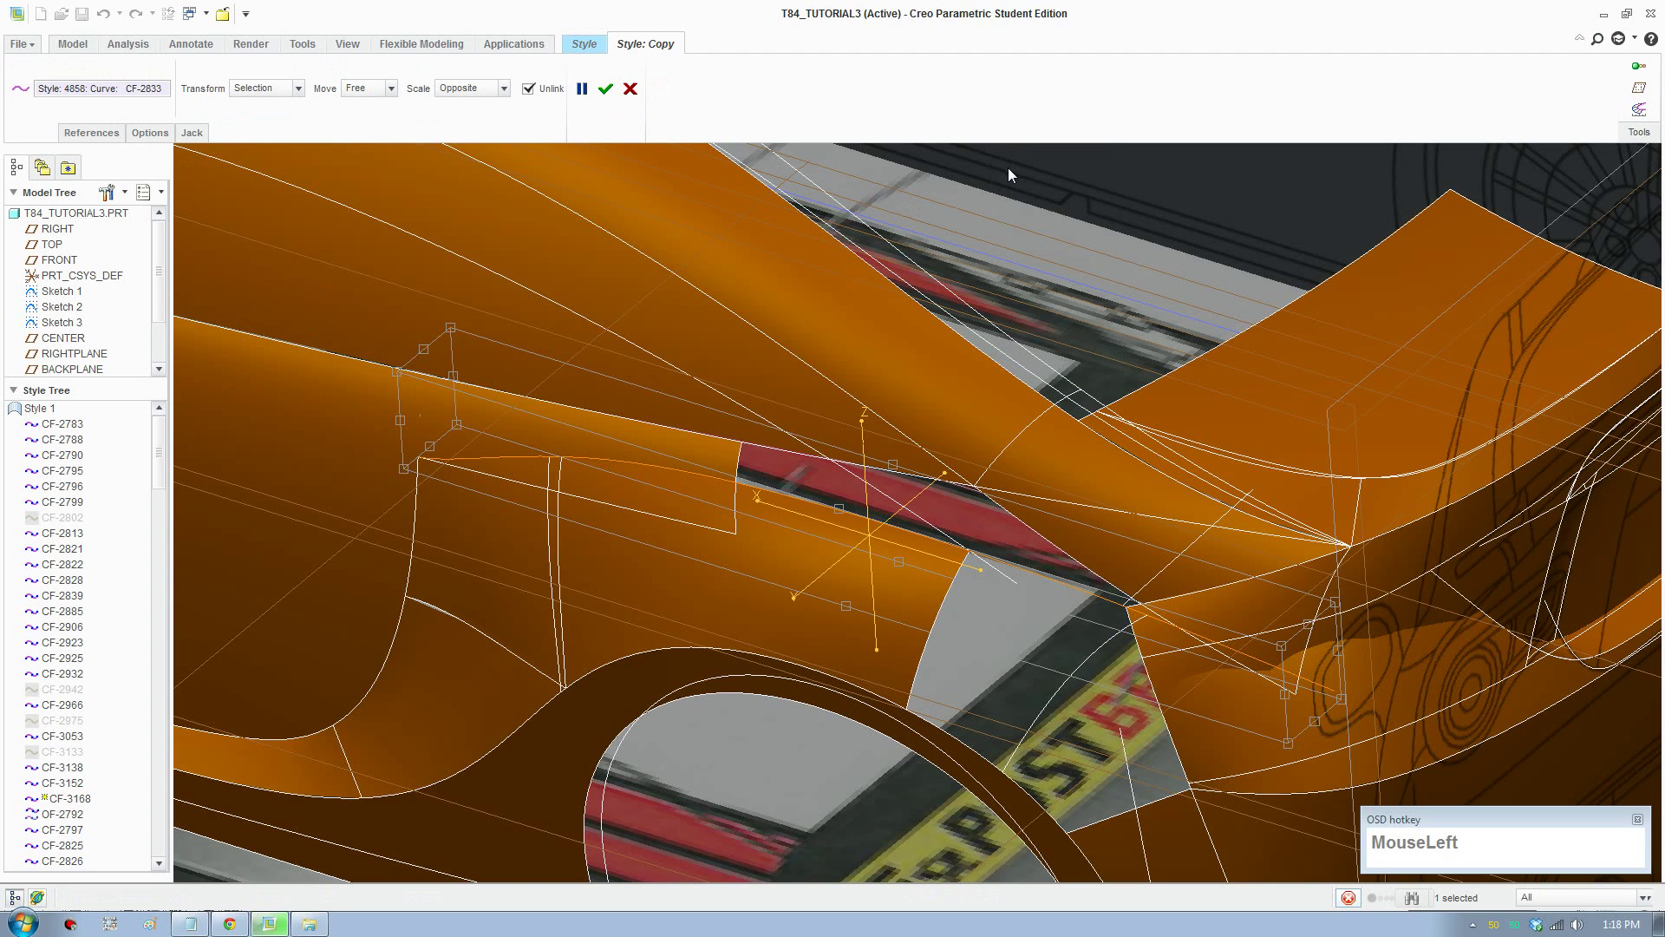
scroll(up, 3)
middle_click(744, 511)
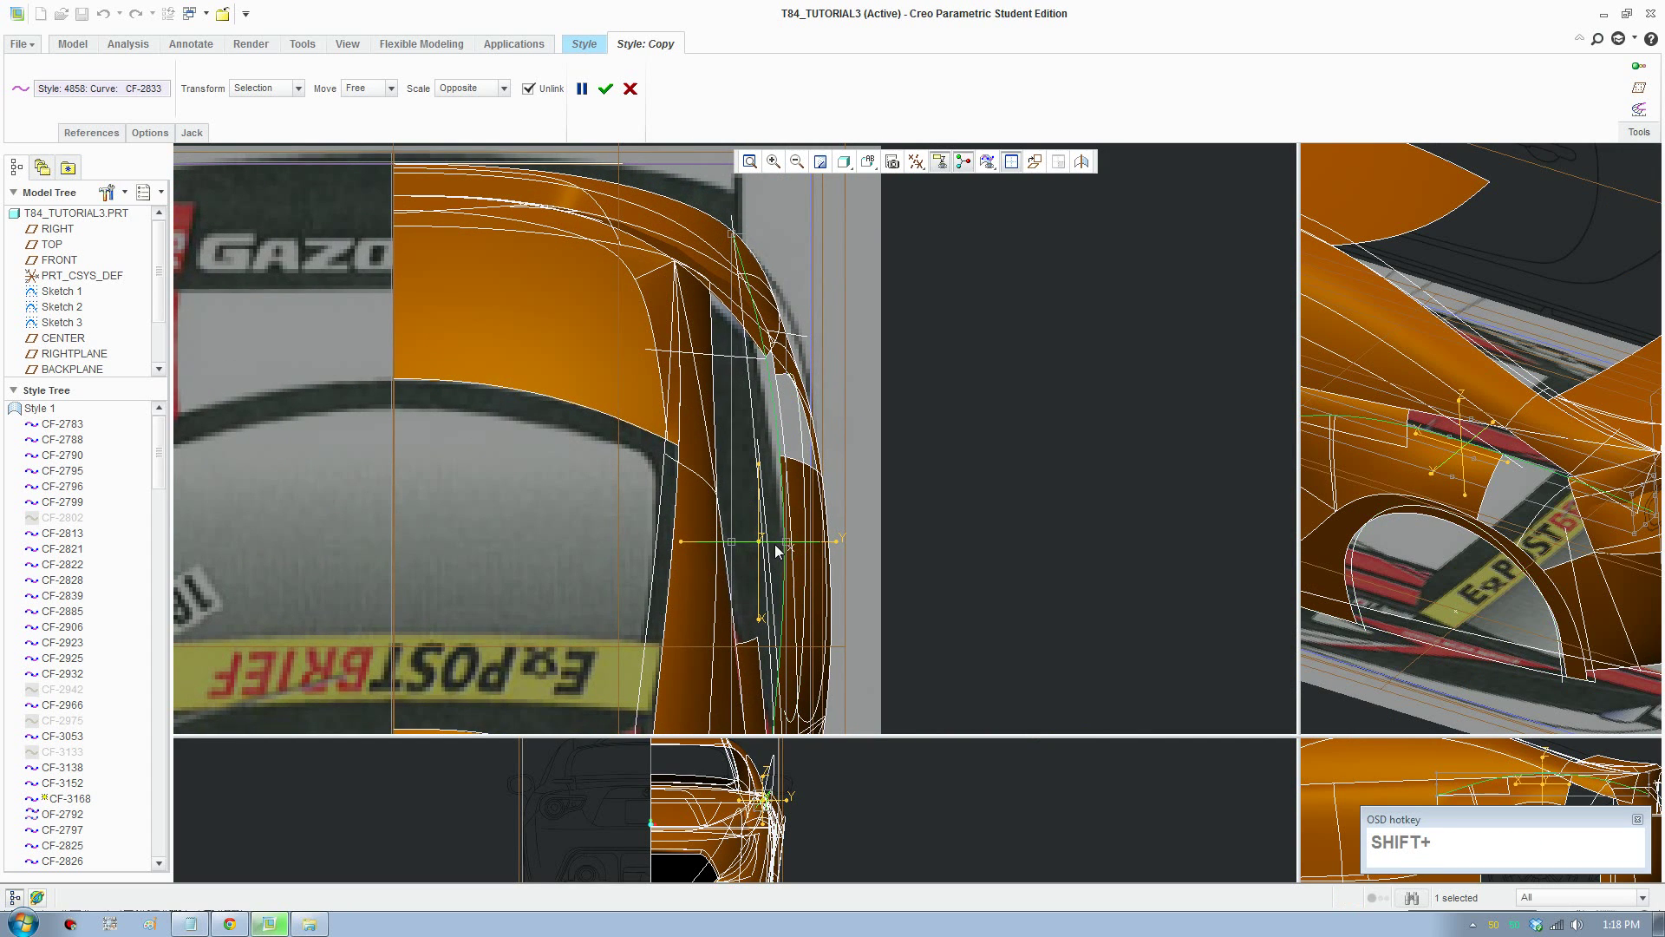
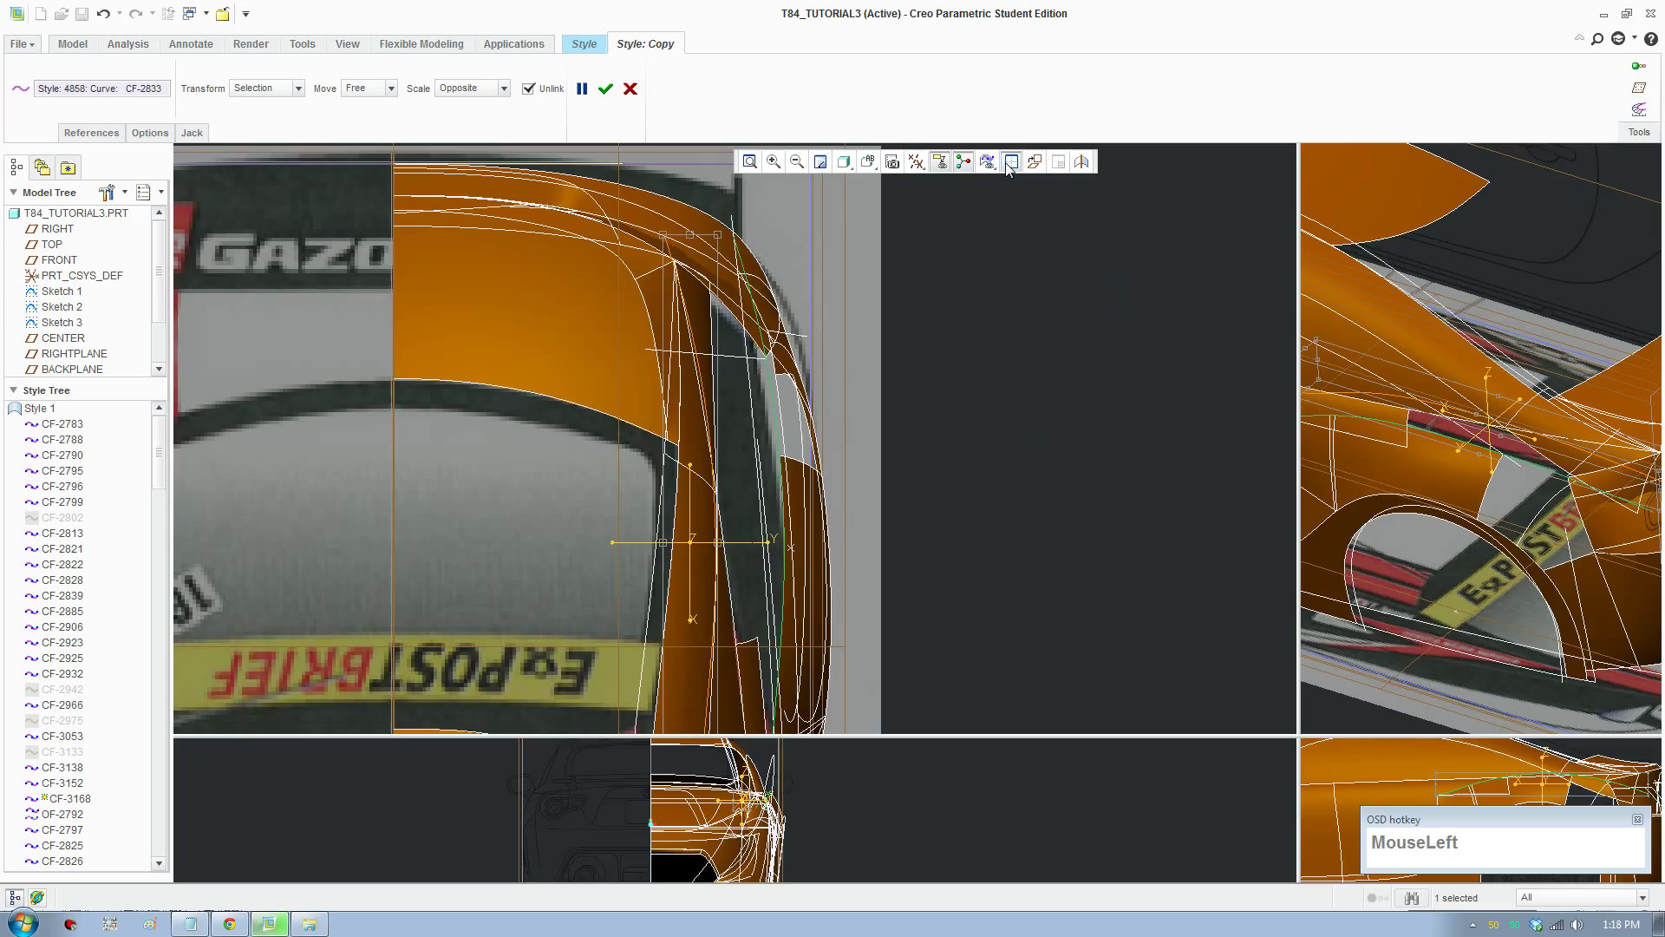
scroll(down, 3)
scroll(up, 3)
middle_click(1236, 585)
scroll(down, 3)
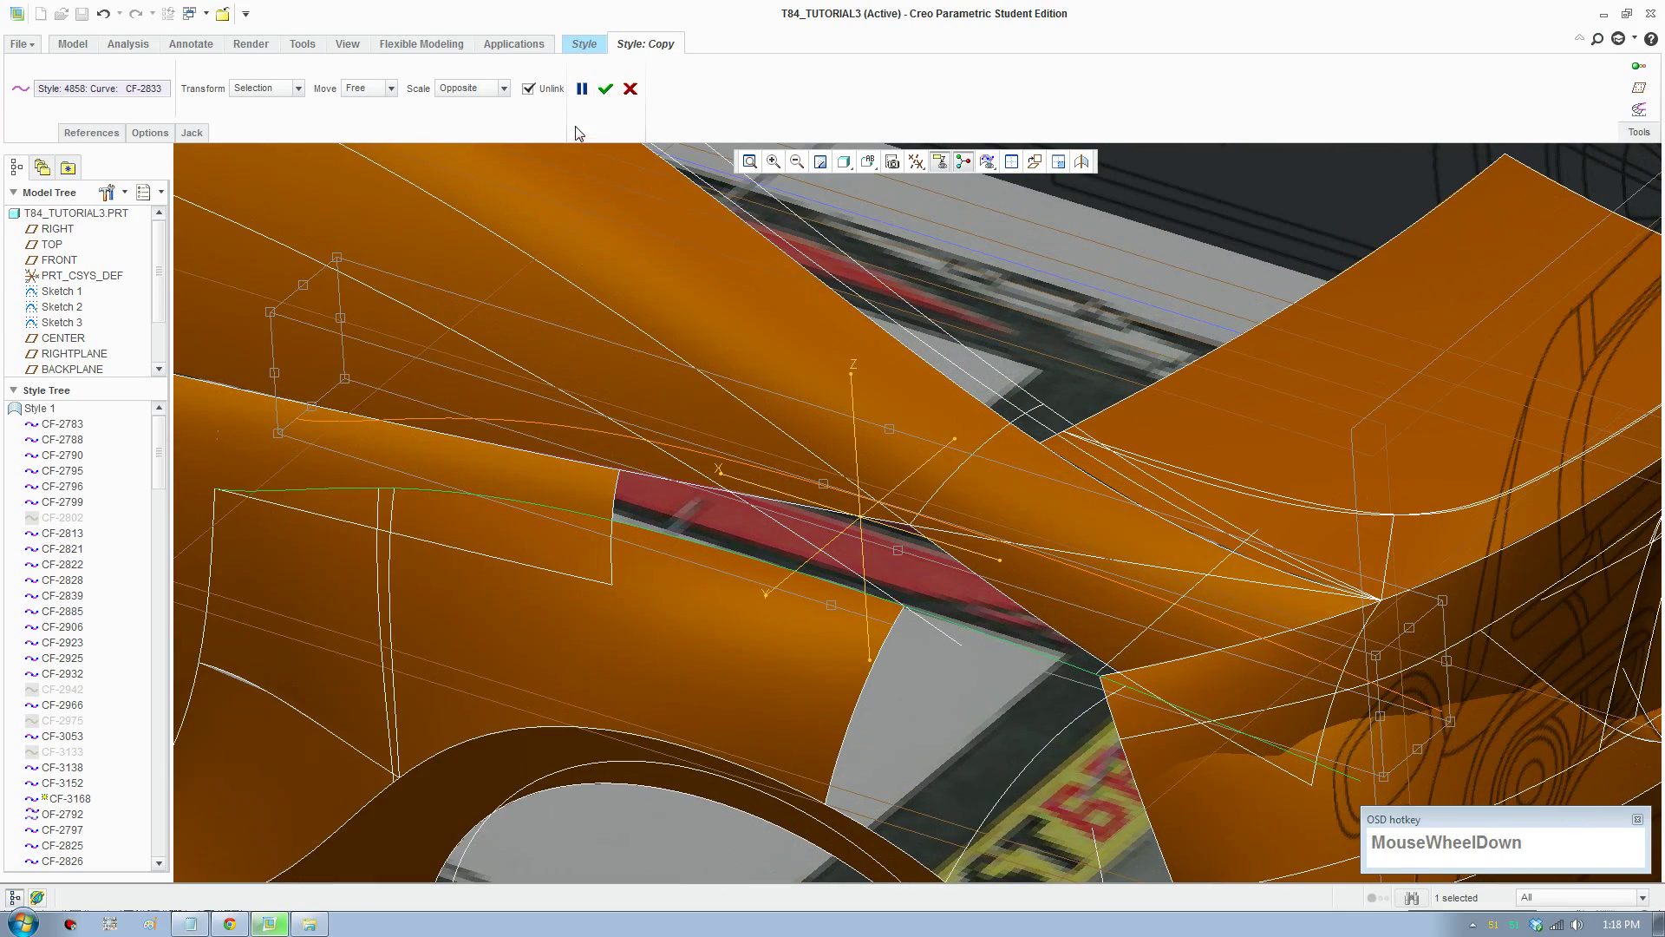
Step: Finish the curve copy and start Curve Edit on copied curve CF-3168, viewing it along the body side
double_click(619, 95)
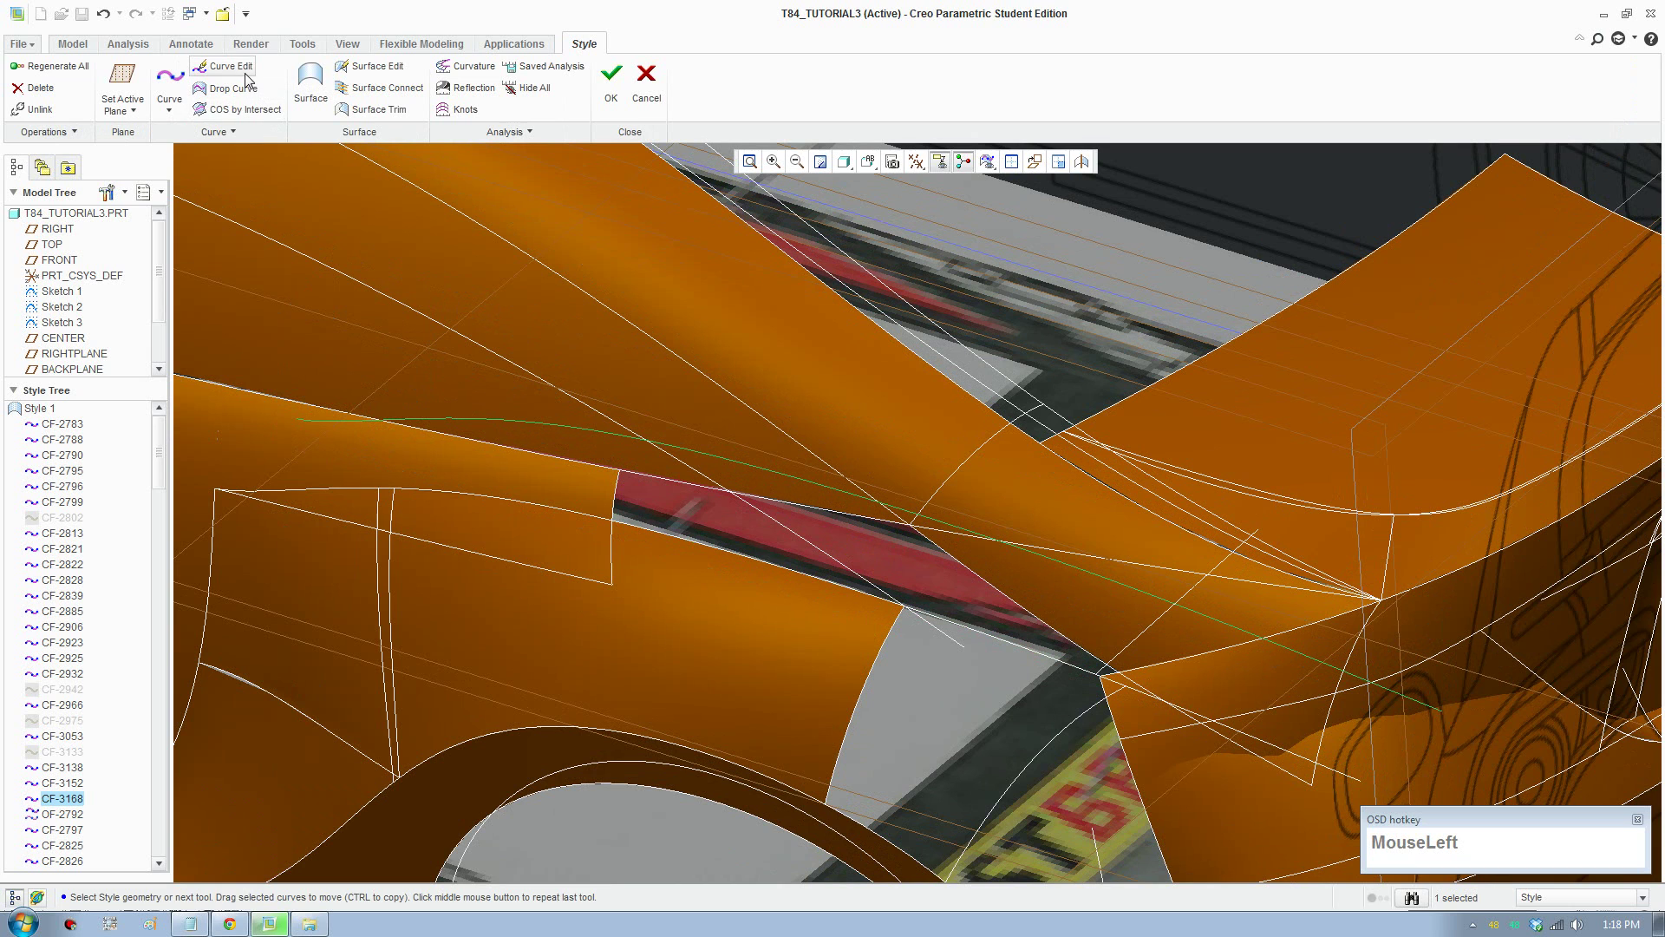
scroll(down, 3)
middle_click(1370, 674)
scroll(down, 3)
drag(1290, 699, 1100, 511)
click(1099, 506)
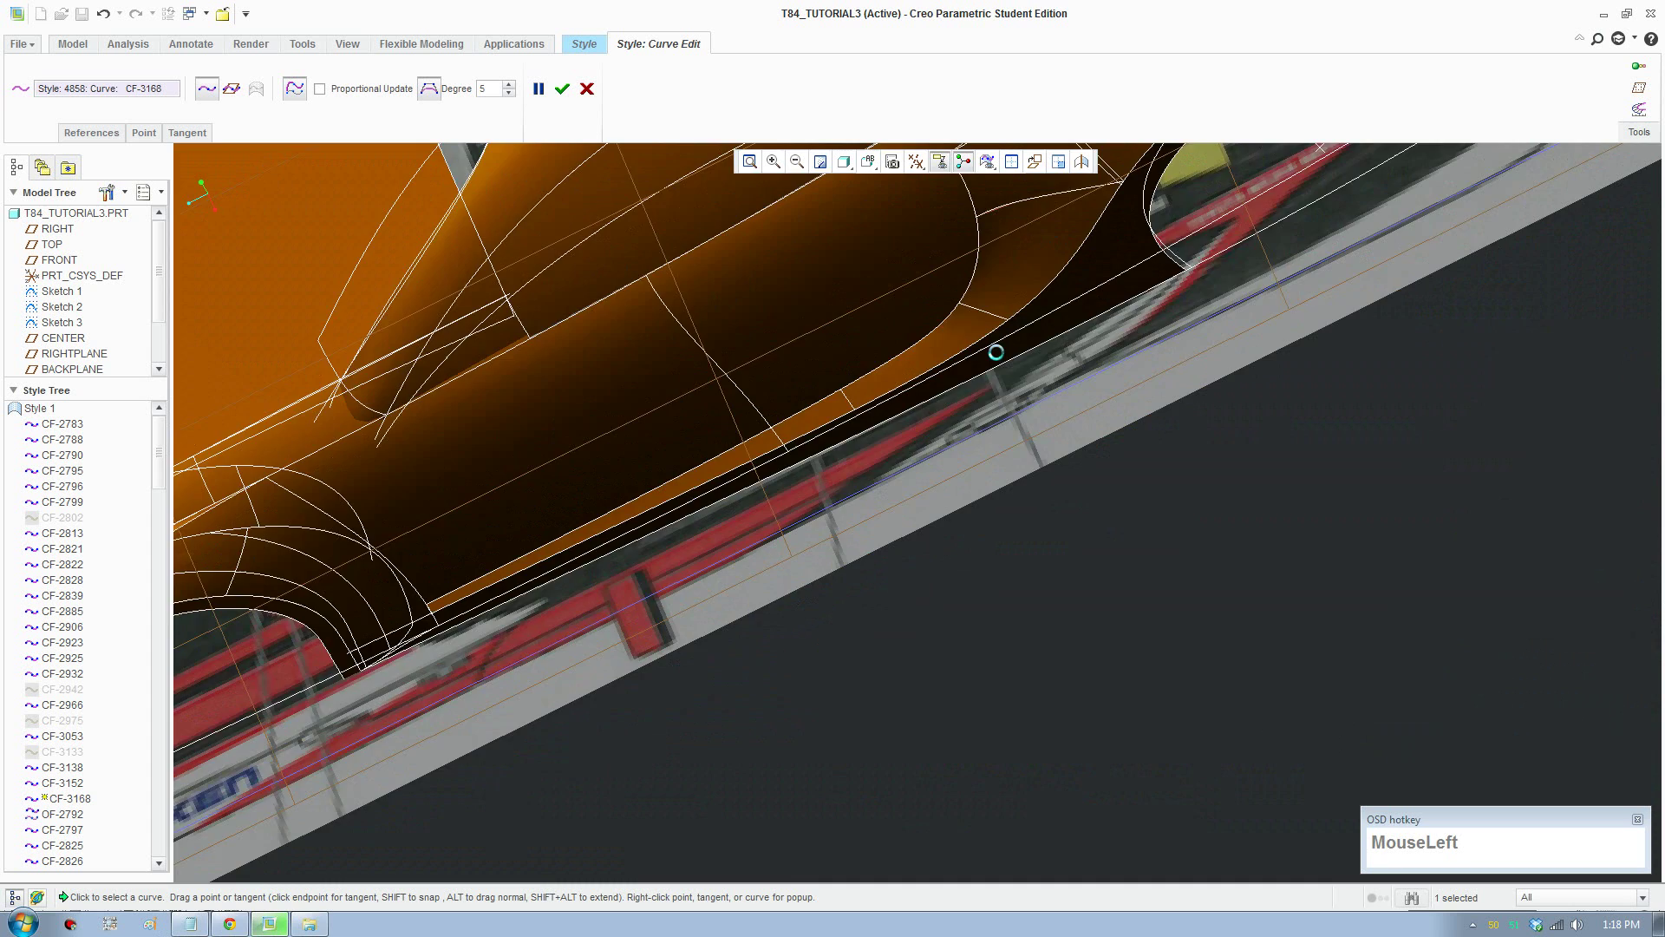
middle_click(1021, 359)
scroll(down, 3)
middle_click(988, 393)
scroll(down, 3)
drag(860, 317, 954, 571)
scroll(up, 3)
middle_click(985, 771)
Step: Move the copied curve's points so it runs along the upper edge of the side window
click(875, 177)
scroll(down, 3)
scroll(down, 3)
middle_click(1016, 579)
scroll(down, 3)
click(1187, 585)
click(710, 444)
scroll(up, 3)
drag(687, 434, 469, 491)
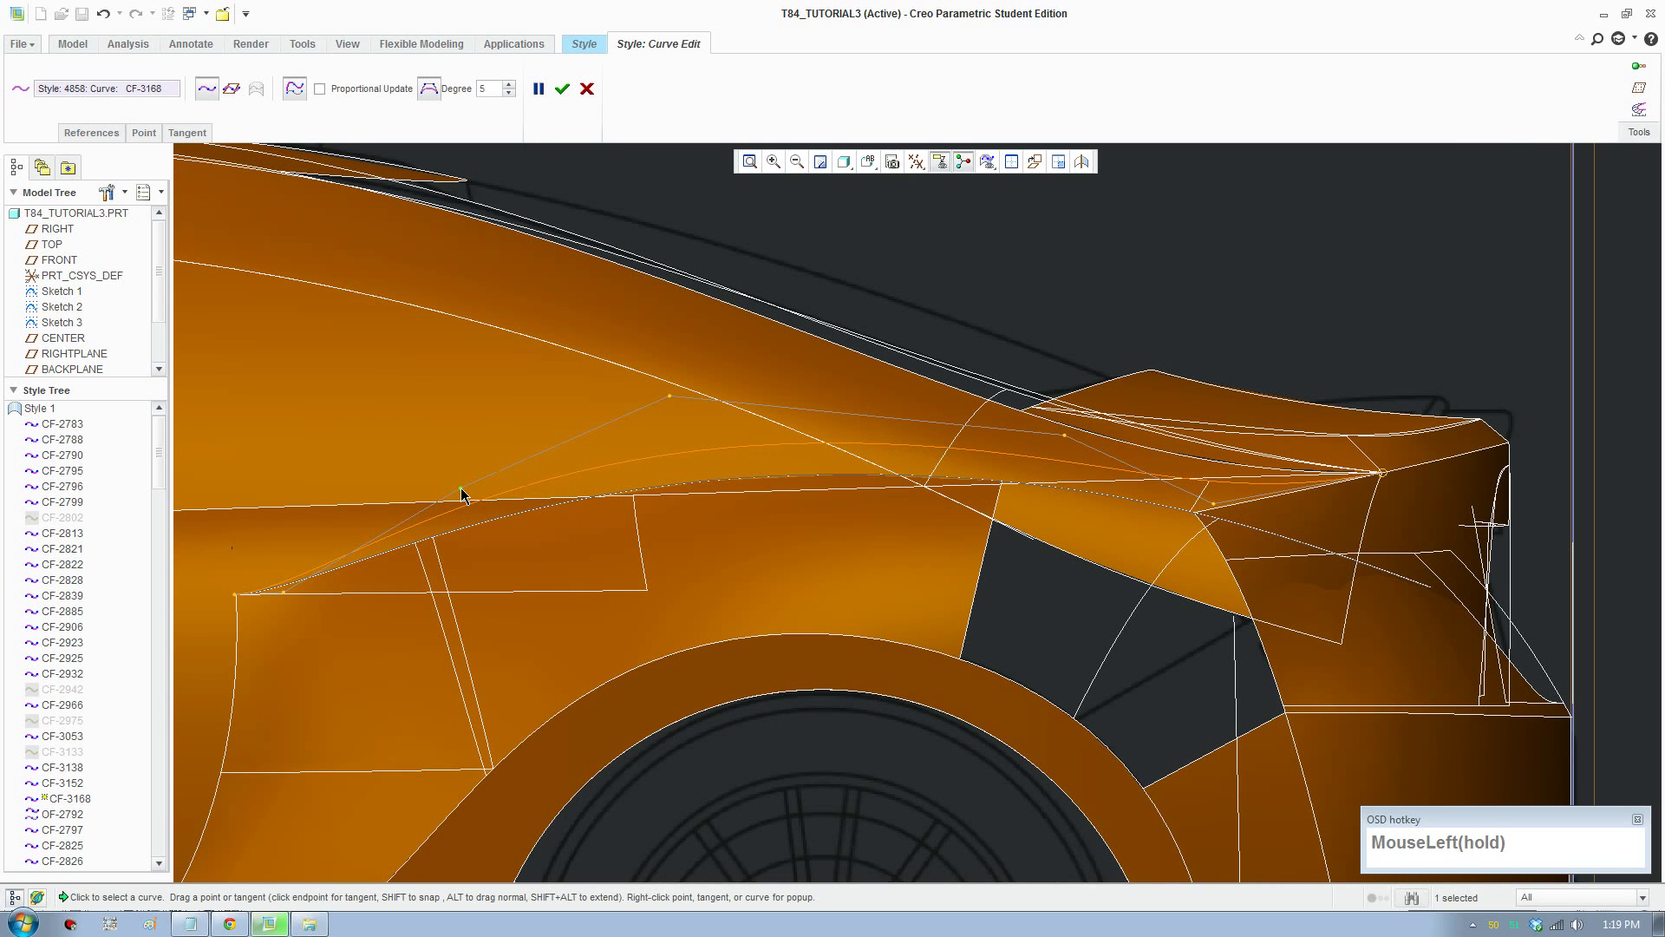
click(571, 540)
scroll(down, 3)
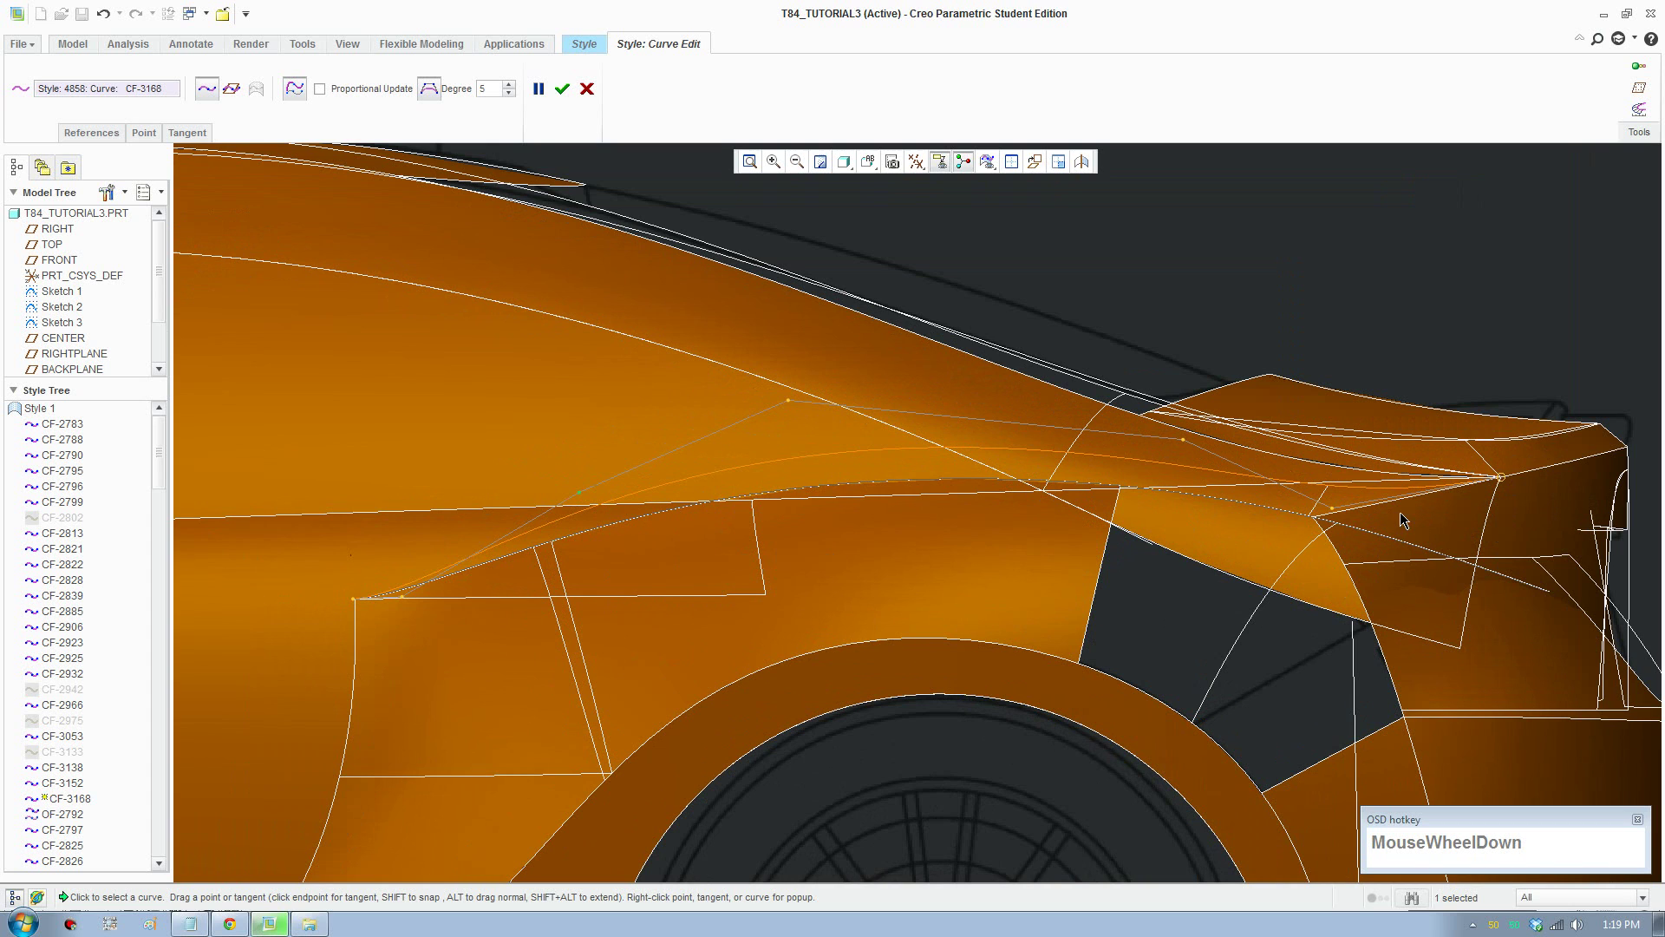
Step: Position the curve's rear end across the rear-quarter gap and accept the reshaped curve
click(1338, 511)
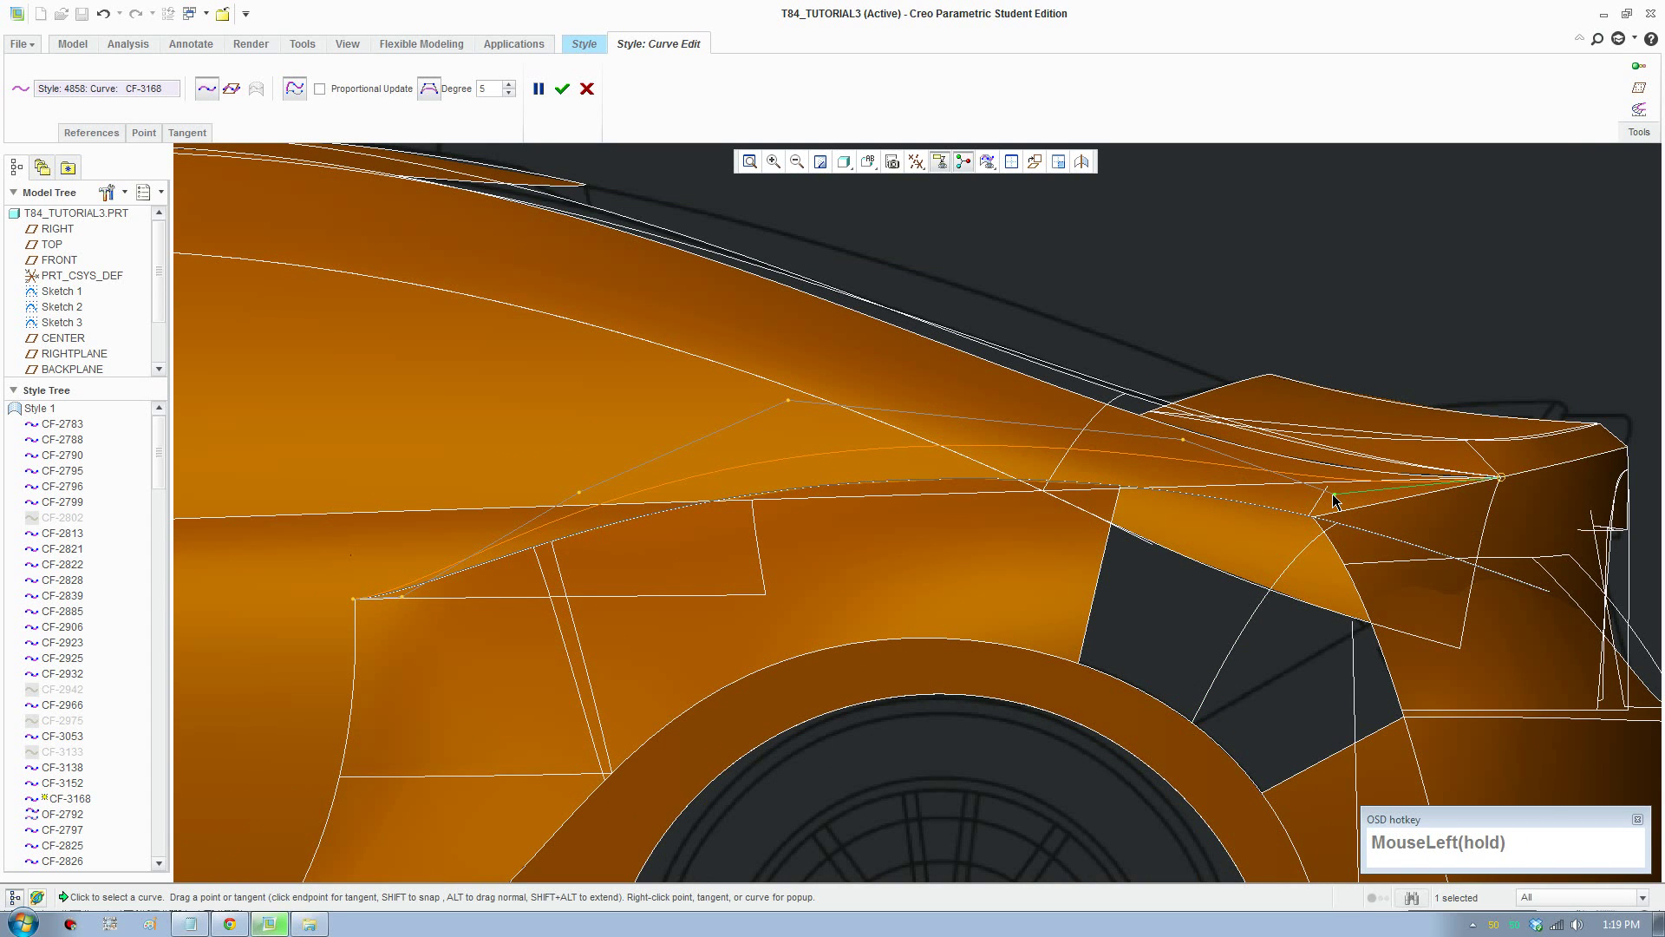
scroll(up, 3)
middle_click(1066, 600)
middle_click(1324, 673)
click(571, 85)
scroll(down, 3)
click(1152, 581)
scroll(up, 3)
middle_click(1134, 596)
middle_click(1067, 670)
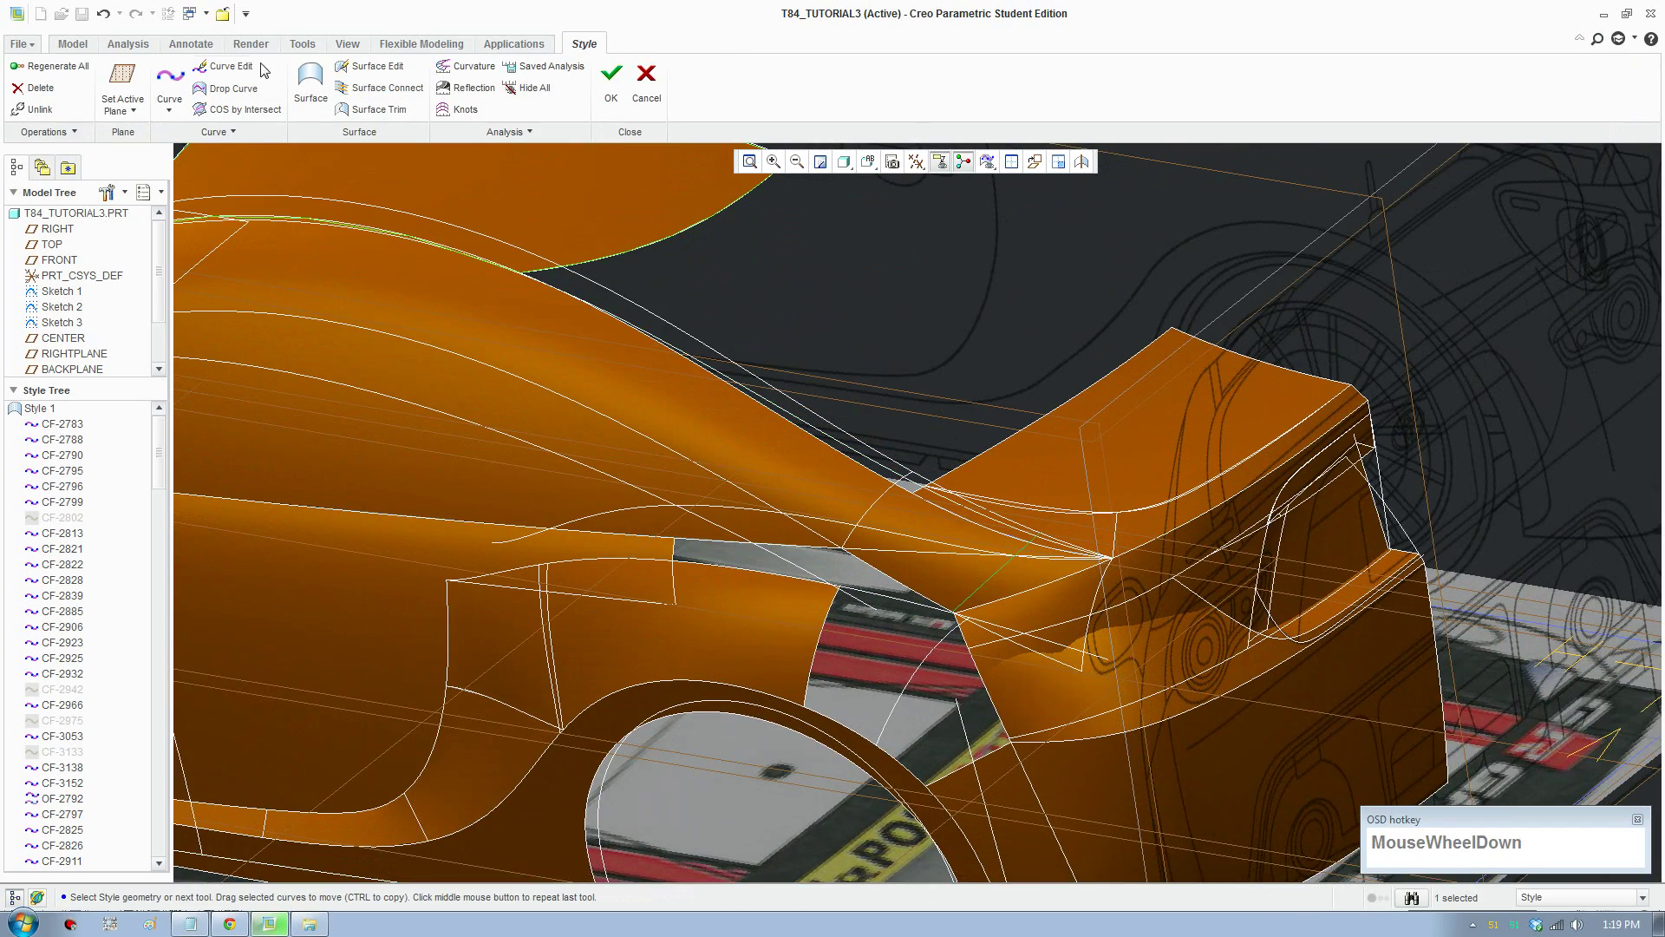
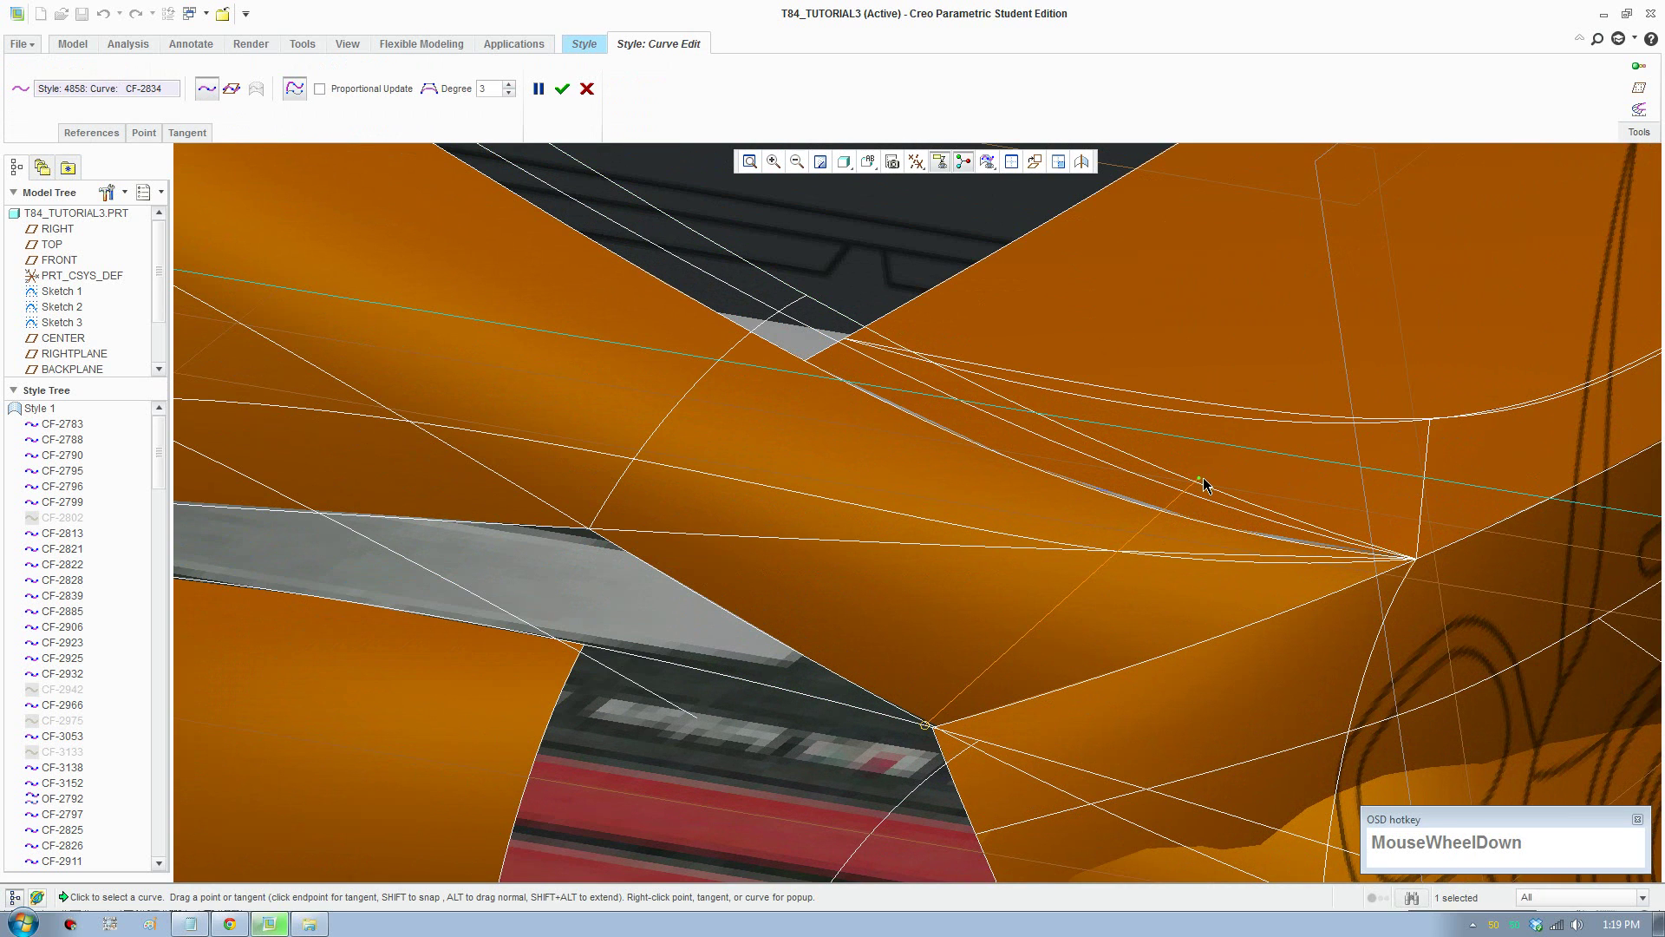
Step: Move points of lower window-edge curve CF-2834 so its end snaps onto the window corner
drag(1209, 481, 1019, 534)
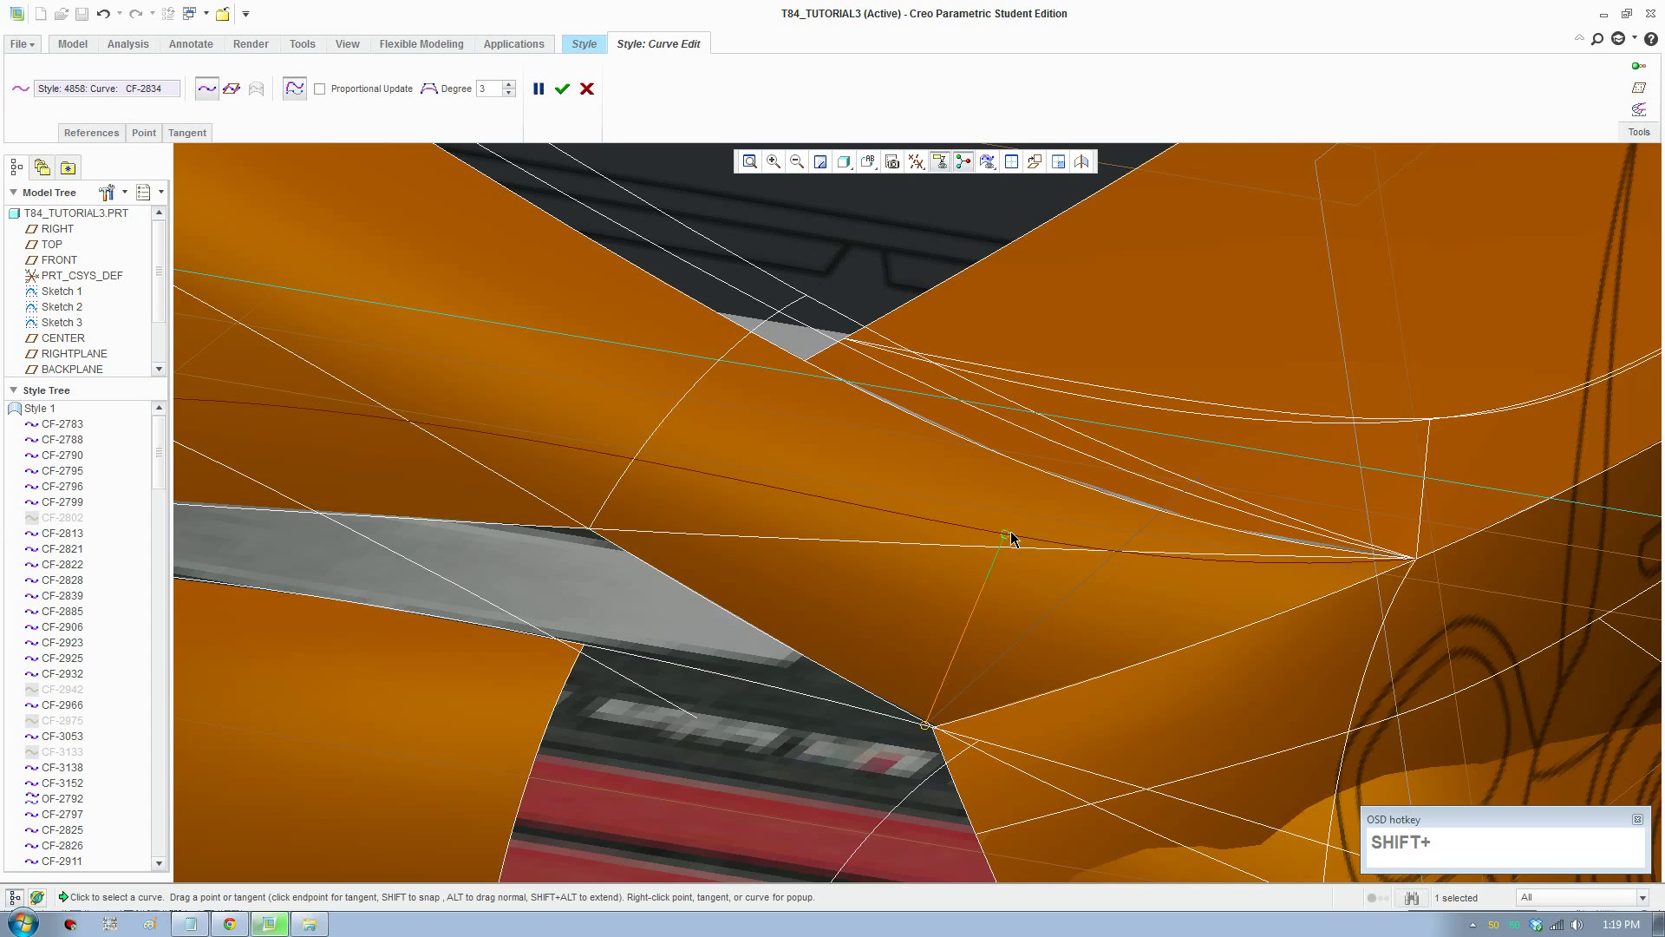
scroll(up, 3)
middle_click(699, 658)
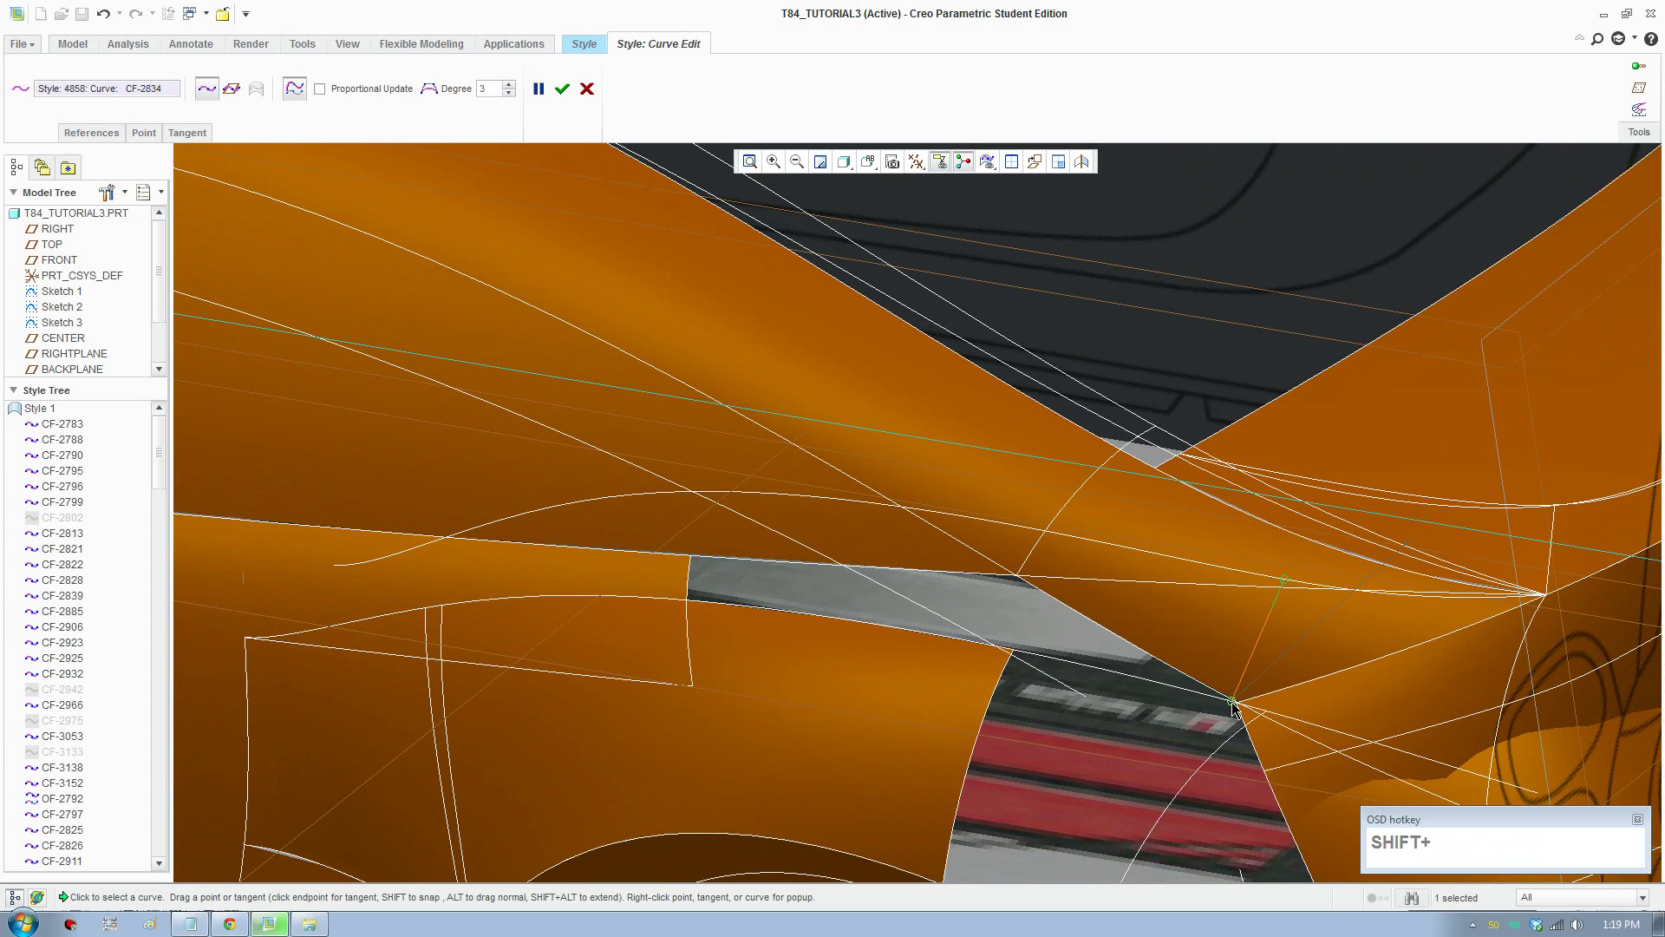
drag(1240, 705, 370, 548)
scroll(up, 3)
click(875, 175)
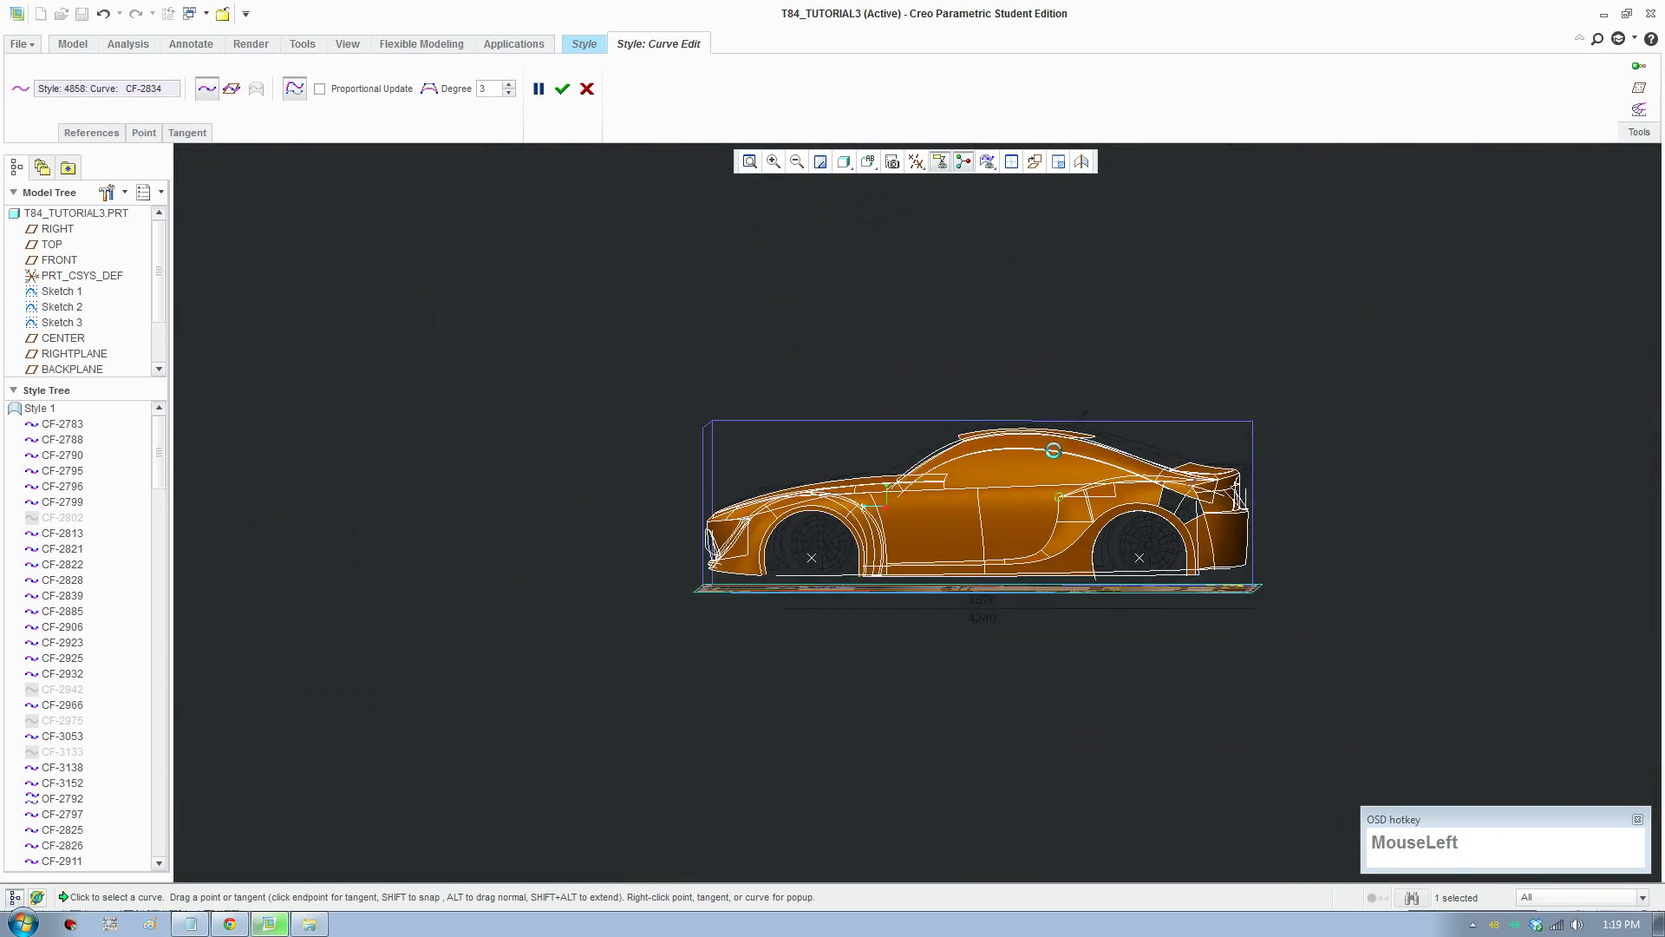
scroll(down, 3)
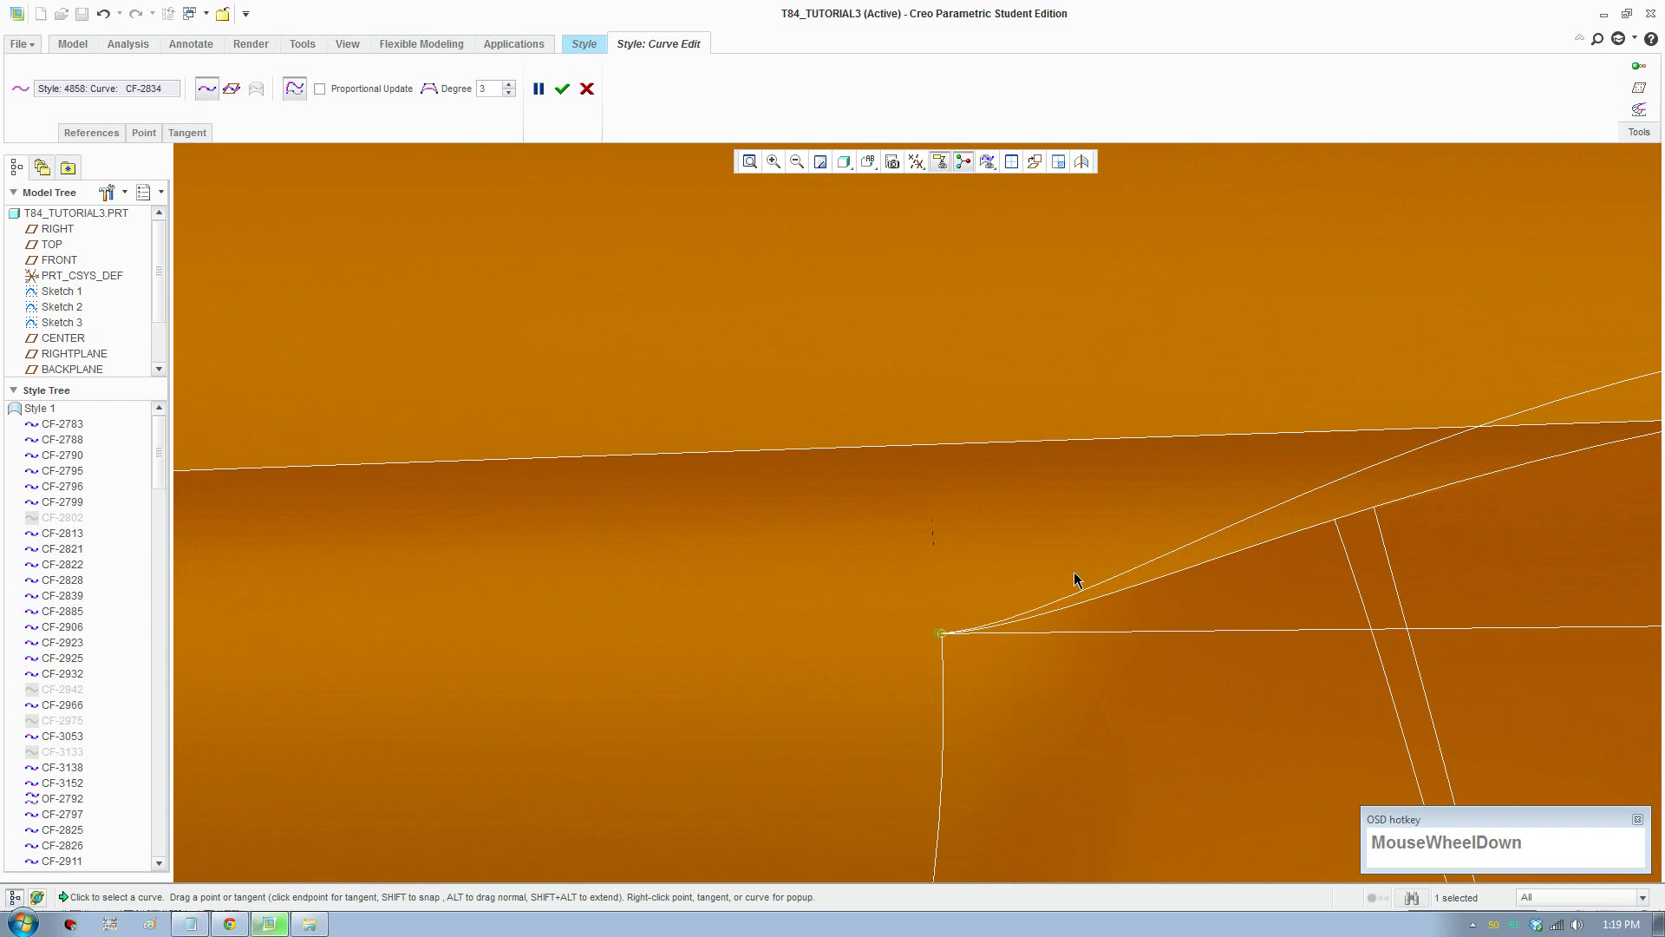
Step: Snap the copied curve CF-3168's front end onto the window corner
click(1117, 581)
scroll(down, 3)
drag(941, 634, 963, 639)
scroll(up, 3)
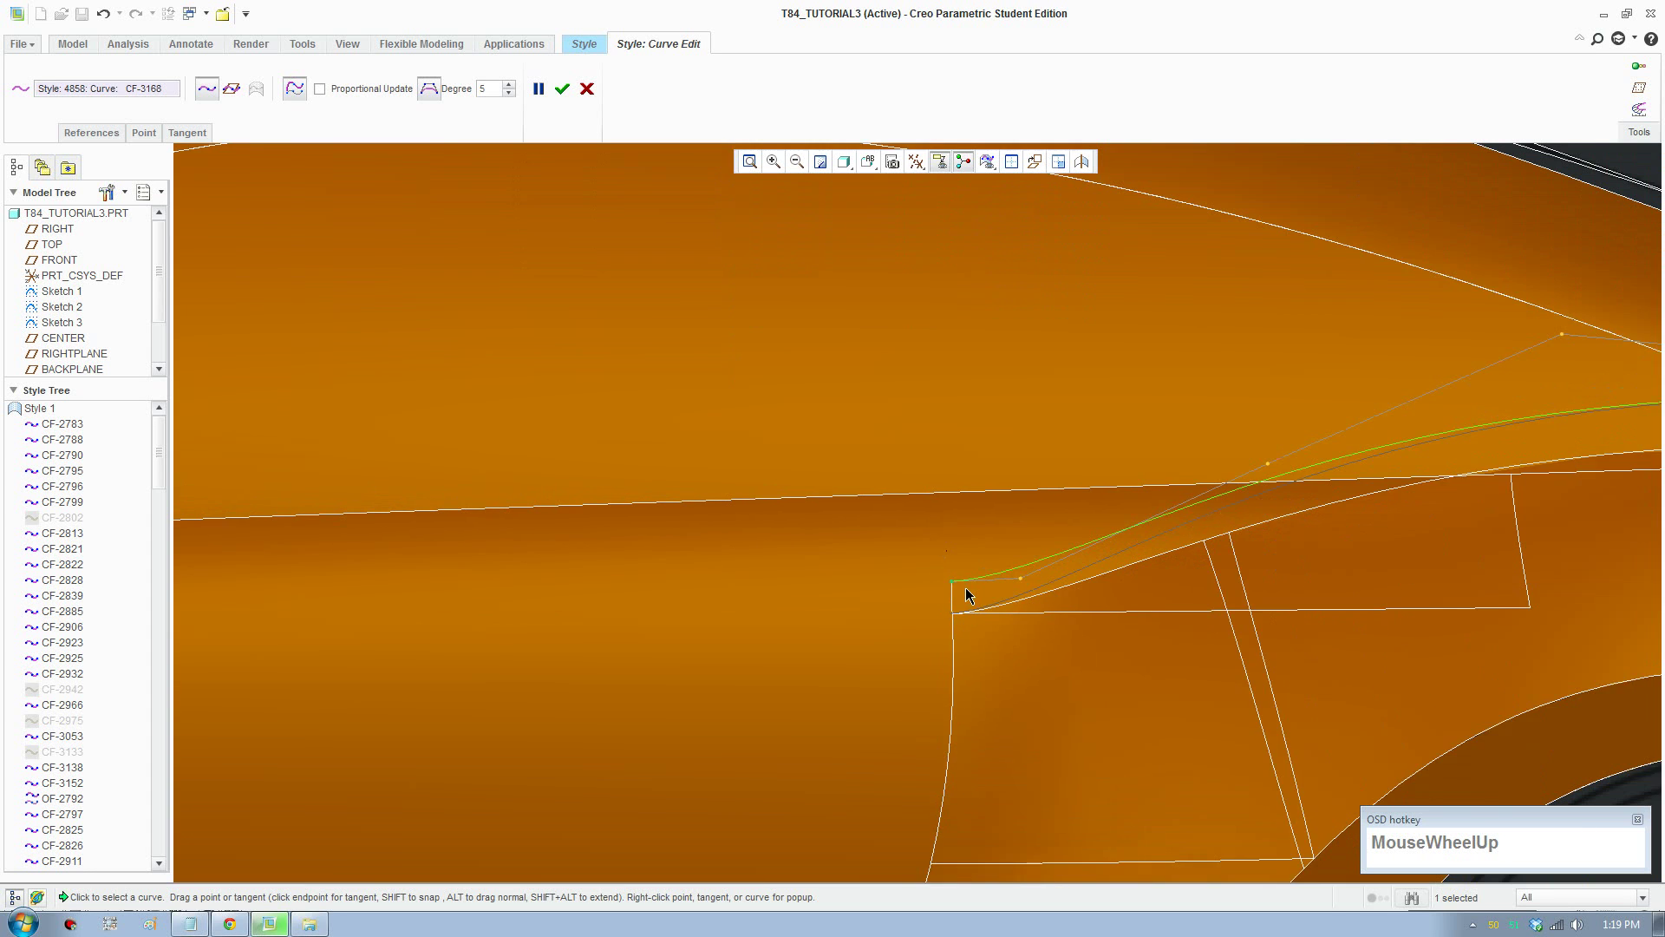
click(965, 593)
scroll(down, 3)
scroll(up, 3)
scroll(down, 3)
Step: Lower the rear end of the lower curve so it sits near the taillight at the tail
click(952, 612)
scroll(down, 3)
click(949, 563)
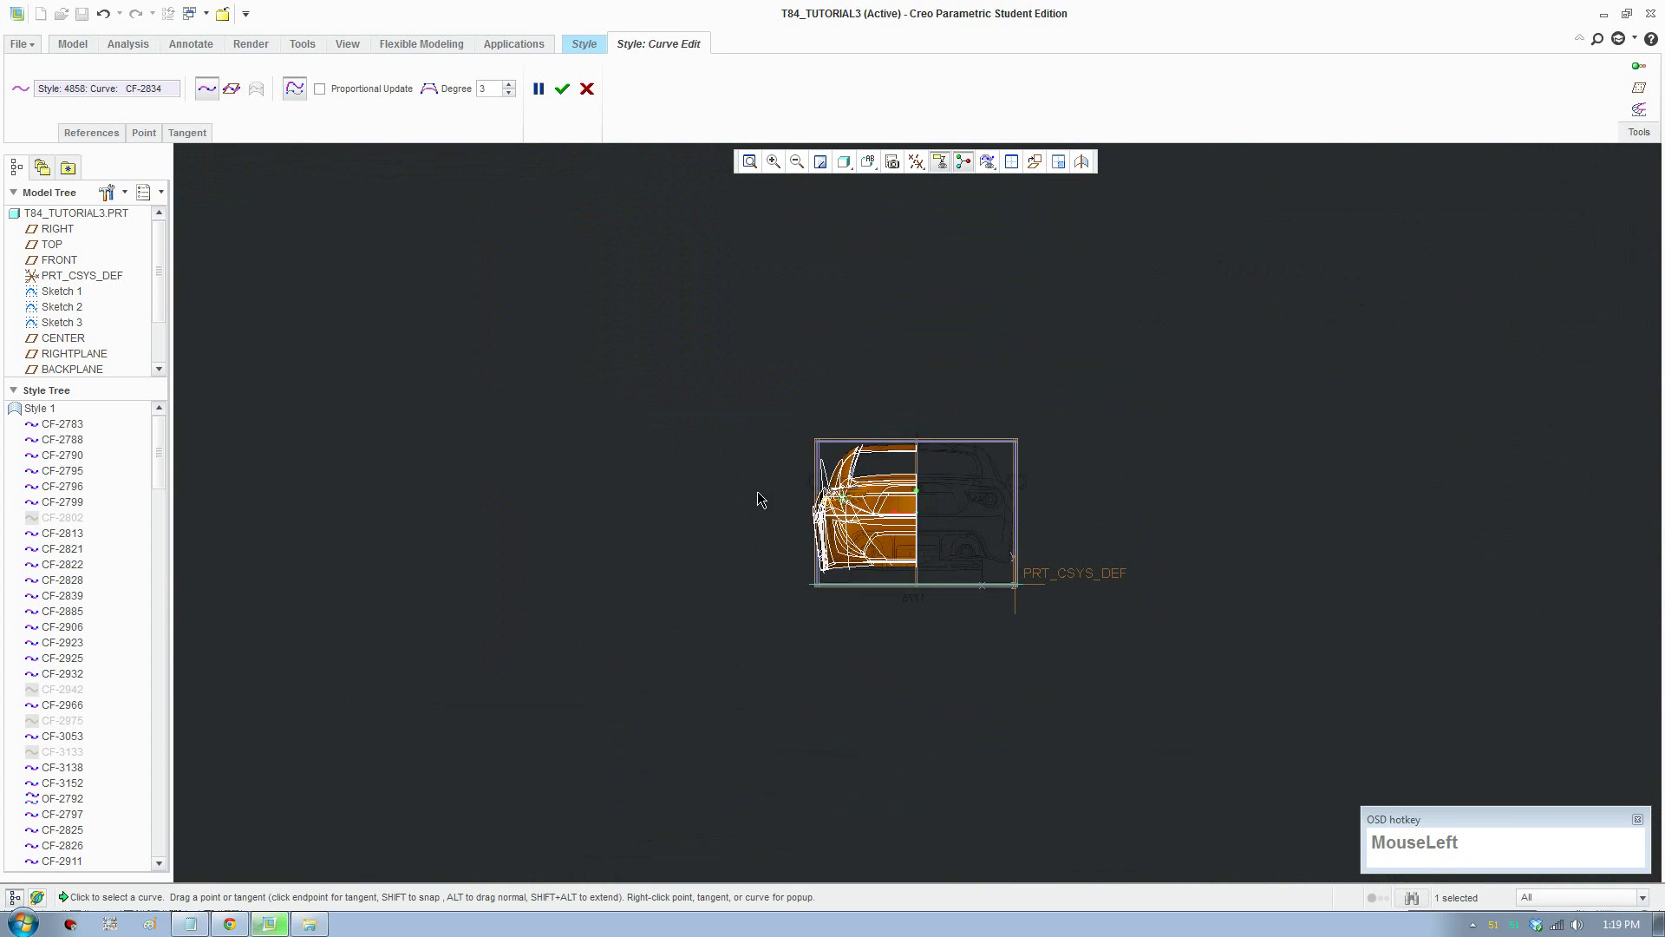
scroll(down, 3)
scroll(down, 3)
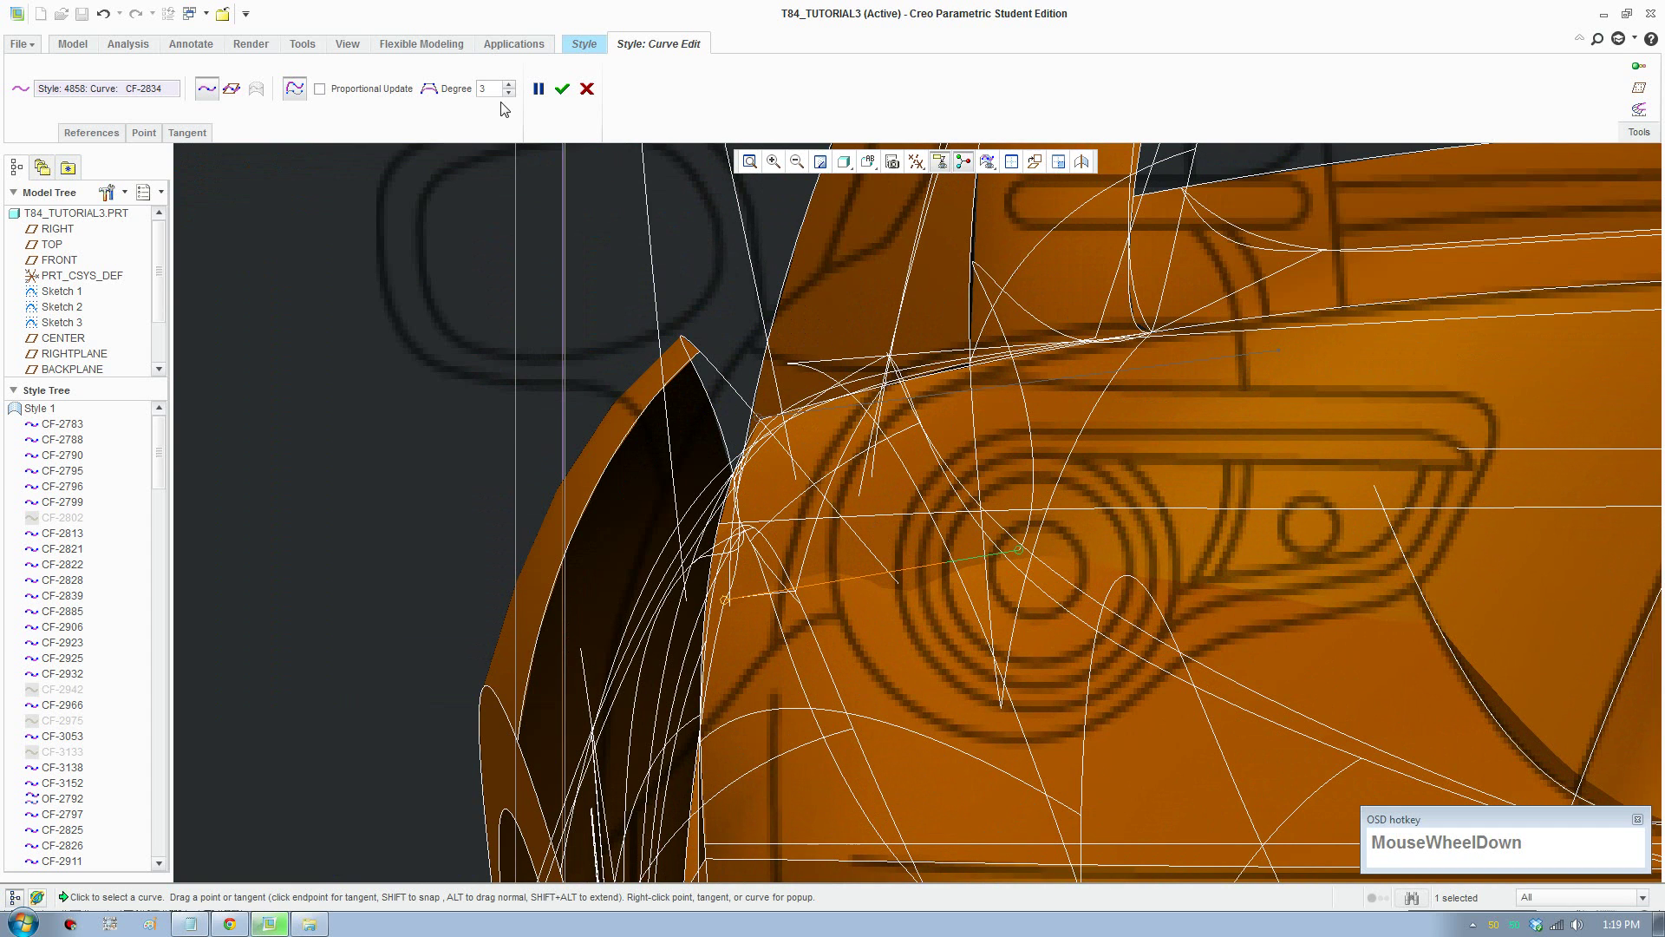
drag(990, 579, 753, 559)
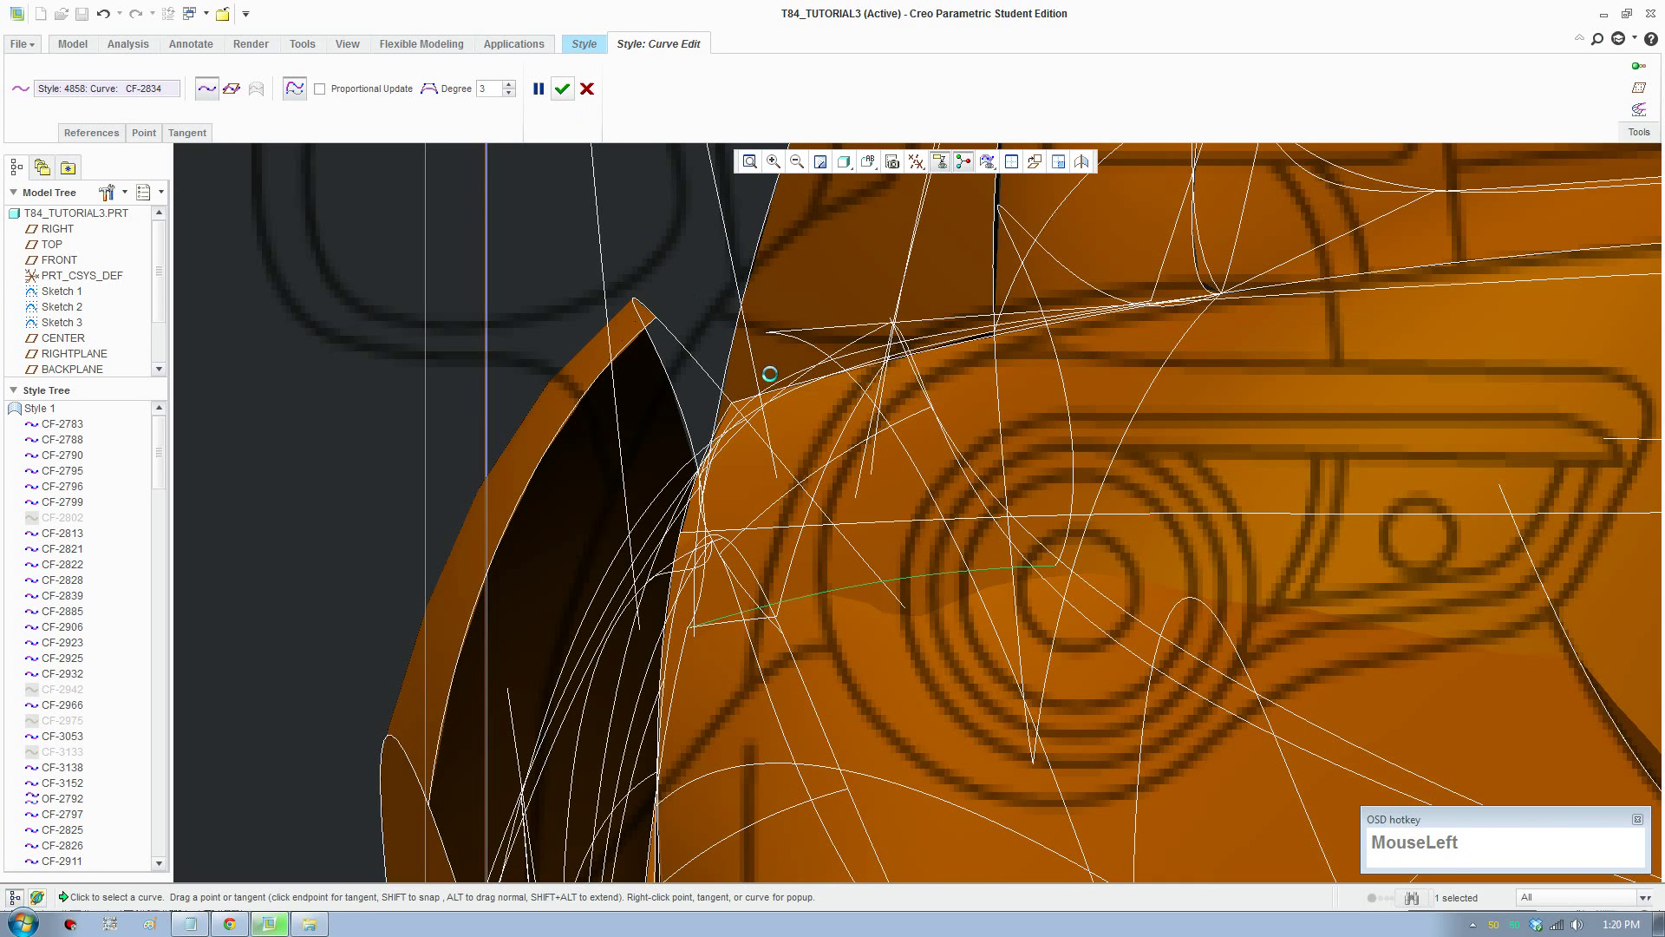
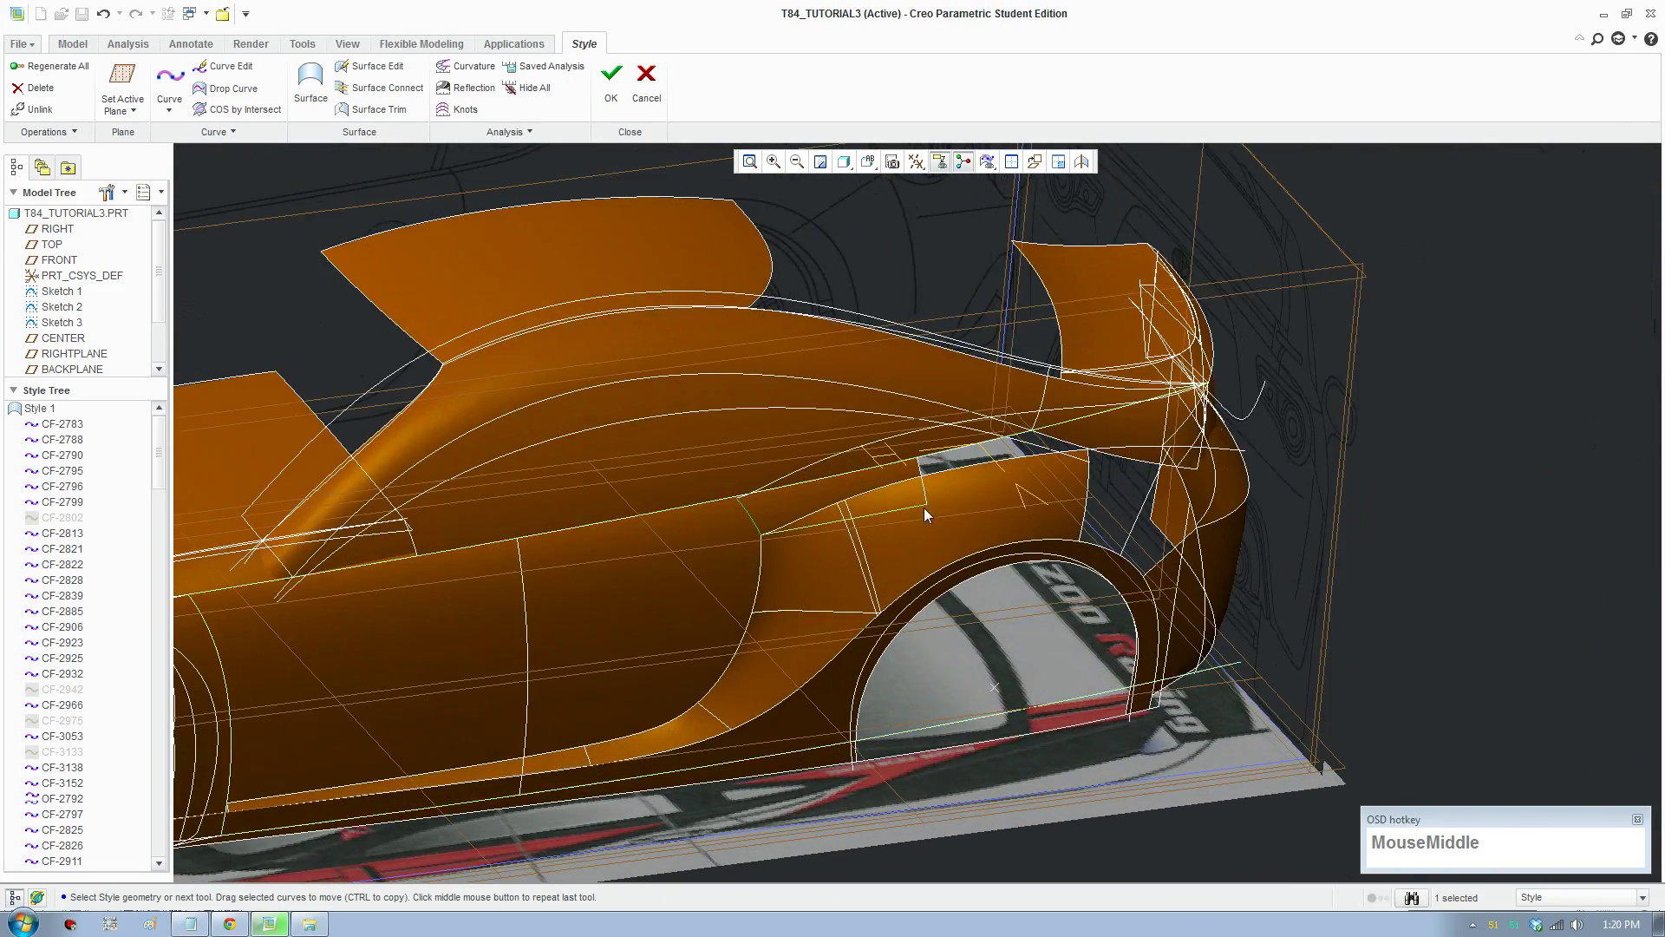
Step: Create a four-curve boundary surface filling the thin strip gap along the upper rear body
scroll(down, 3)
click(875, 242)
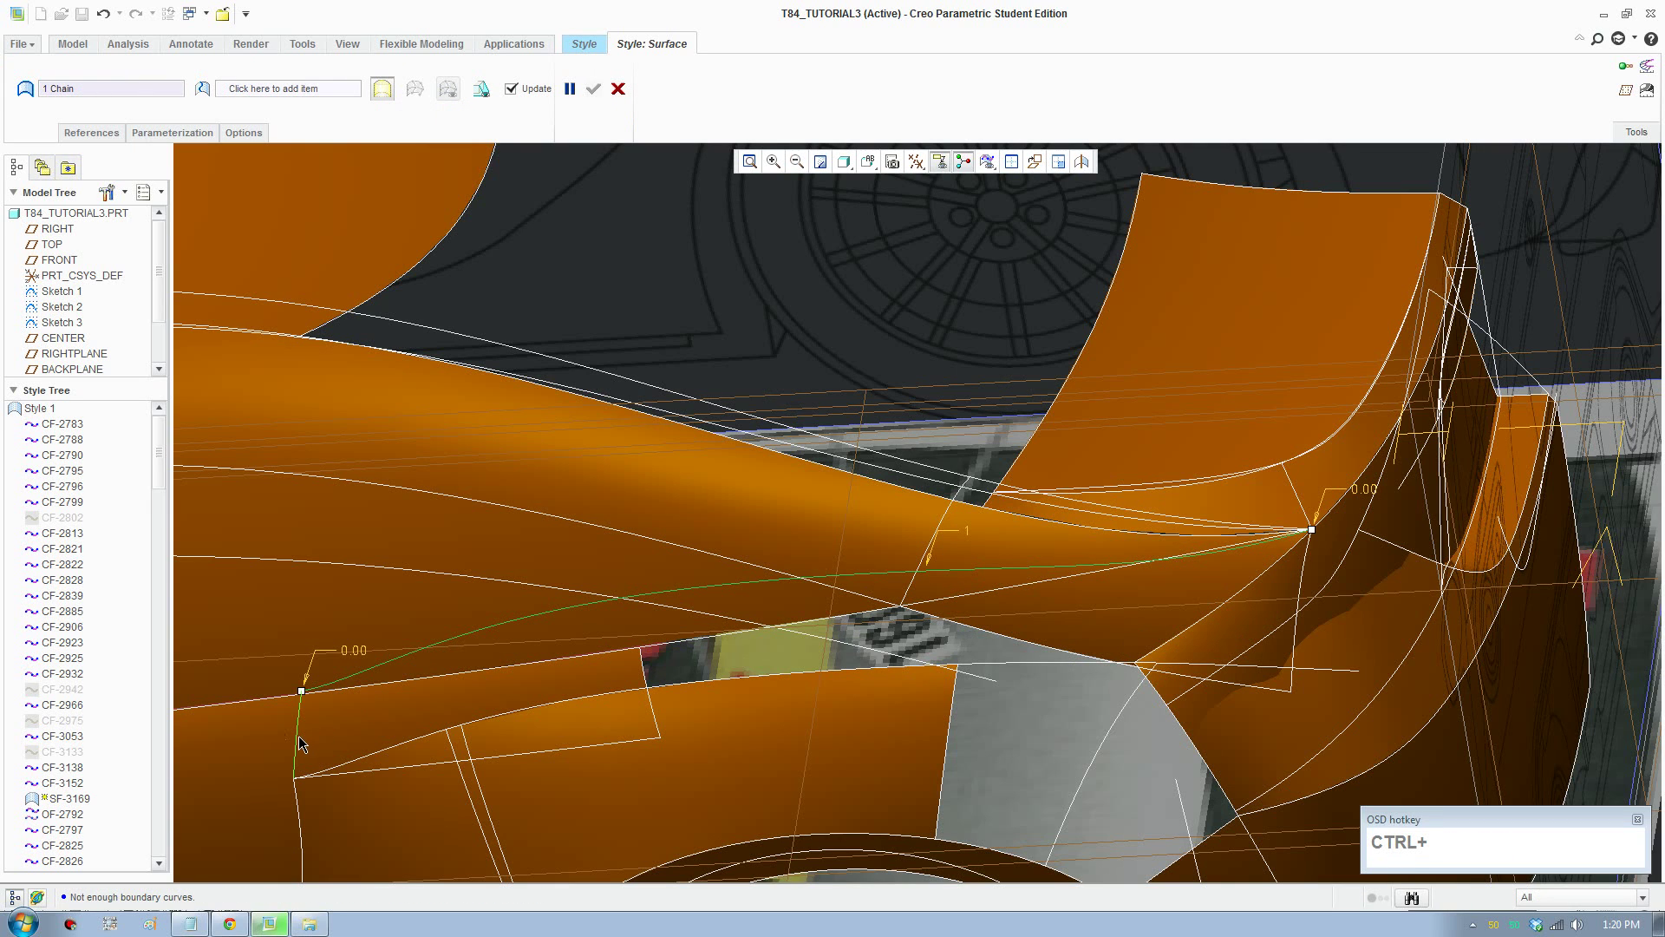
click(304, 741)
click(763, 680)
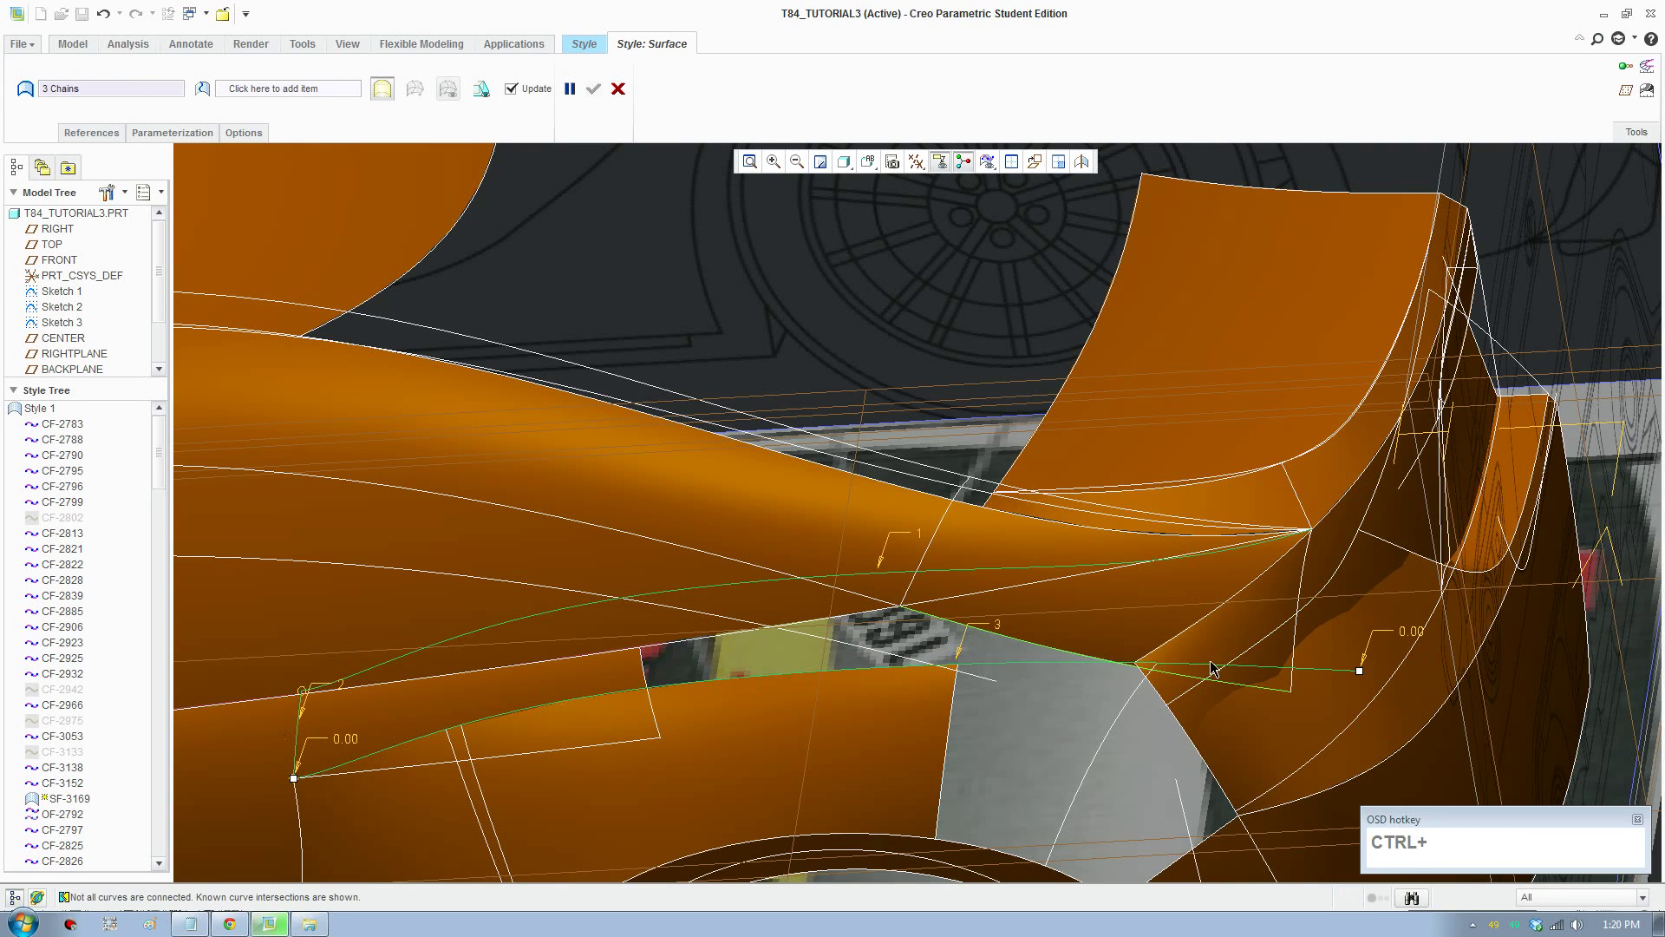
click(1213, 624)
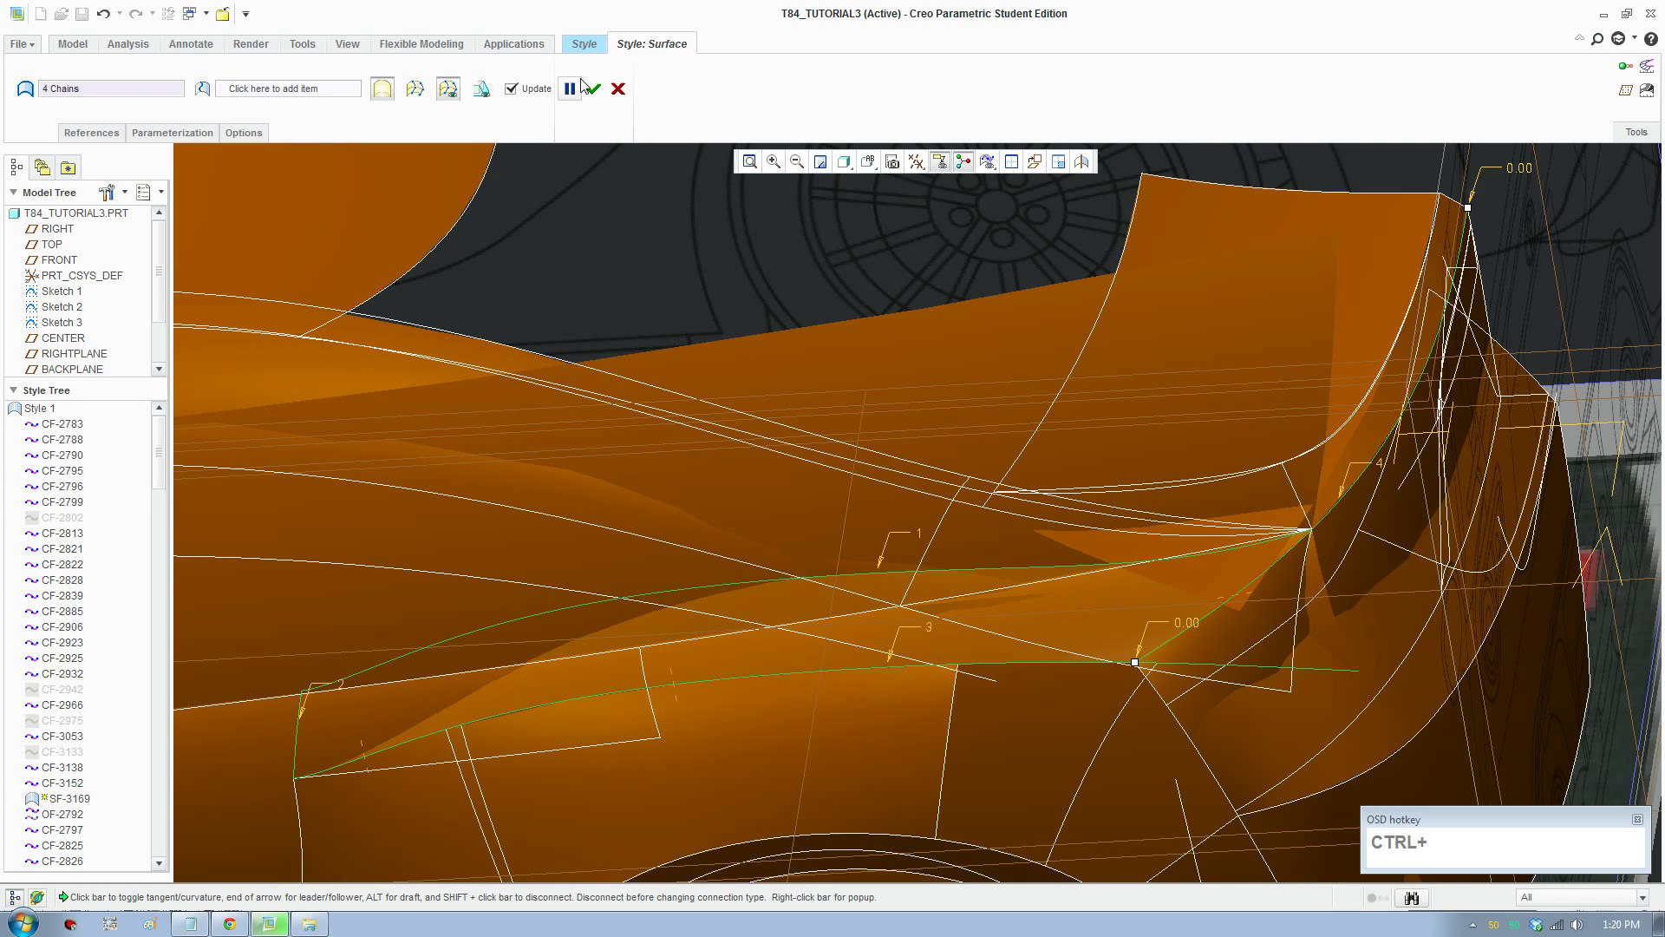
click(604, 90)
scroll(up, 3)
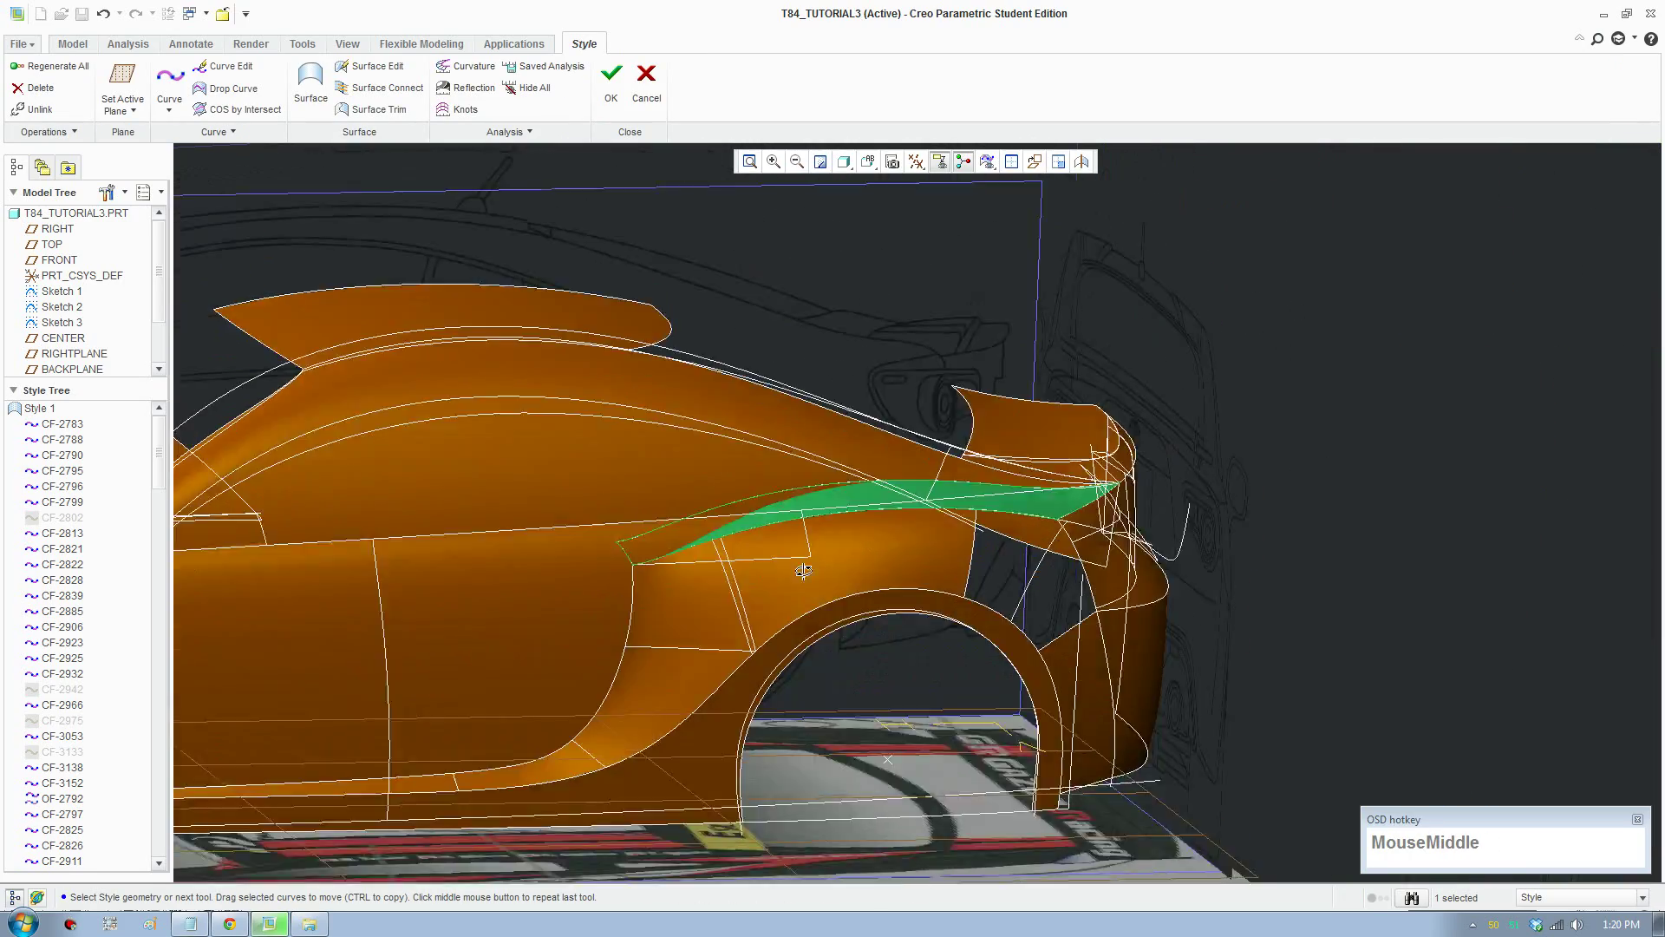
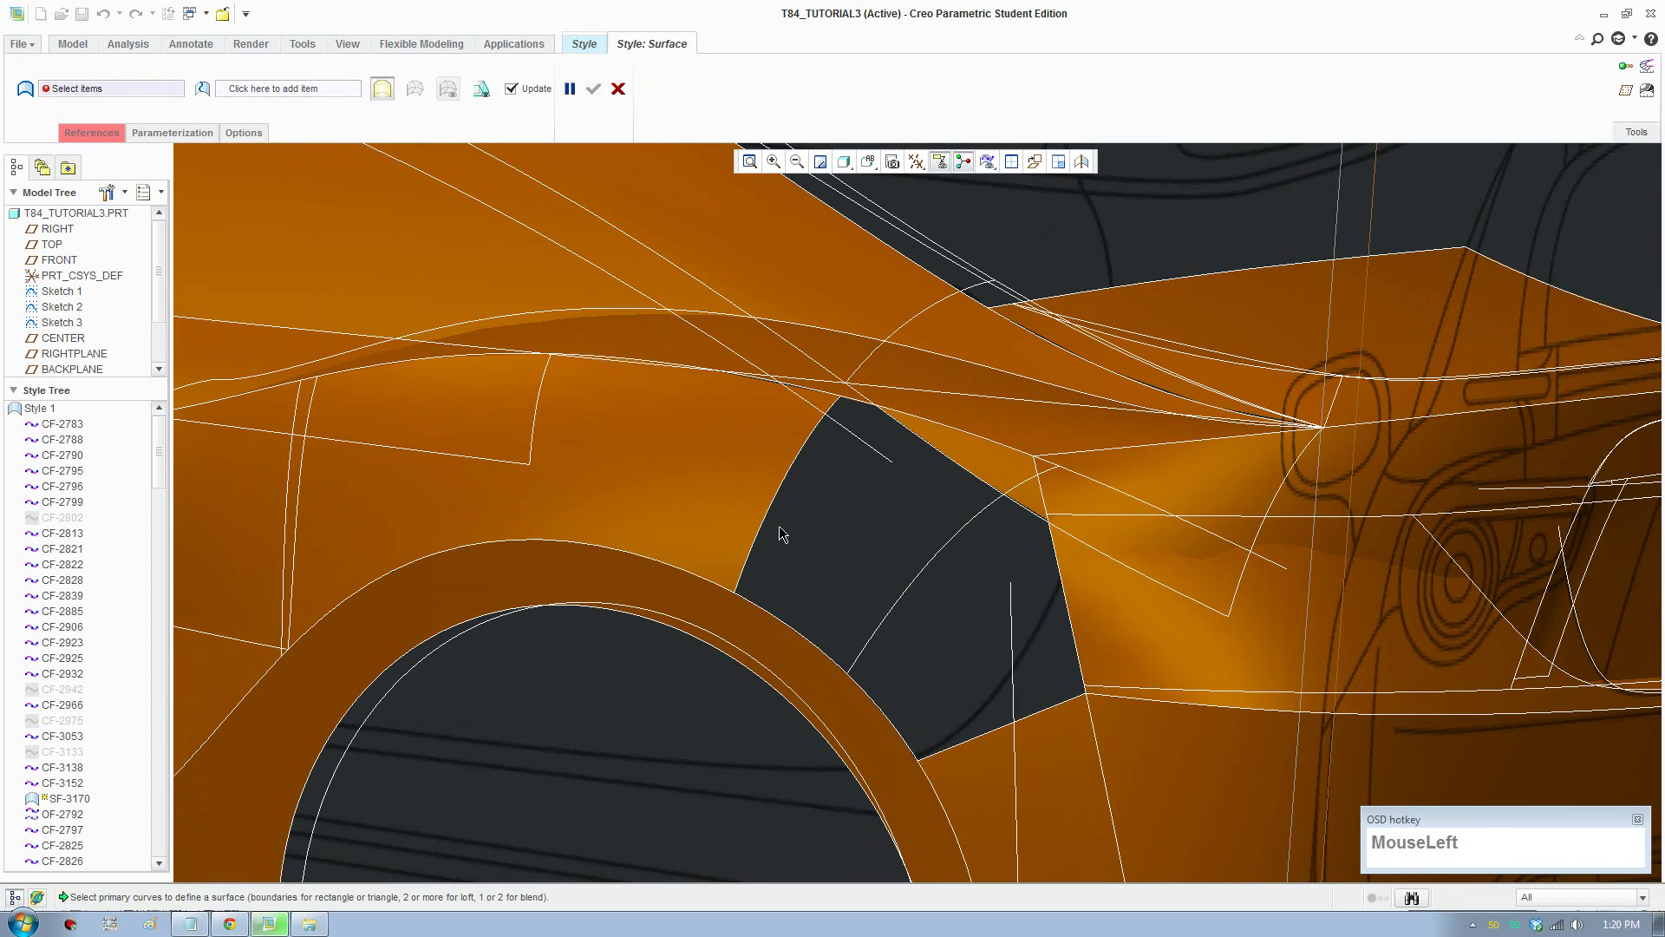
Step: Create a boundary surface from the four curves bounding the front of the rear side-window opening
click(791, 626)
click(901, 604)
click(993, 446)
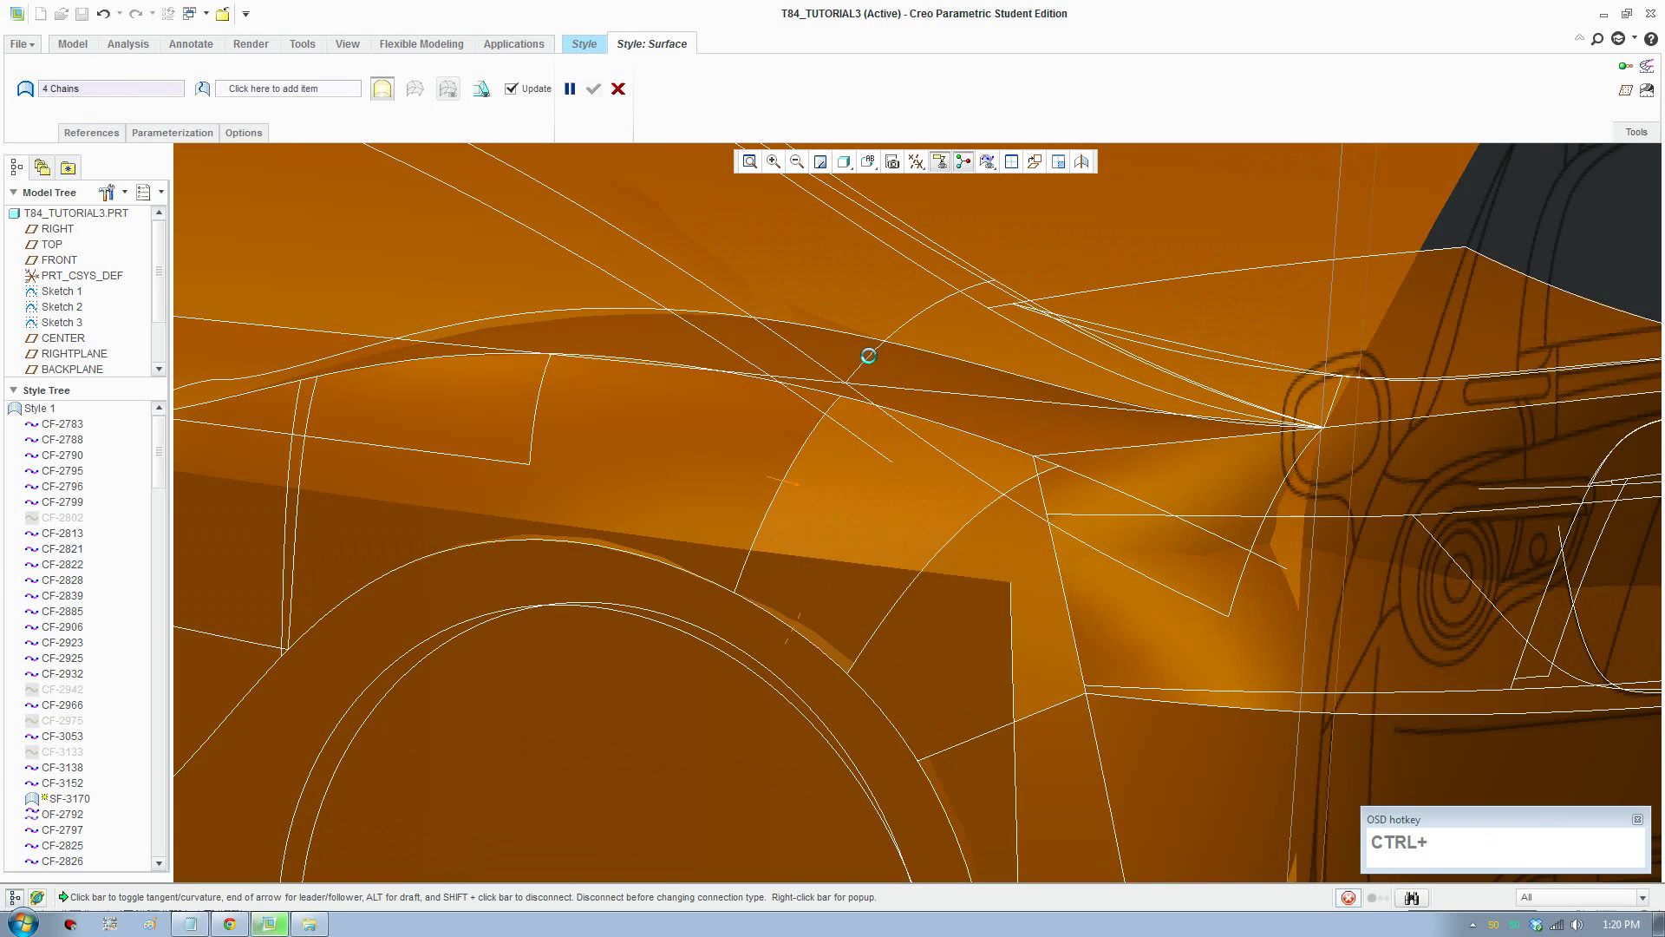
right_click(786, 488)
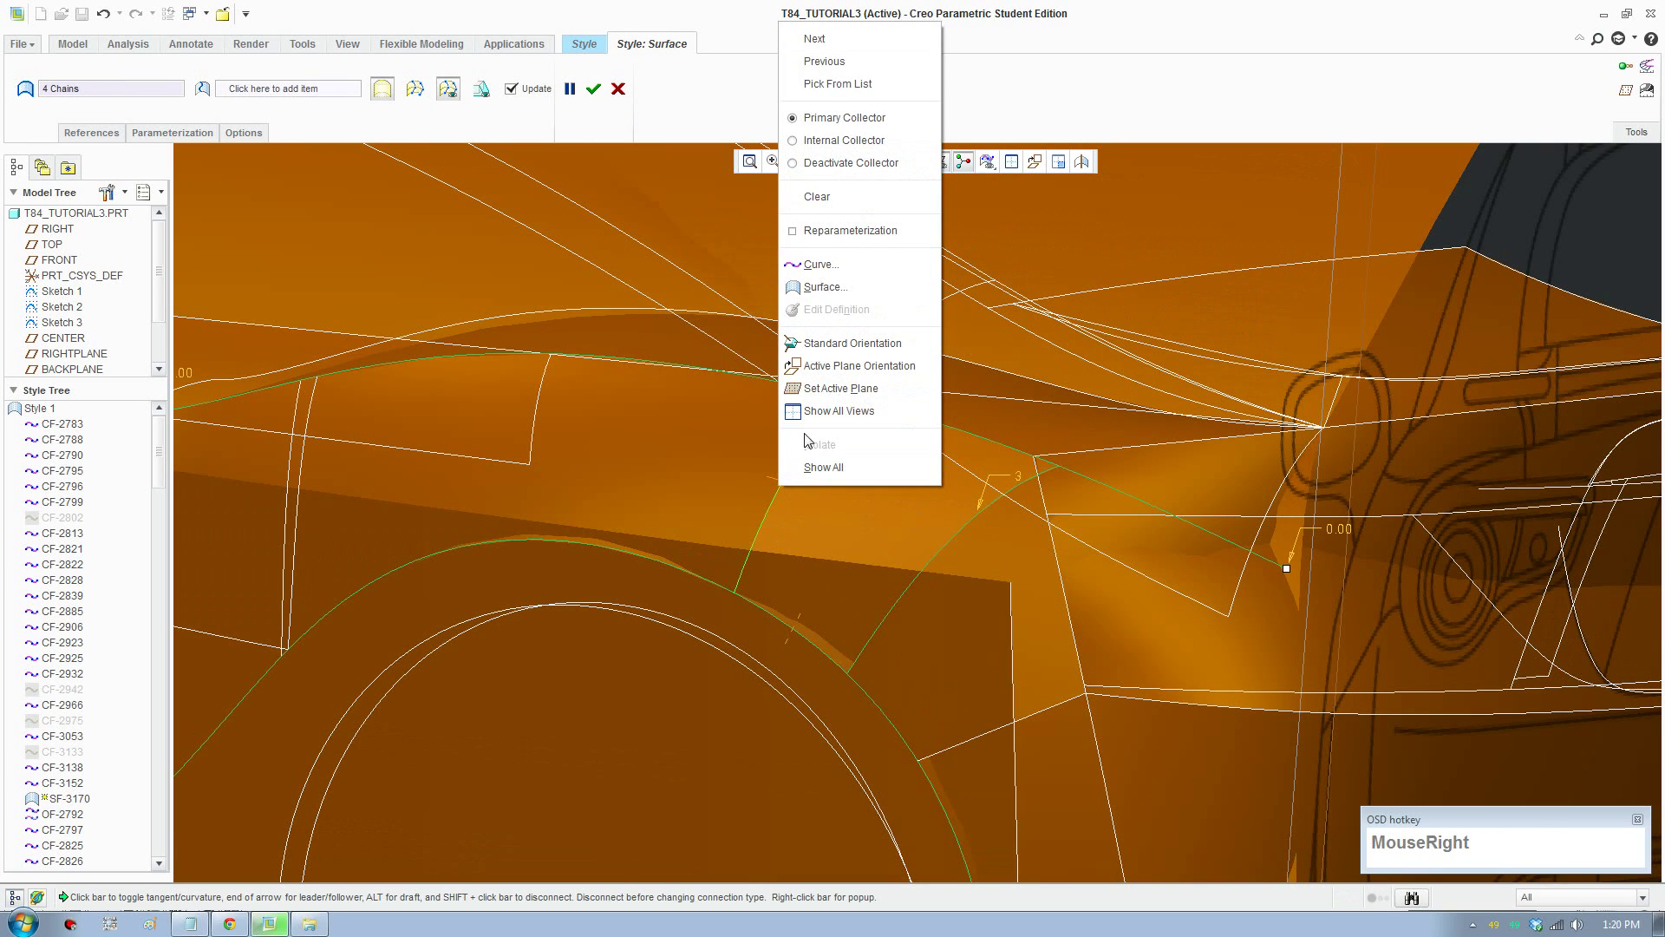
click(1156, 36)
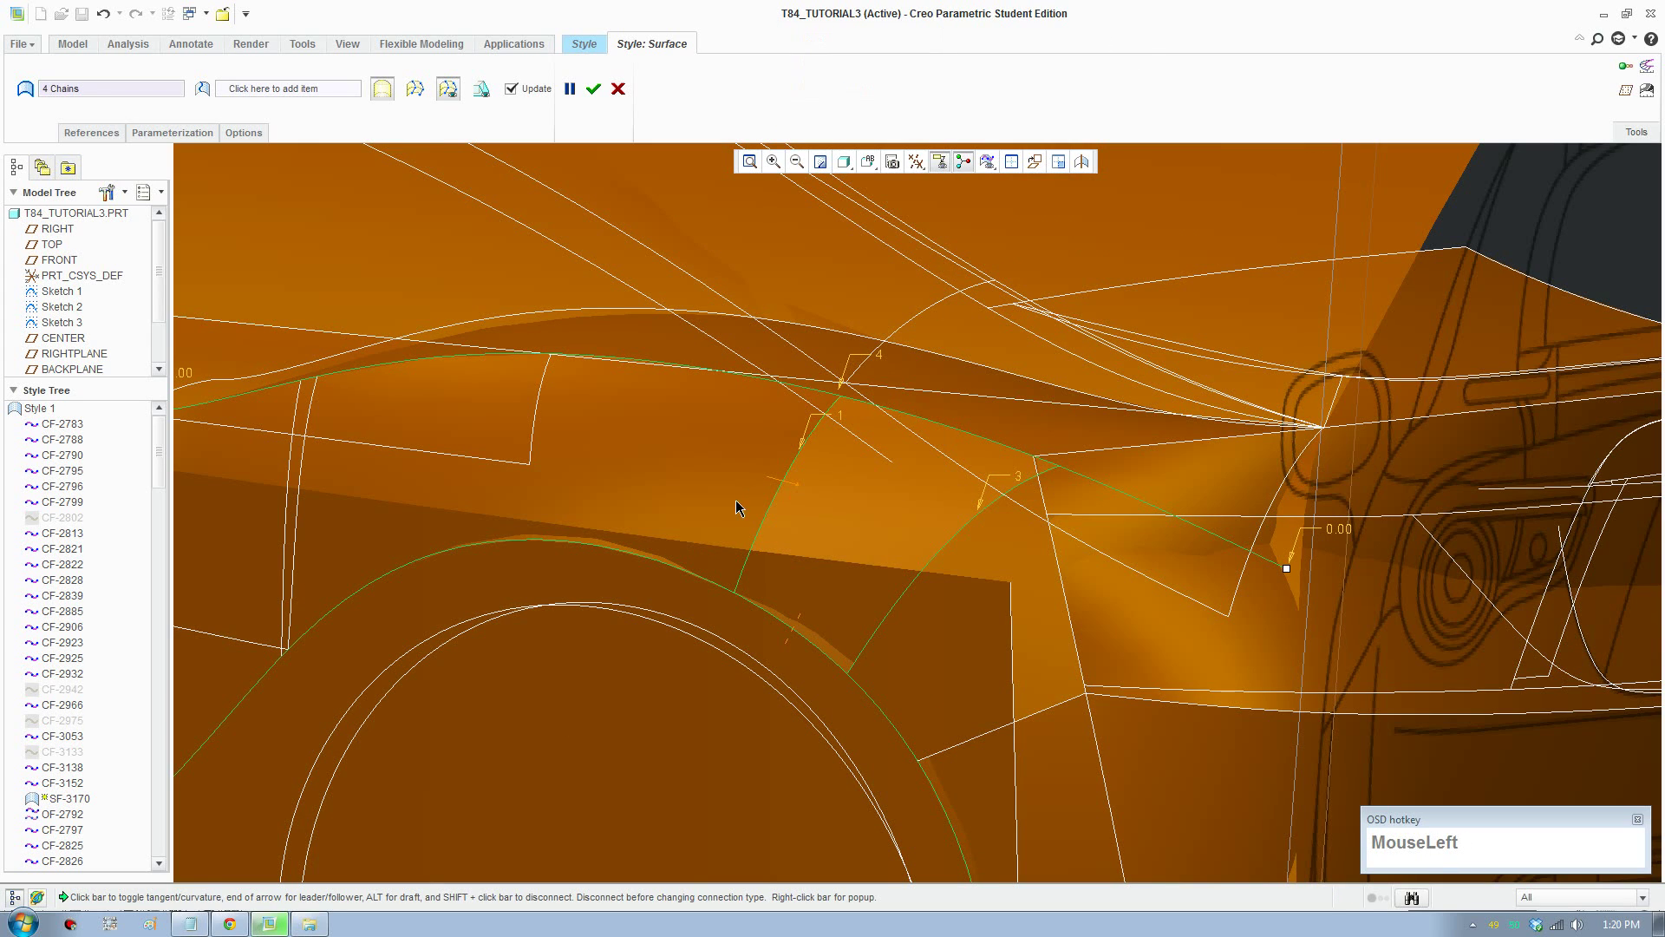
right_click(789, 485)
click(846, 606)
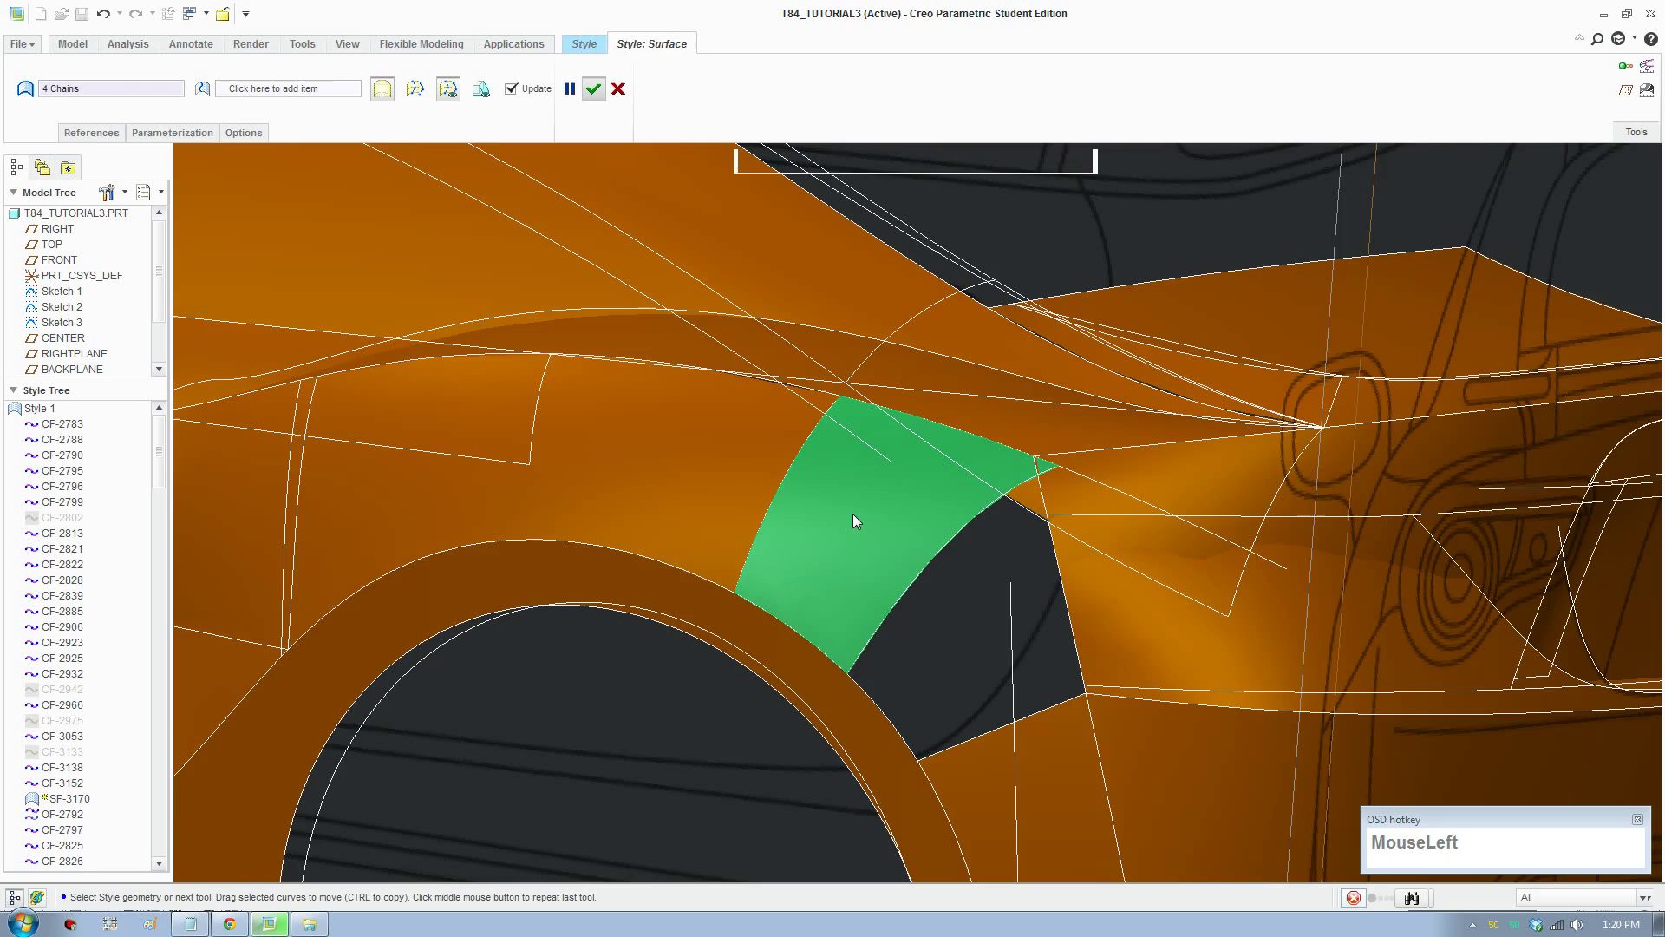
scroll(up, 3)
Step: Start another boundary surface and reorient the view onto the remaining window opening
middle_click(1011, 680)
drag(850, 500, 170, 77)
click(170, 77)
scroll(down, 3)
drag(883, 542, 903, 570)
drag(1064, 383, 1116, 360)
scroll(up, 3)
scroll(down, 3)
Step: Select the four curves of the remaining opening and set its edge connection to Tangent
click(356, 97)
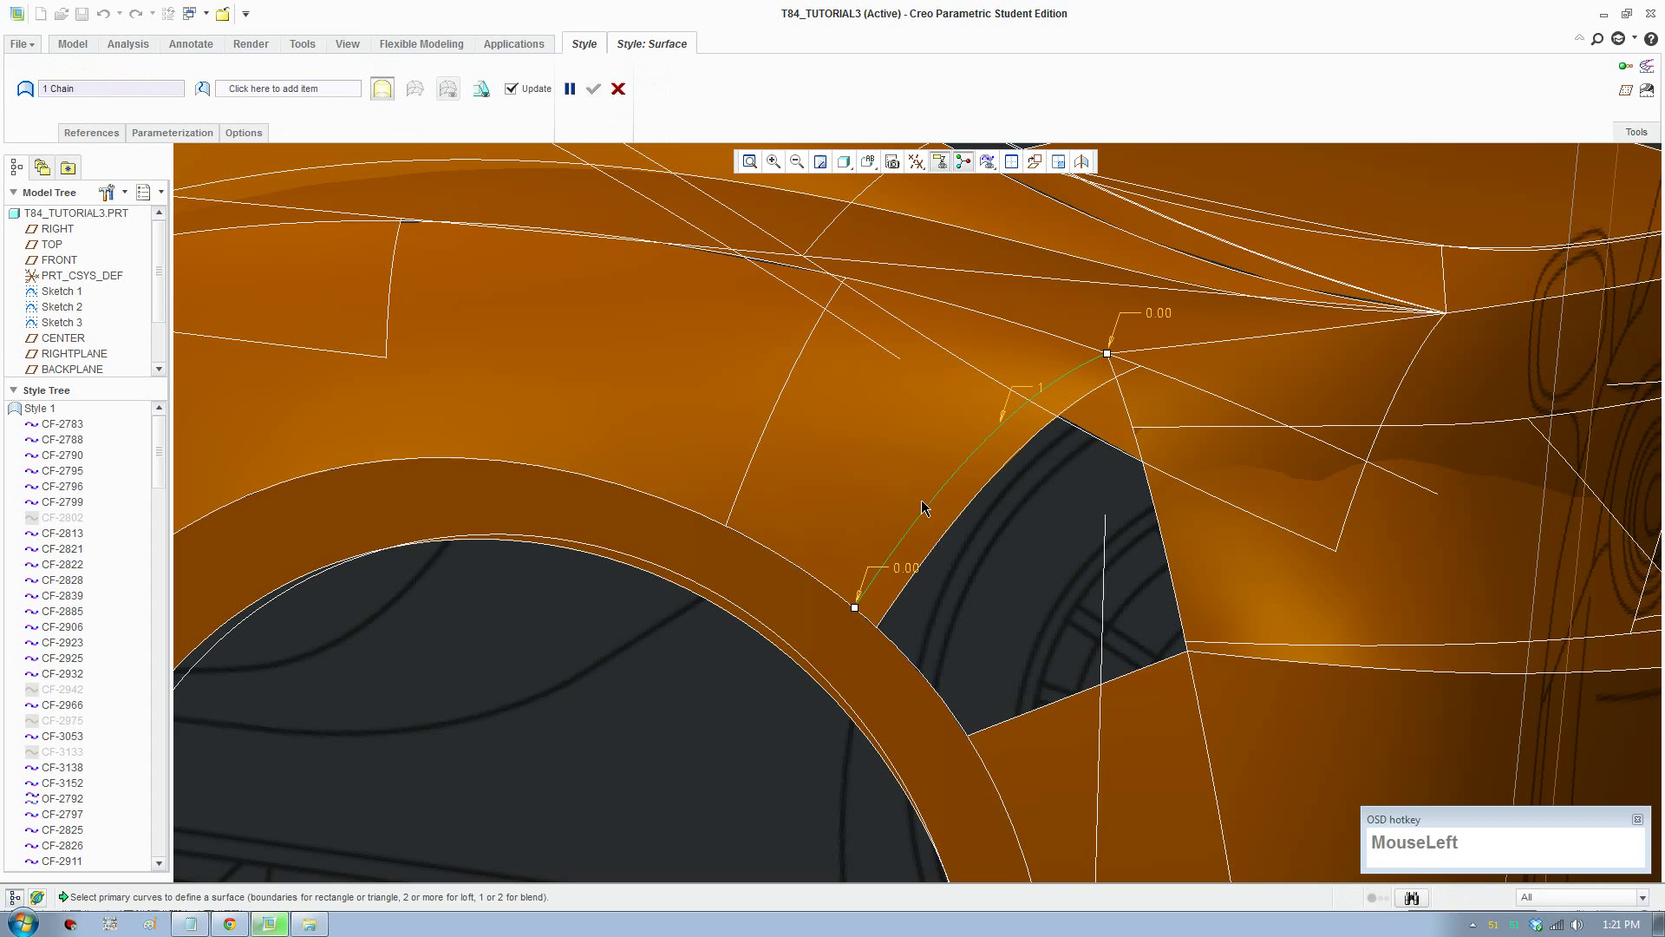
click(927, 668)
click(1016, 719)
click(1178, 581)
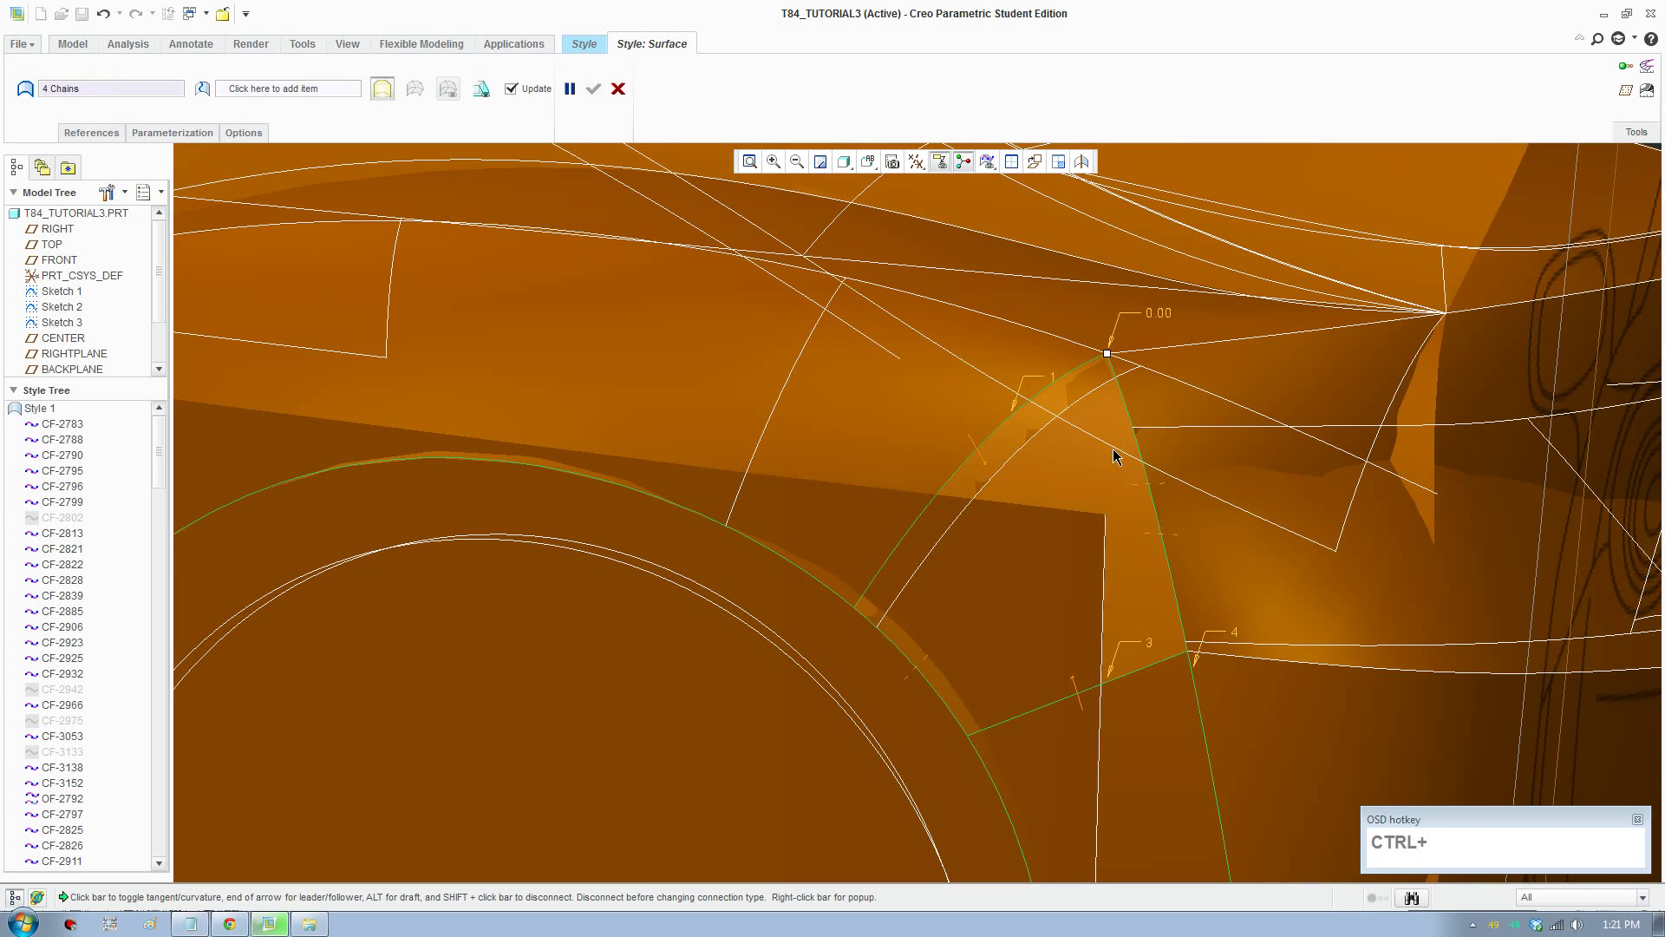
right_click(980, 445)
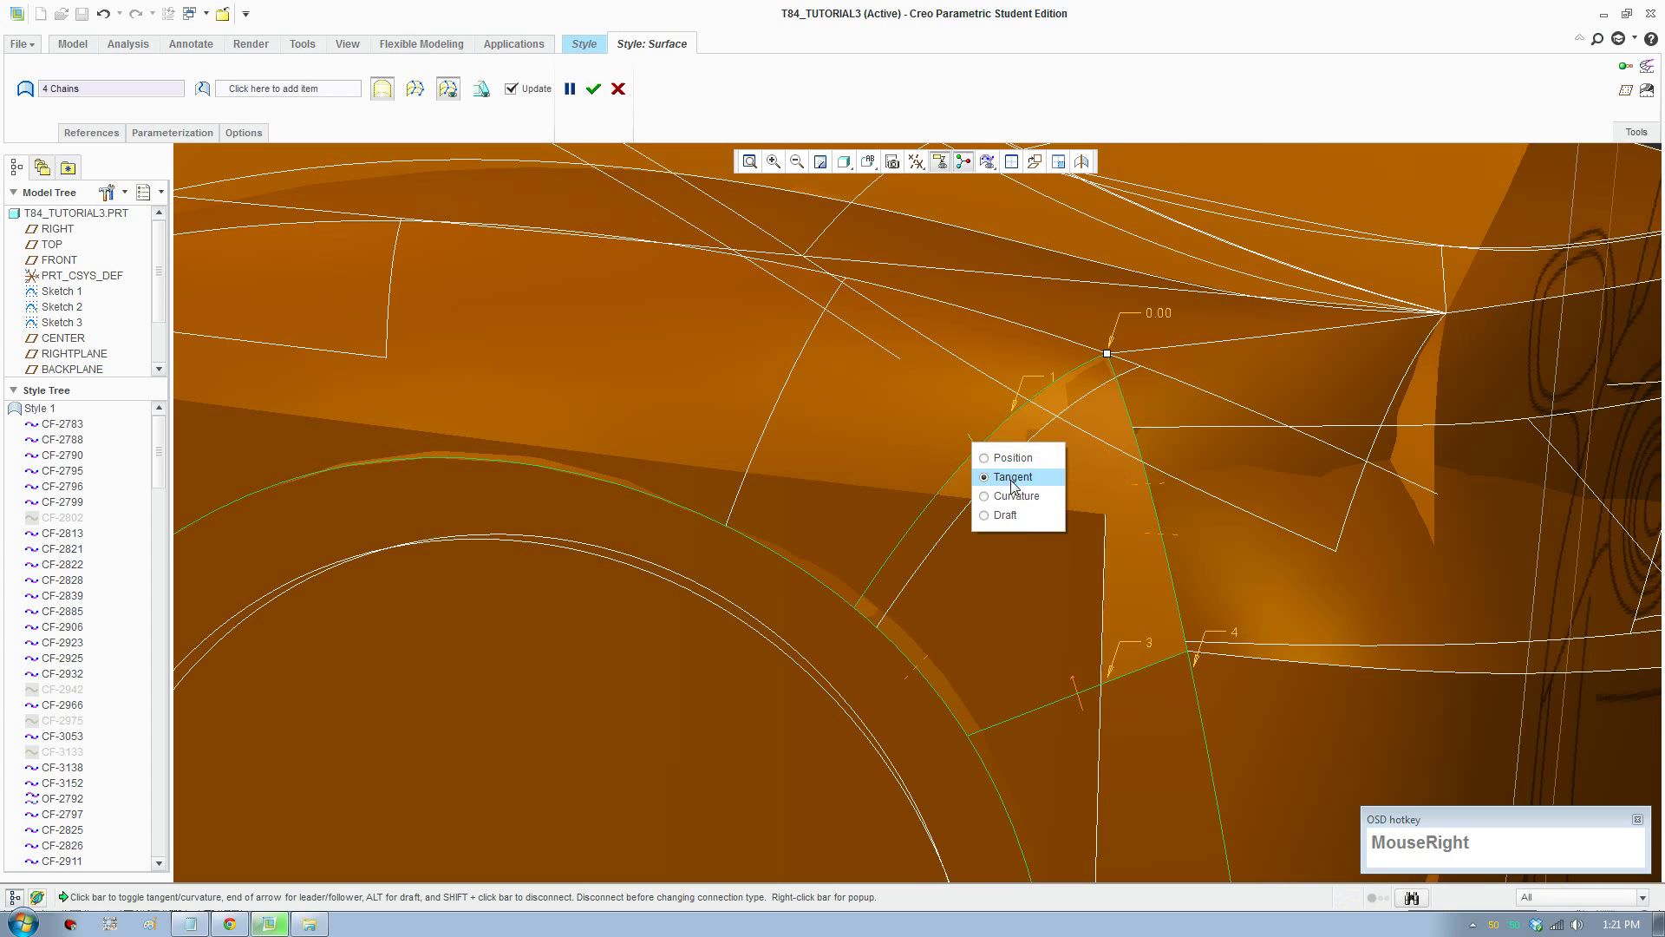
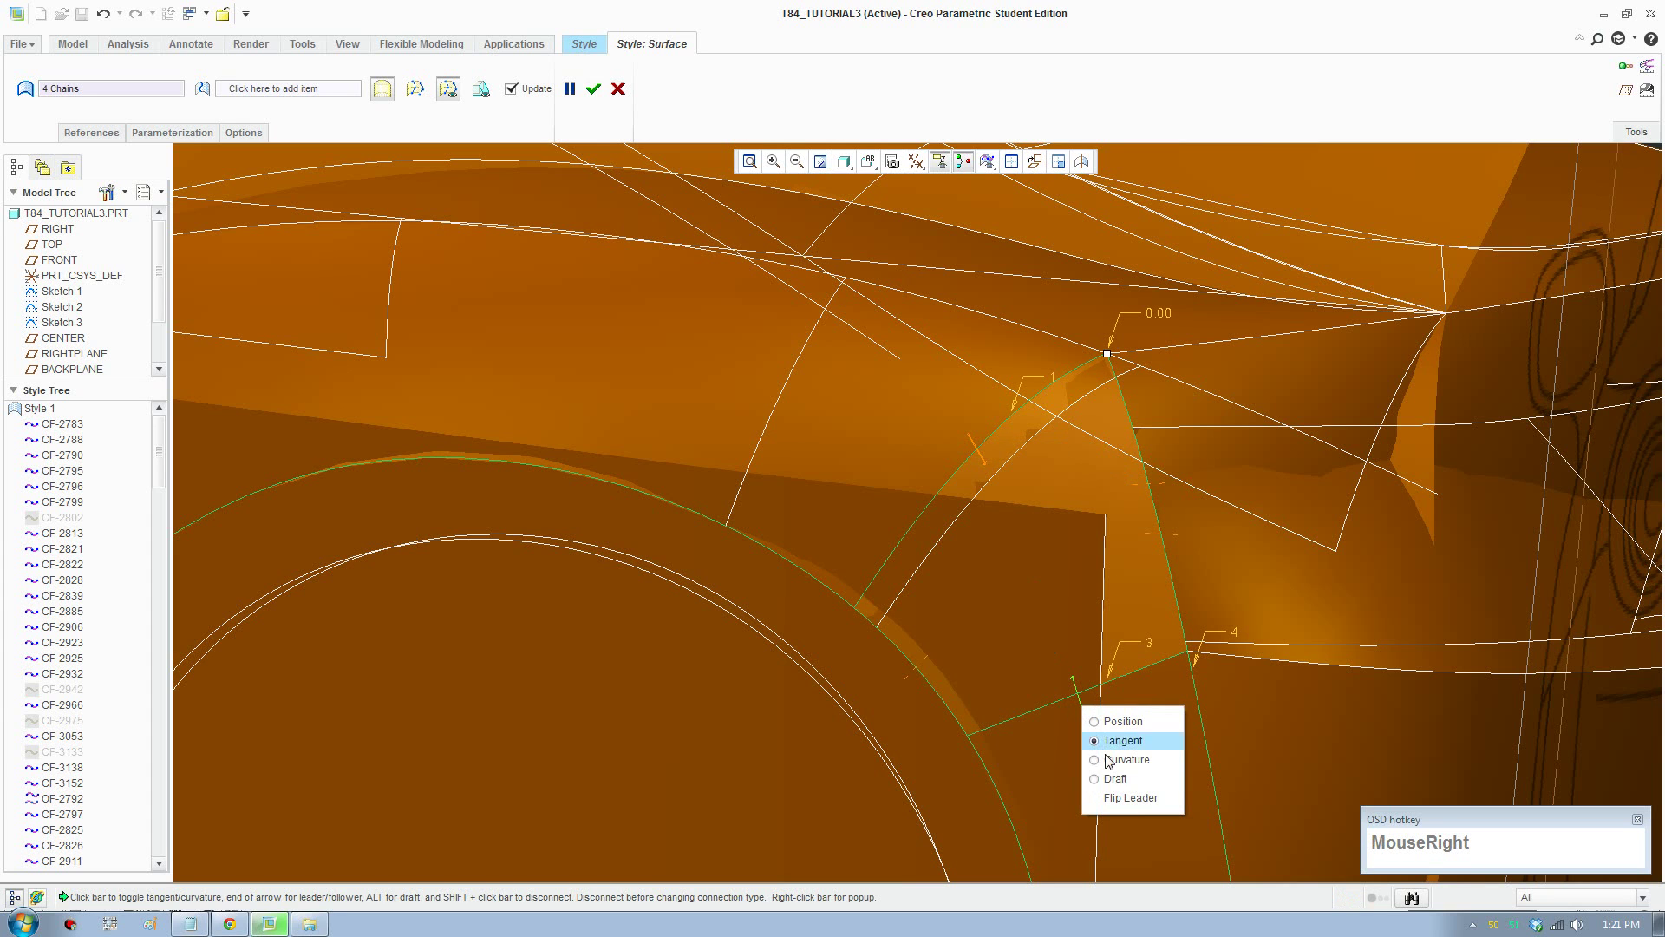
click(1137, 771)
scroll(up, 3)
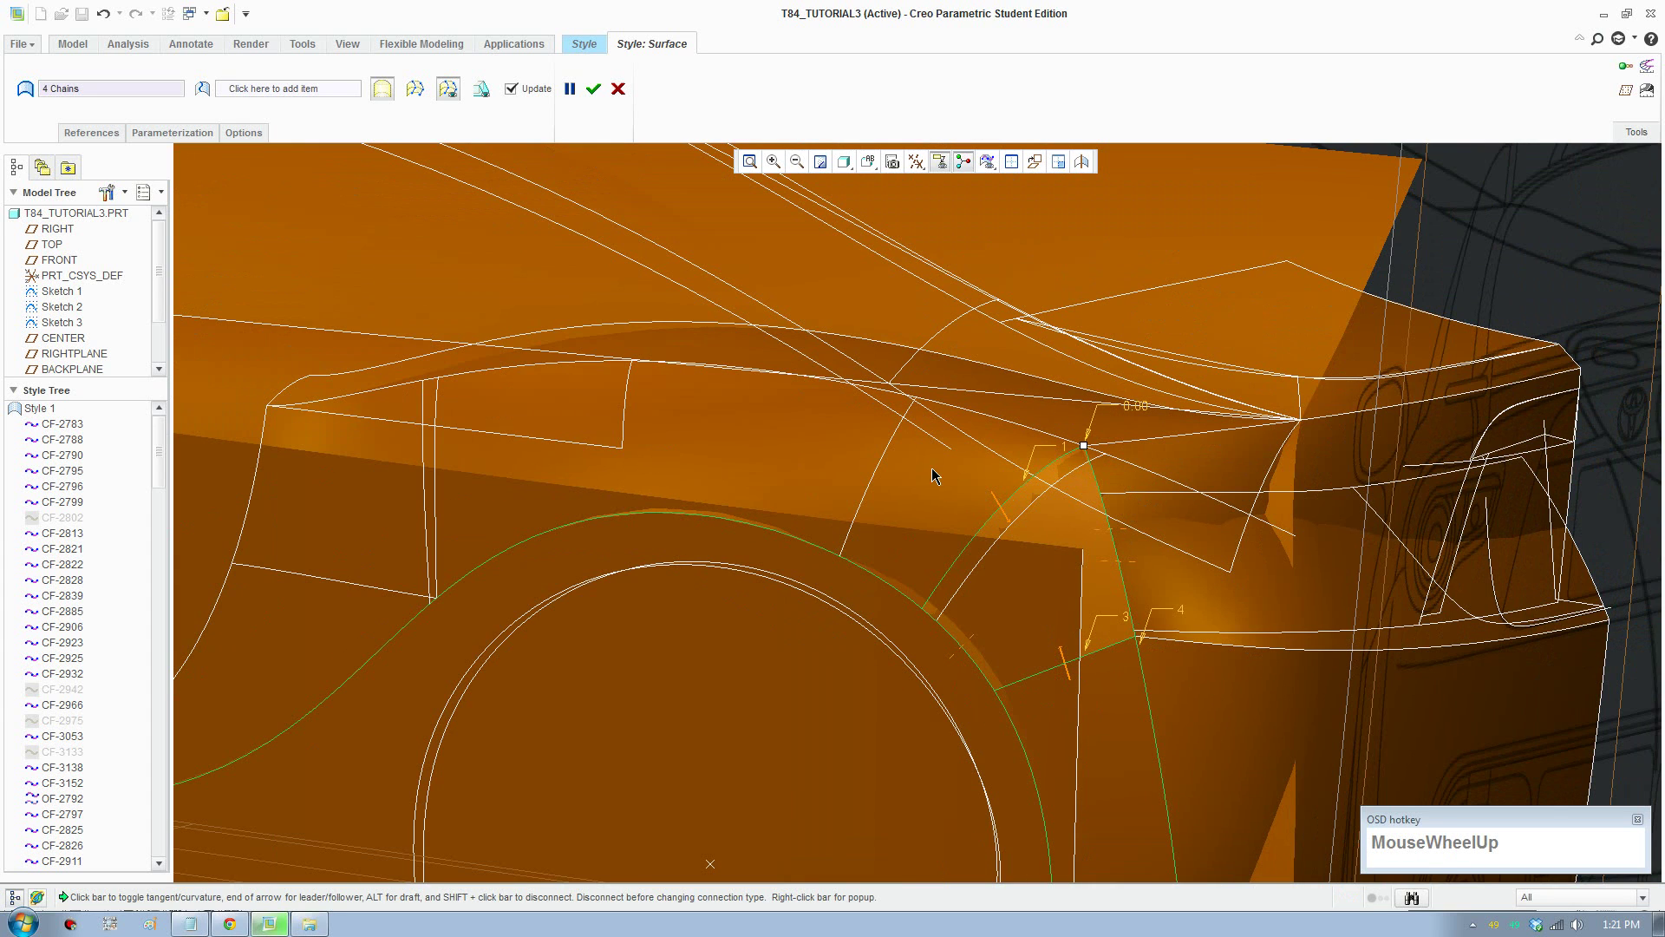
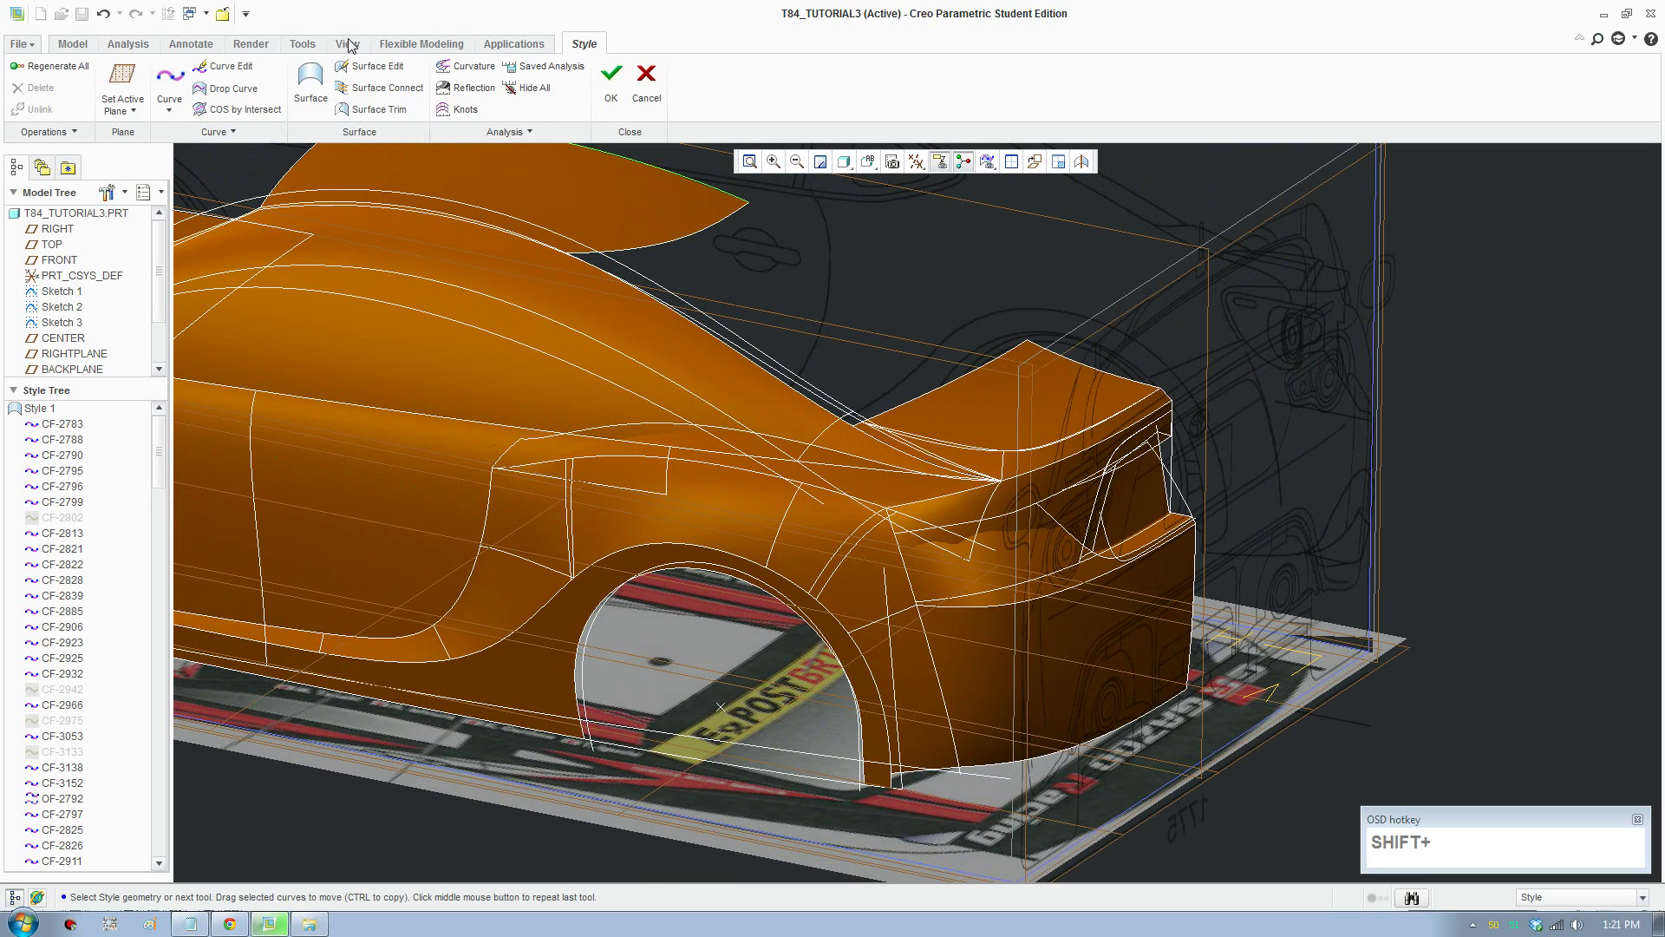
Step: Start a Render Window preview of the surfaced car body
click(256, 50)
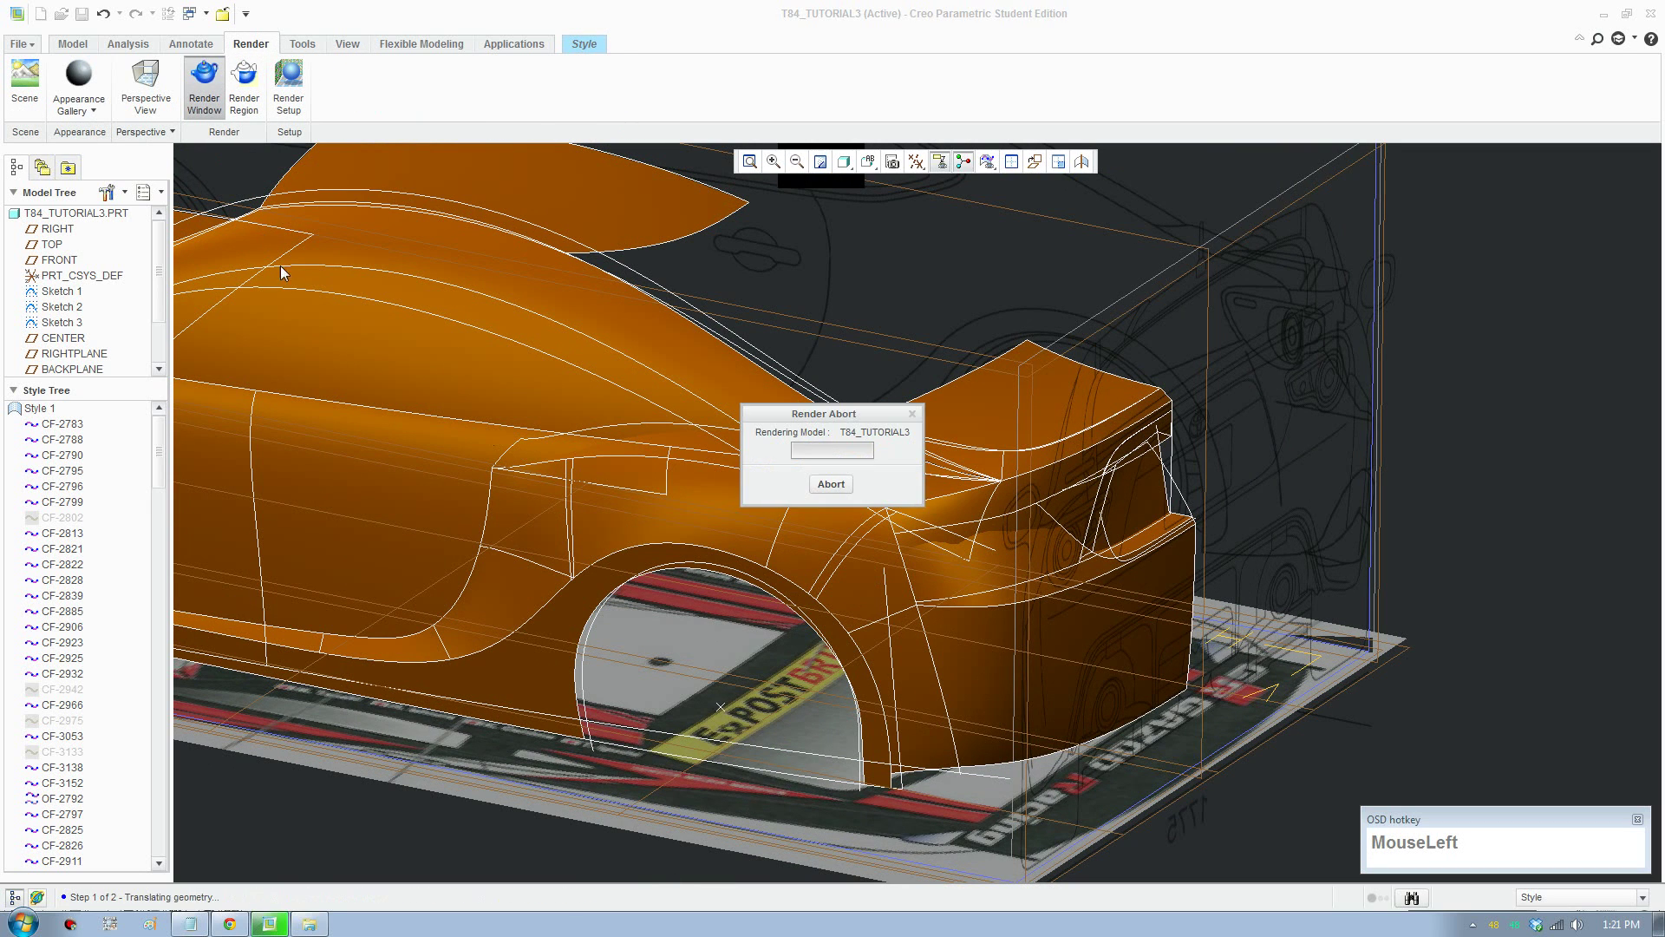
Step: Inspect the rendered rear quarter and return to the normal shaded Style display with curves
key(F8)
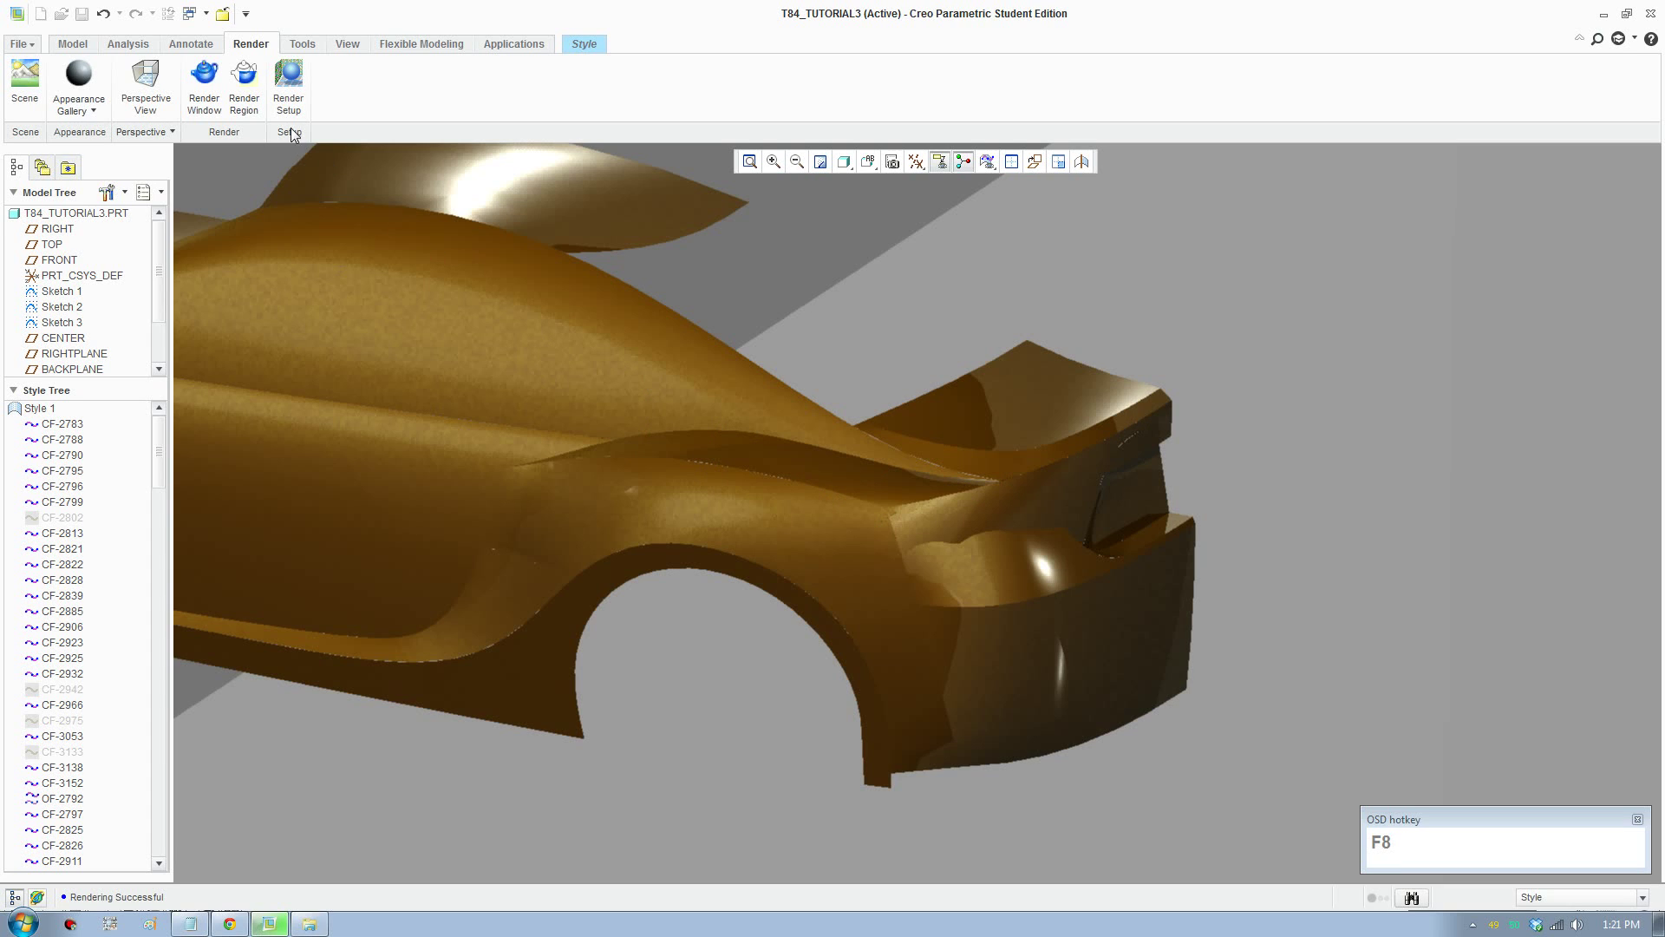
click(296, 116)
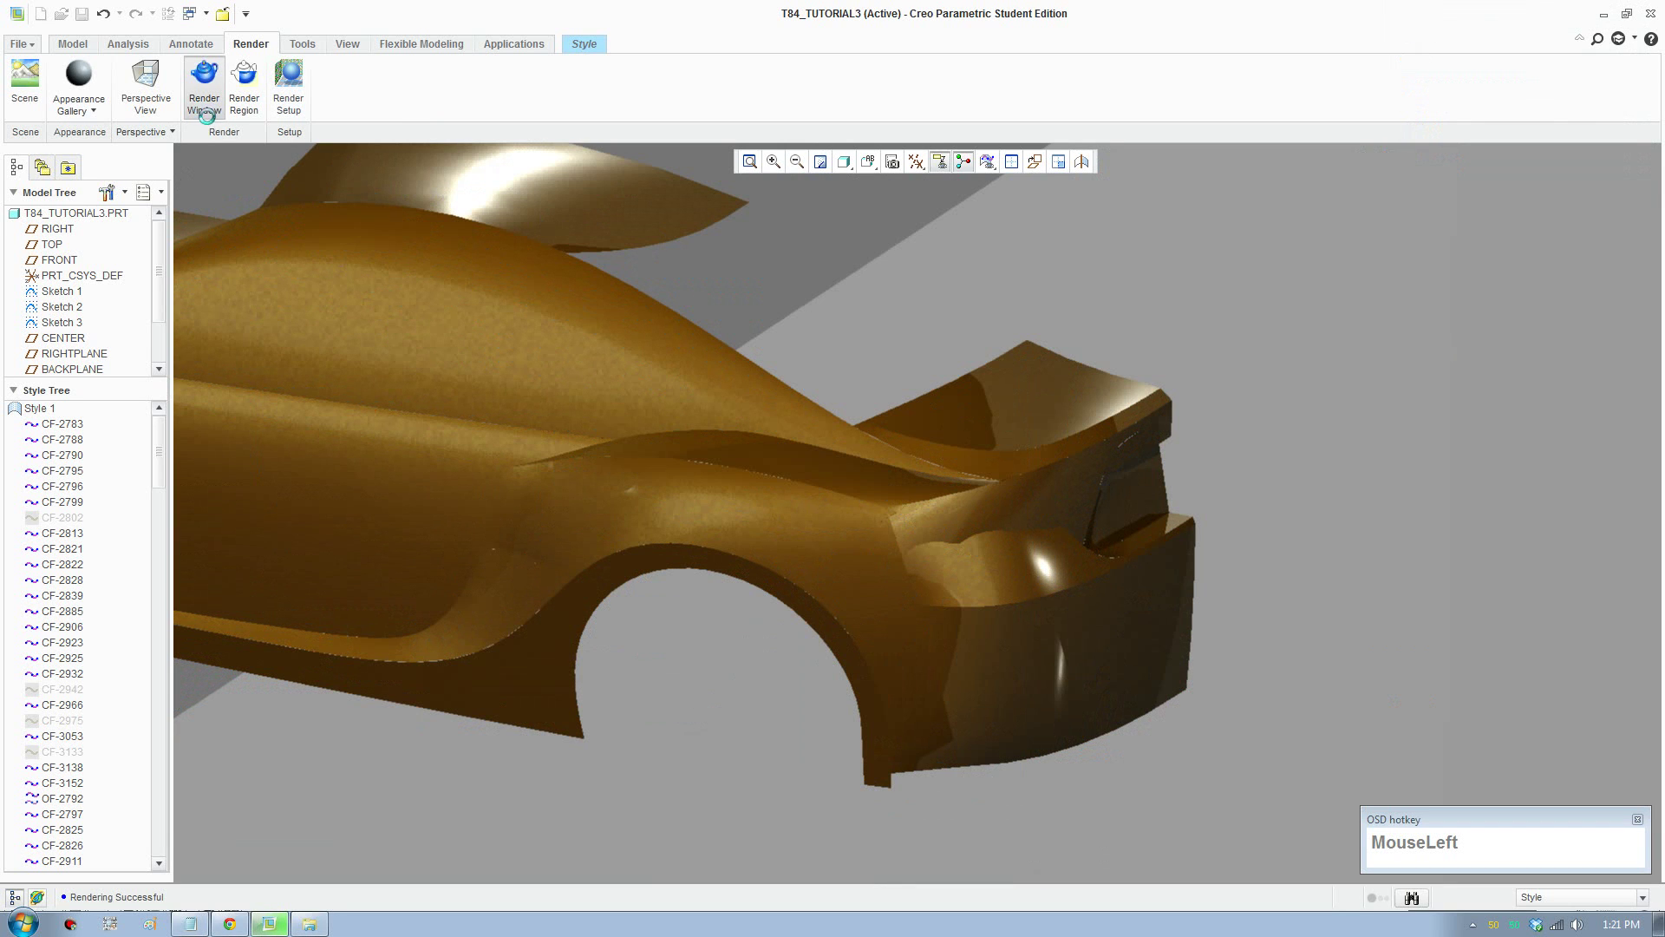
key(F8)
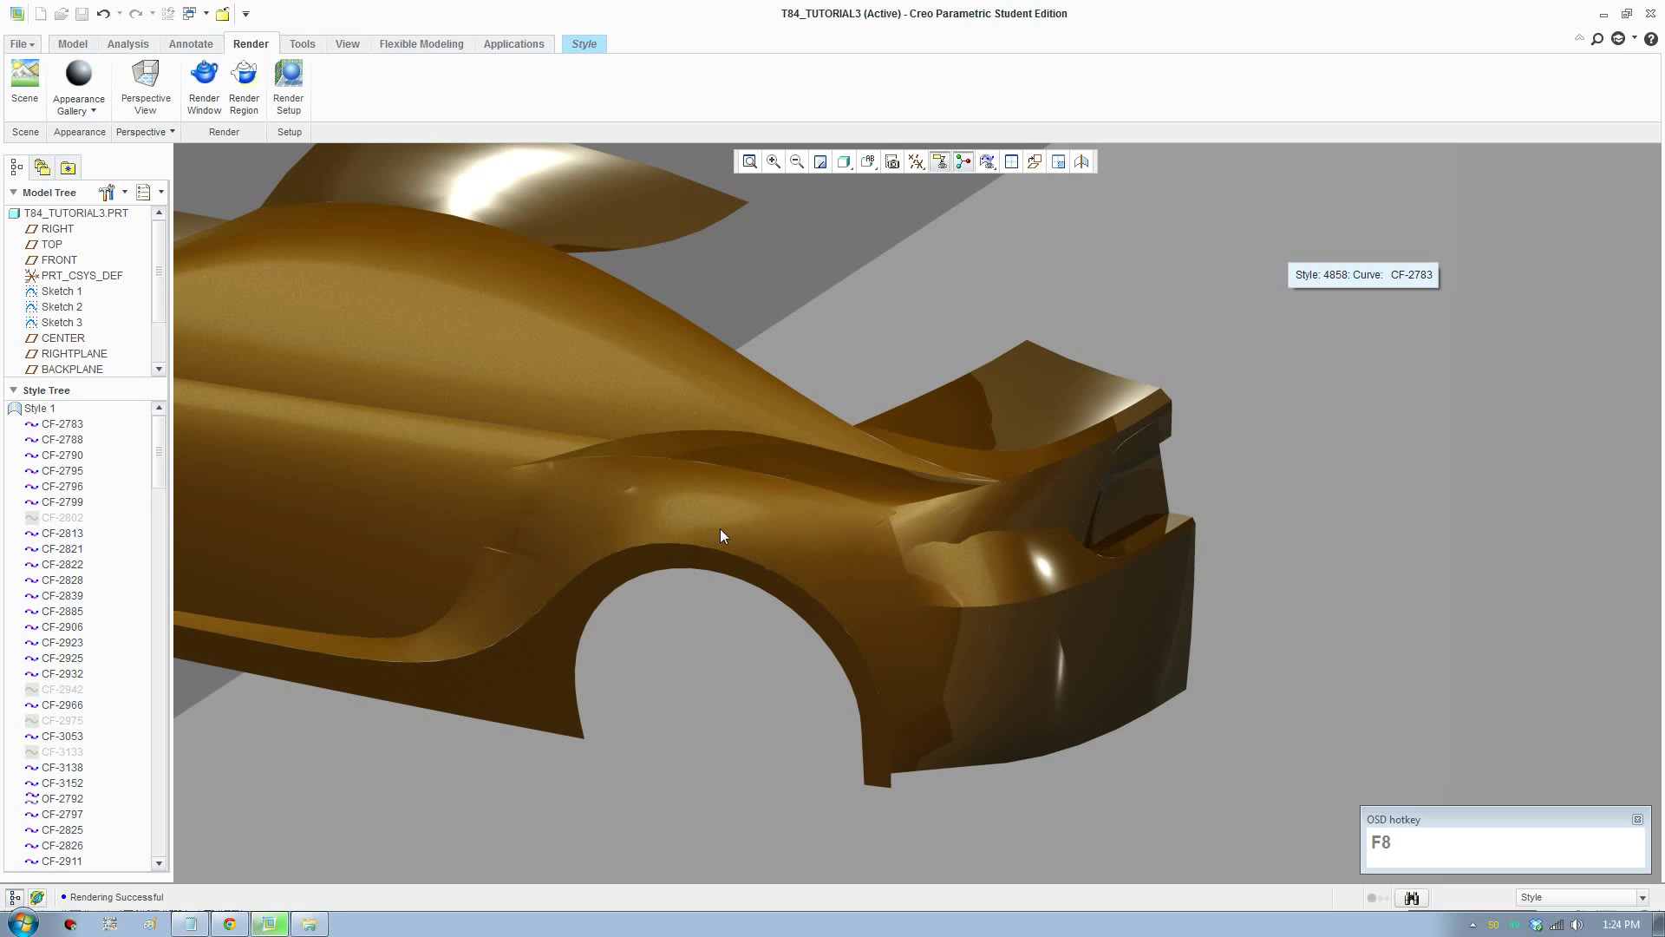
scroll(up, 3)
Step: Orbit the car body round to the front hood and start Set Active Plane in Style
middle_click(789, 568)
middle_click(1018, 592)
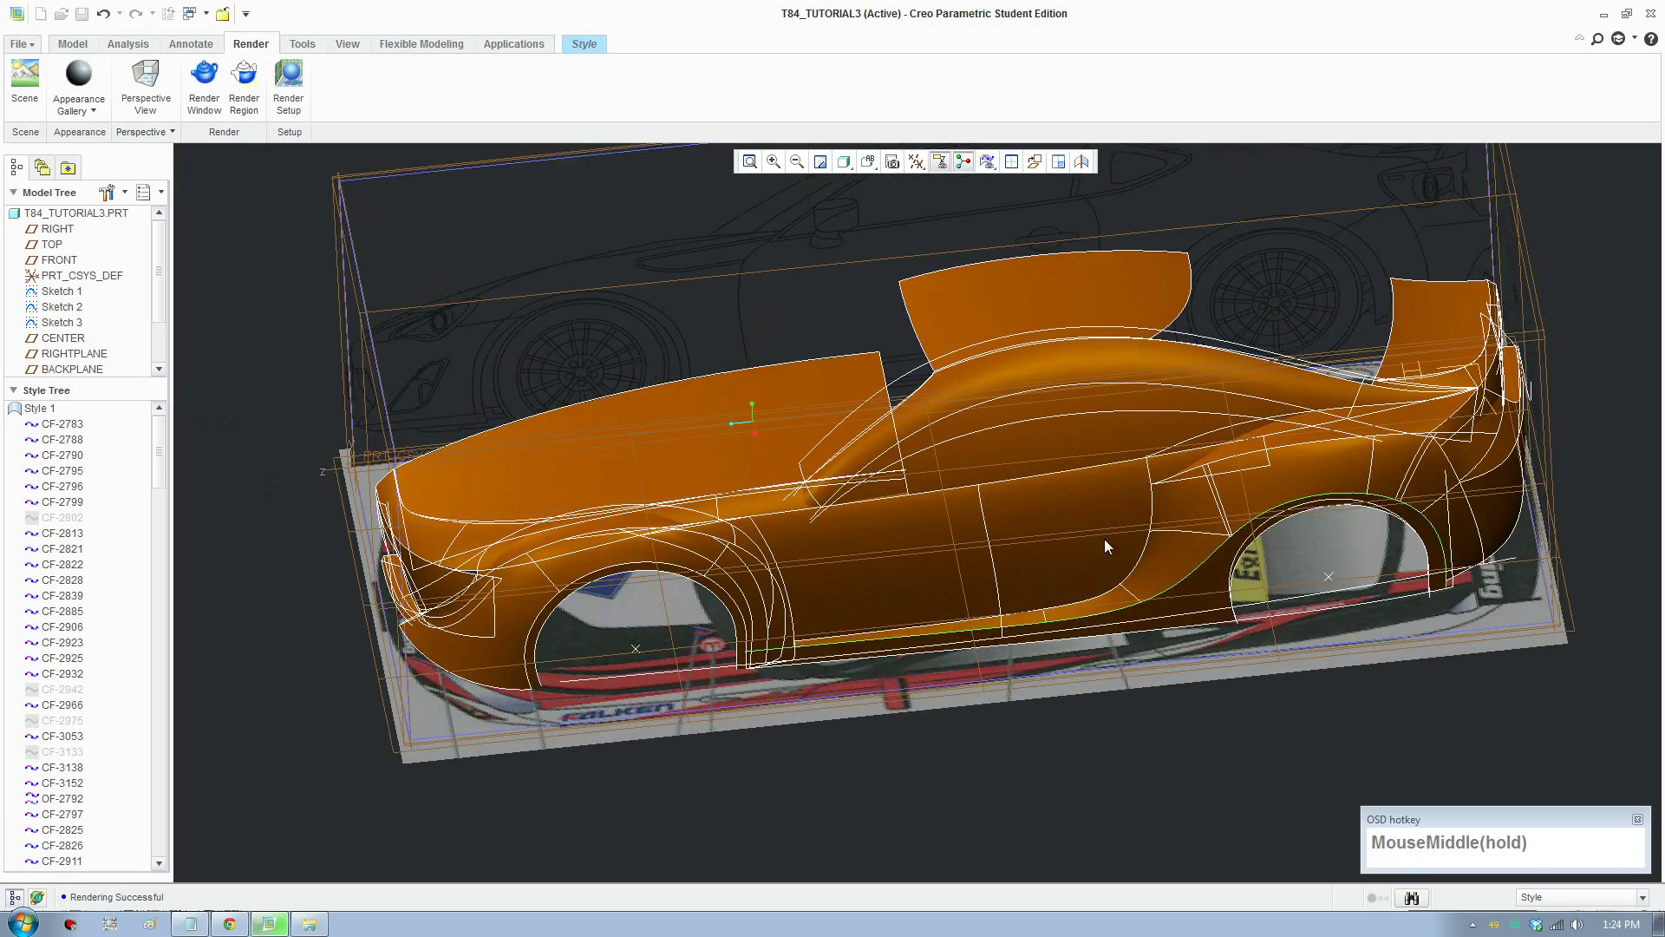
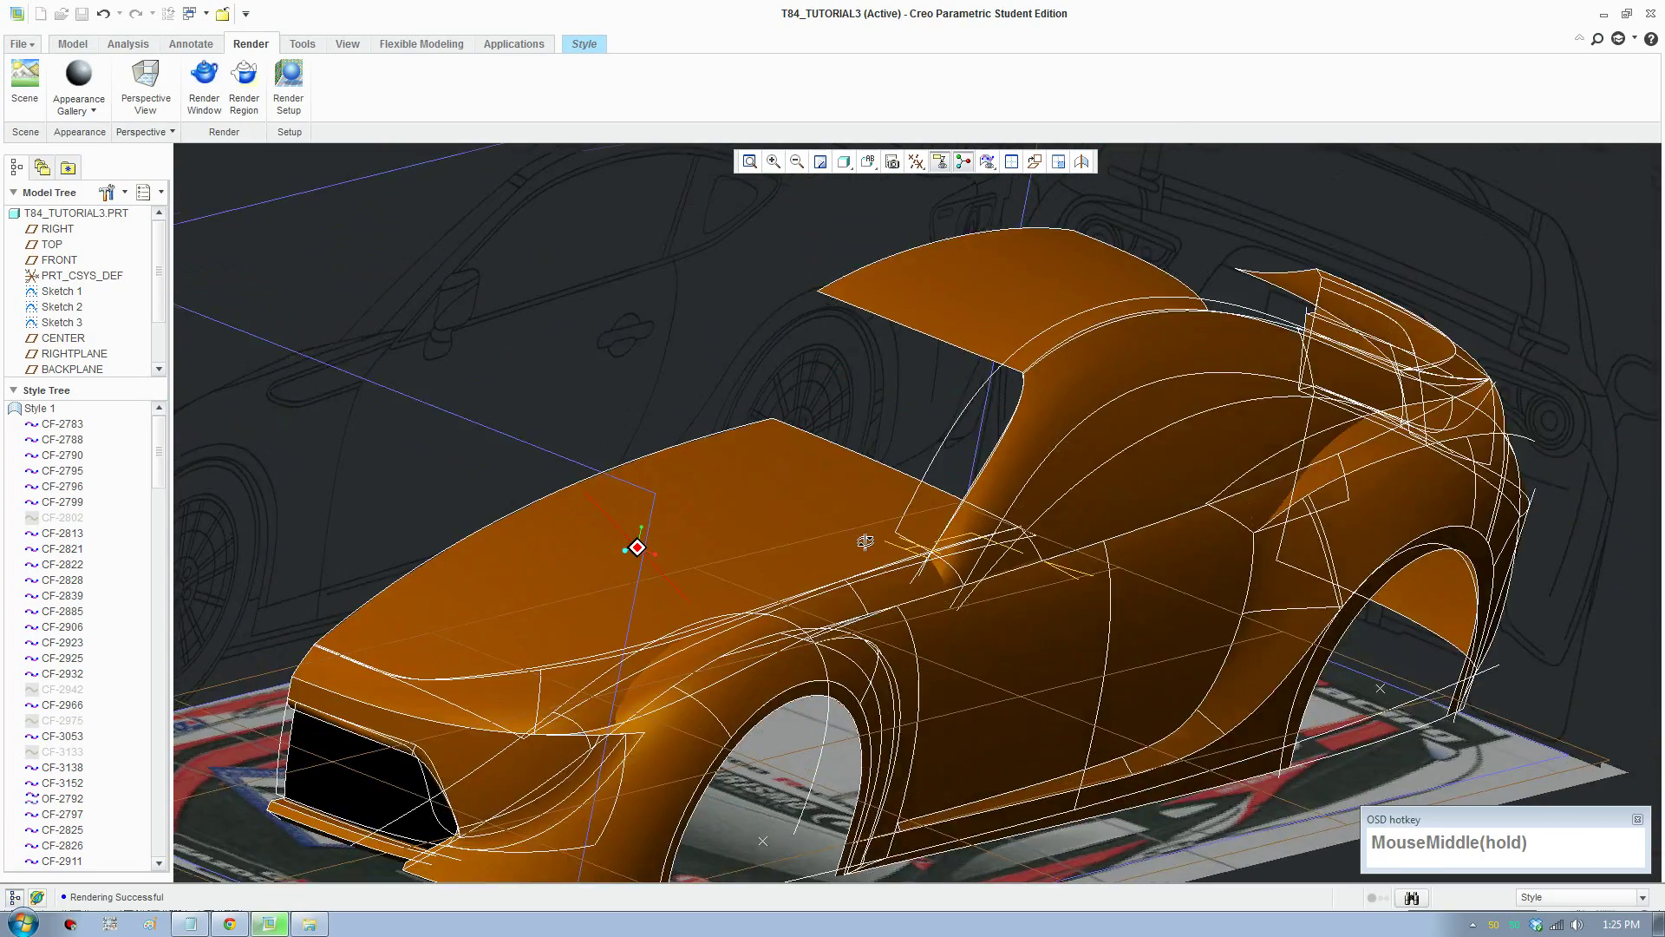
middle_click(854, 589)
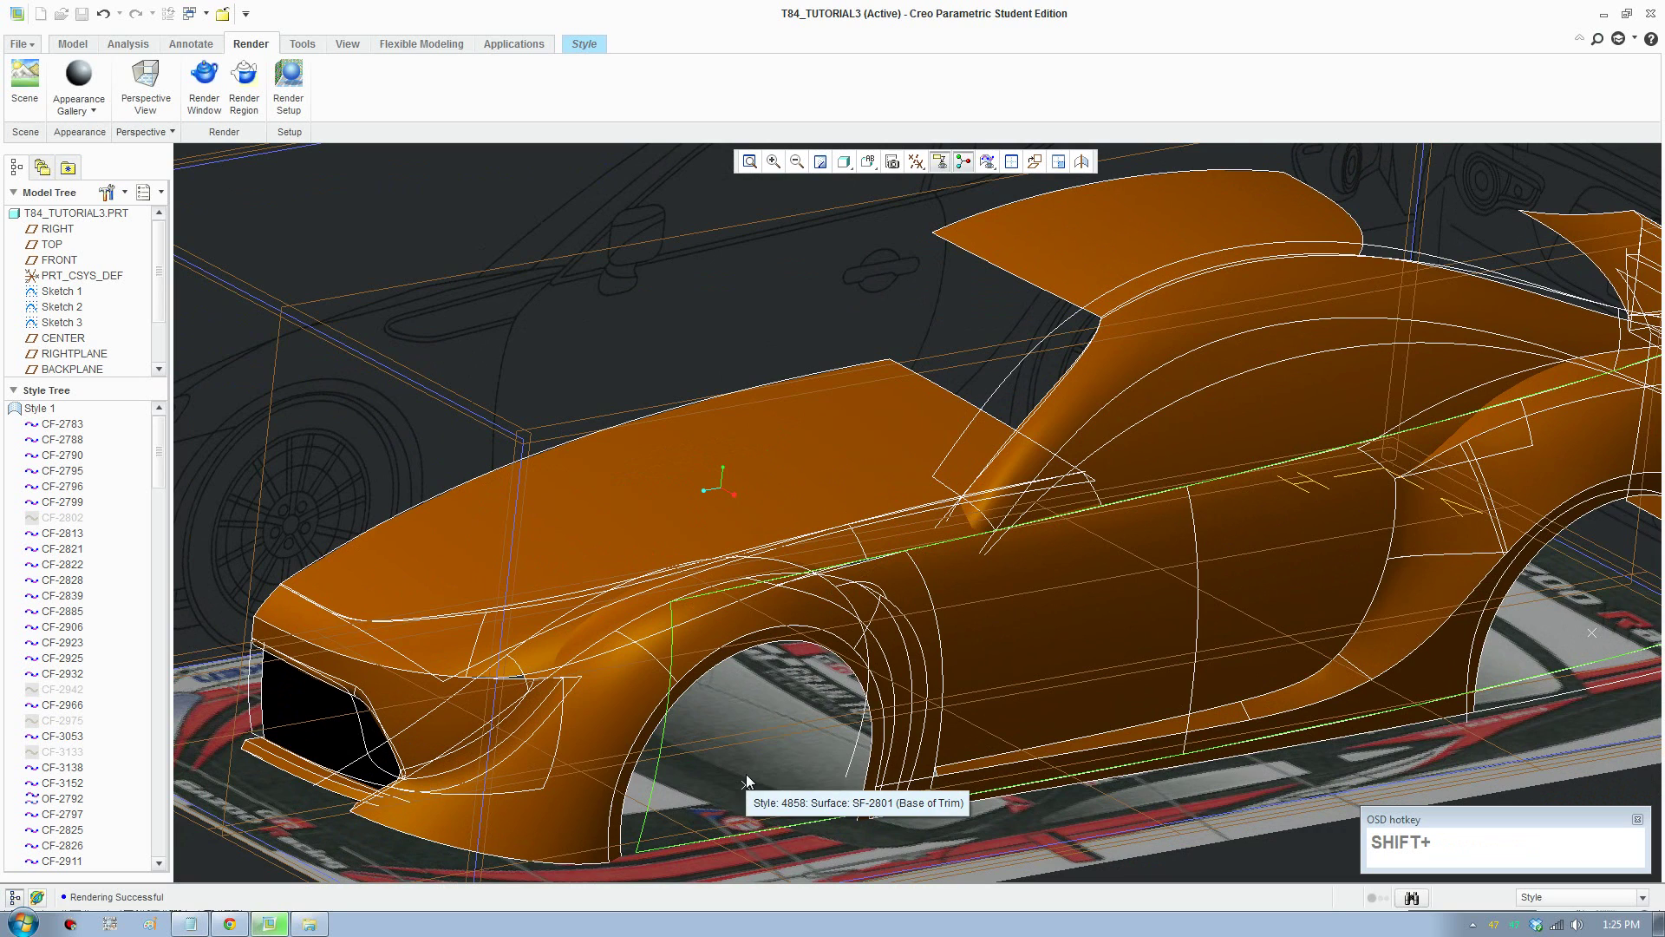
key(F8)
scroll(up, 3)
middle_click(990, 671)
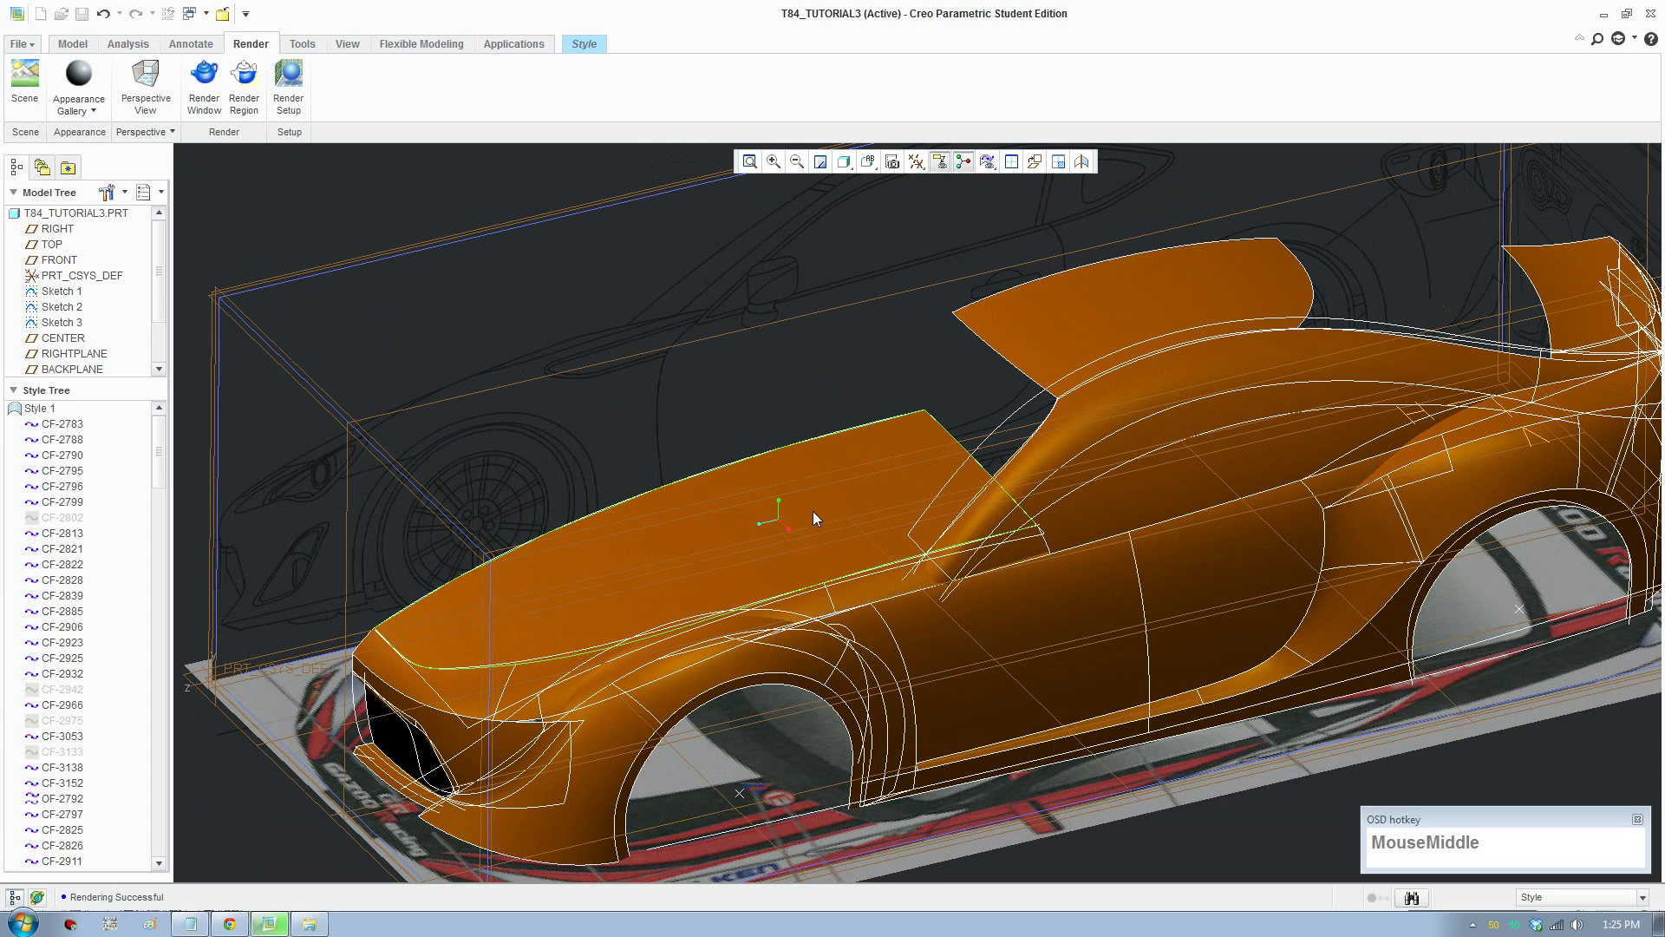
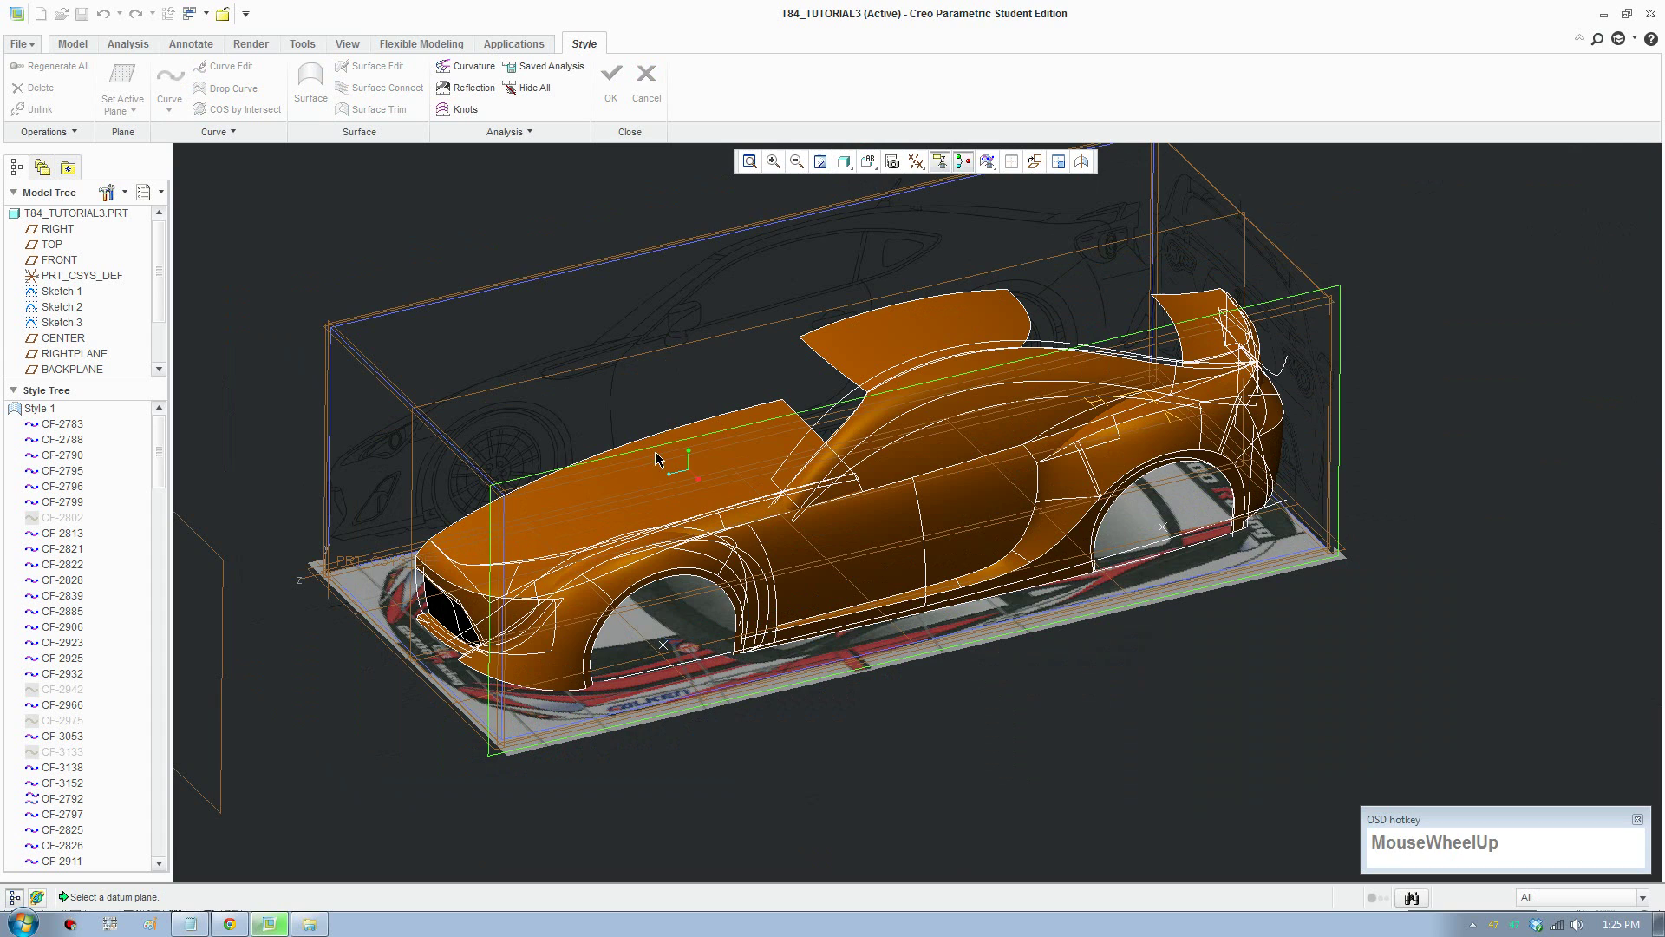
scroll(up, 3)
Step: Make TOP the active plane, switch to No Hidden display and begin curve CF-3173 in top view
click(553, 740)
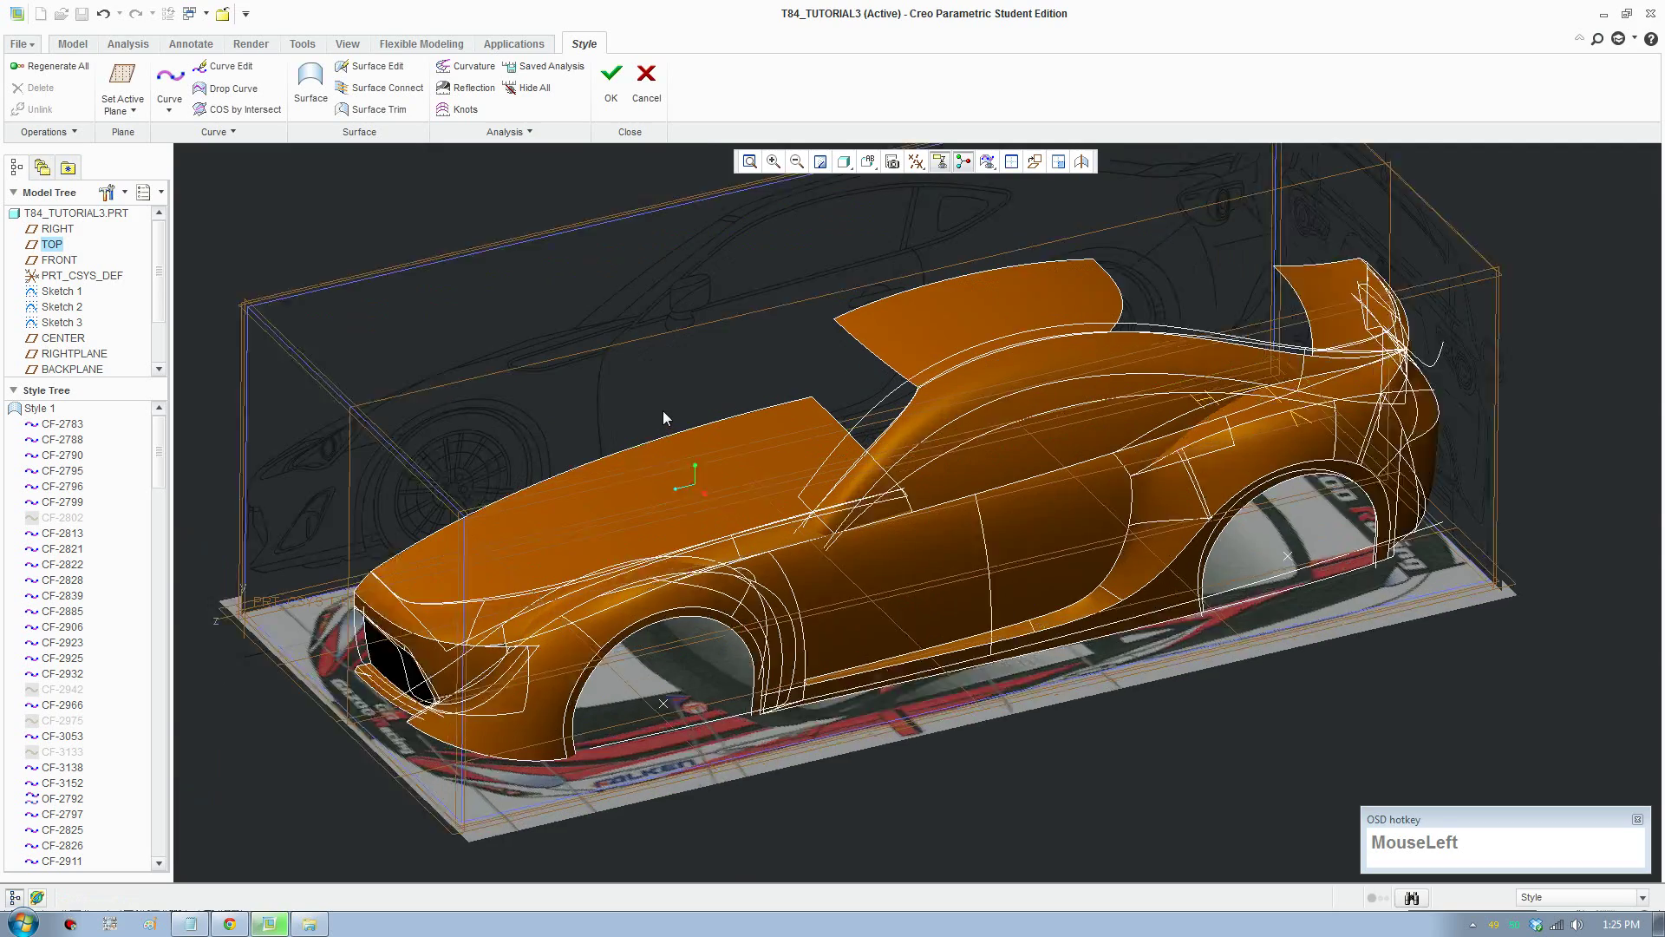
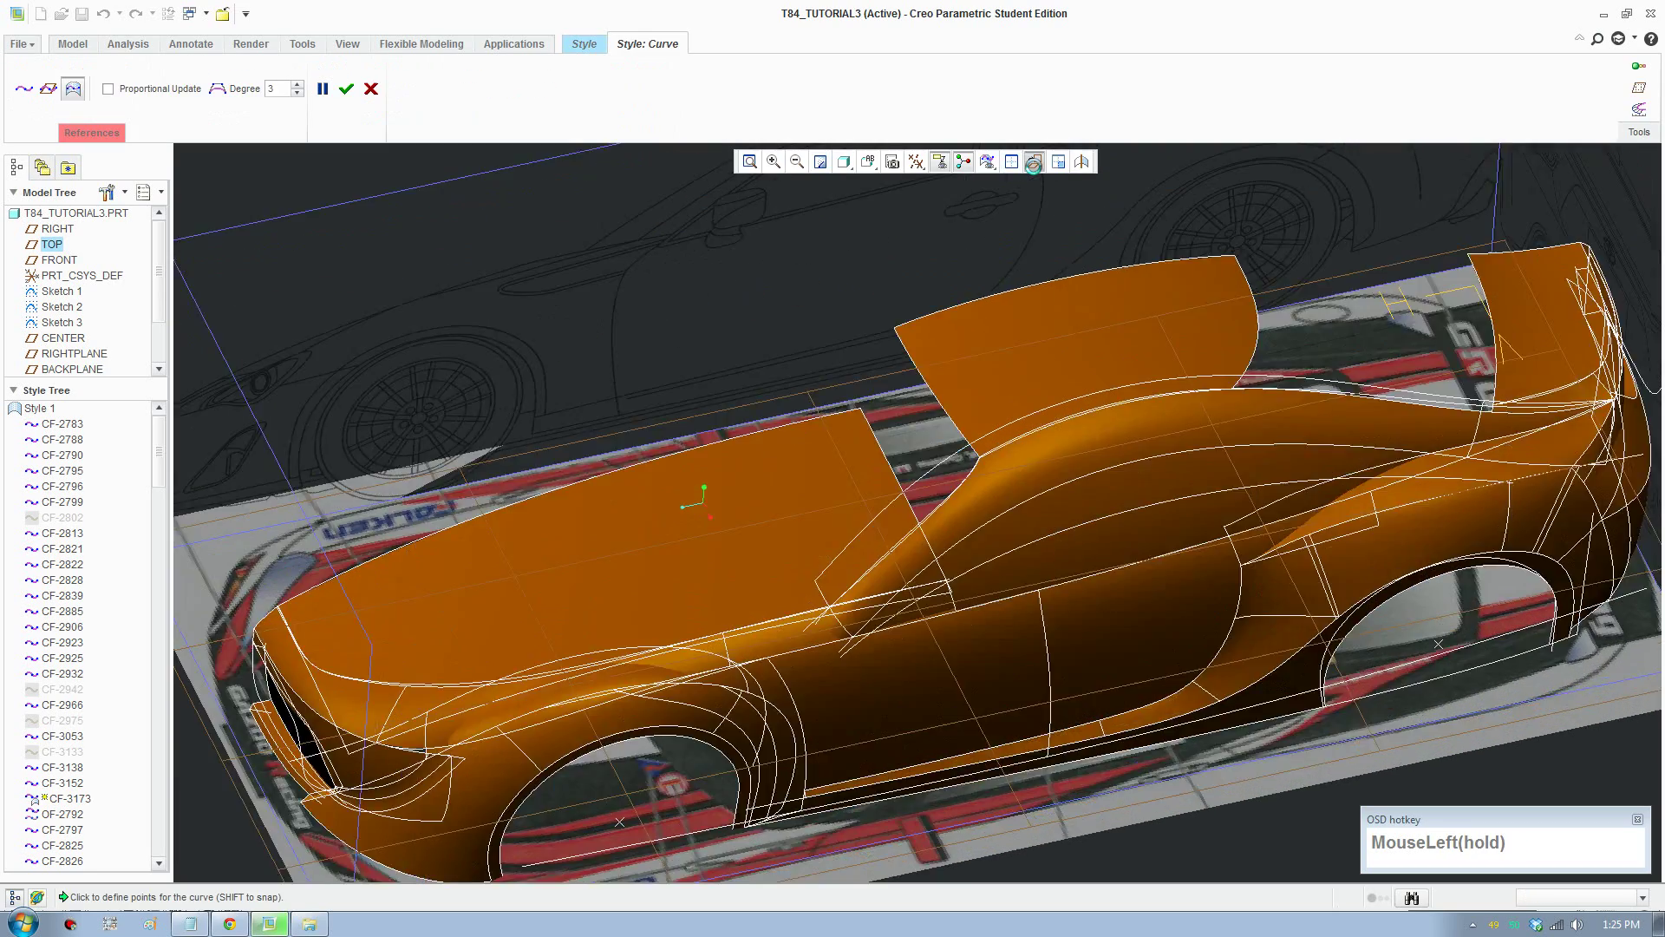
scroll(down, 3)
click(871, 173)
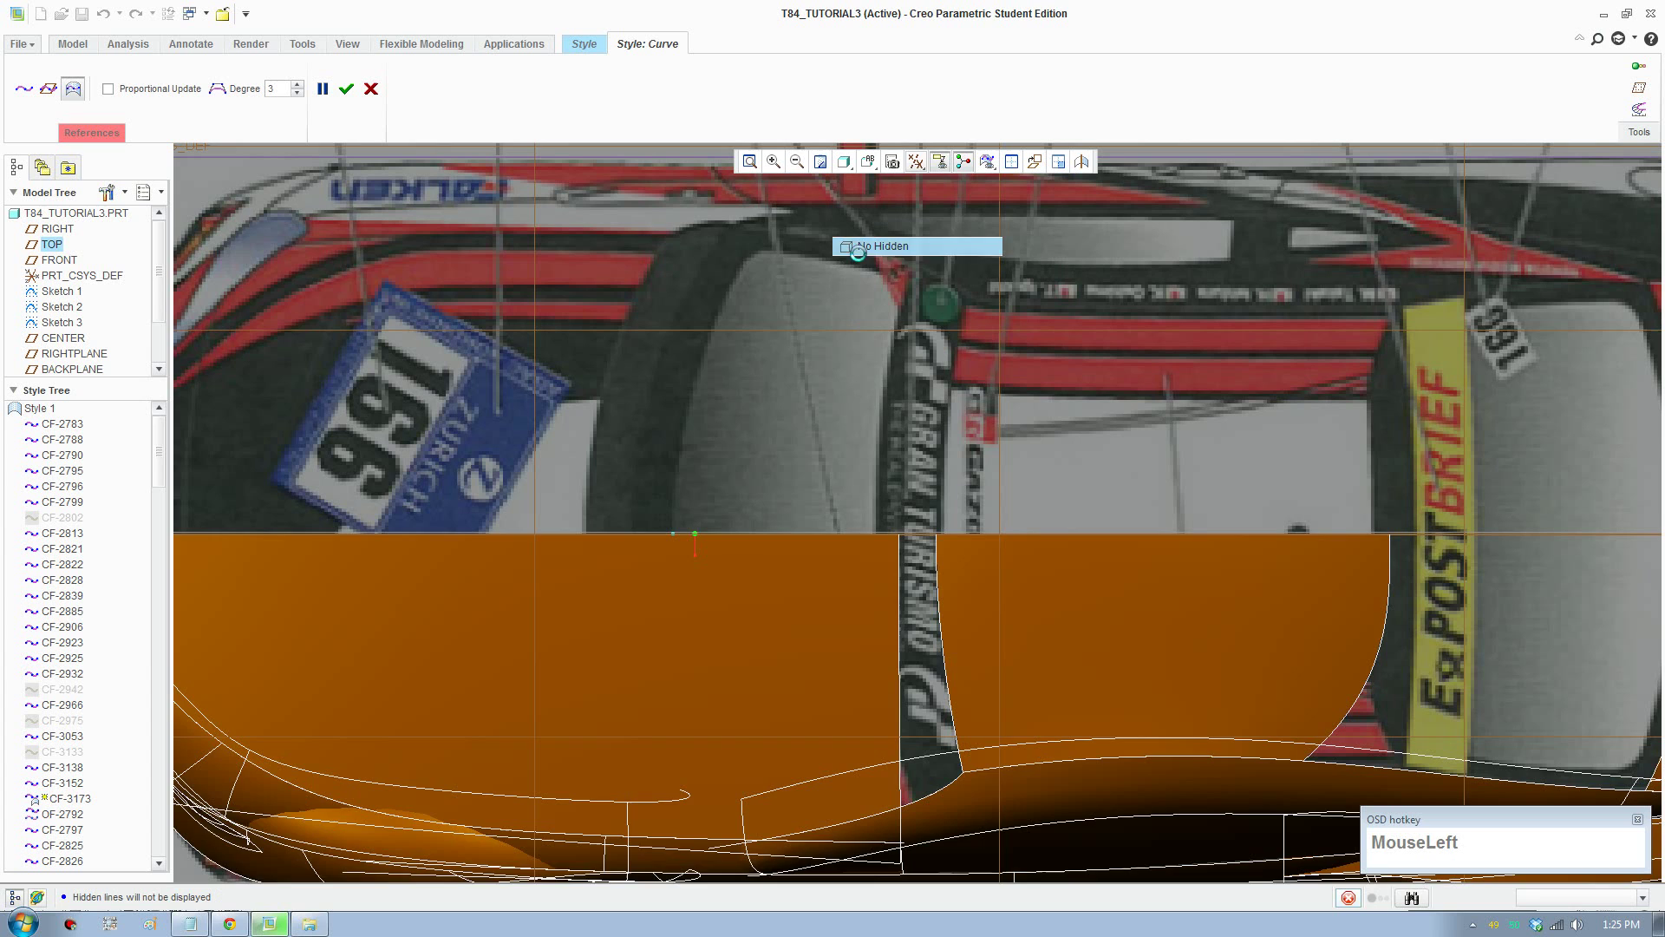
middle_click(656, 611)
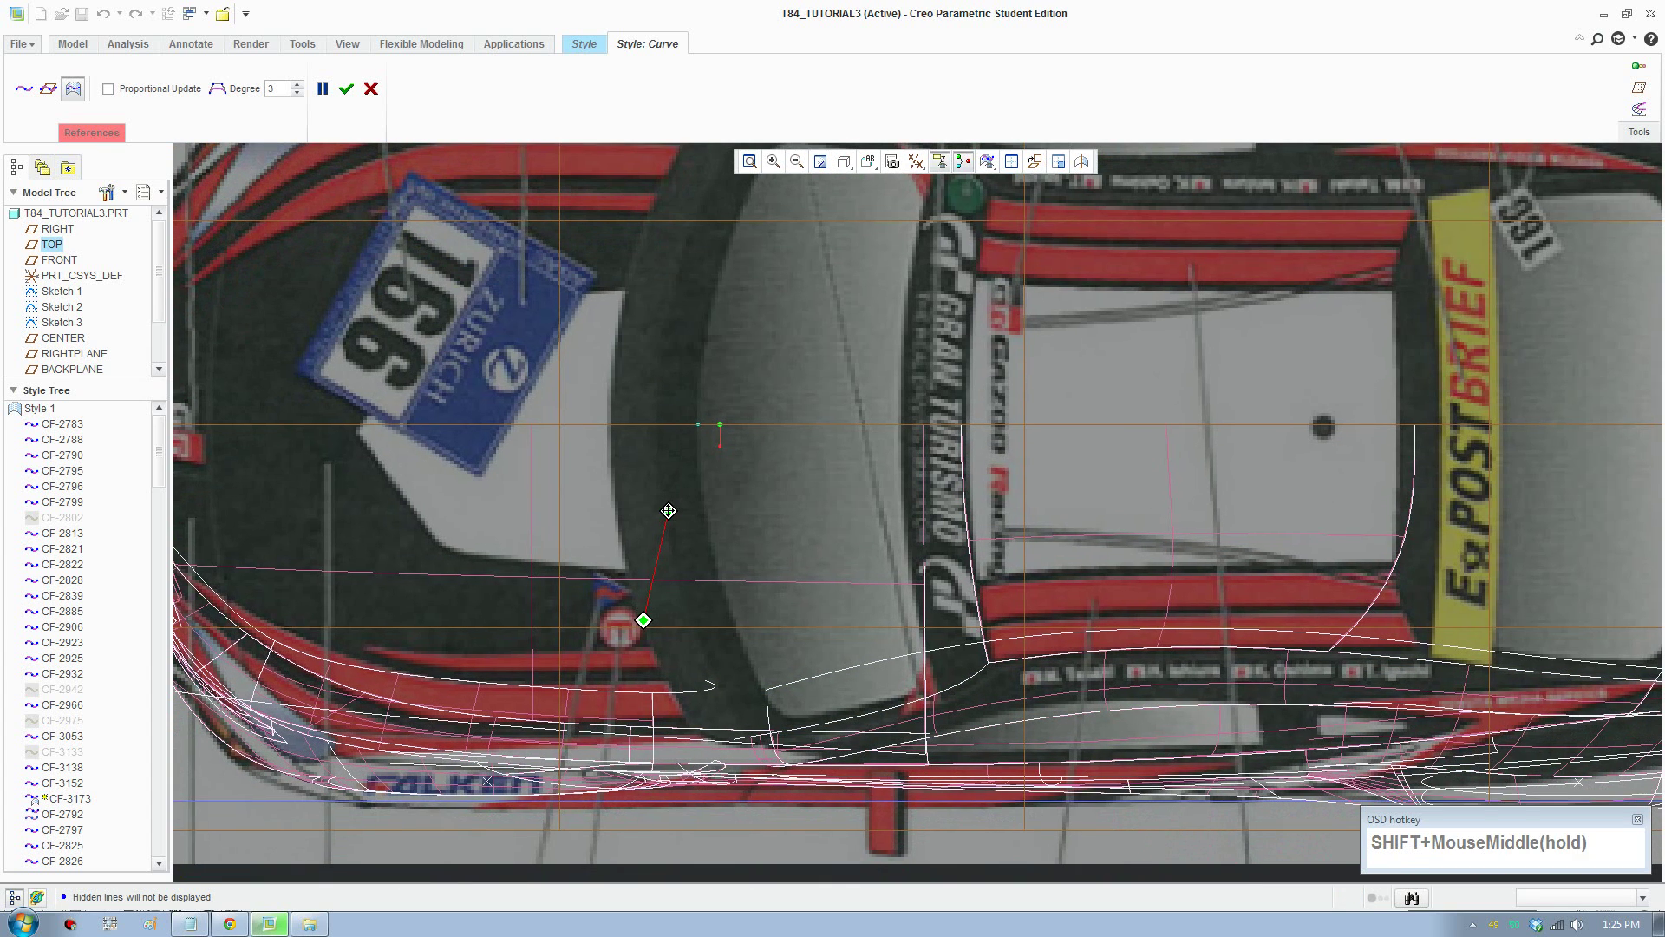
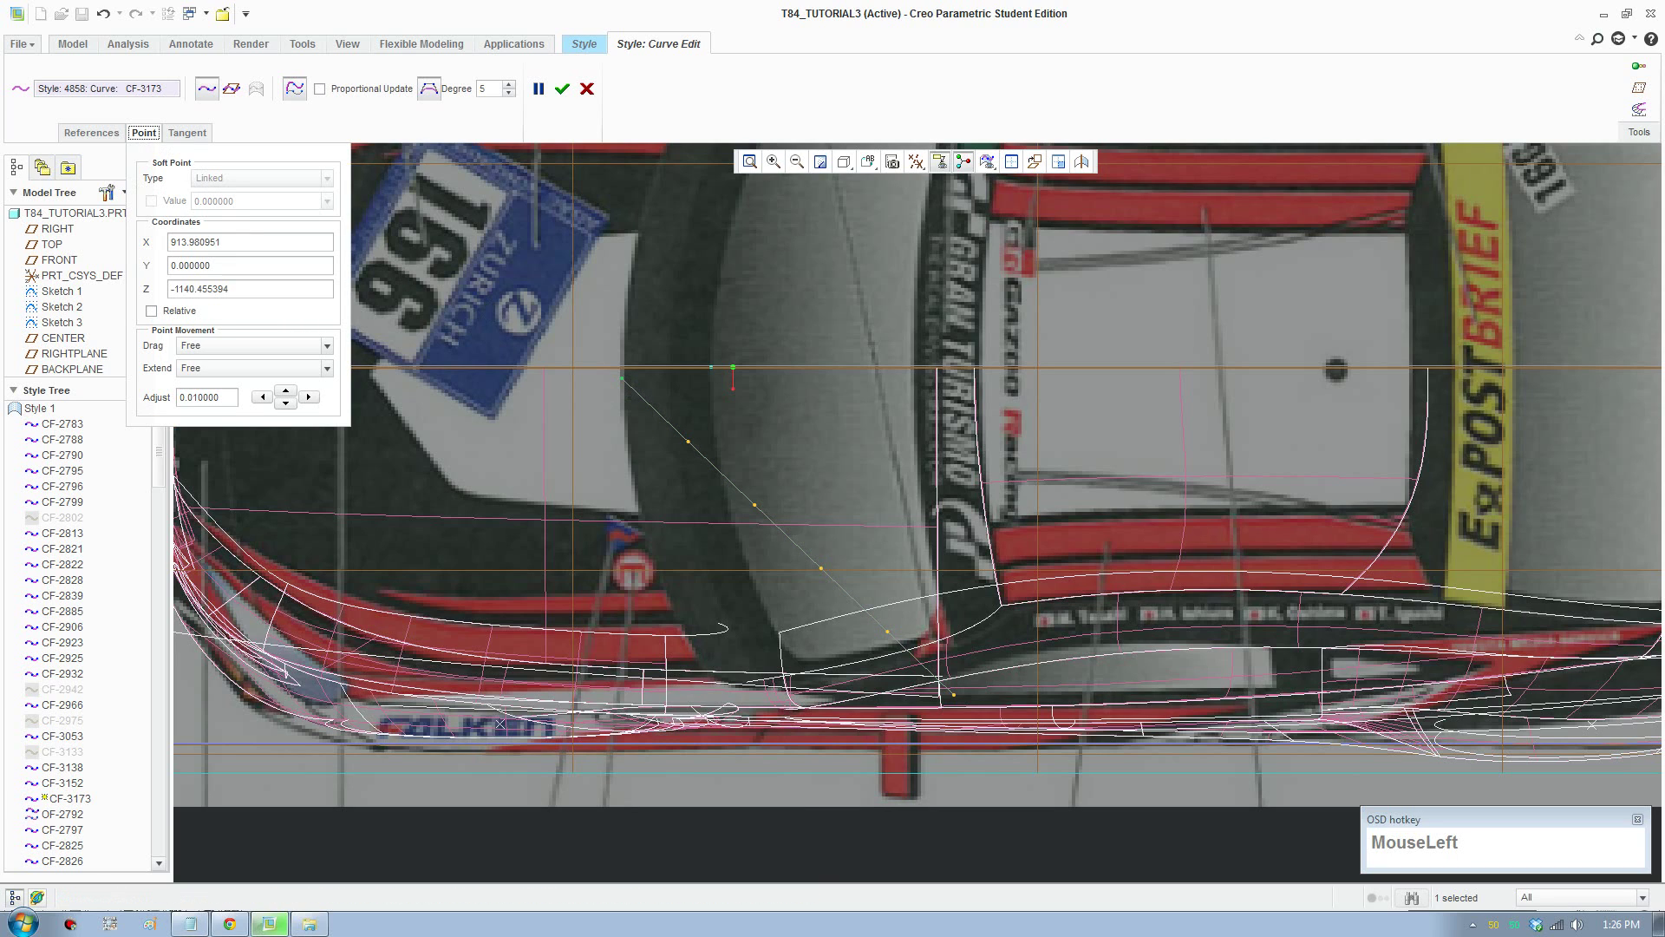
Step: Enter the point coordinate 8.5, set a horizontal first-end tangent and reshape CF-3173 near the window corner
key(KP_8)
key(KP_Decimal)
key(KP_5)
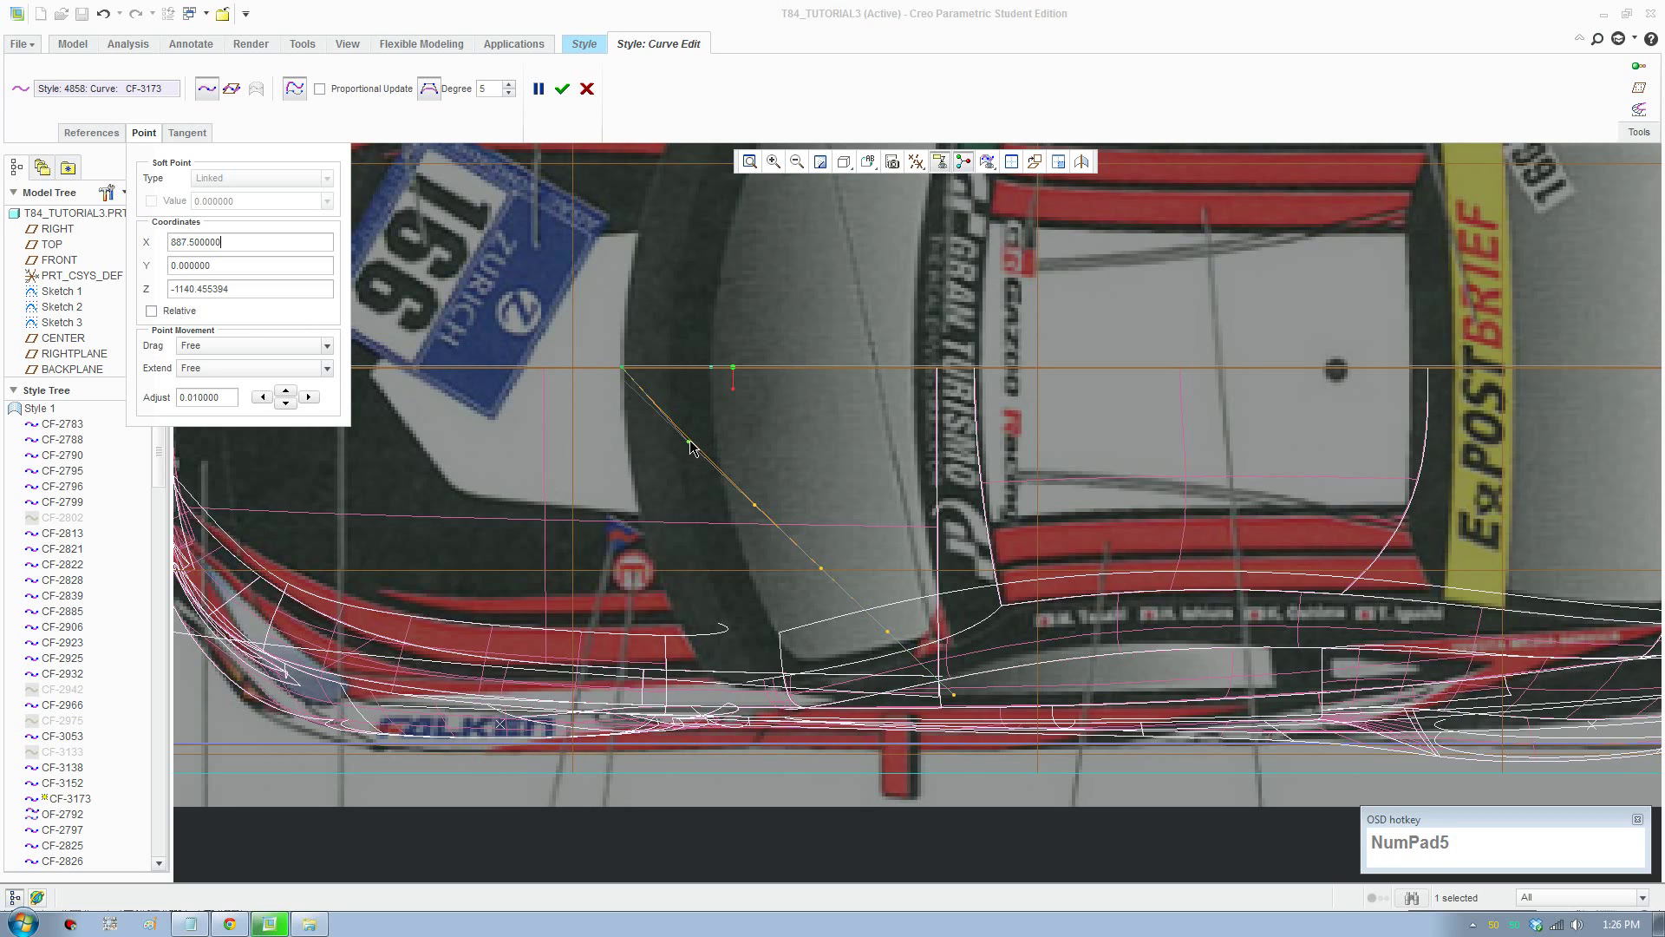
drag(692, 445, 309, 178)
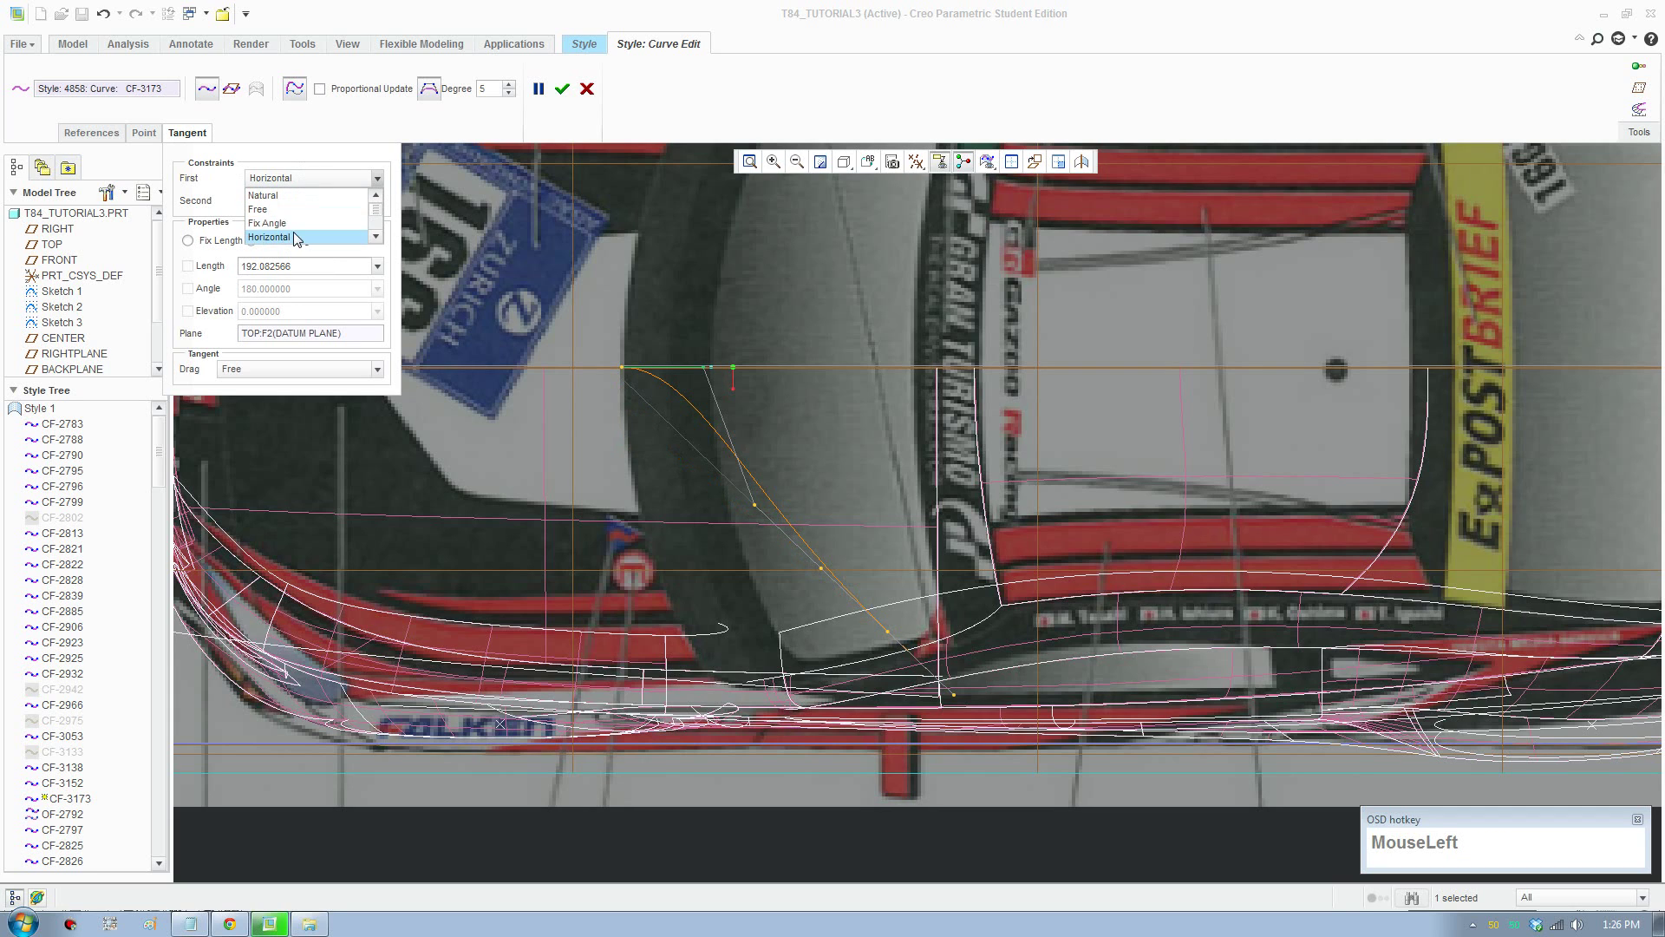
scroll(down, 3)
drag(295, 215, 853, 656)
Step: Try a vertical first-end tangent on CF-3173, then return the end tangent to Natural
scroll(down, 3)
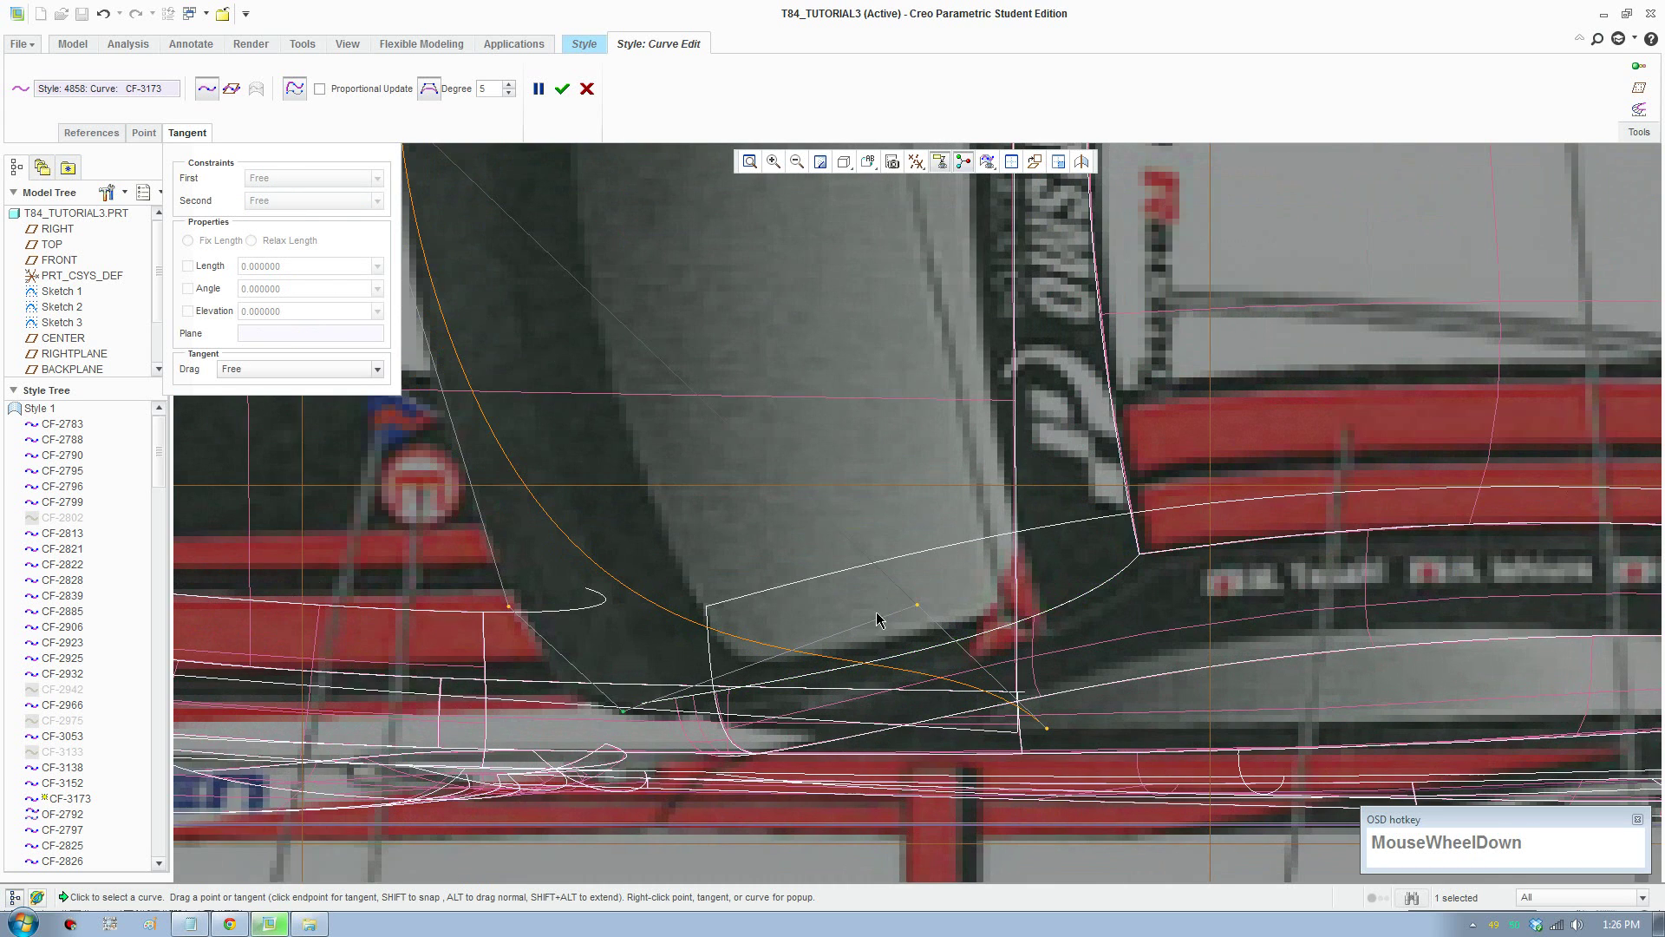
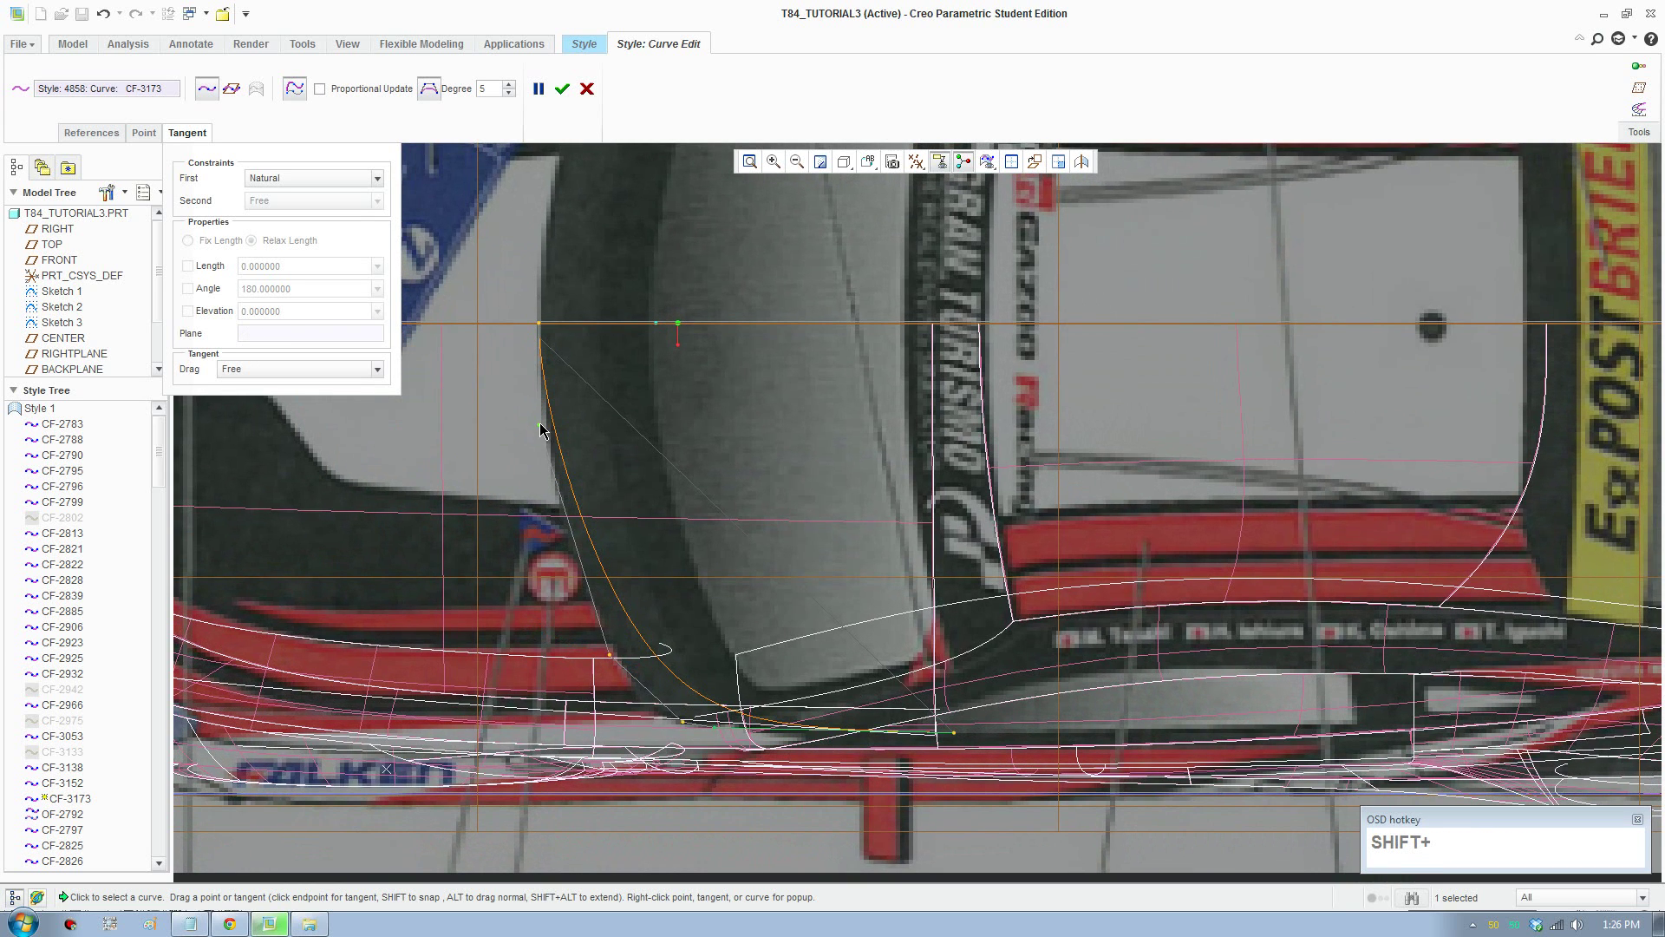
drag(545, 442, 603, 594)
scroll(down, 3)
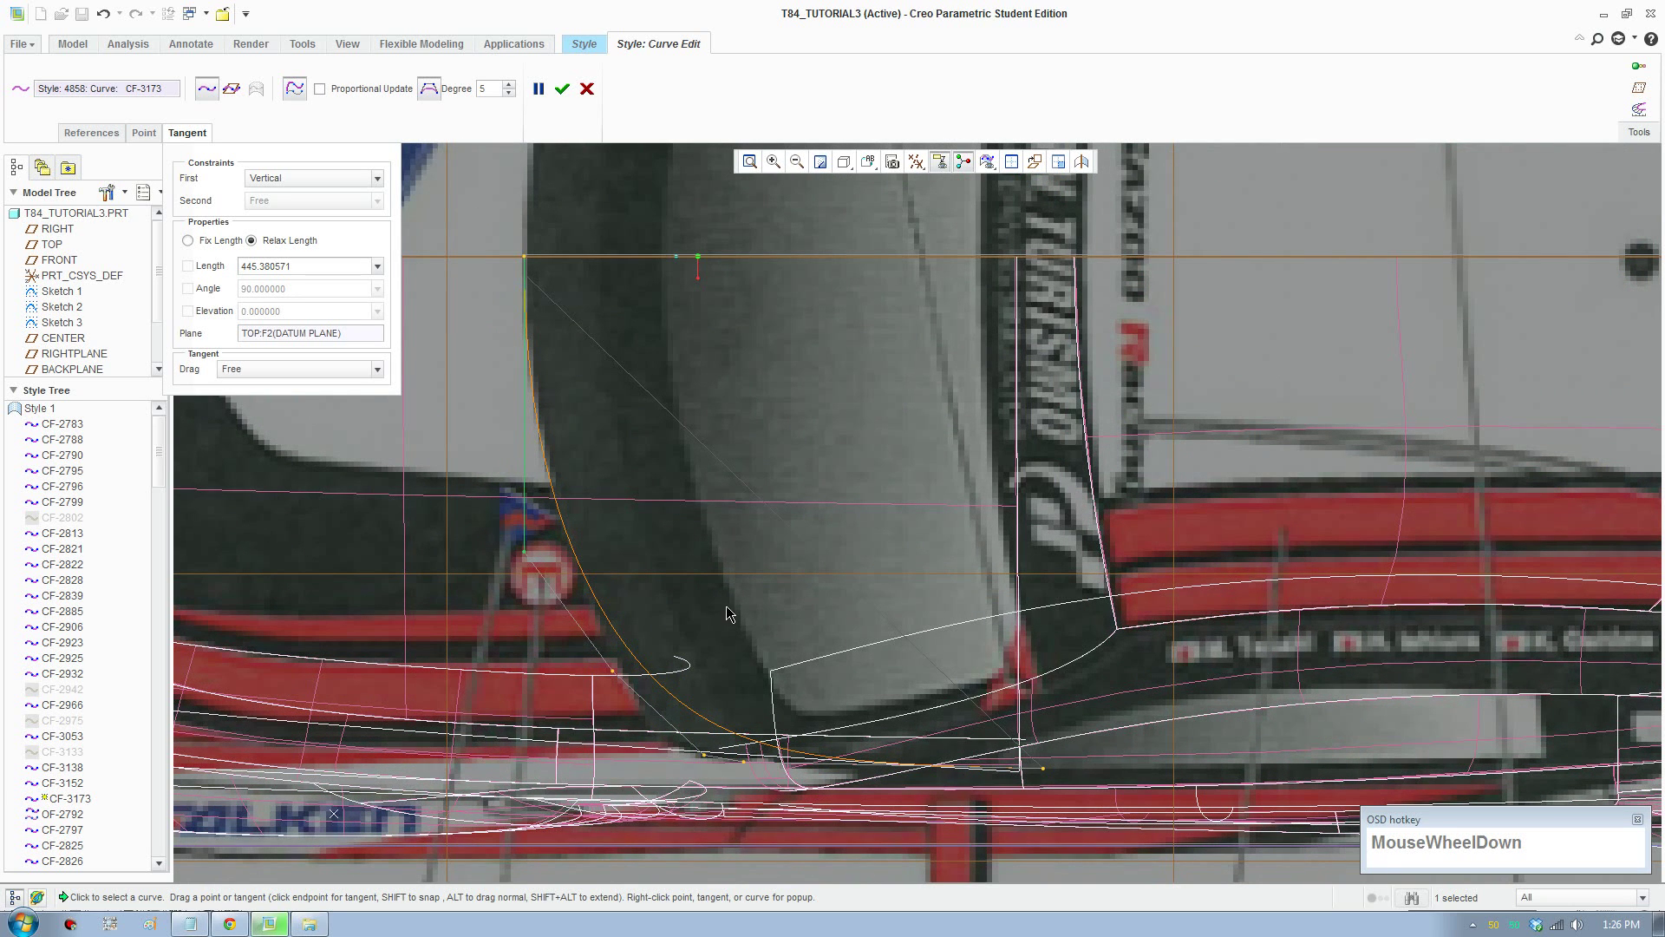
key(F8)
scroll(down, 3)
click(676, 752)
scroll(down, 3)
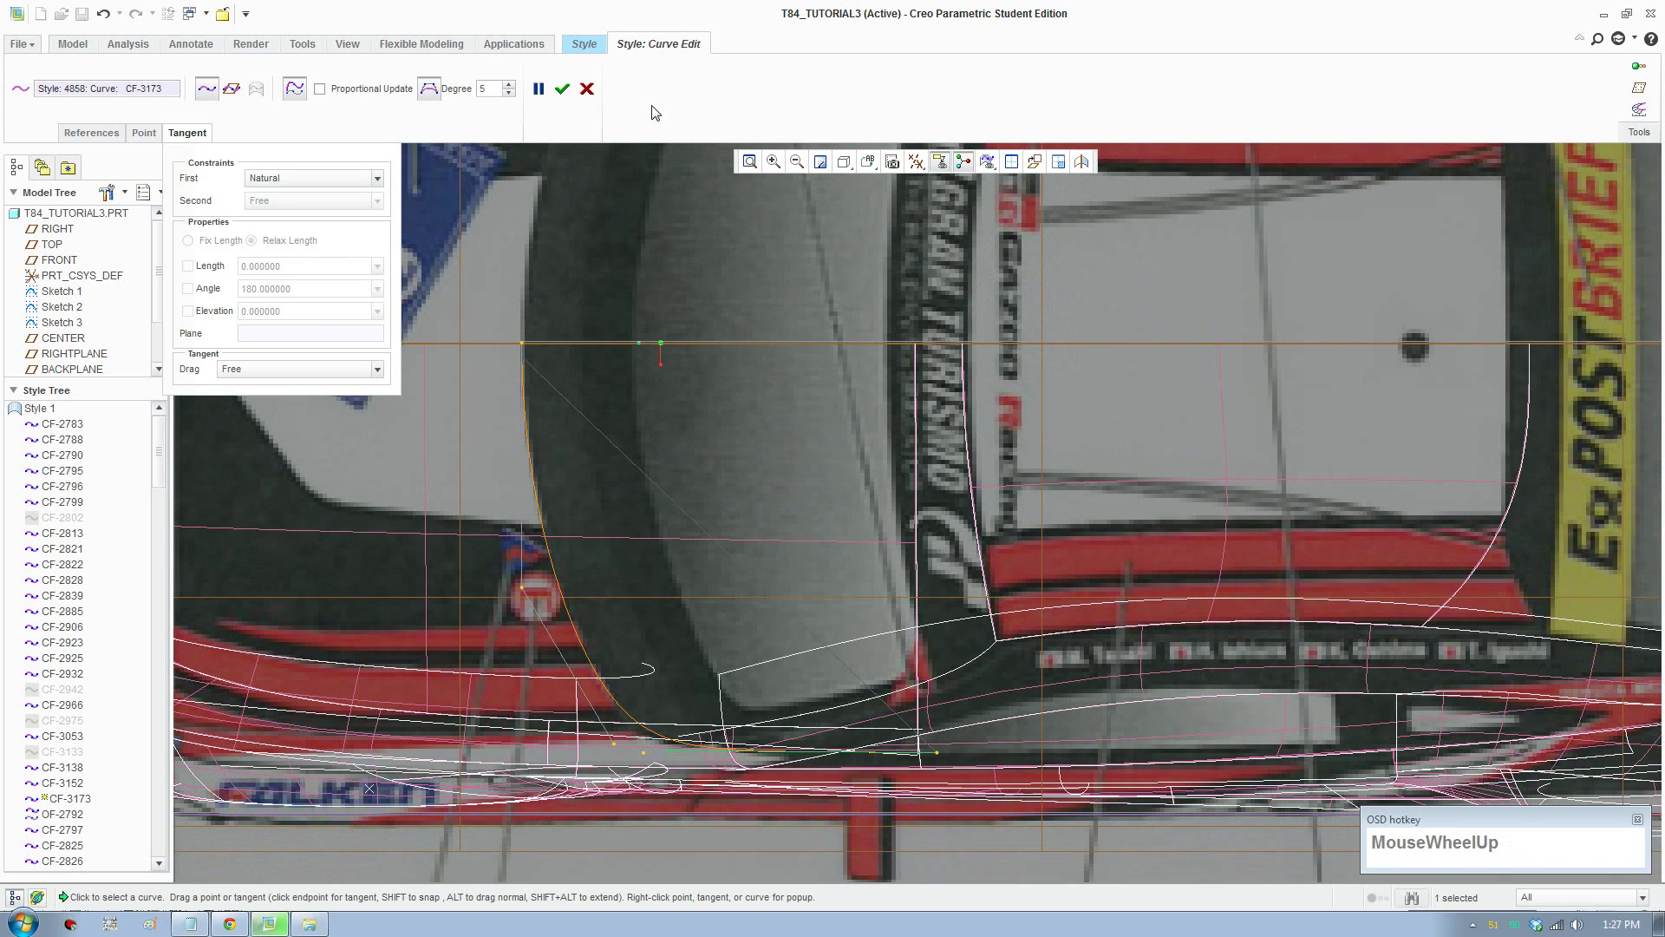
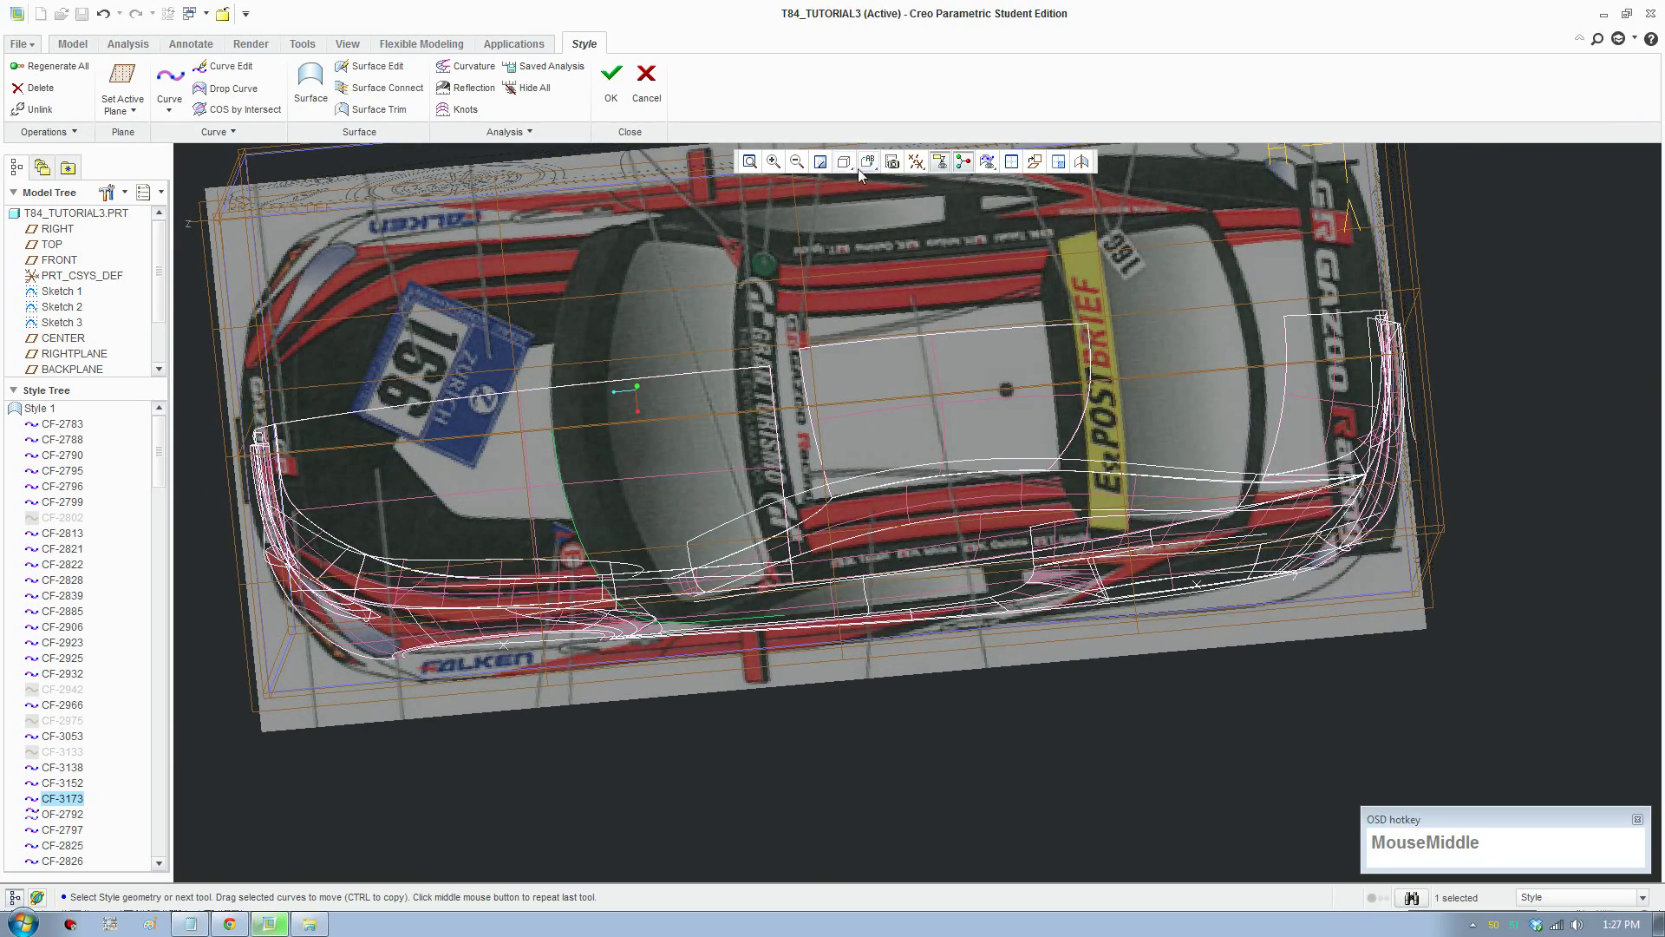
Step: Trim body quilt F-1-5031 with dropped curve DF-3175 and confirm the trim
click(850, 170)
scroll(down, 3)
drag(237, 93, 373, 117)
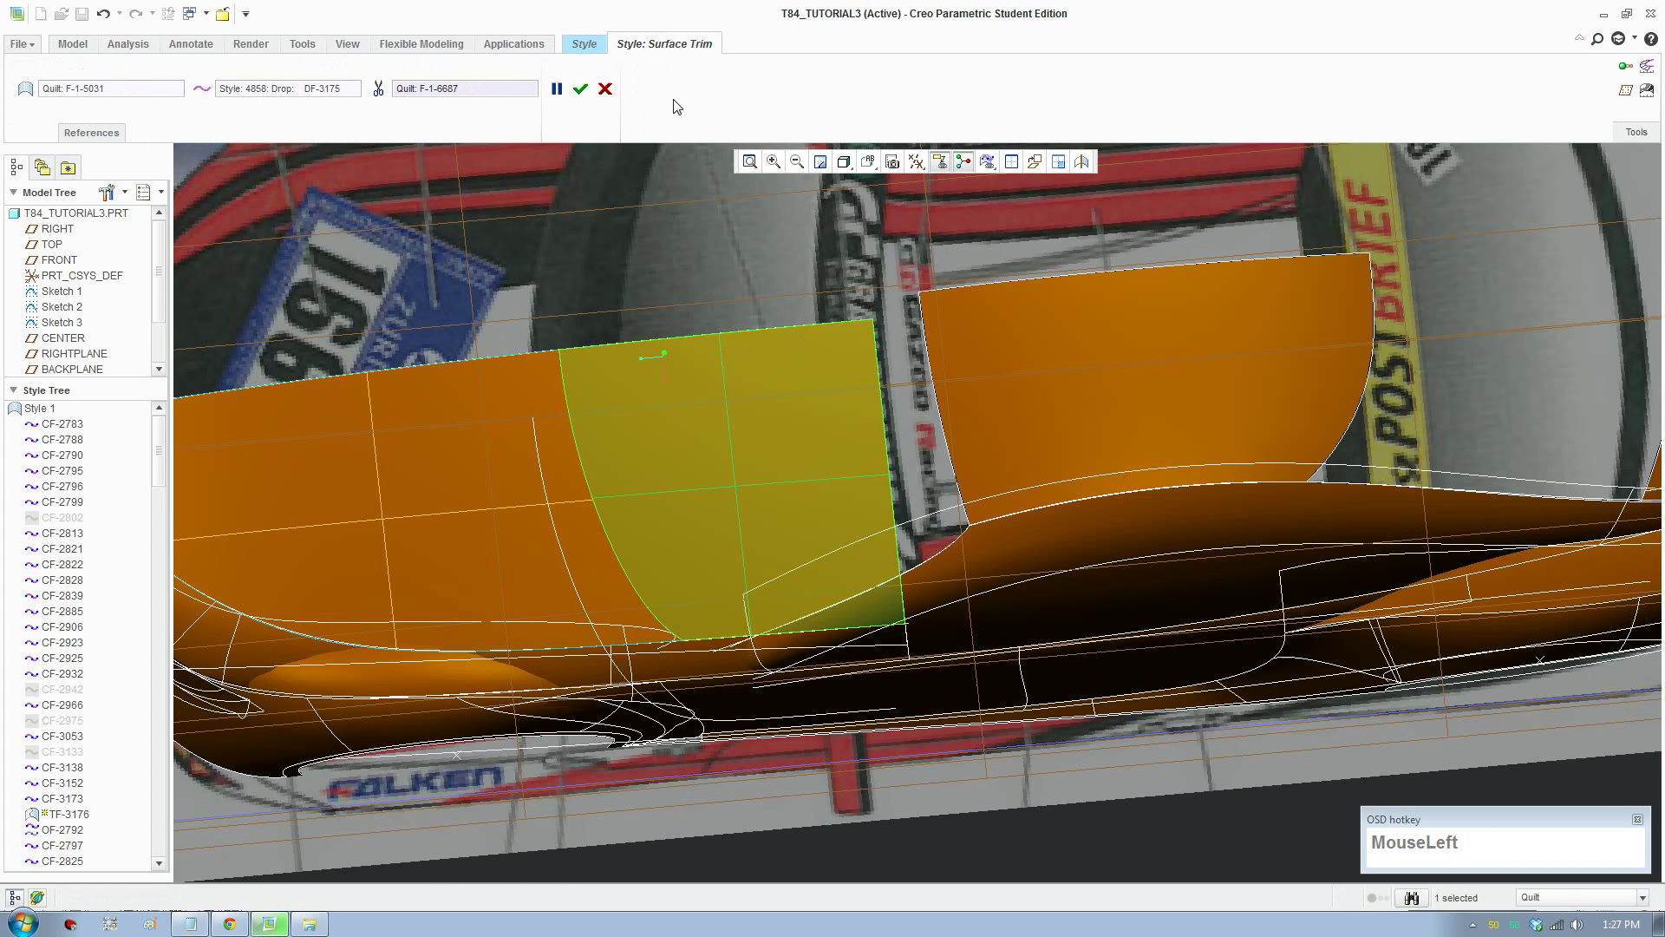
scroll(up, 3)
Step: Turn the car body to a side view and pick the CENTER datum plane as active plane
drag(739, 484, 882, 615)
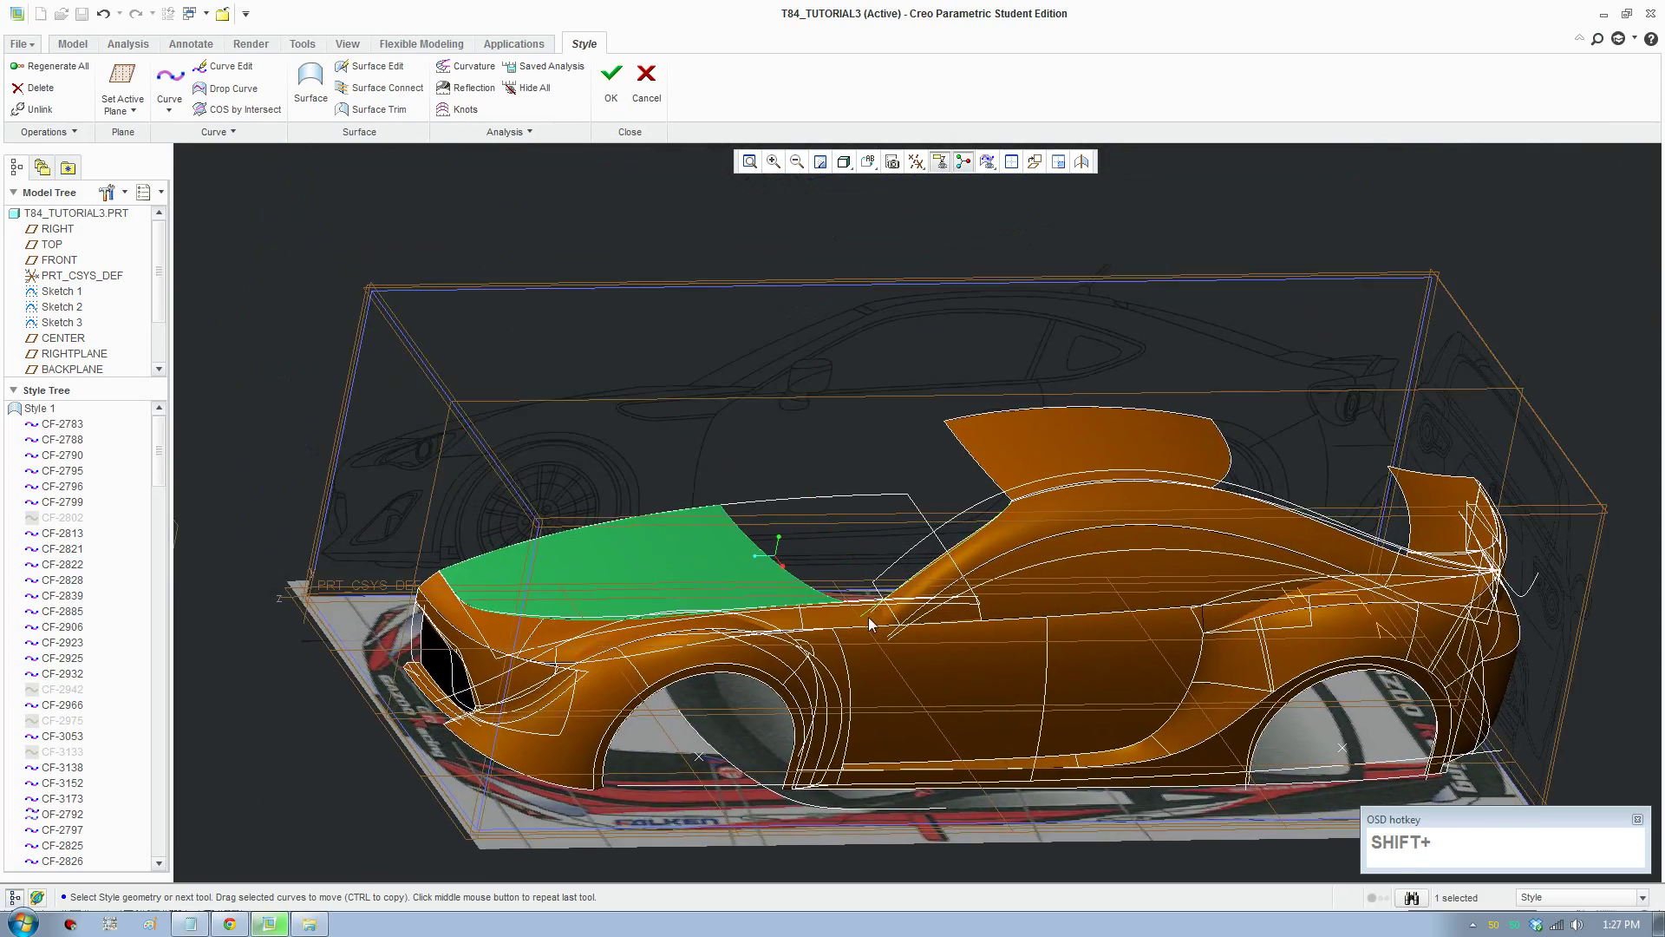
drag(876, 623, 872, 188)
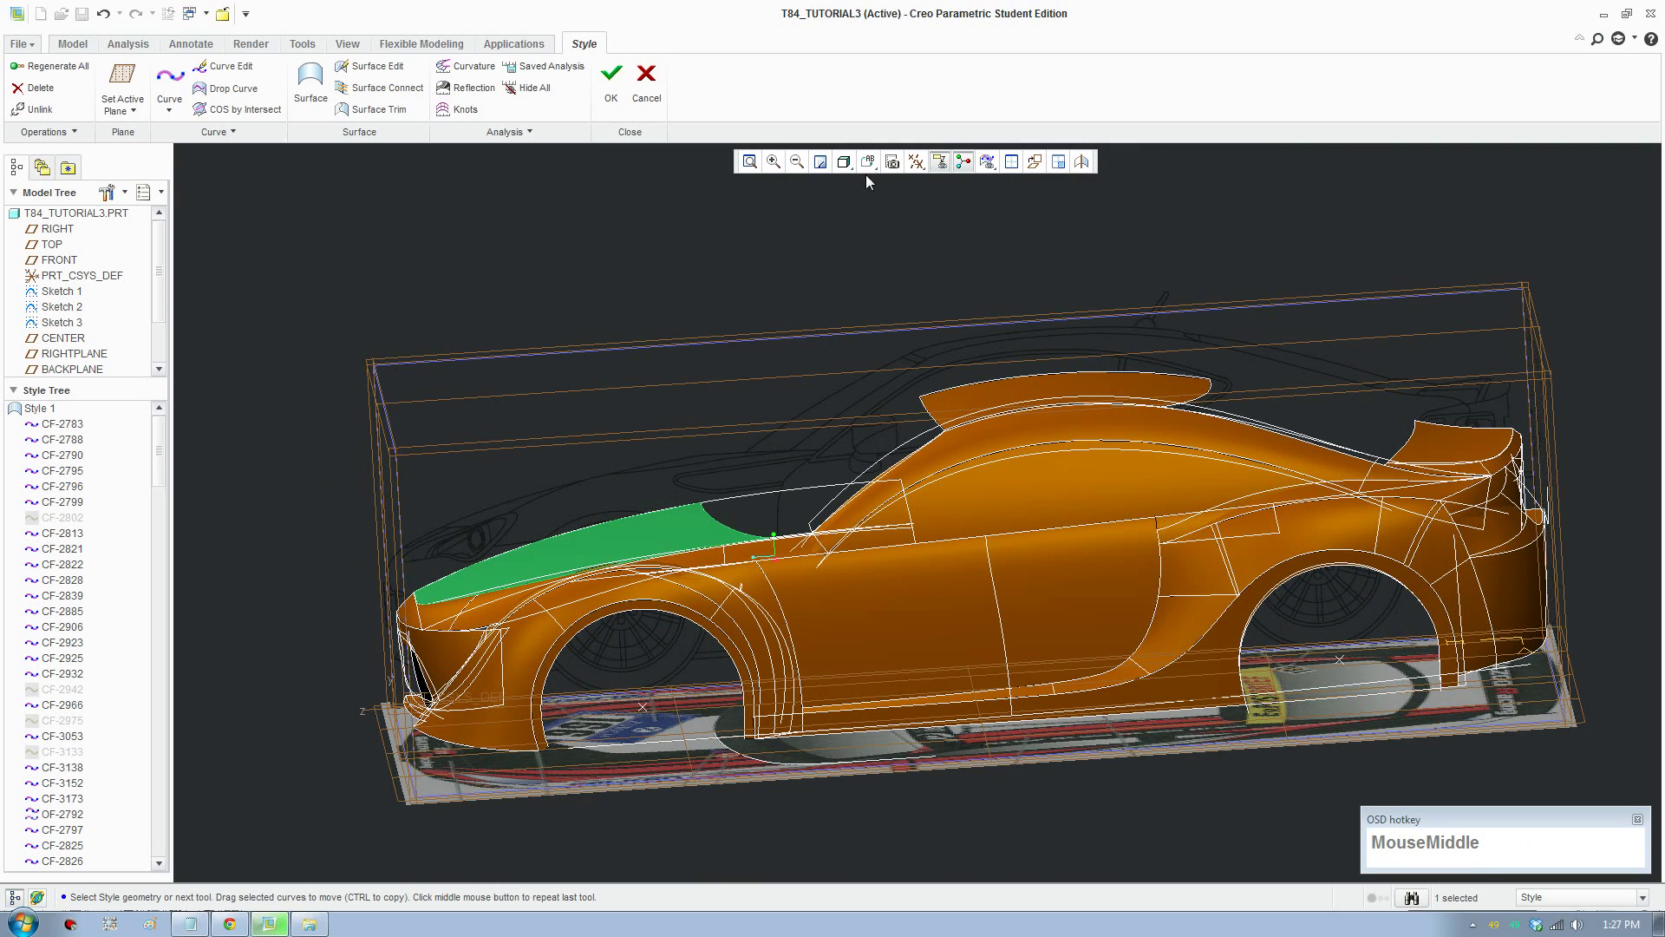
click(871, 173)
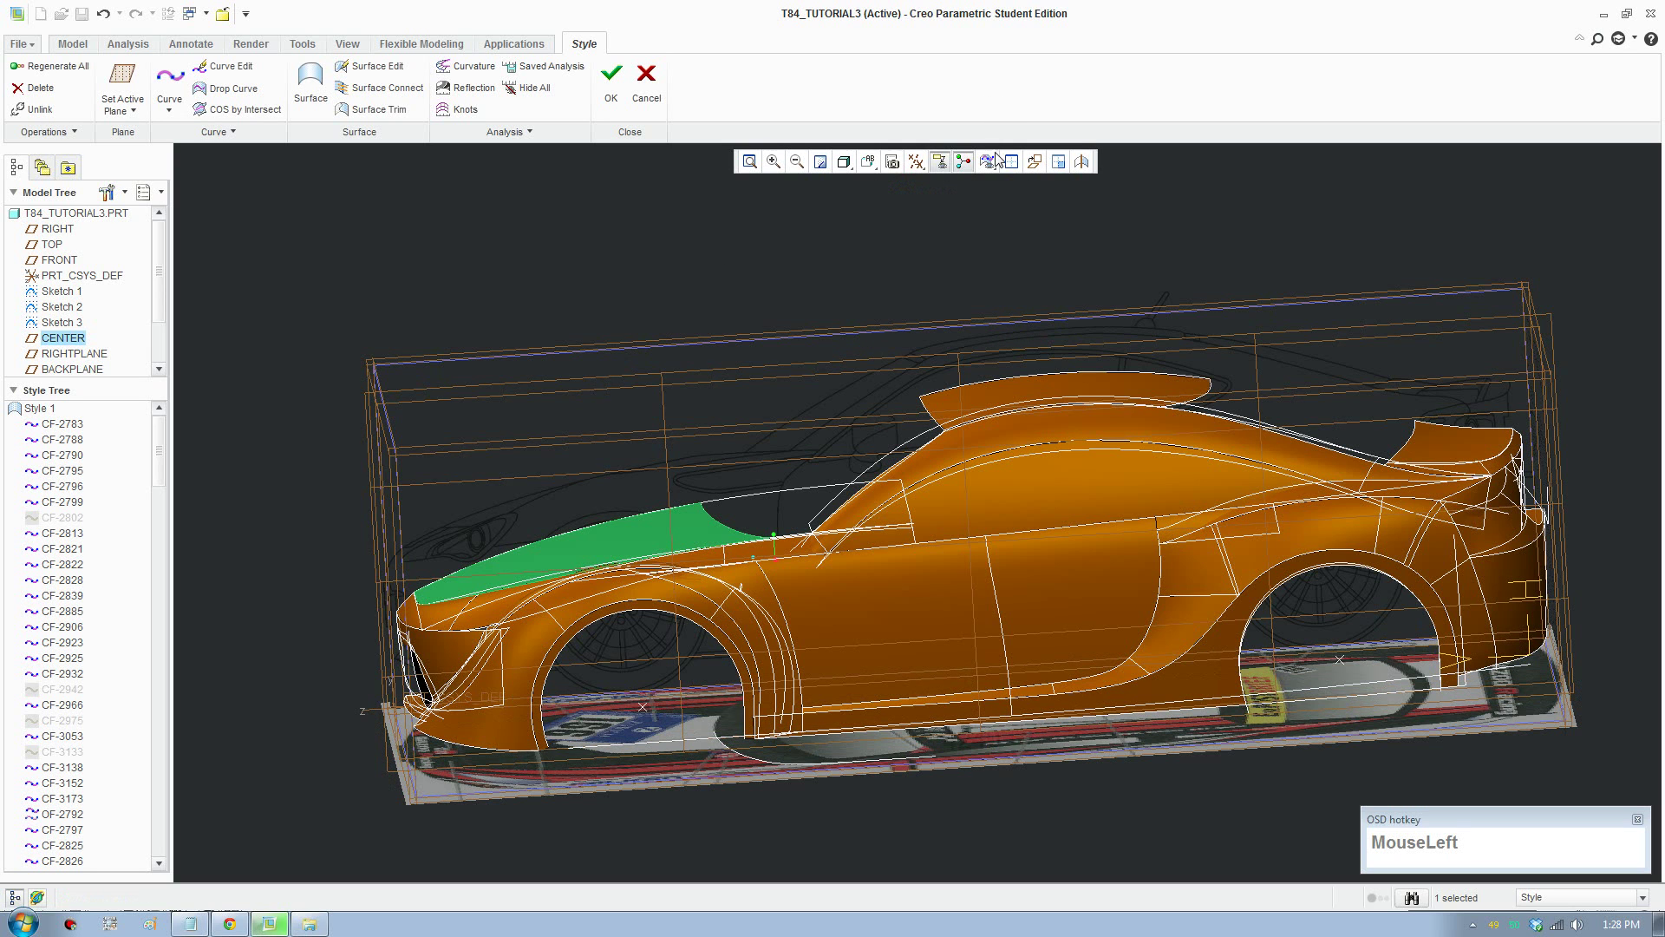
Step: Draw new curve CF-3179 along the rear side window
scroll(down, 3)
middle_click(882, 480)
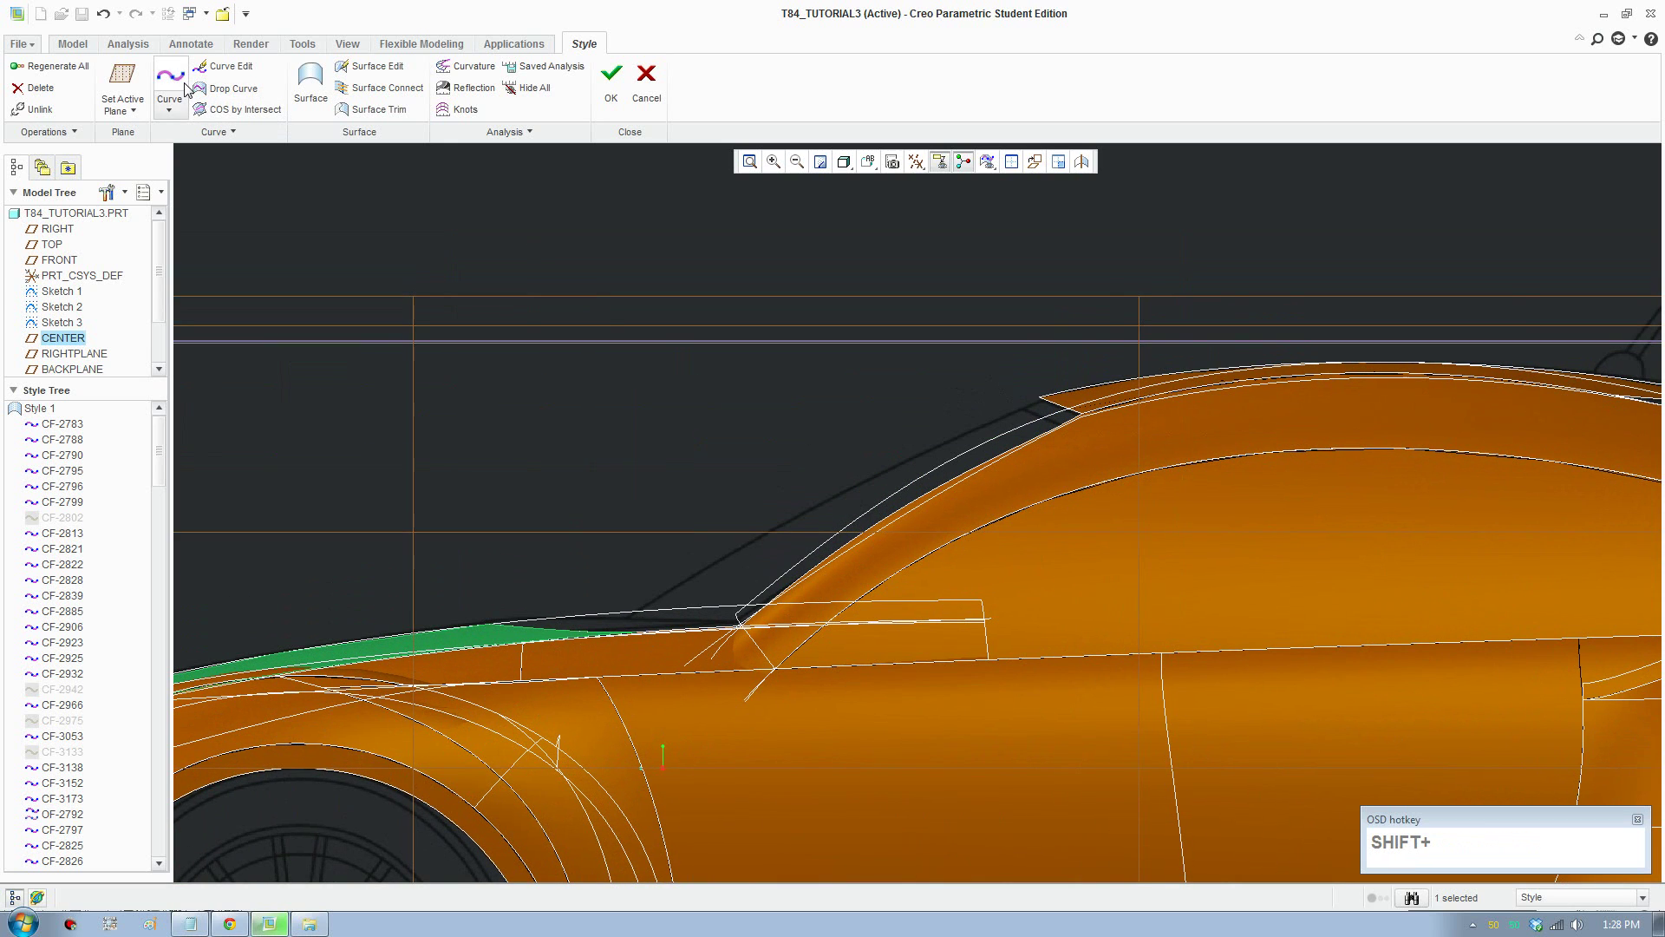
click(180, 83)
scroll(down, 3)
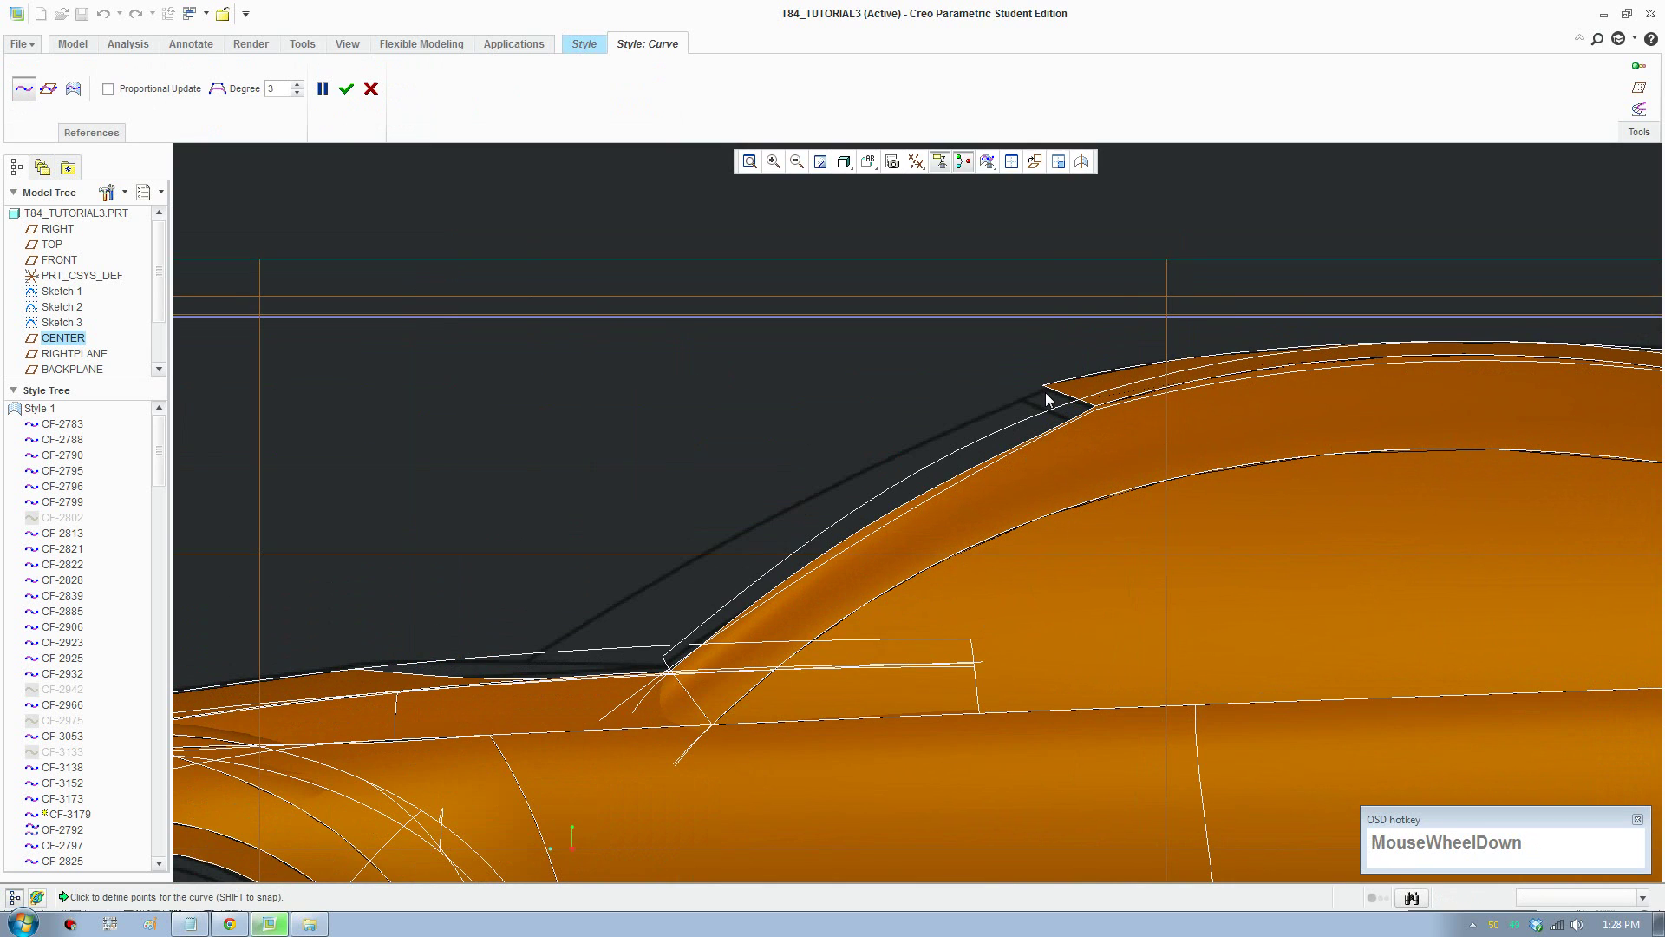
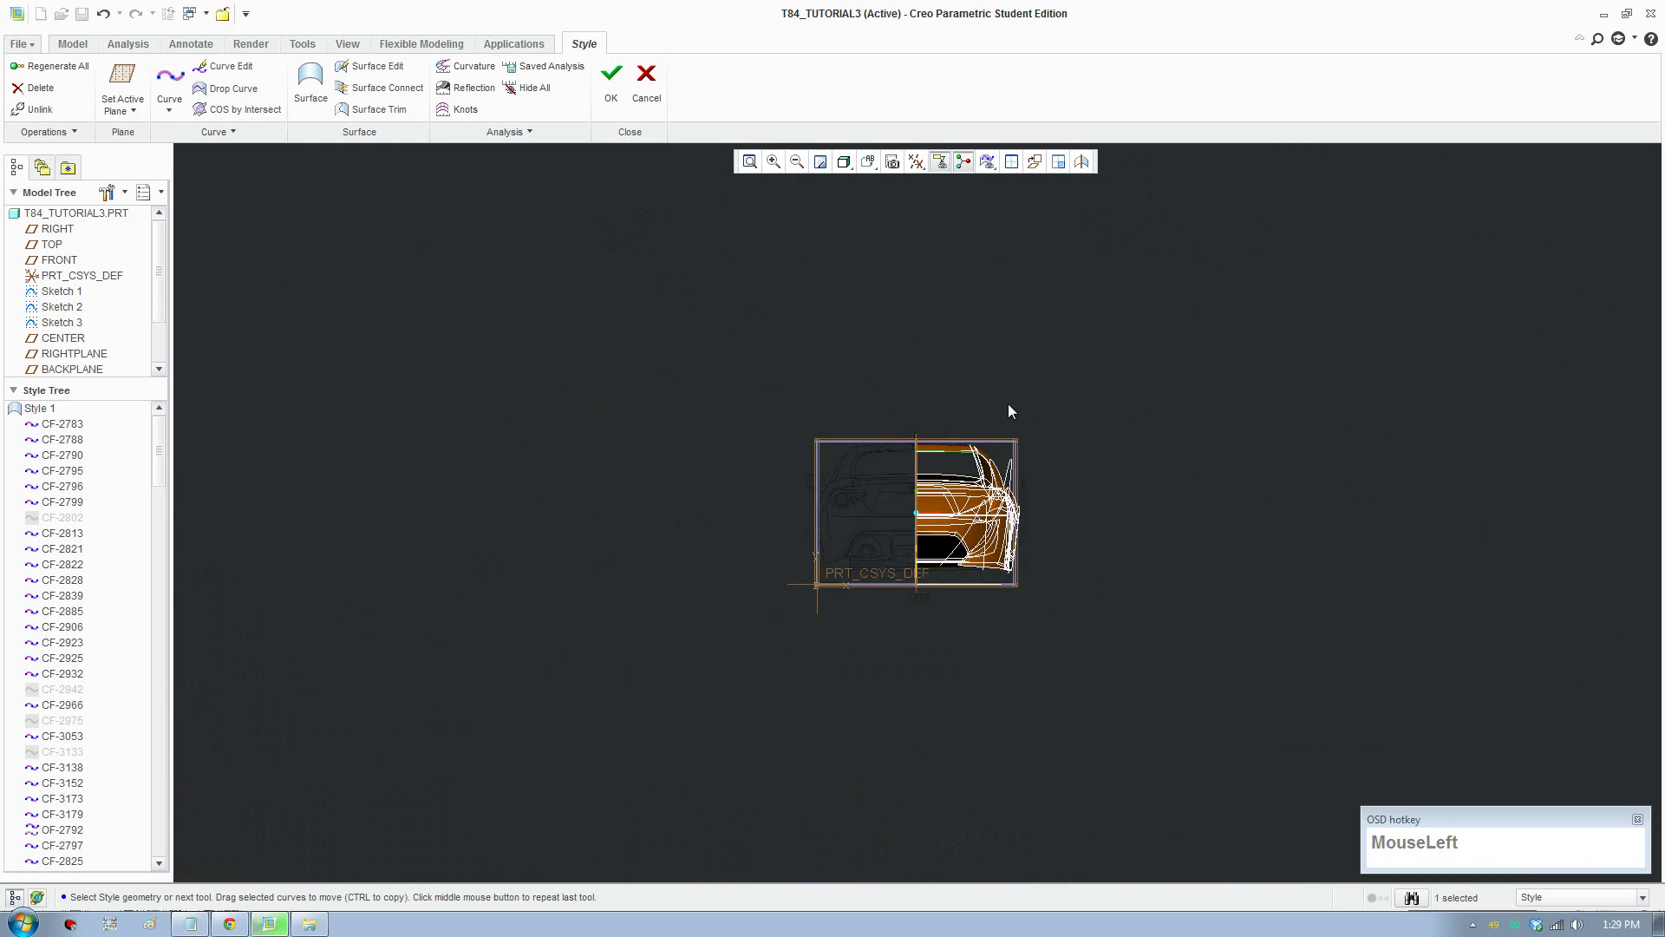
Step: Select curve CF-2785 and start copying it with multiple viewports shown
scroll(down, 3)
scroll(down, 3)
drag(236, 135, 956, 406)
Step: Place the copy of CF-2785 along the rear side-window edge and finish the copy
click(1018, 168)
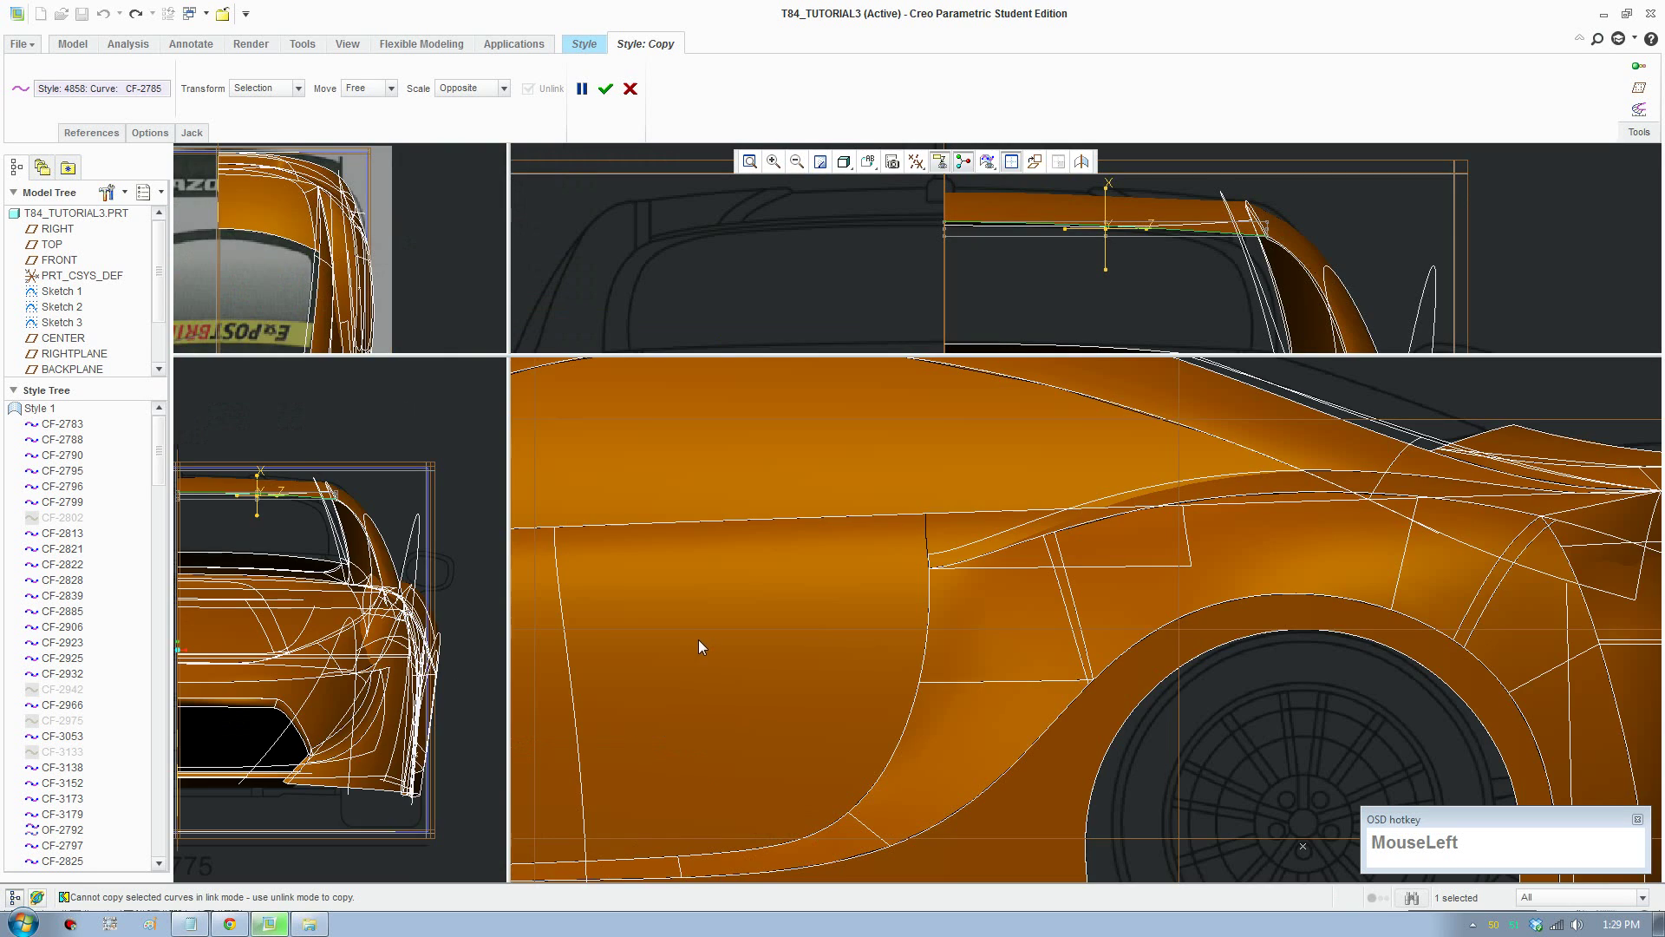
middle_click(754, 600)
middle_click(1122, 516)
scroll(down, 3)
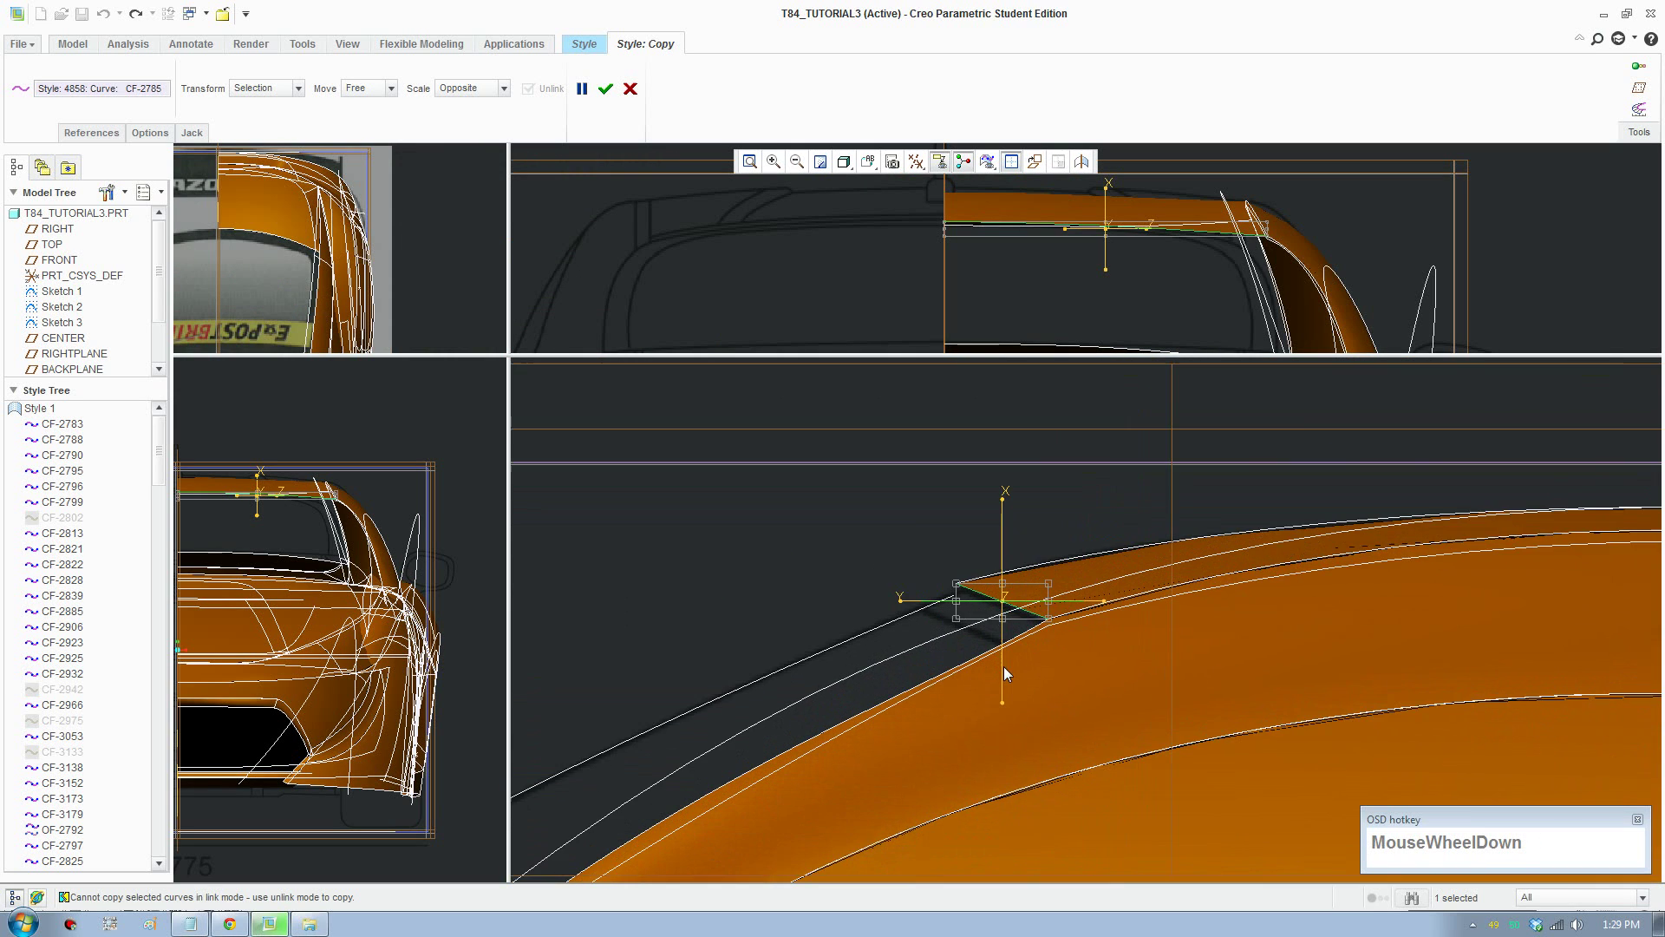
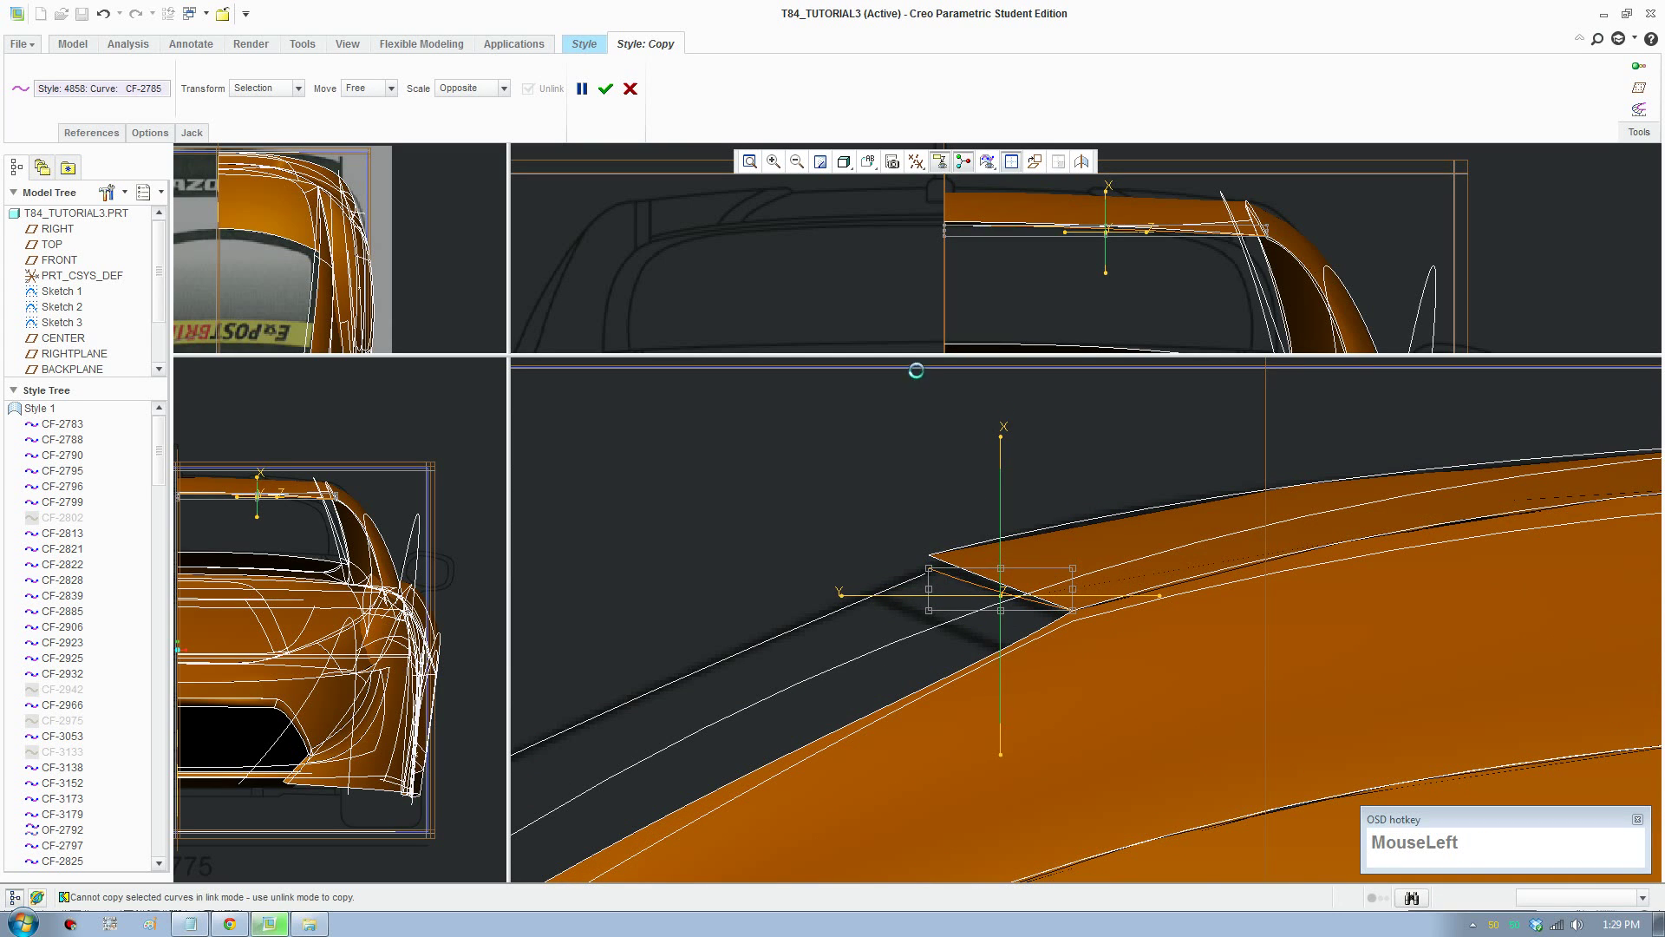
scroll(down, 3)
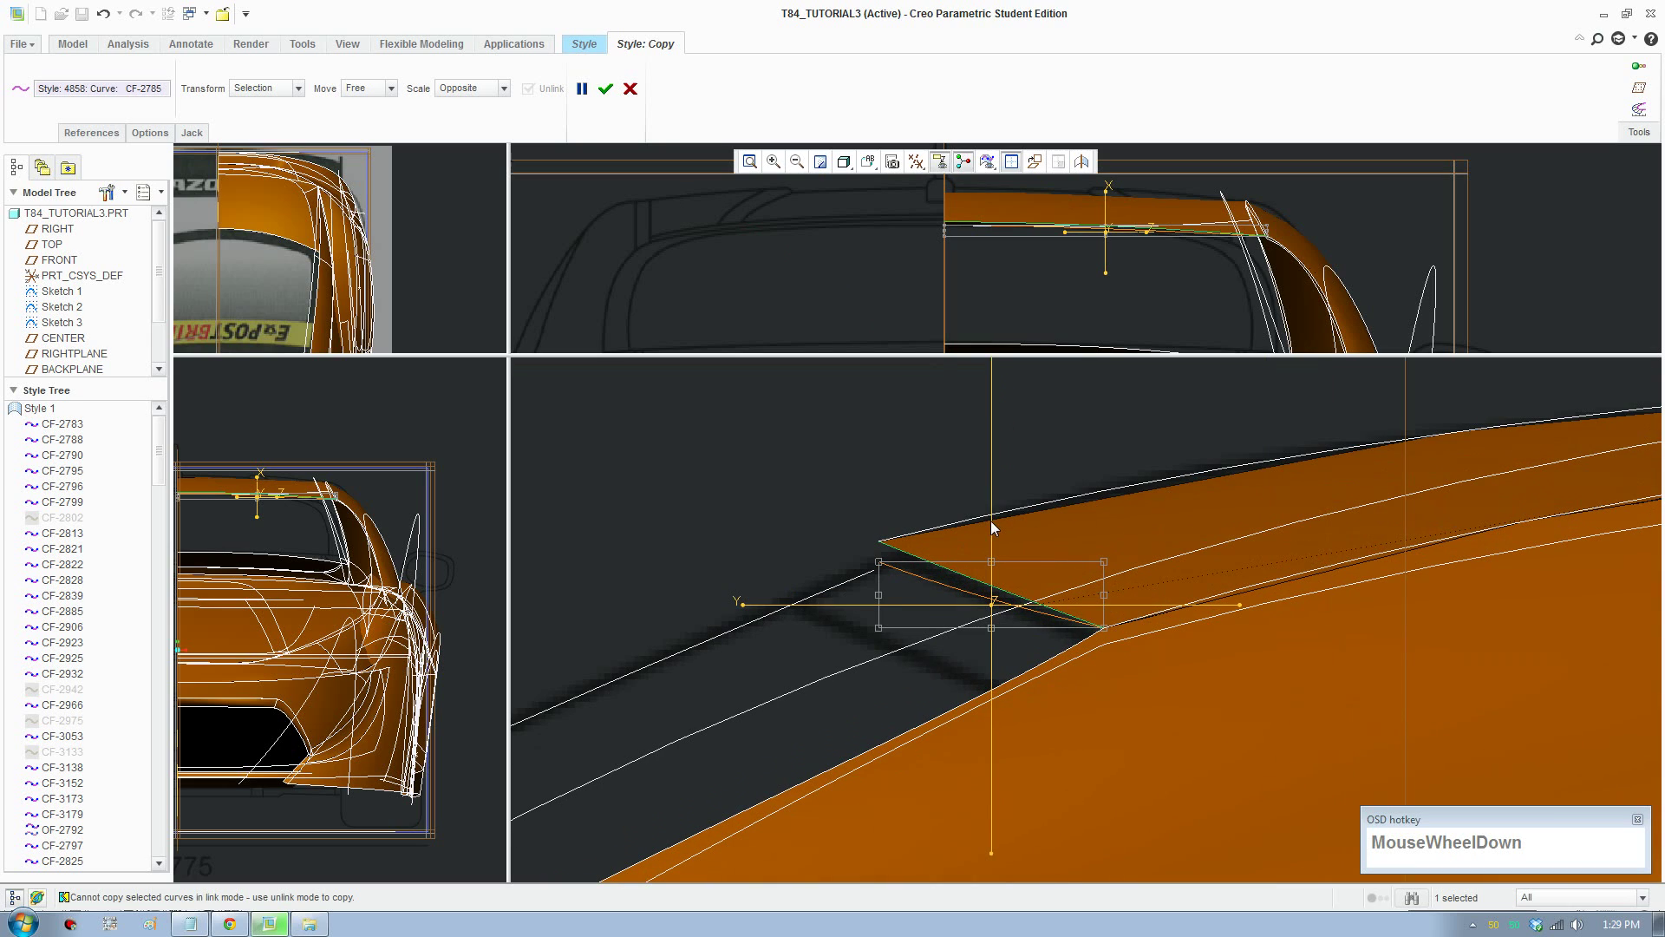
drag(998, 526, 612, 96)
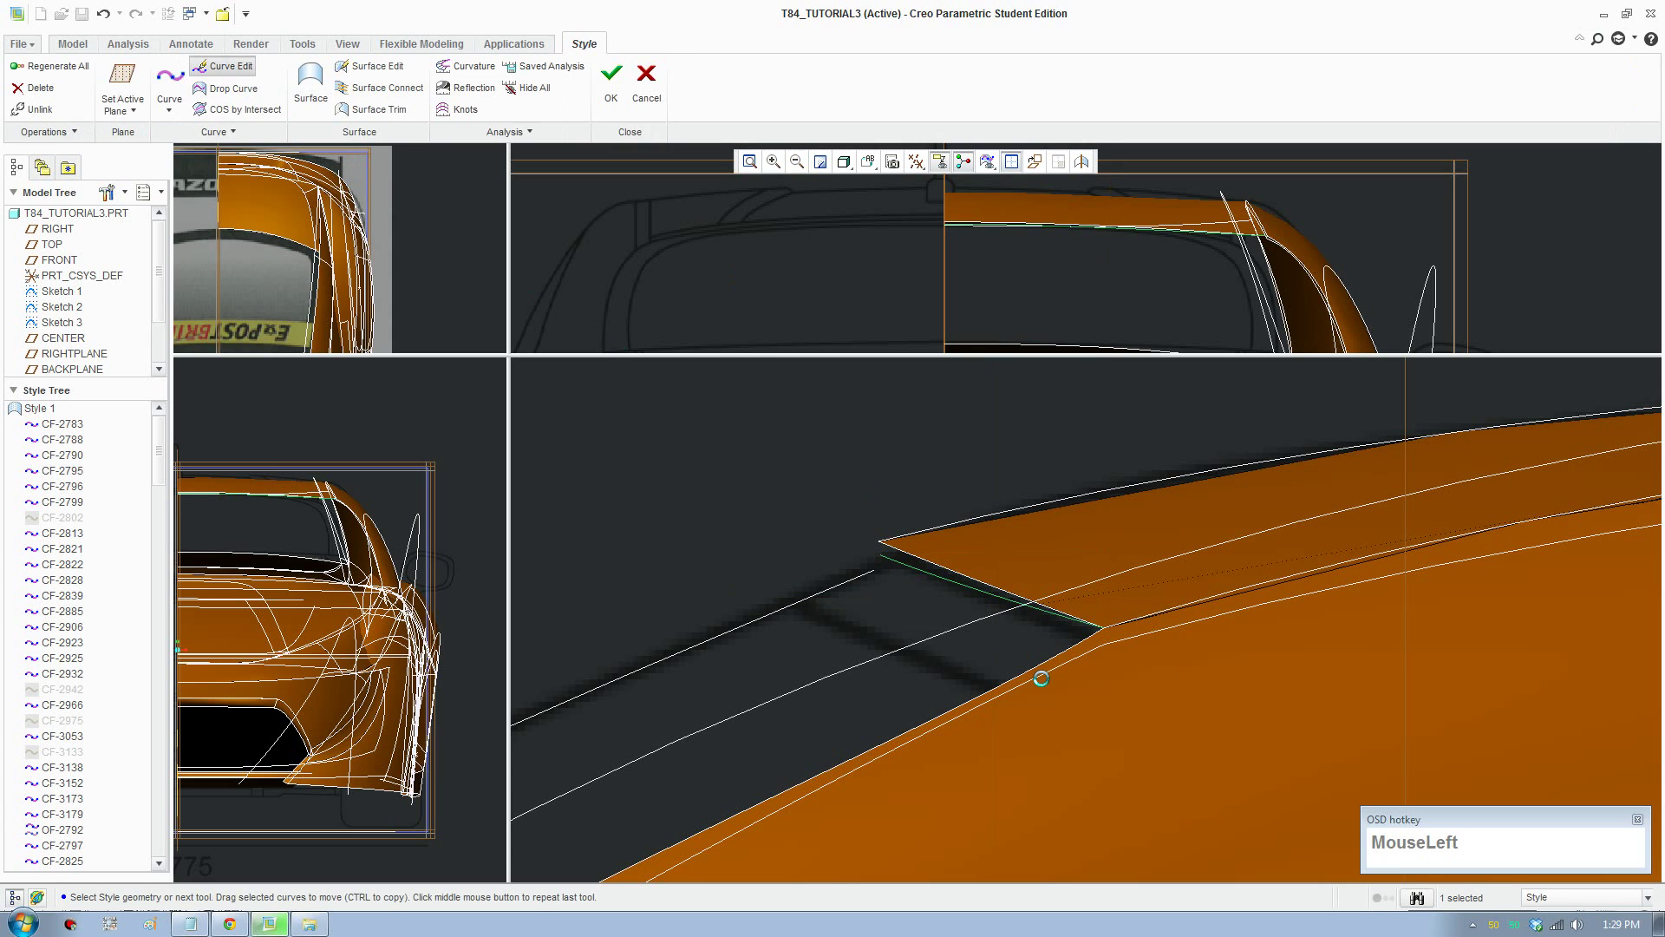
Step: Snap the end of copied curve CF-3180 onto the rear side-window corner
scroll(down, 3)
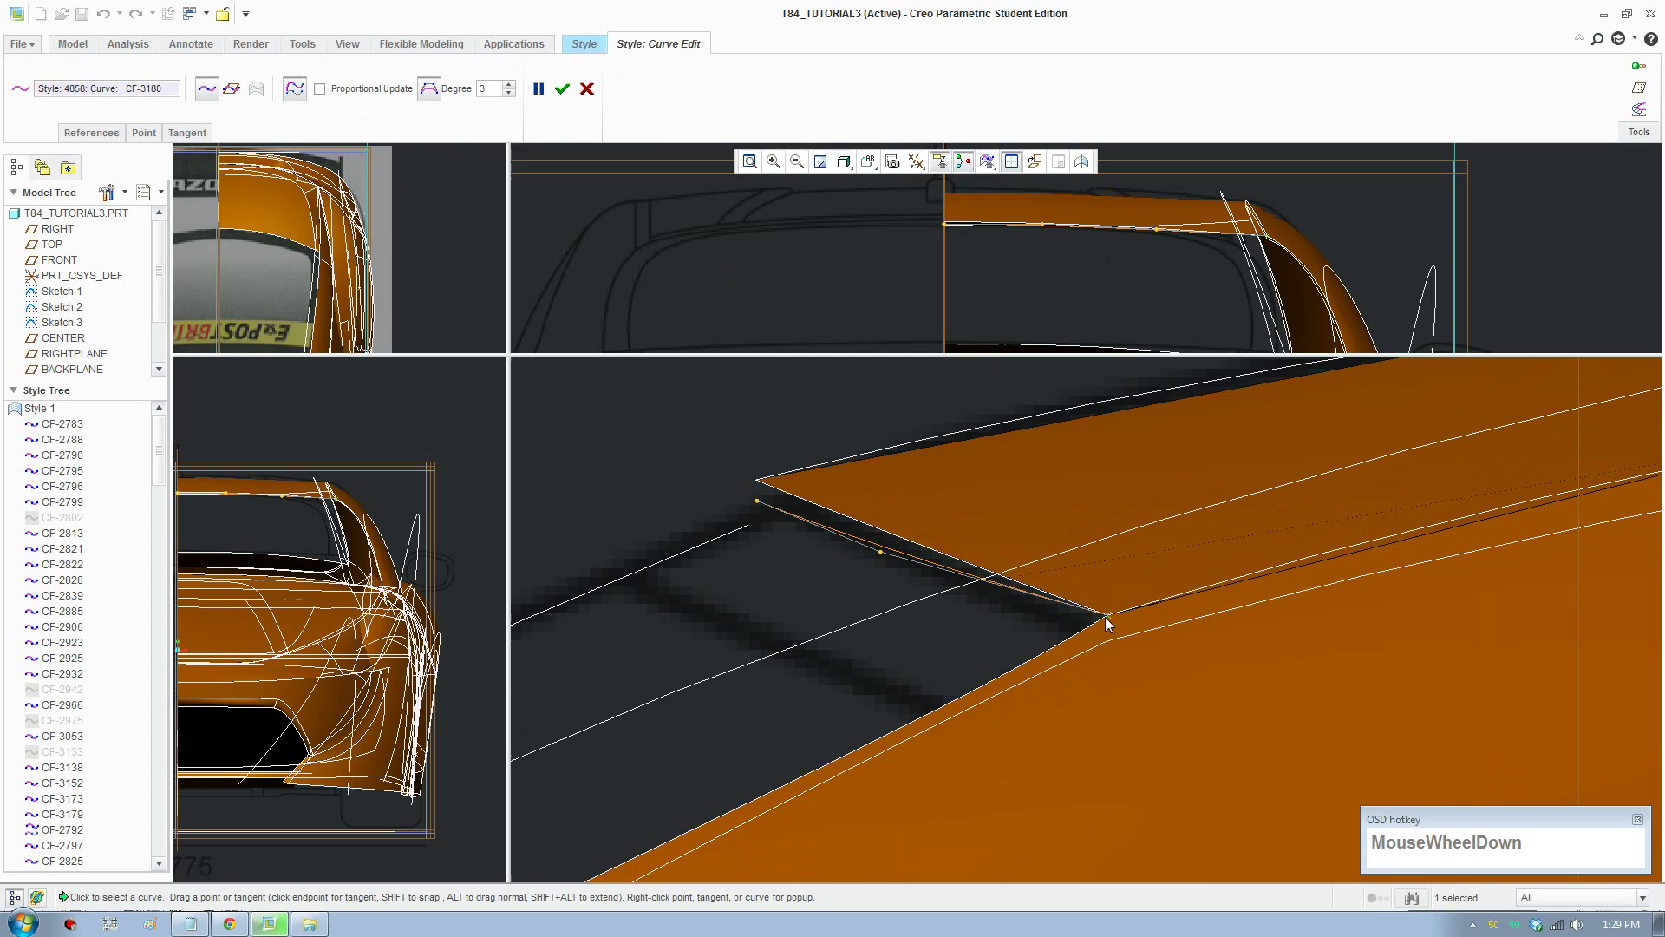
drag(1116, 620, 1096, 648)
drag(1096, 648, 685, 543)
click(723, 540)
scroll(up, 3)
Step: Snap the end of curve CF-3179 onto the same pointed window corner
middle_click(1009, 299)
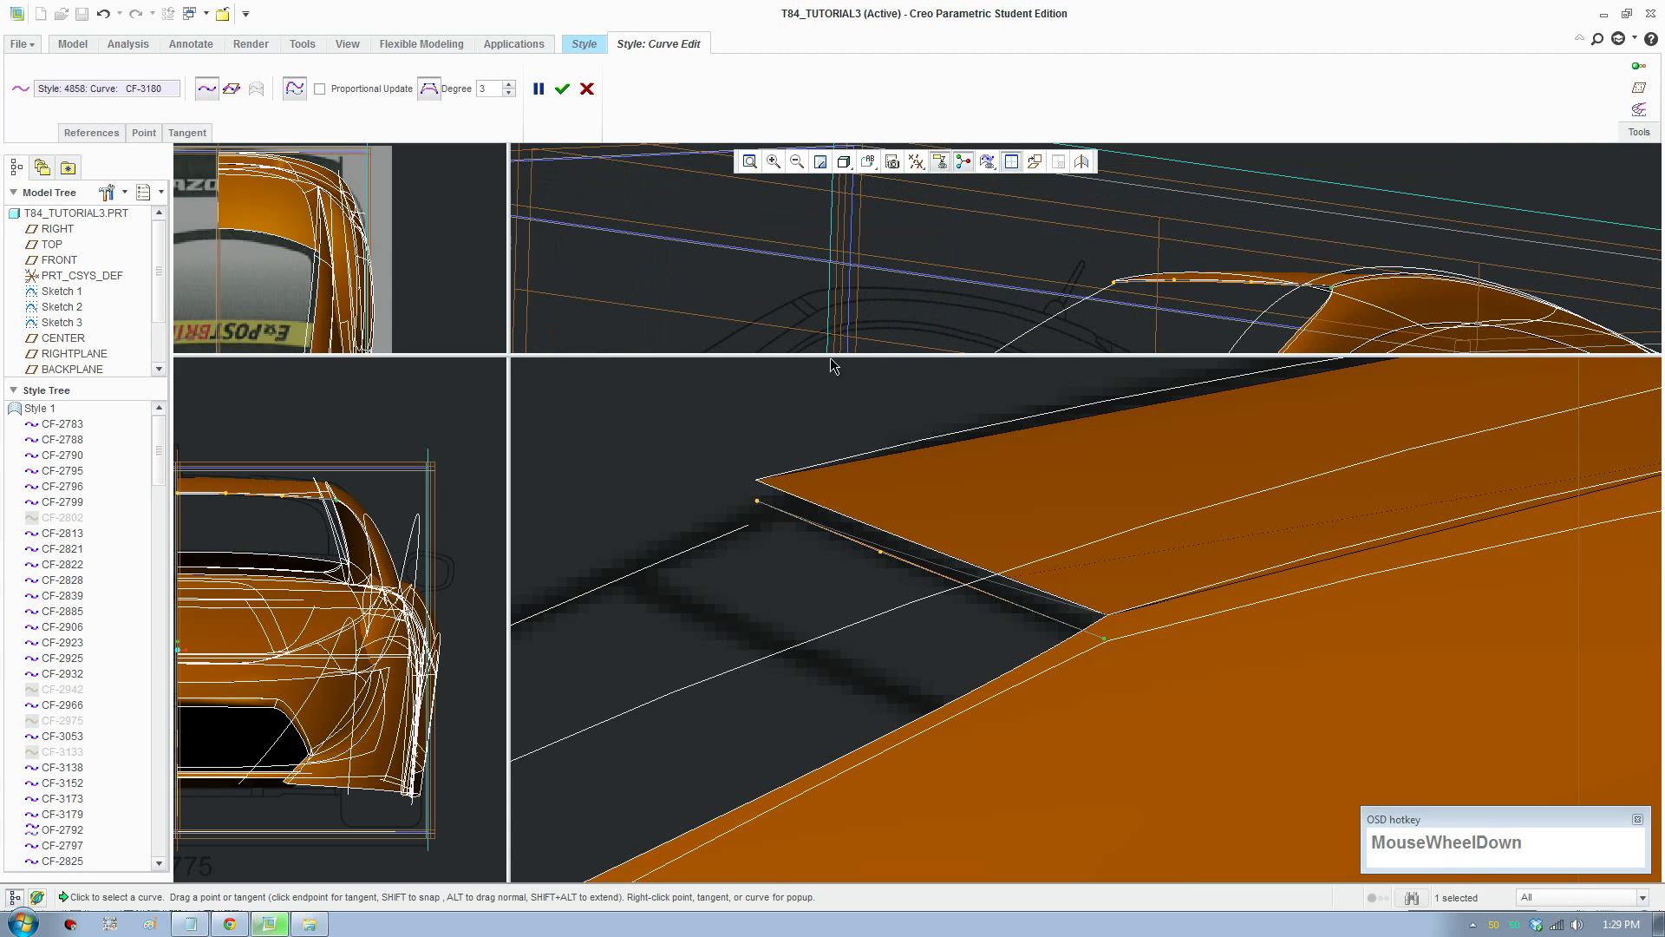
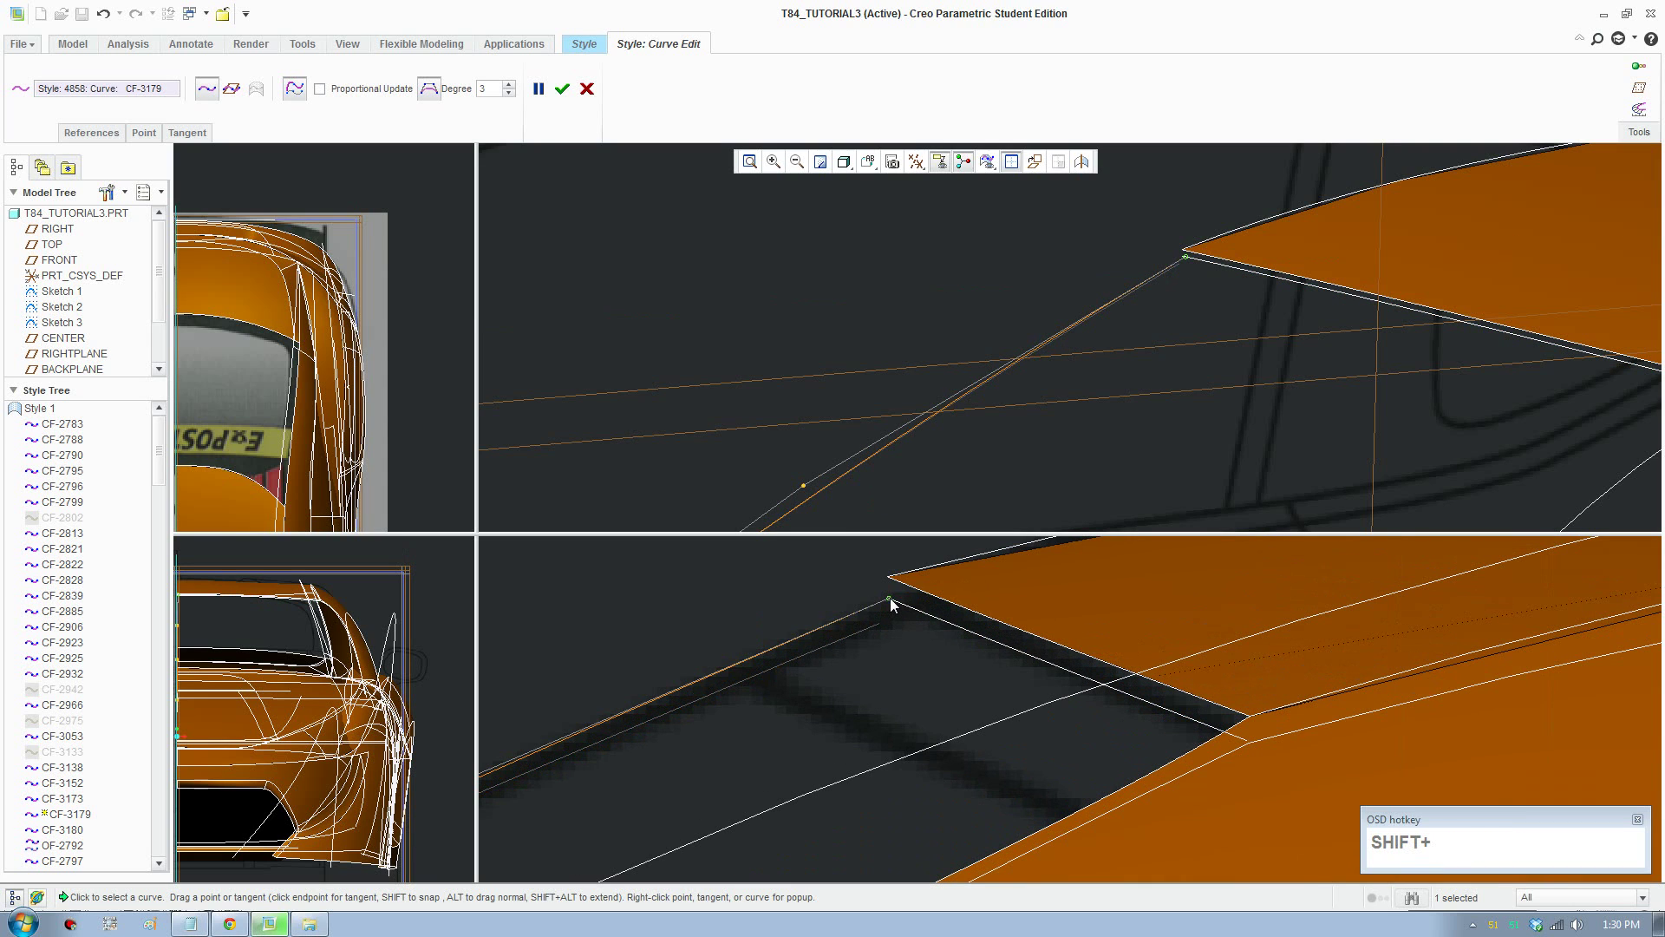
click(1024, 163)
scroll(up, 3)
scroll(down, 3)
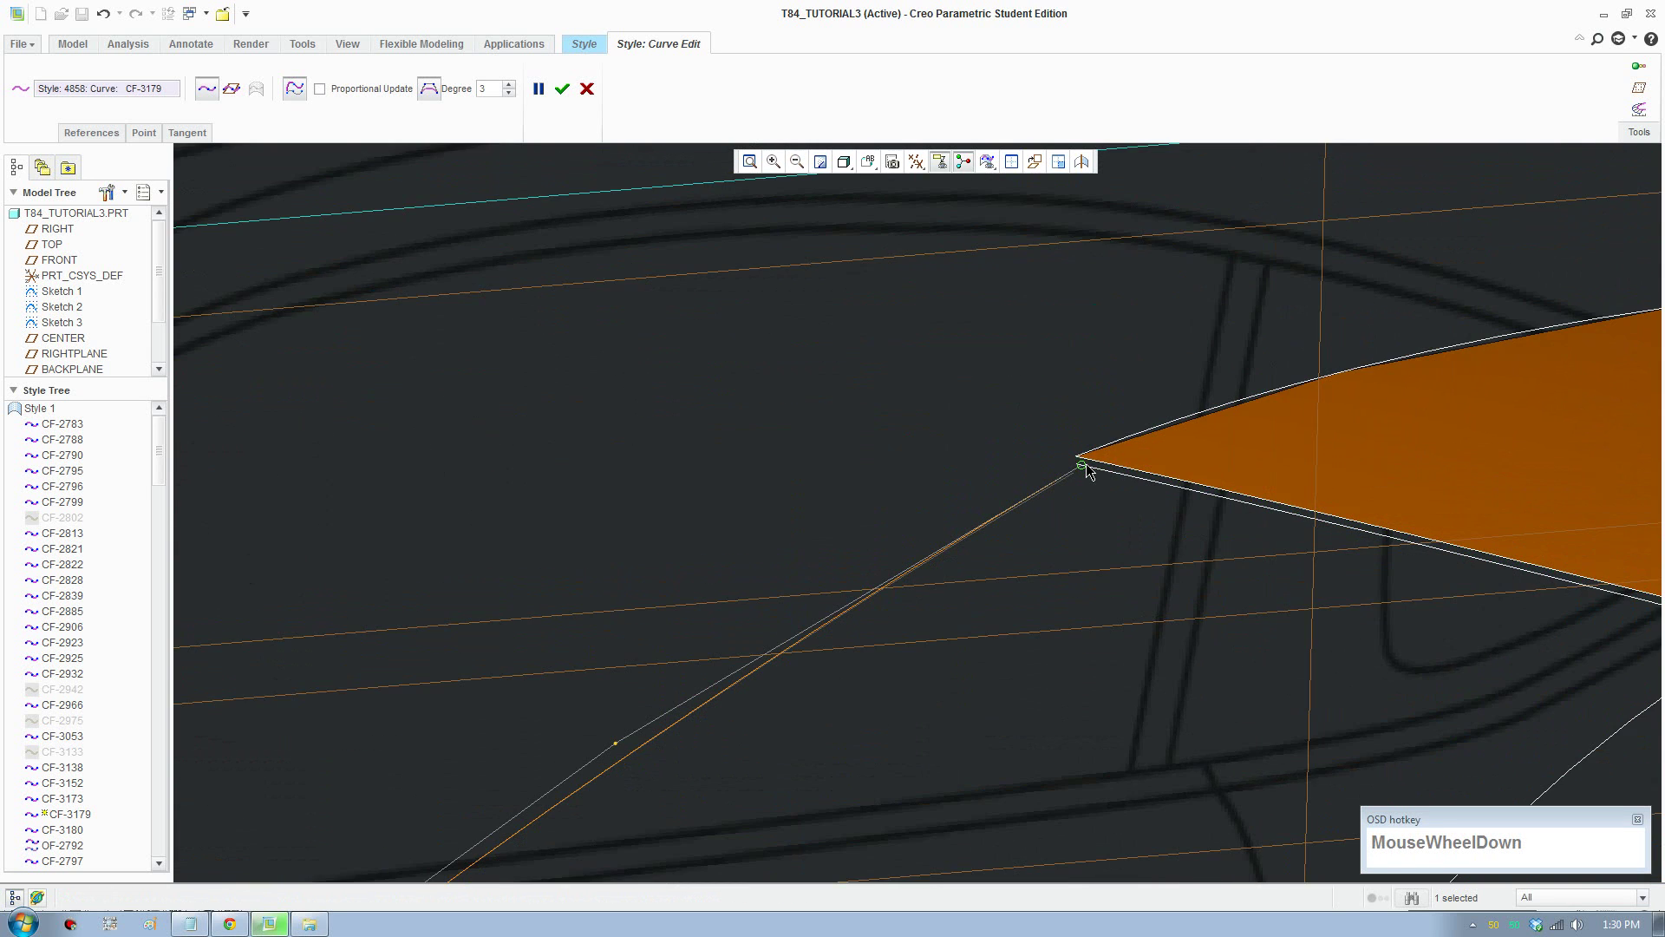
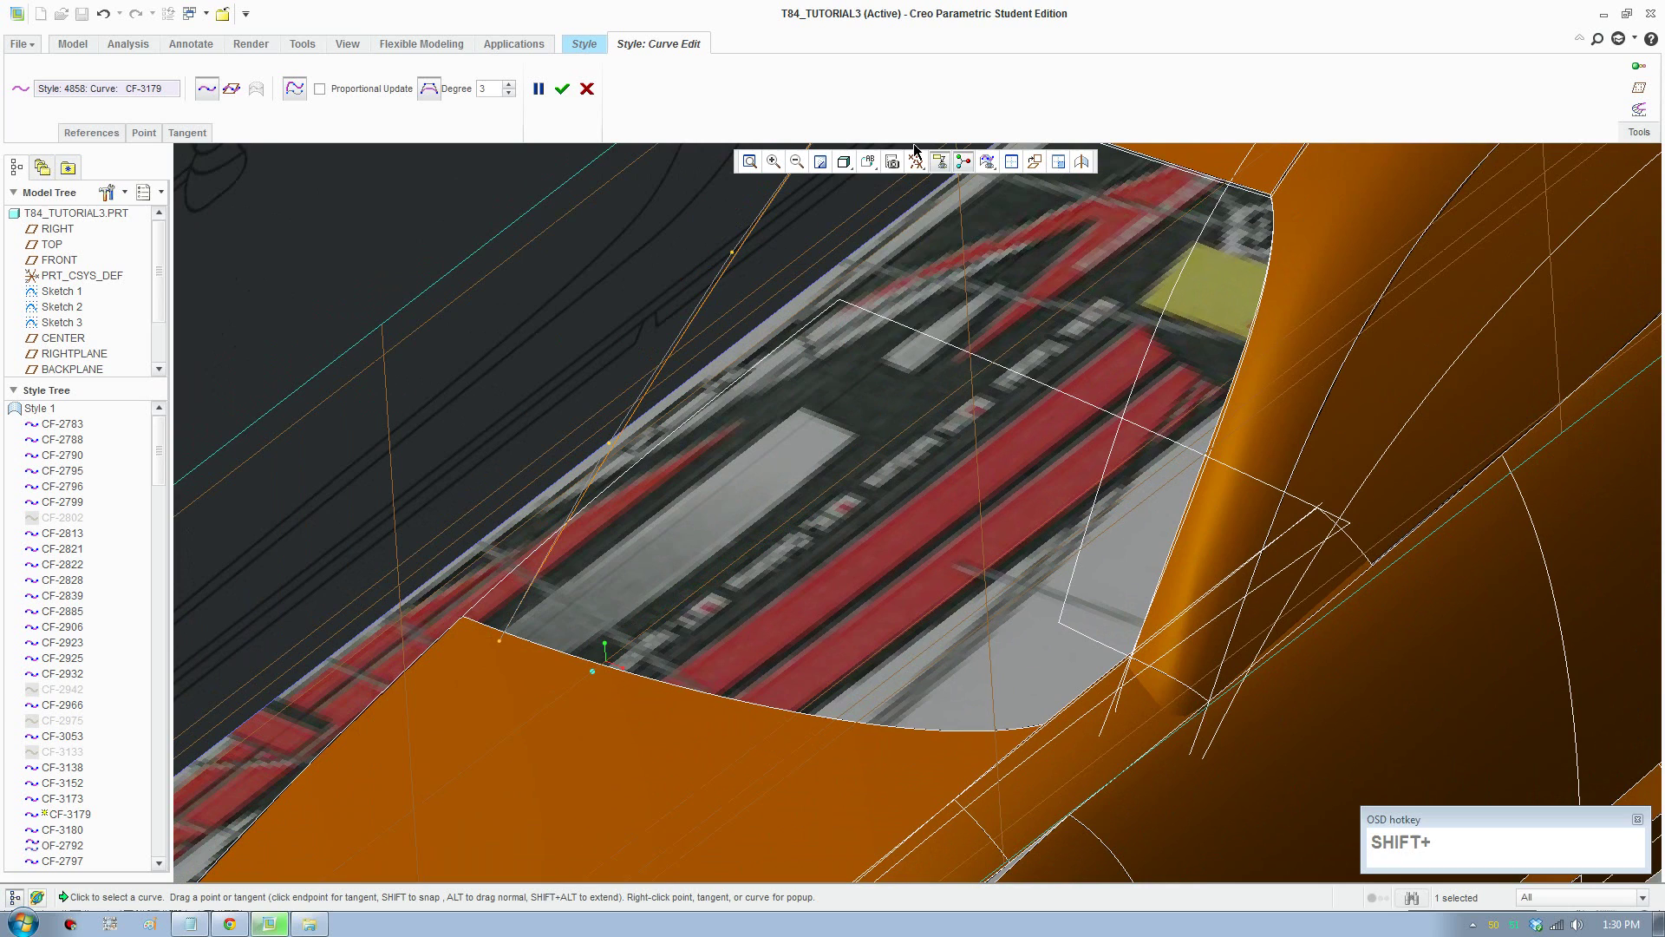
Step: Draw curve CF-3181 from the CENTER plane along the windshield base and reach its tangent constraints
click(876, 173)
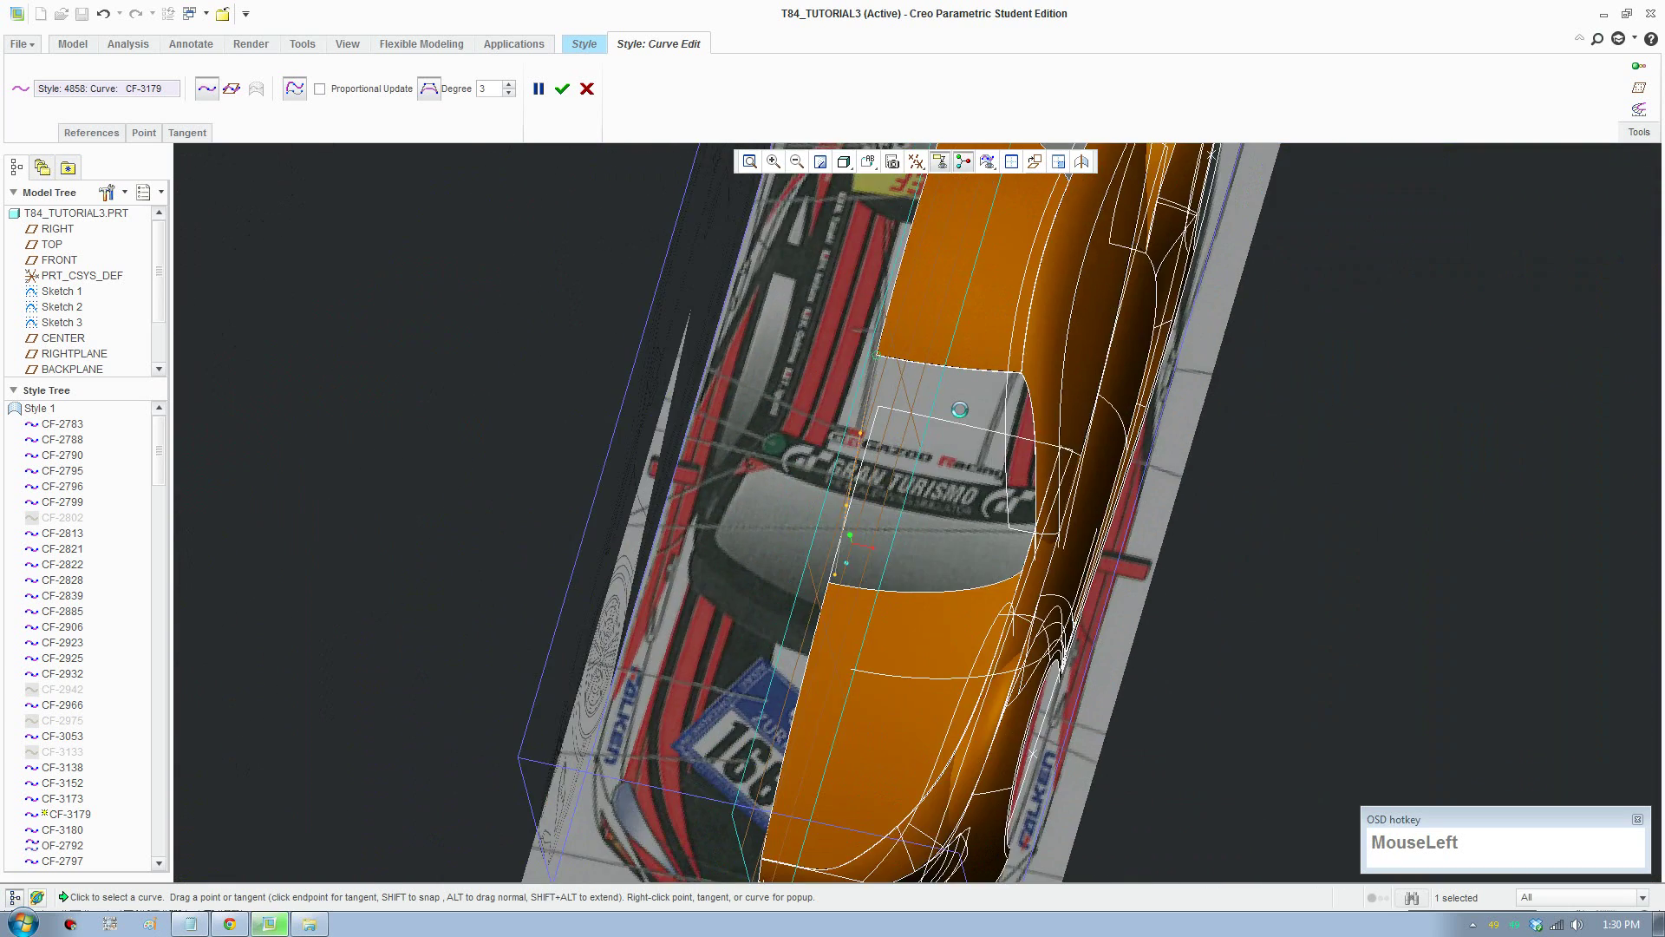
scroll(down, 3)
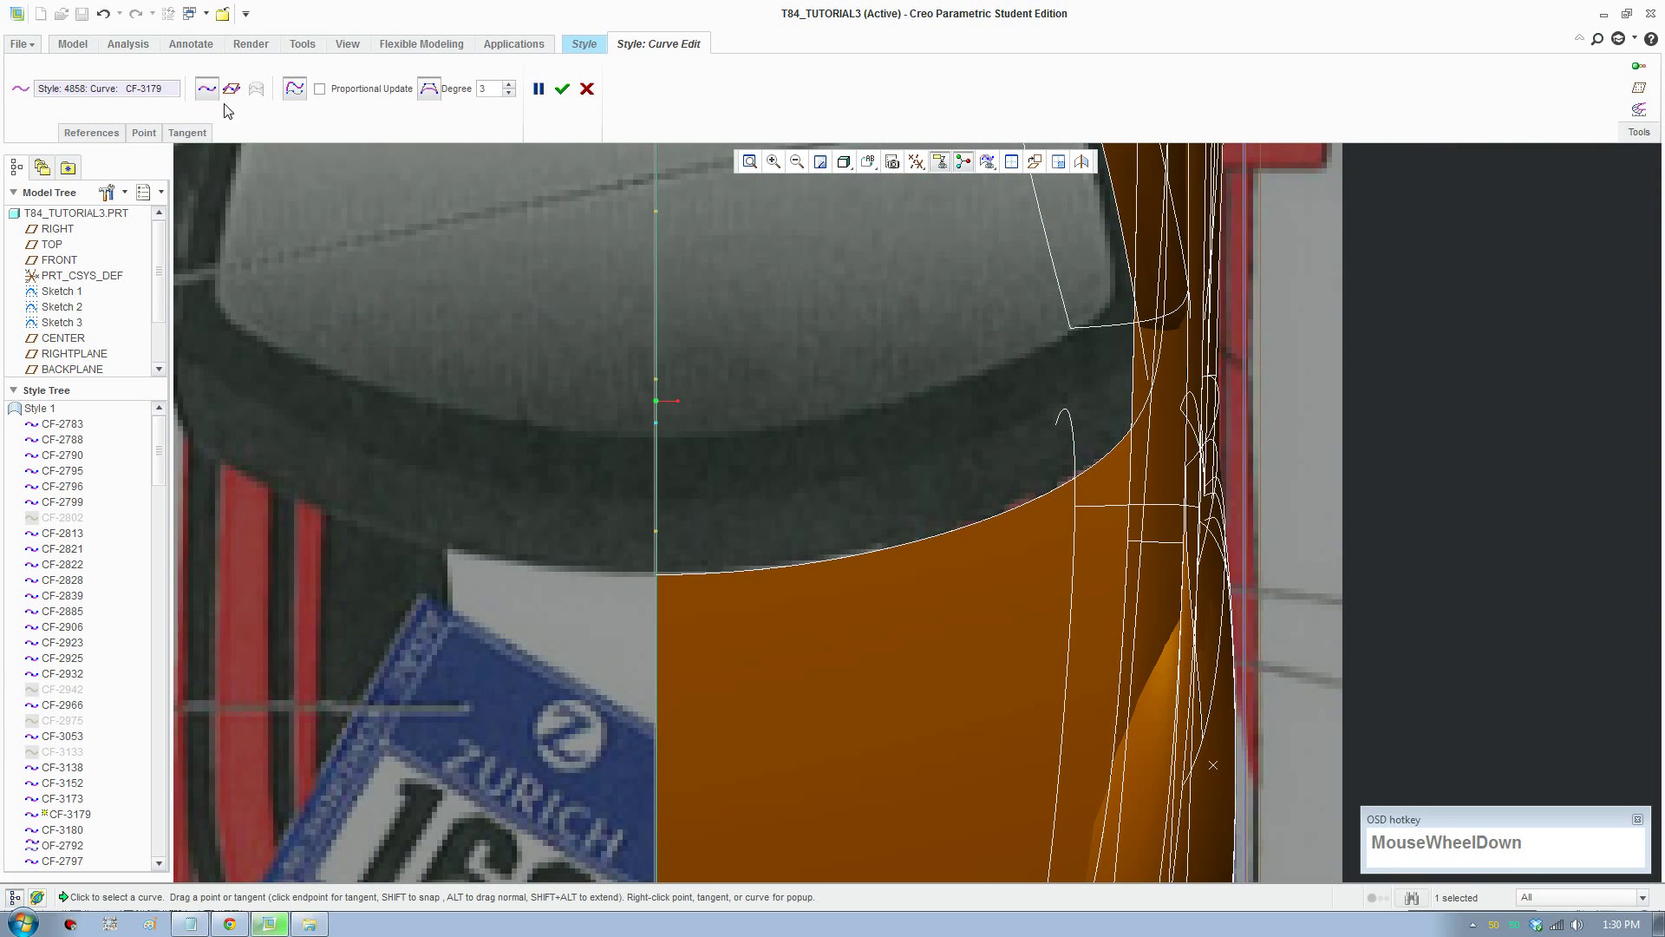
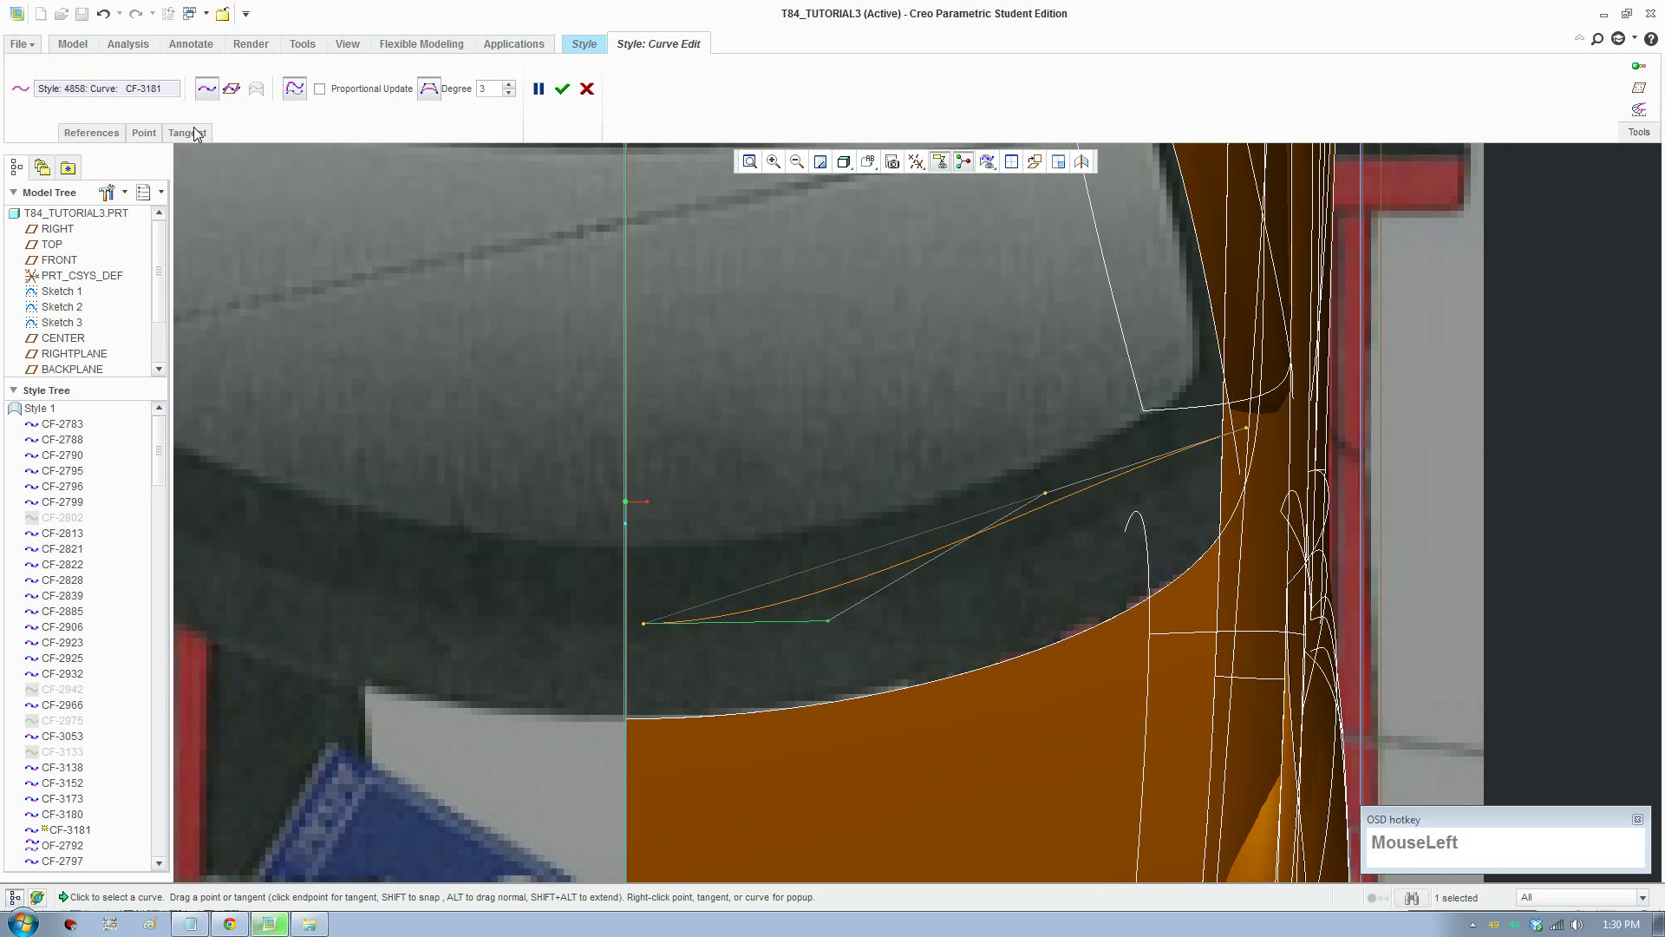
scroll(down, 3)
Step: Set CF-3181's first-end tangent horizontal, undo to vertical, and leave the curve
click(297, 212)
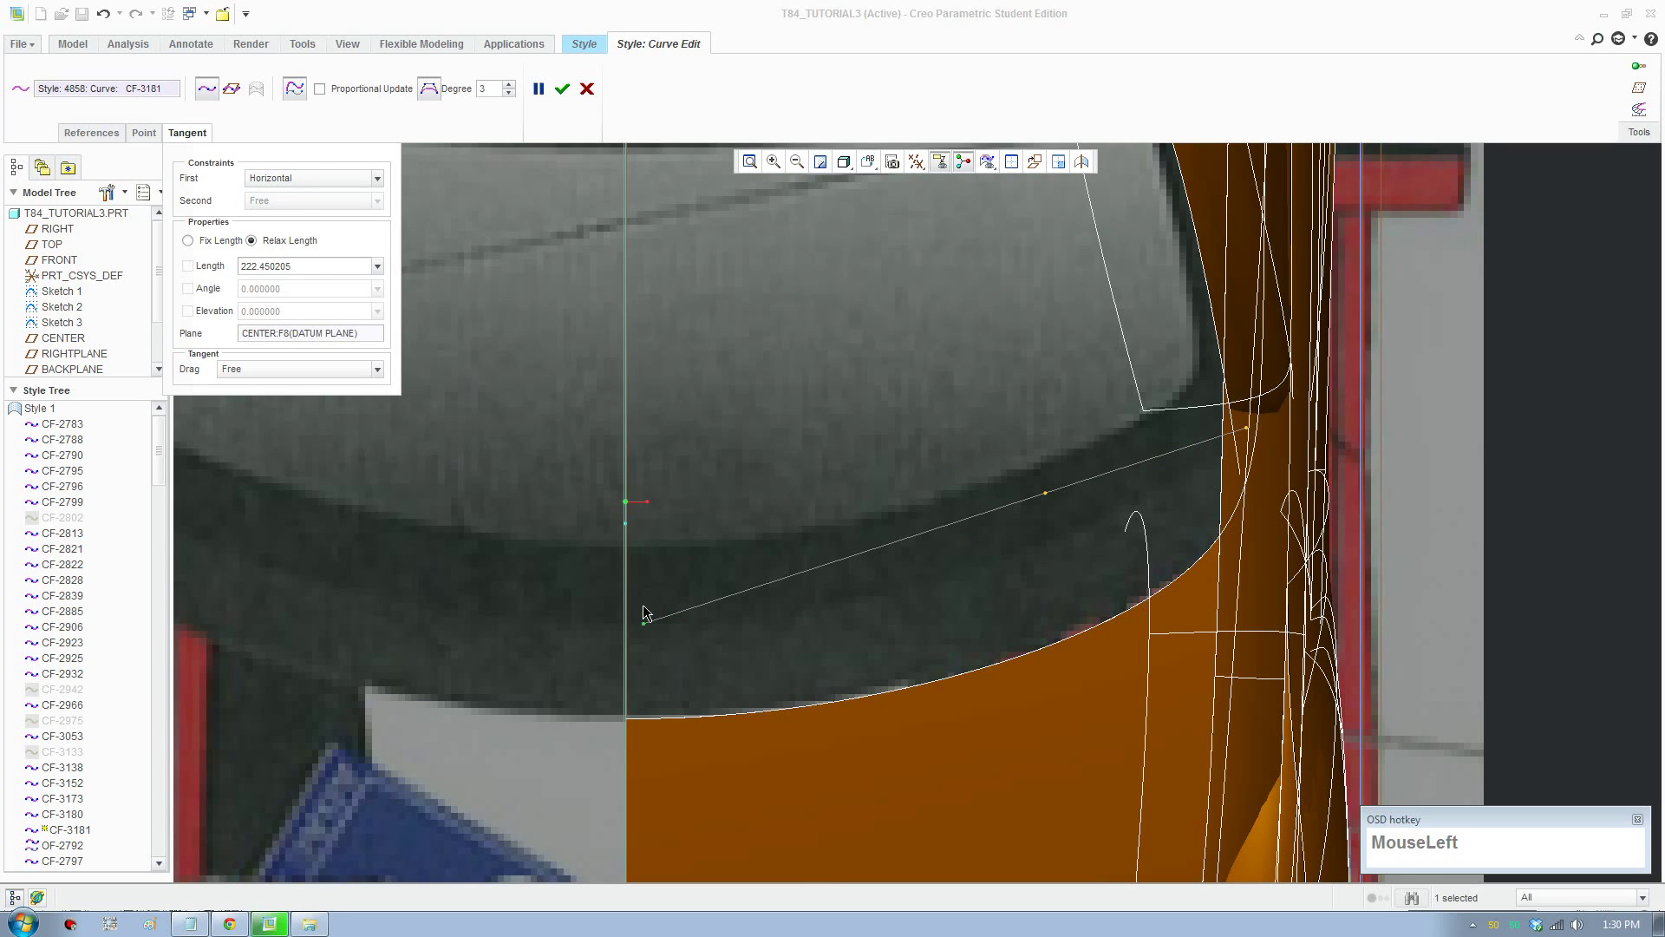
key(ctrl+z)
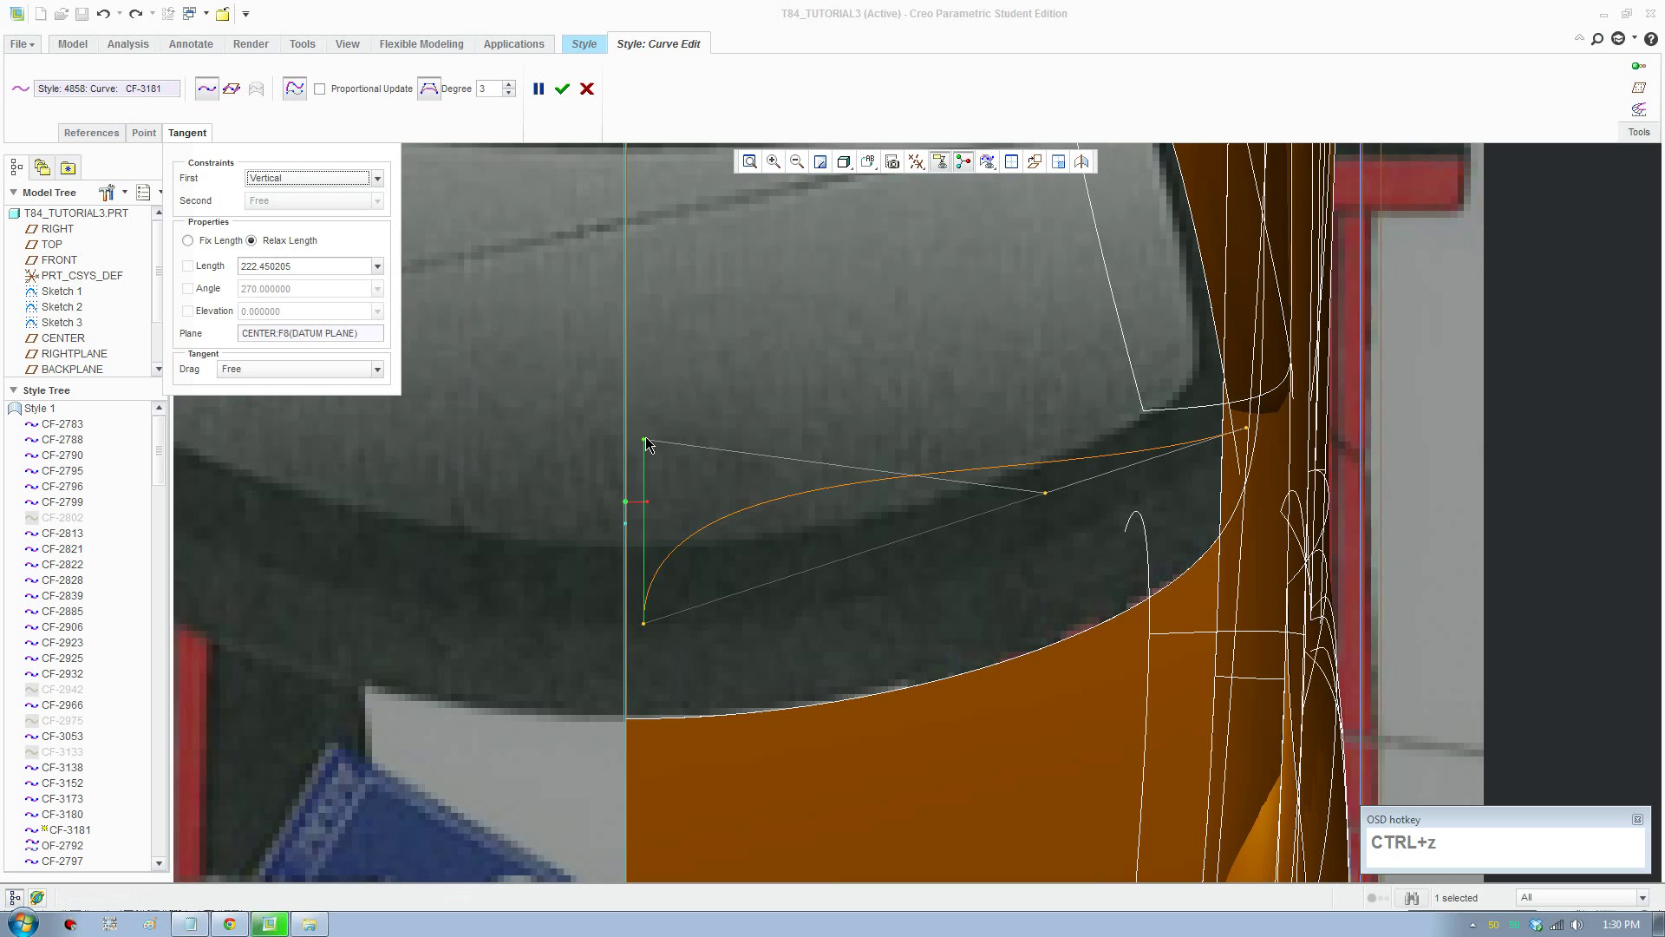
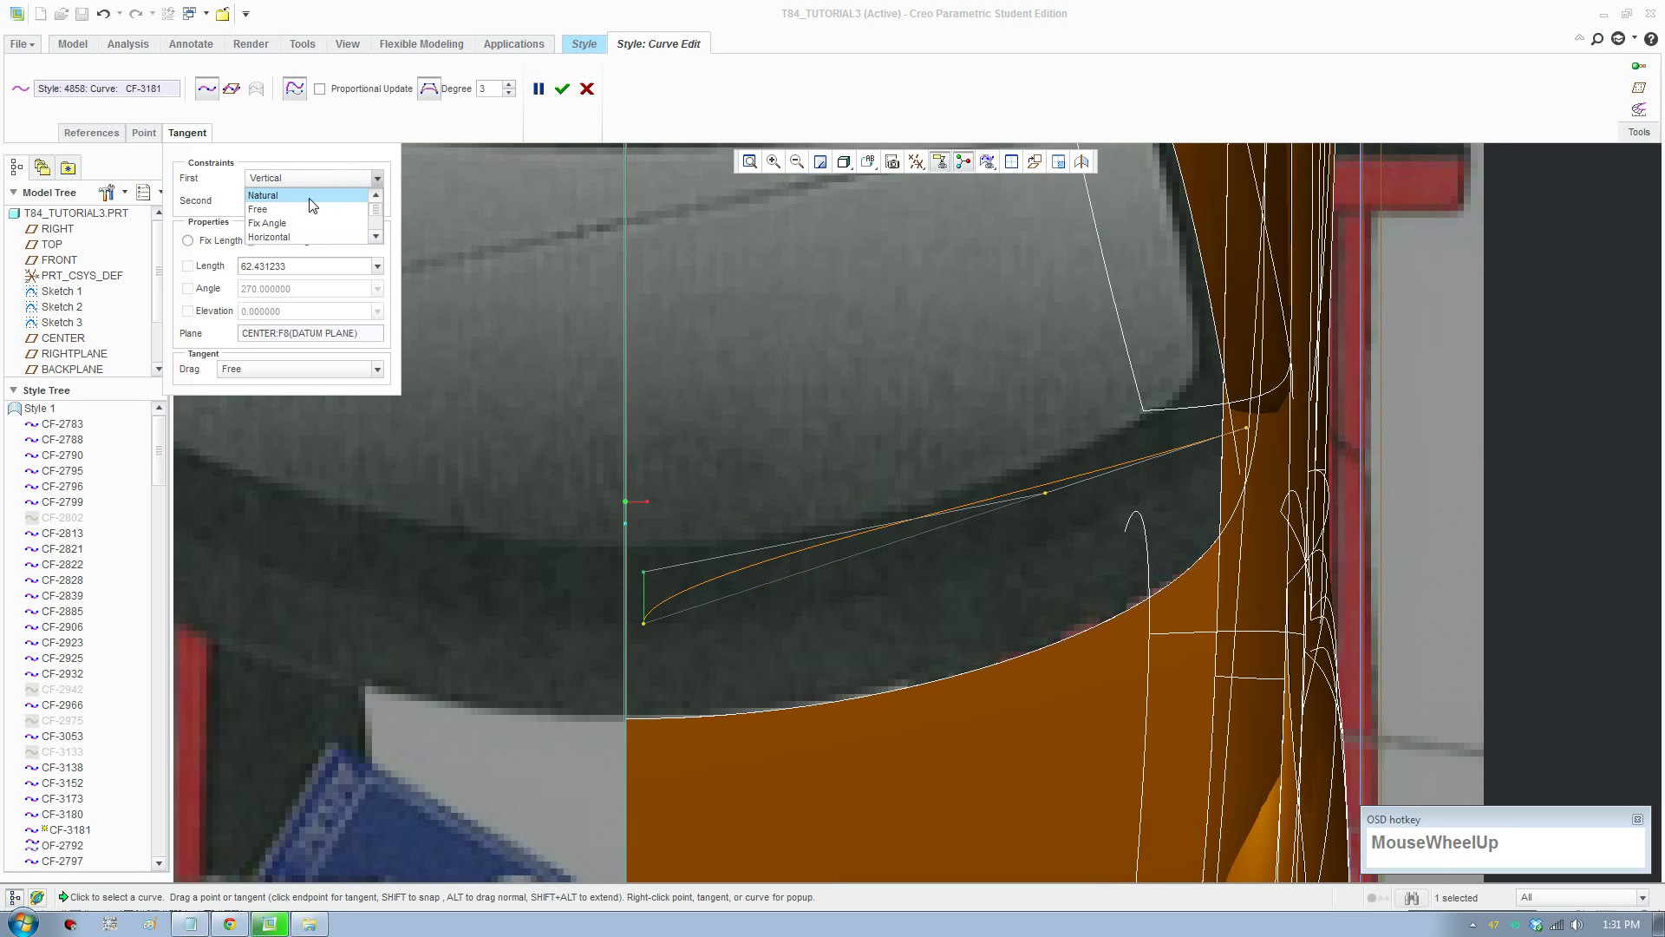
click(316, 203)
scroll(up, 3)
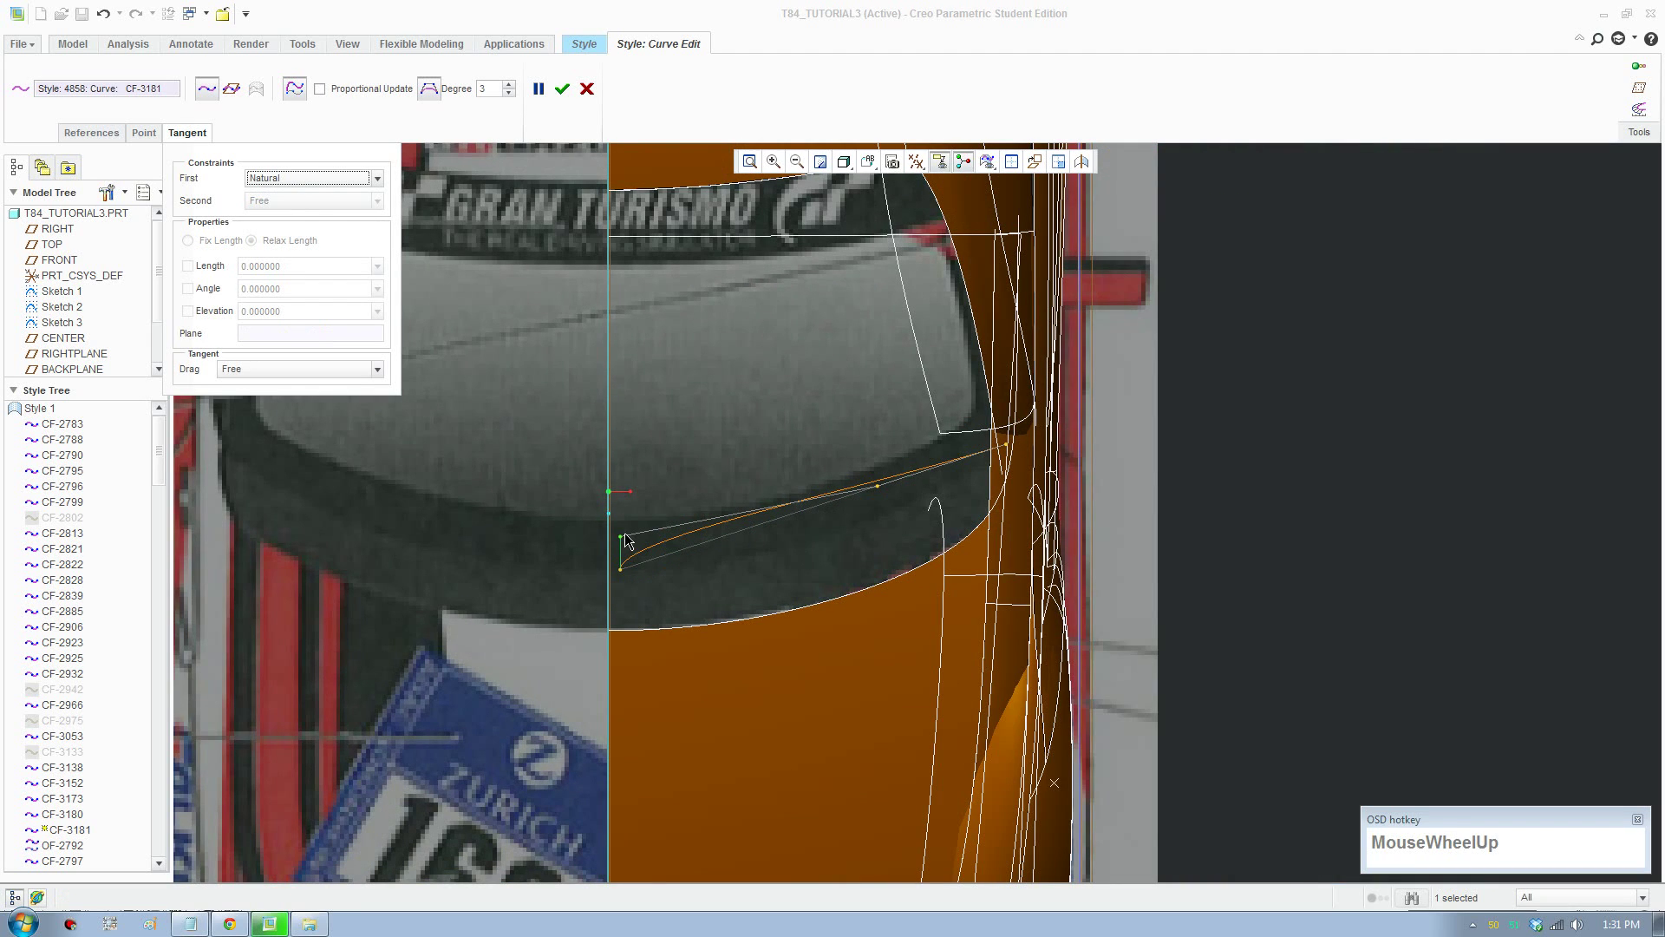
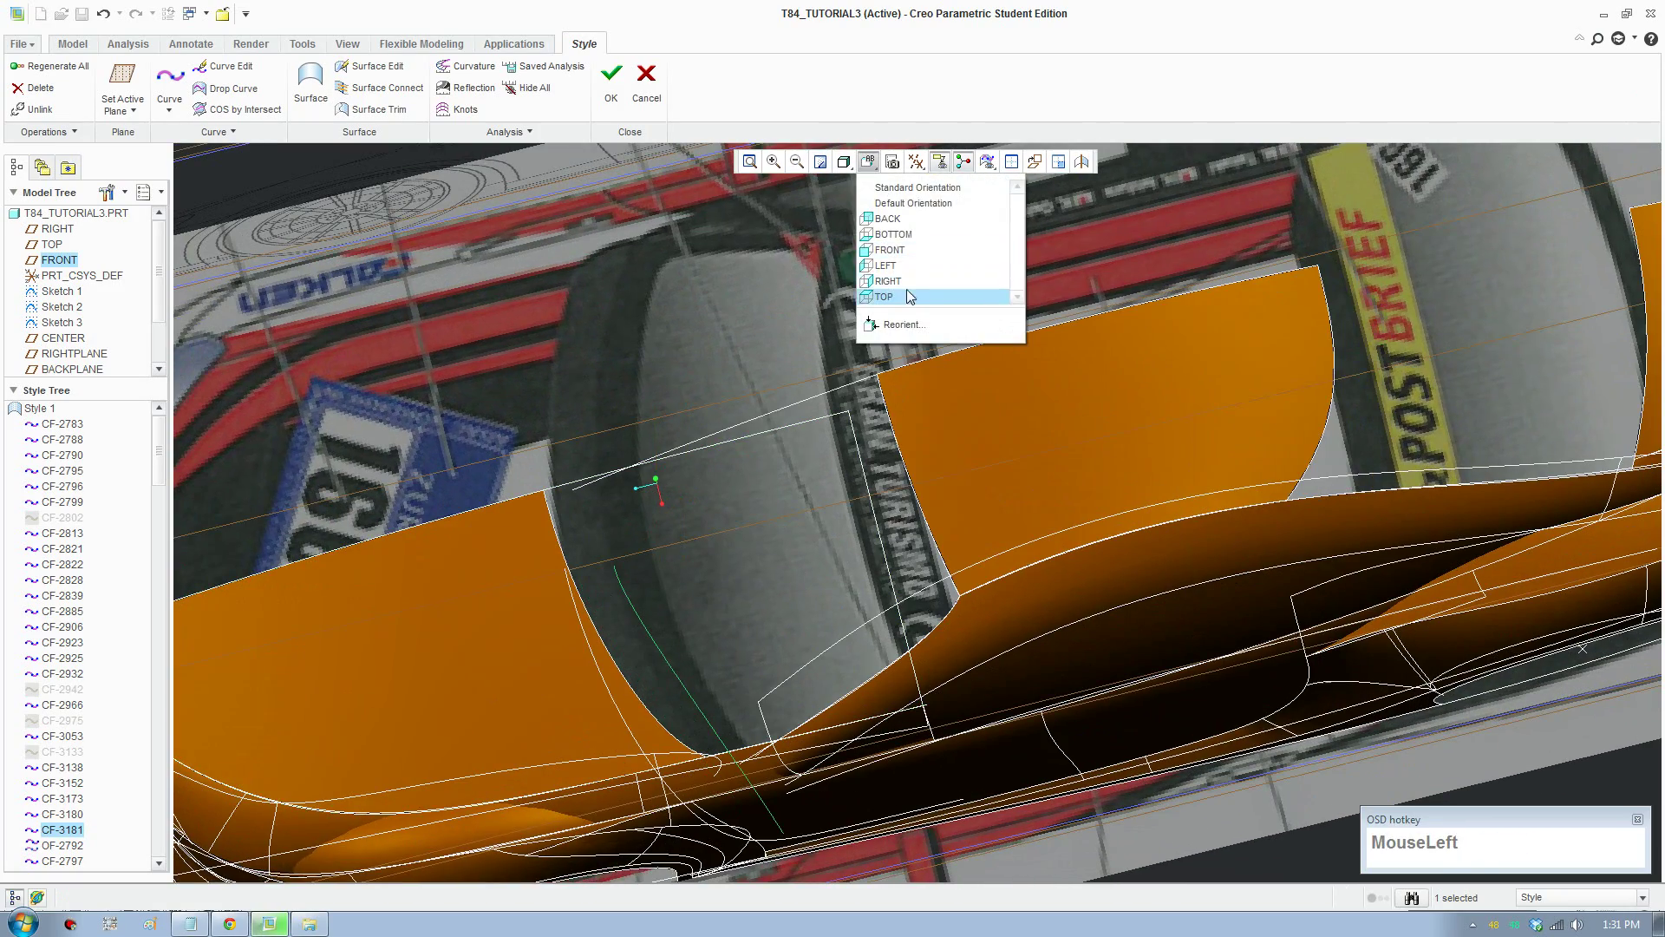
scroll(down, 3)
Step: Redefine curve CF-3181 and reshape its endpoint tangent handle from above
click(225, 65)
scroll(down, 3)
drag(748, 560, 201, 120)
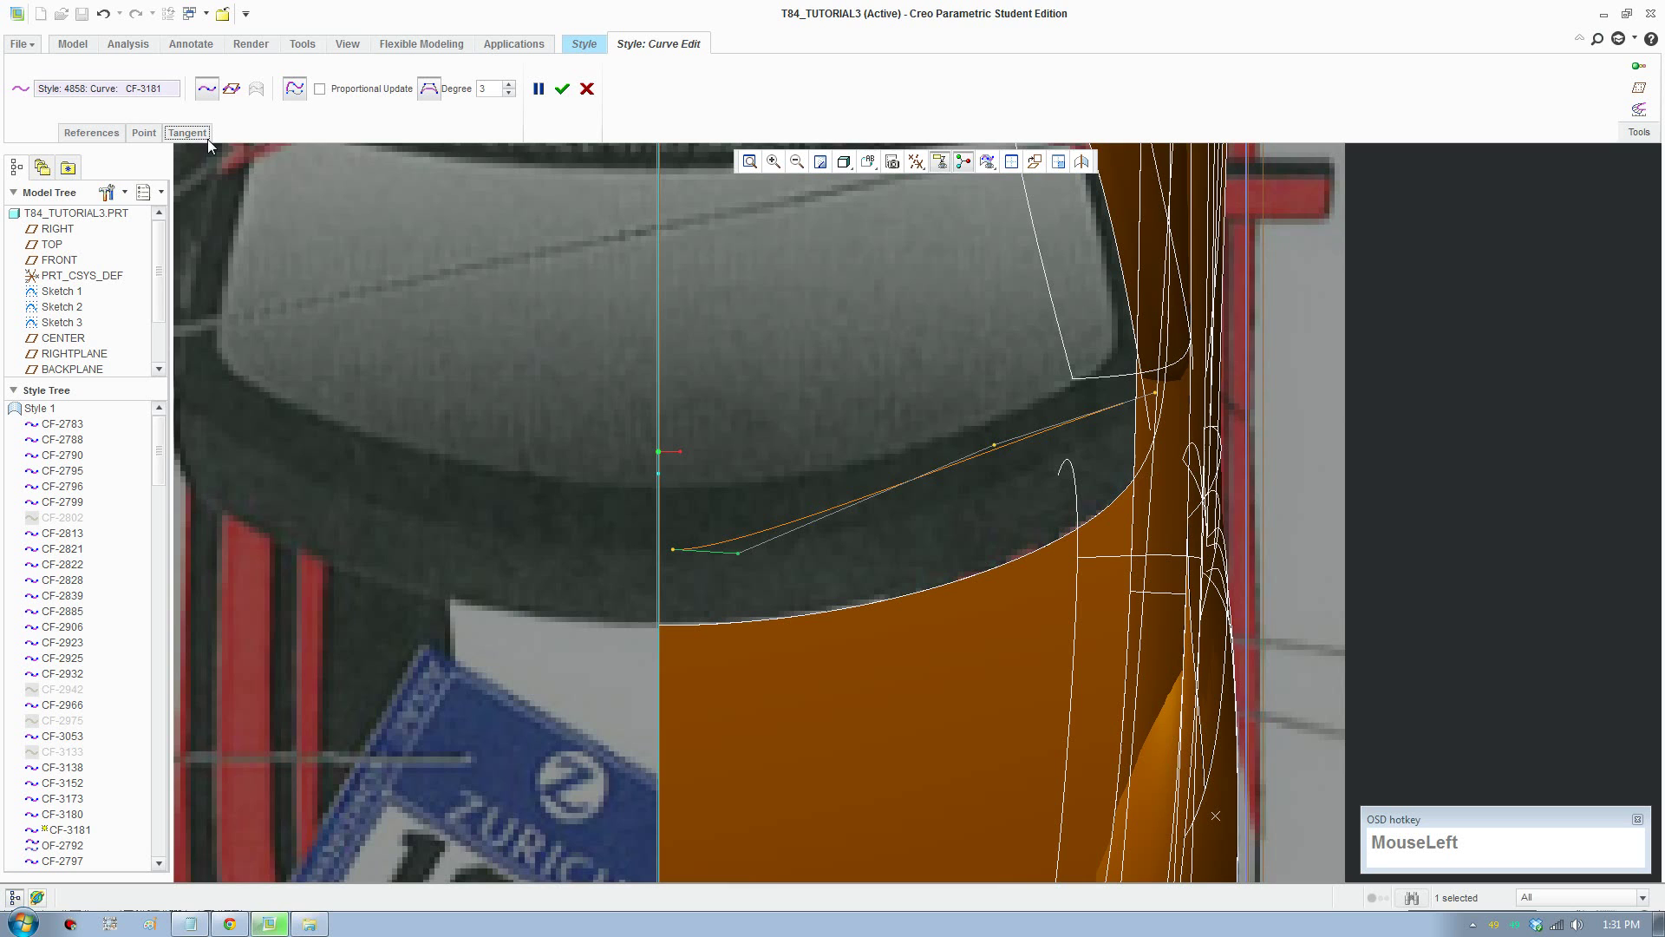
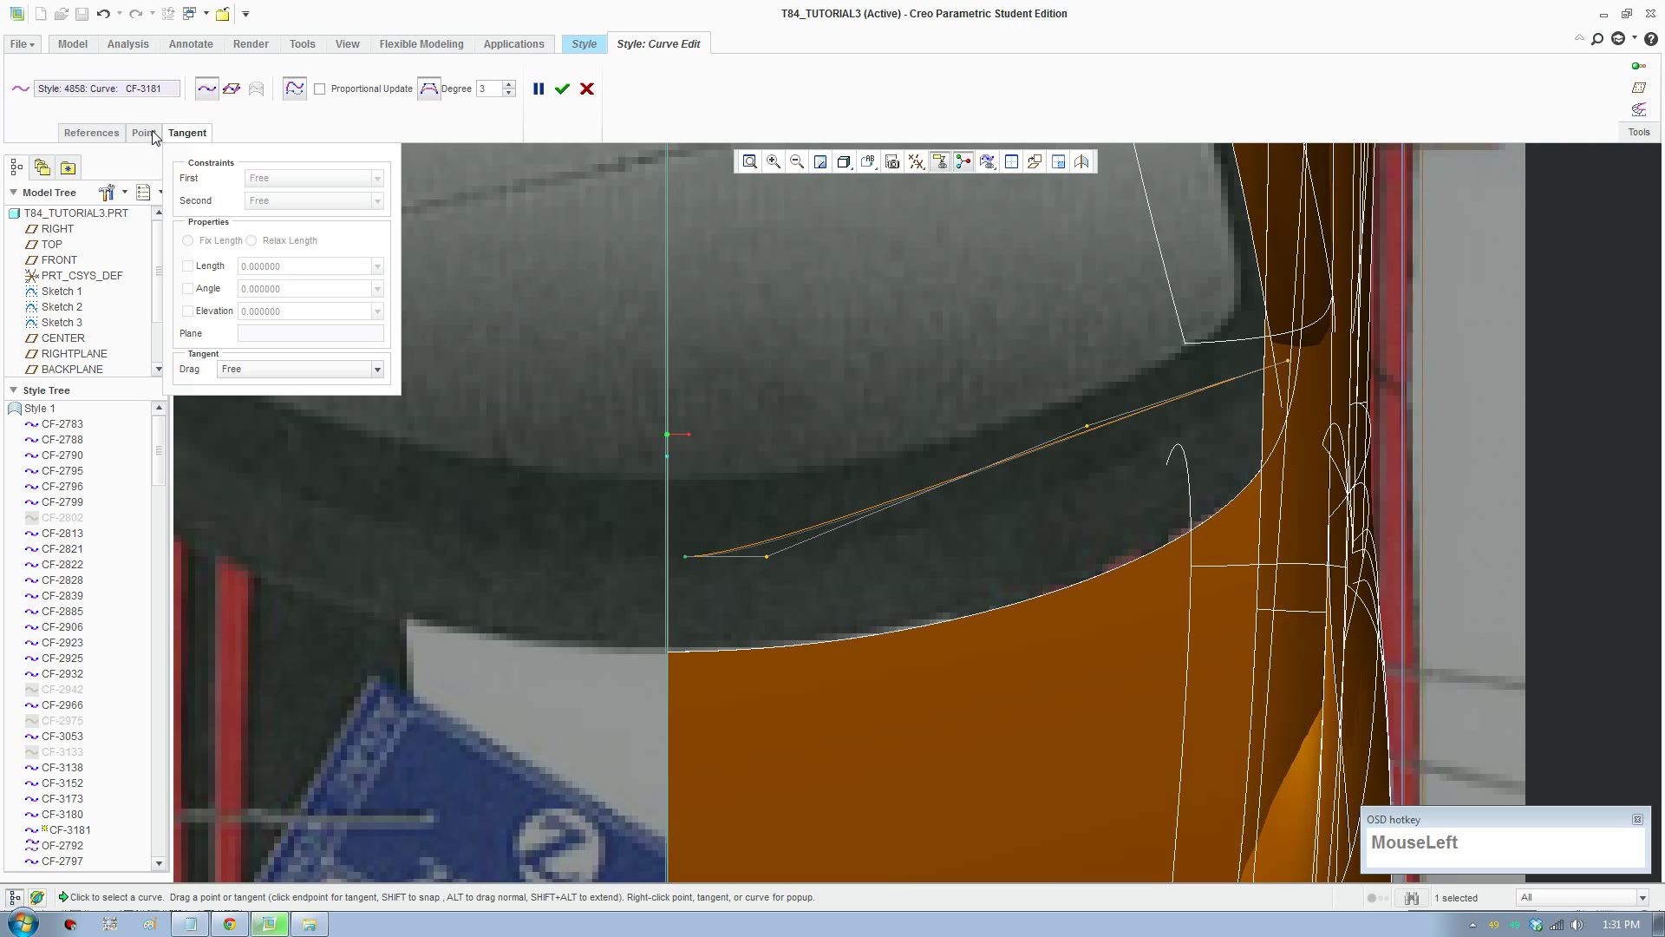
Step: Enter 8.5 for the point and move CF-3181's end point toward the door edge
key(KP_8)
key(KP_Decimal)
key(KP_5)
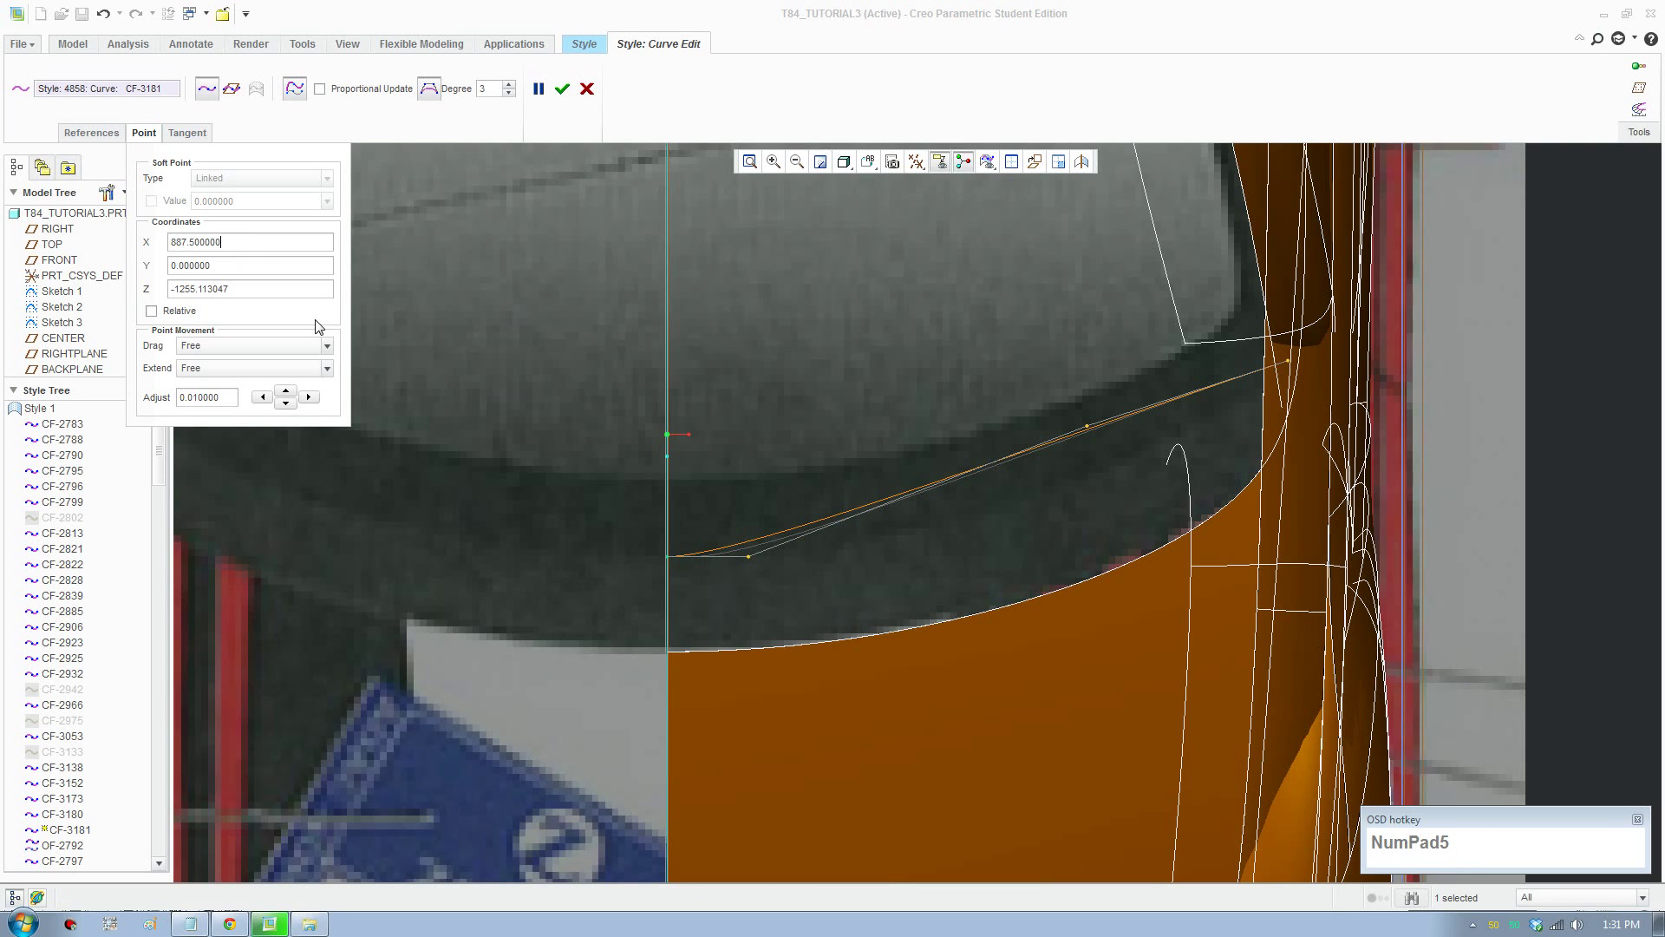
drag(1097, 428, 813, 196)
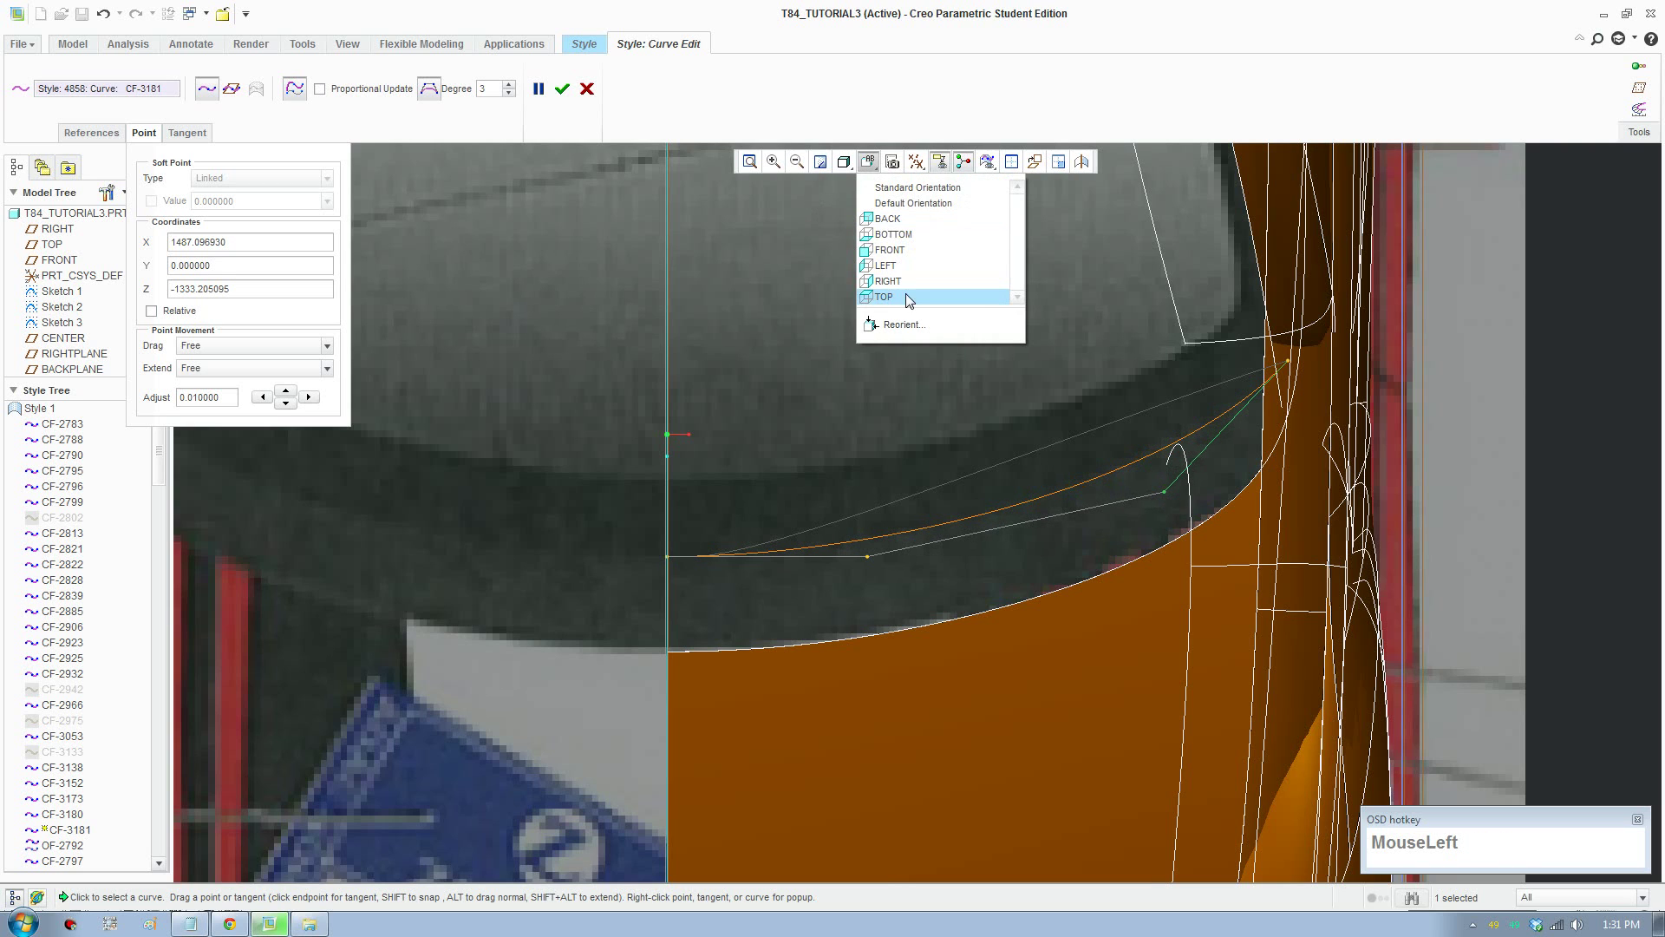
scroll(down, 3)
scroll(up, 3)
Step: From the side view, pull the end point down to the lower body line near X 1636.3, Y 604.3, Z -1491.5
middle_click(873, 520)
scroll(down, 3)
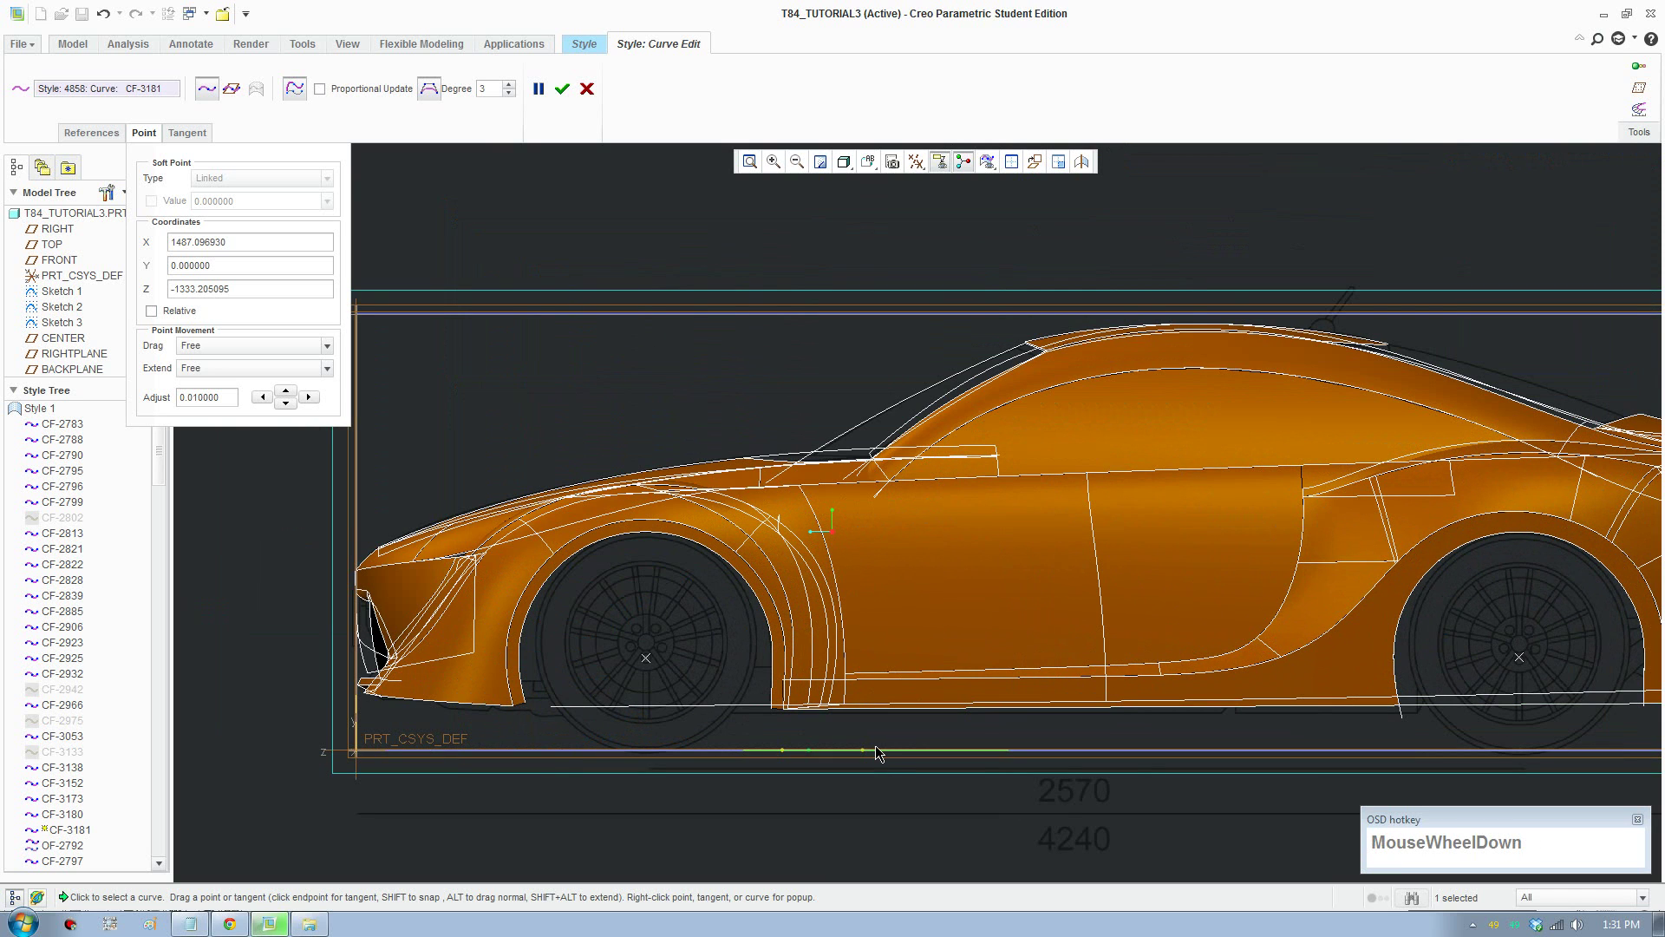
drag(871, 753, 830, 759)
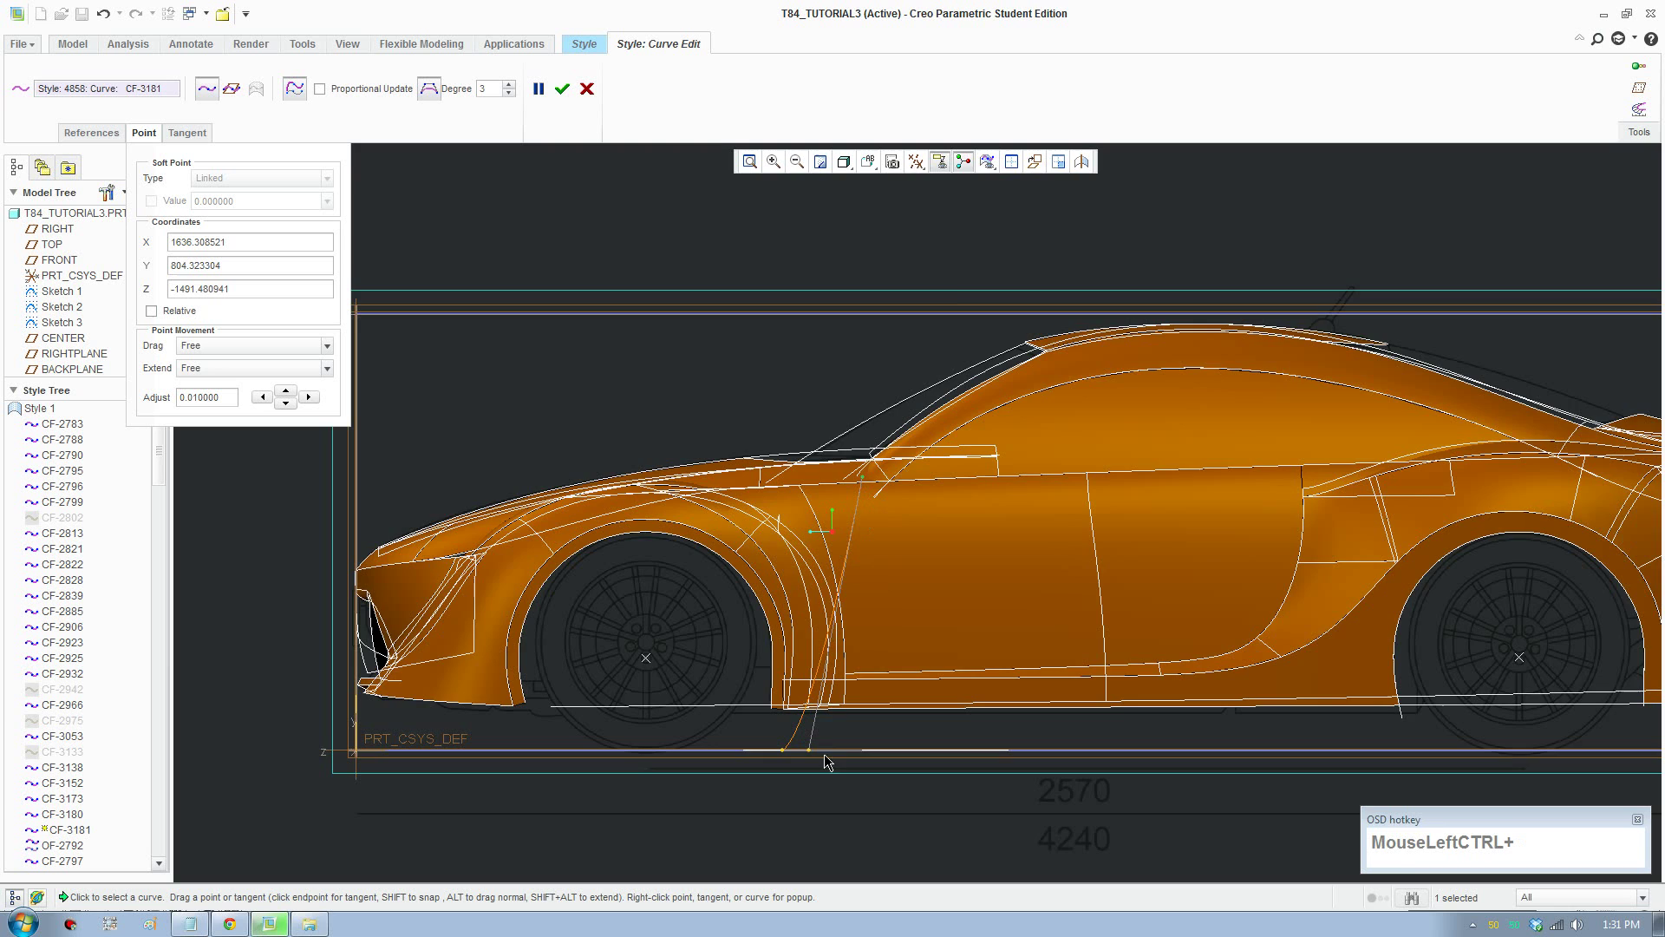
scroll(down, 3)
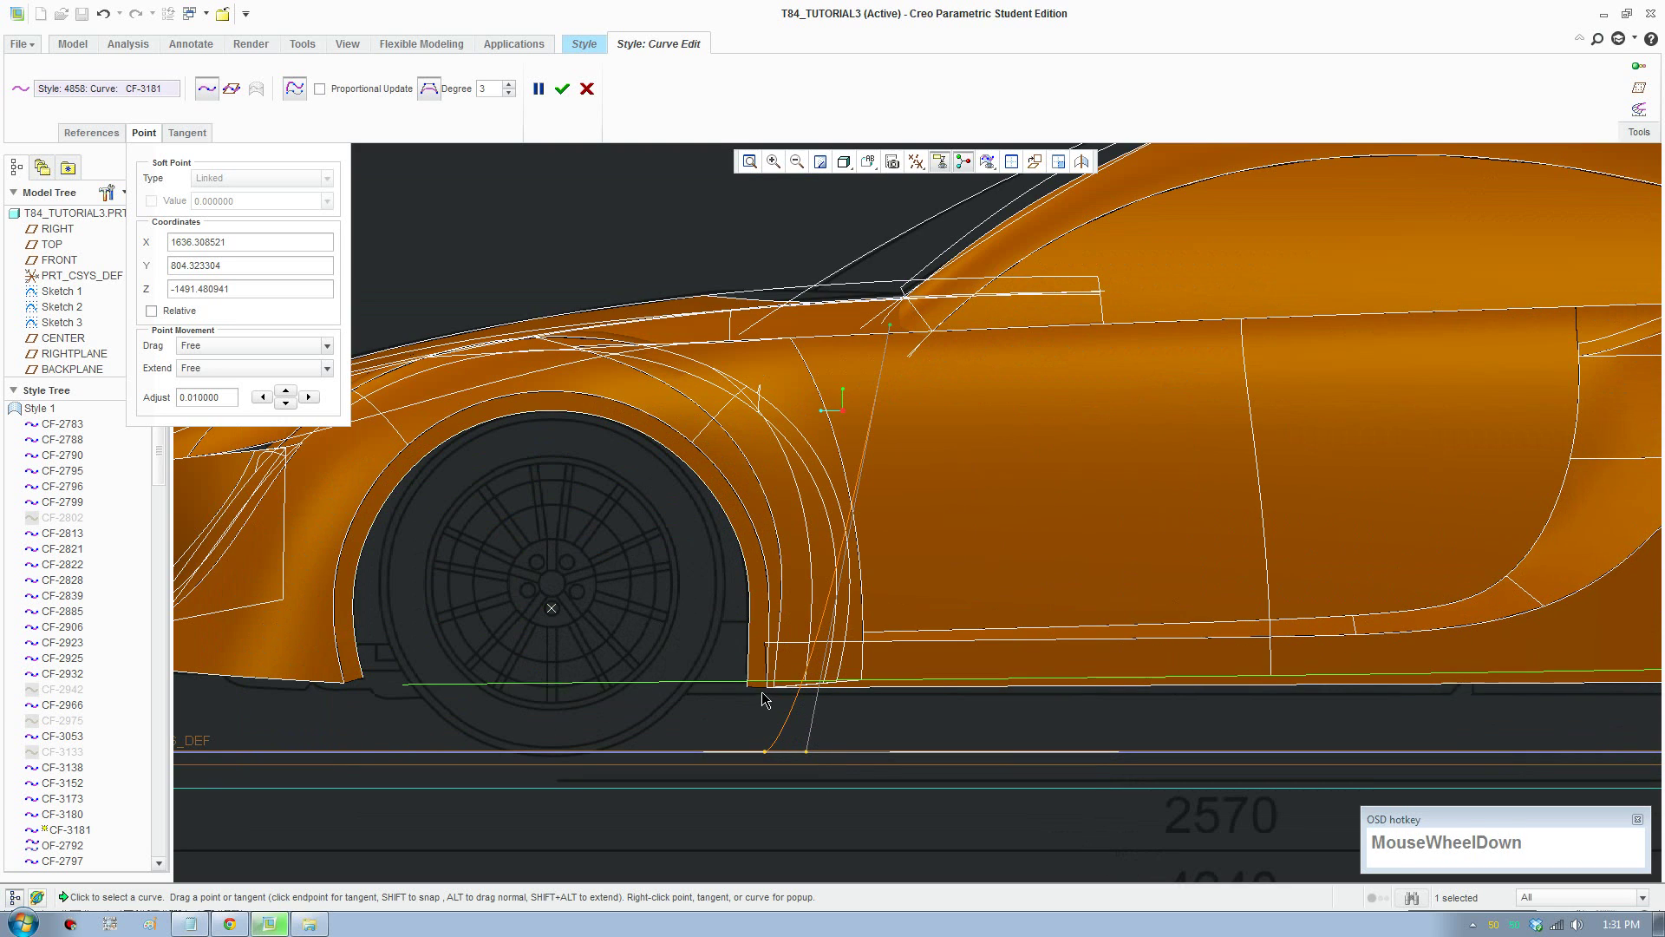
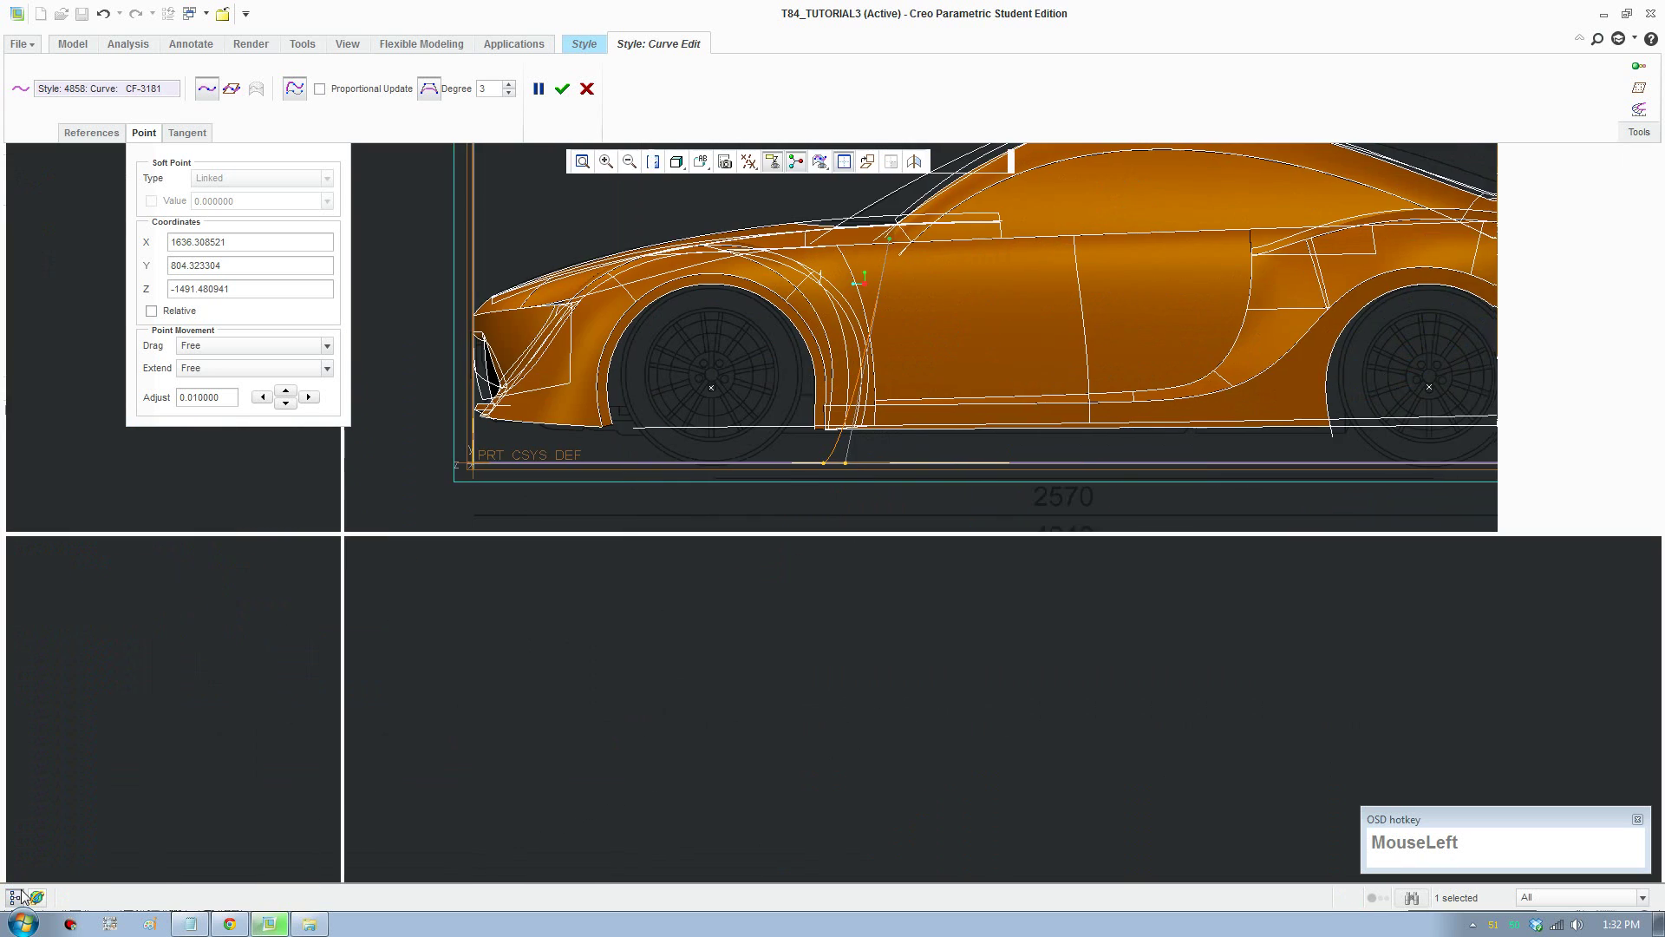
Step: Select CF-3181's other end point and bring the car's side into the lower viewport
scroll(up, 3)
middle_click(784, 721)
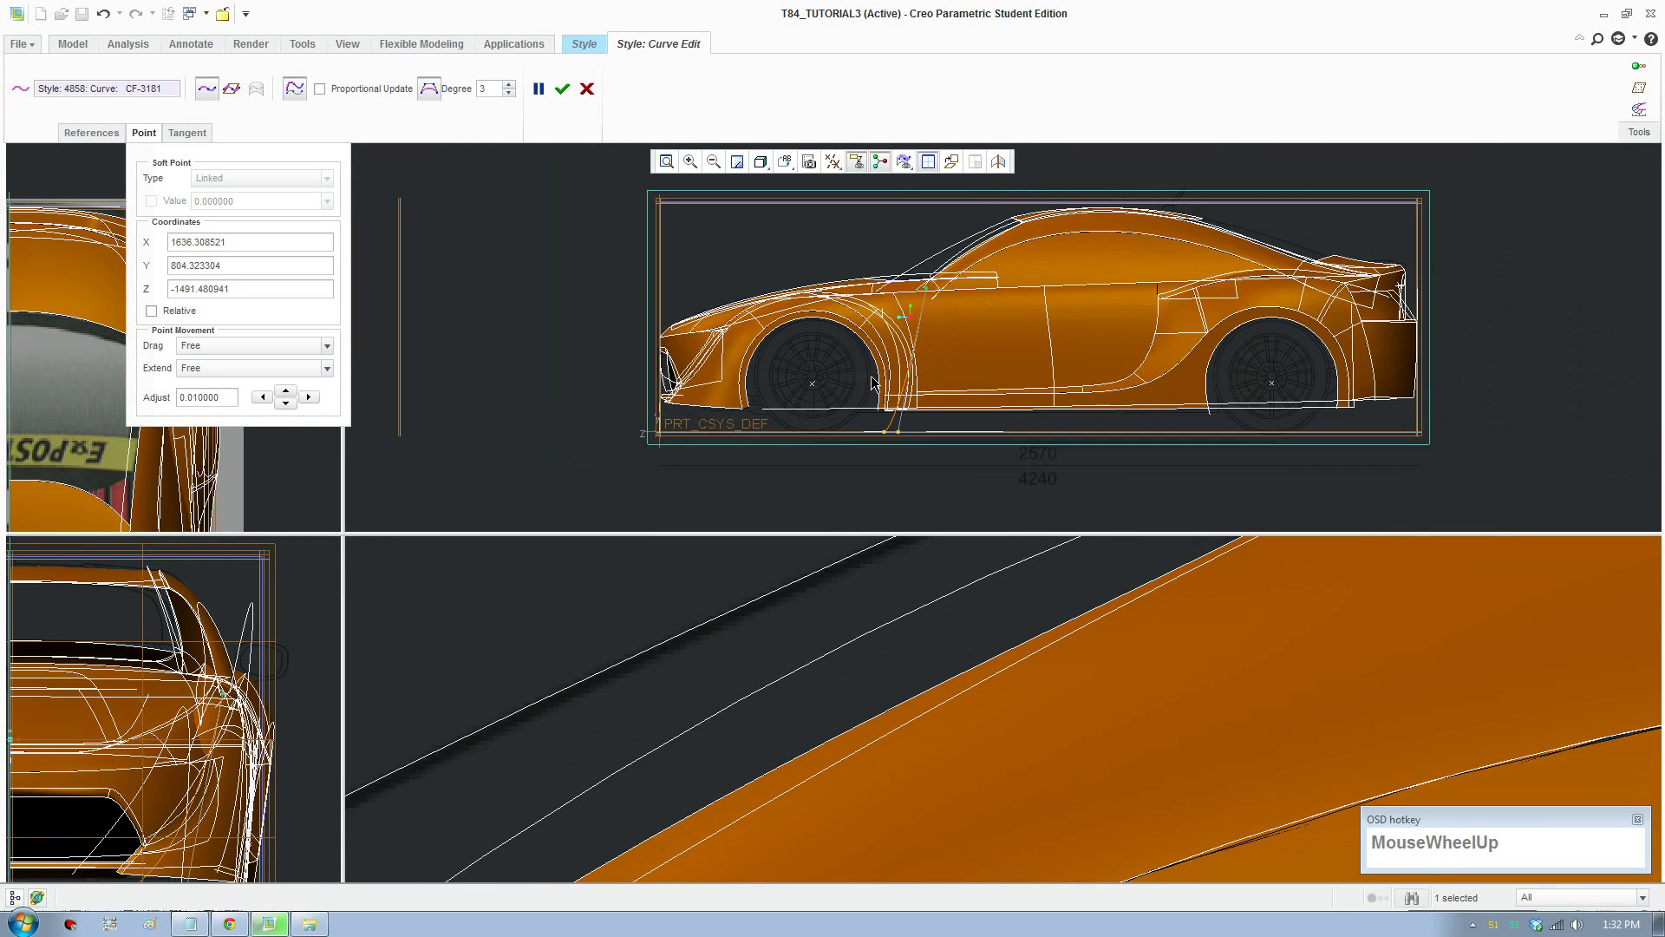
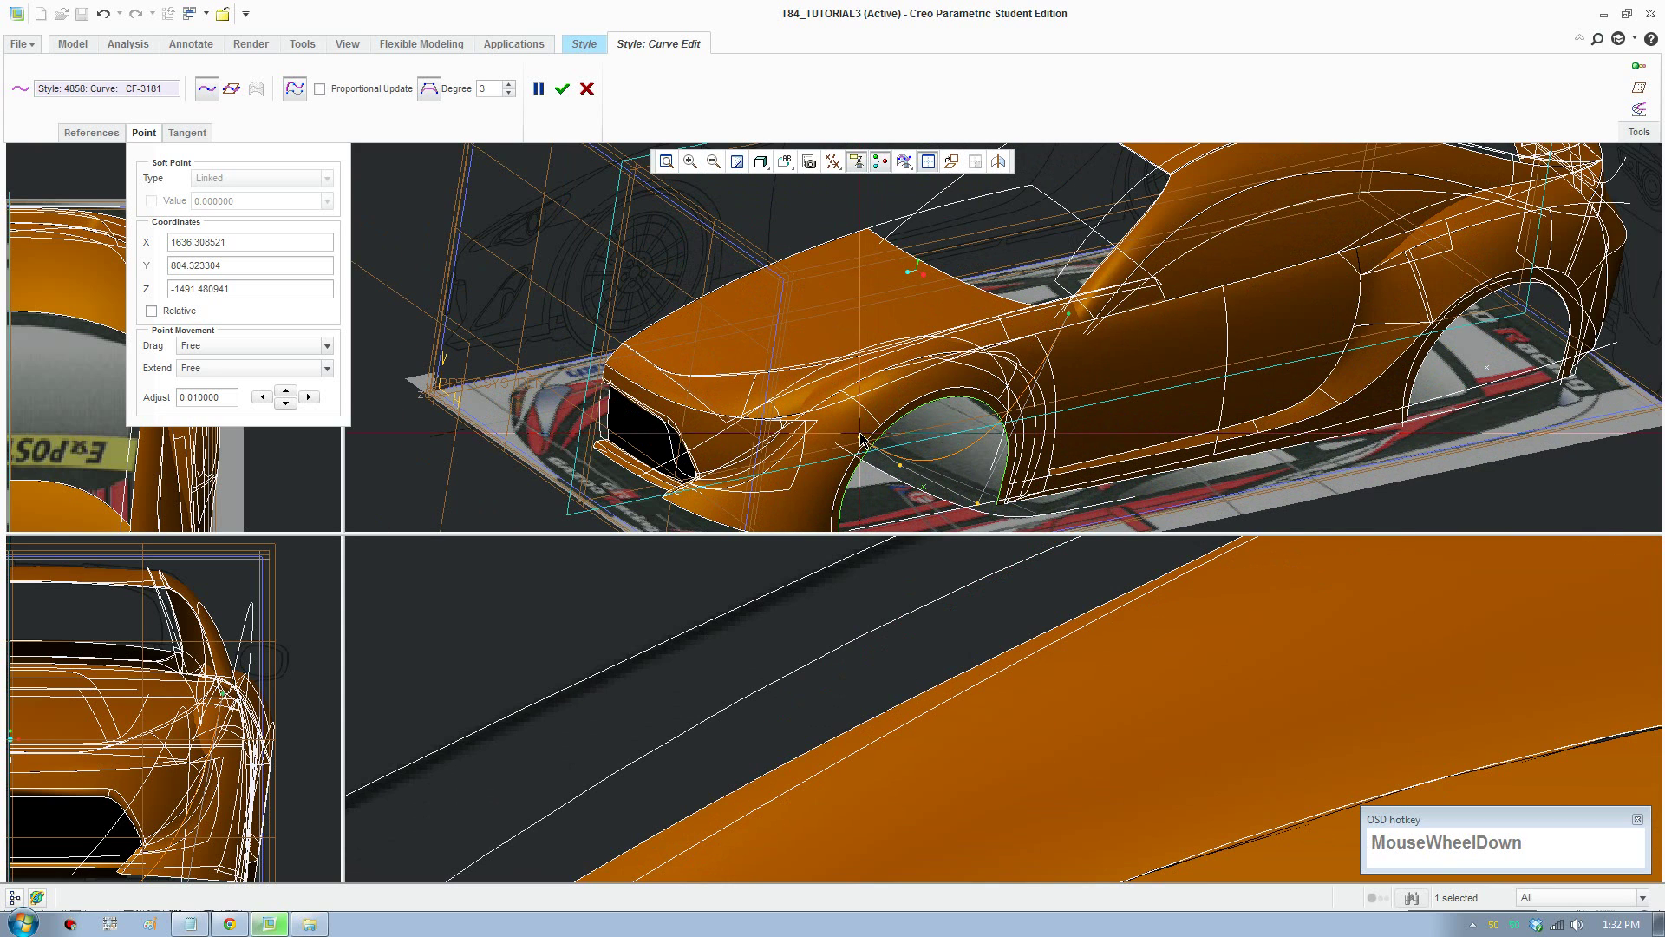
click(866, 441)
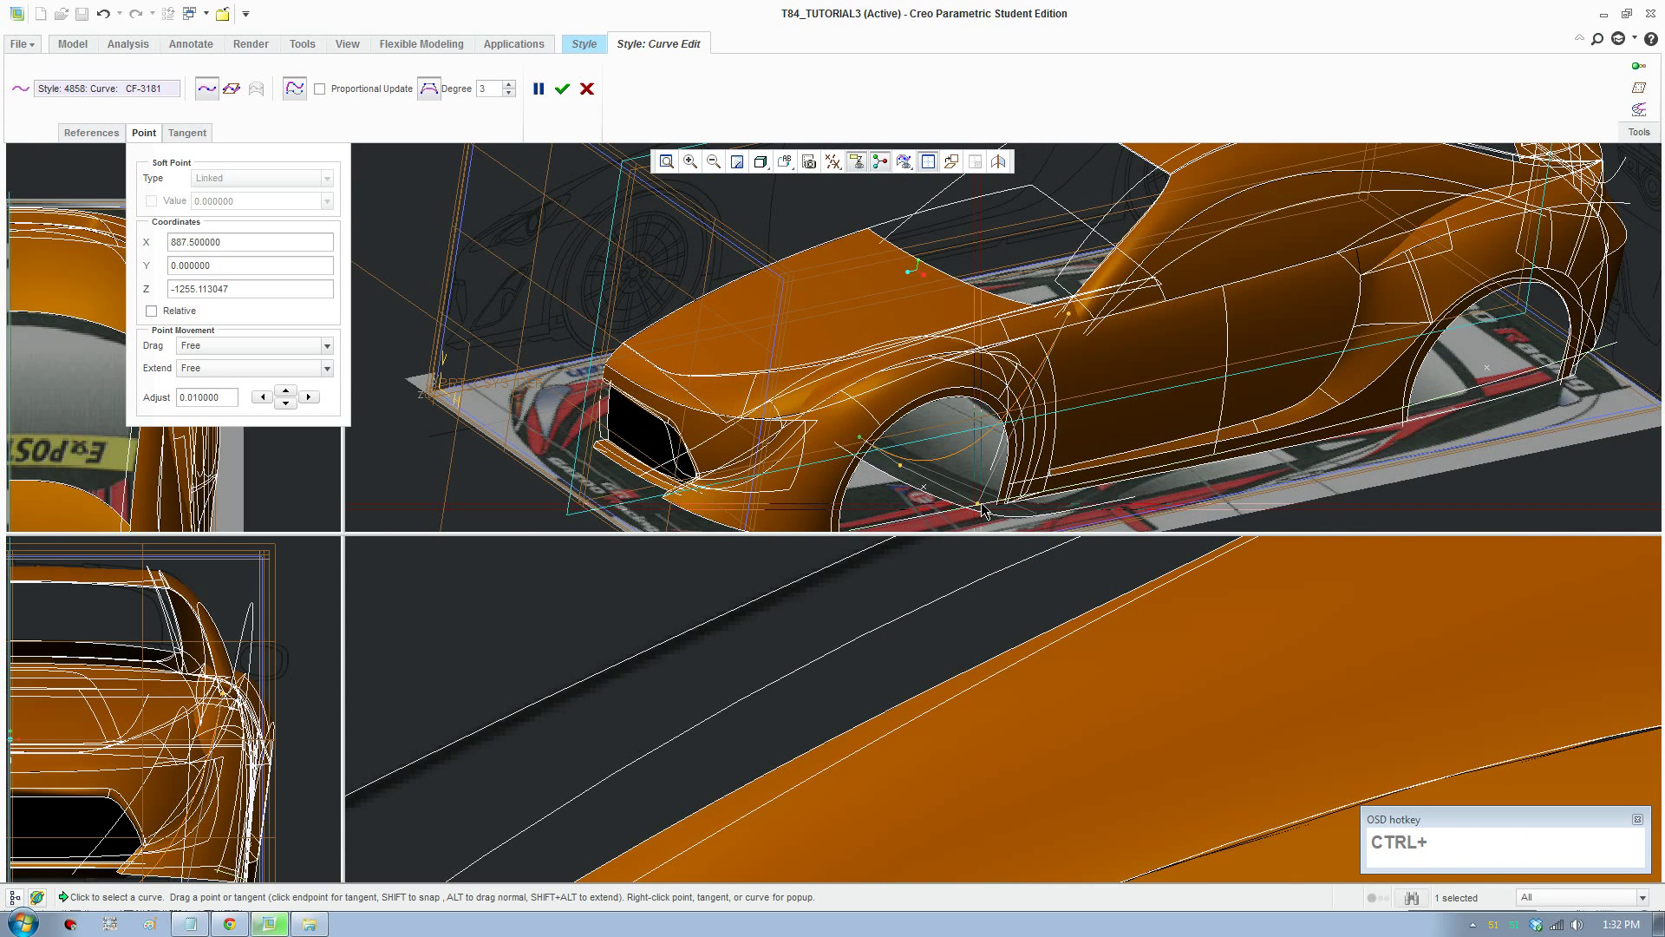
click(981, 506)
scroll(up, 3)
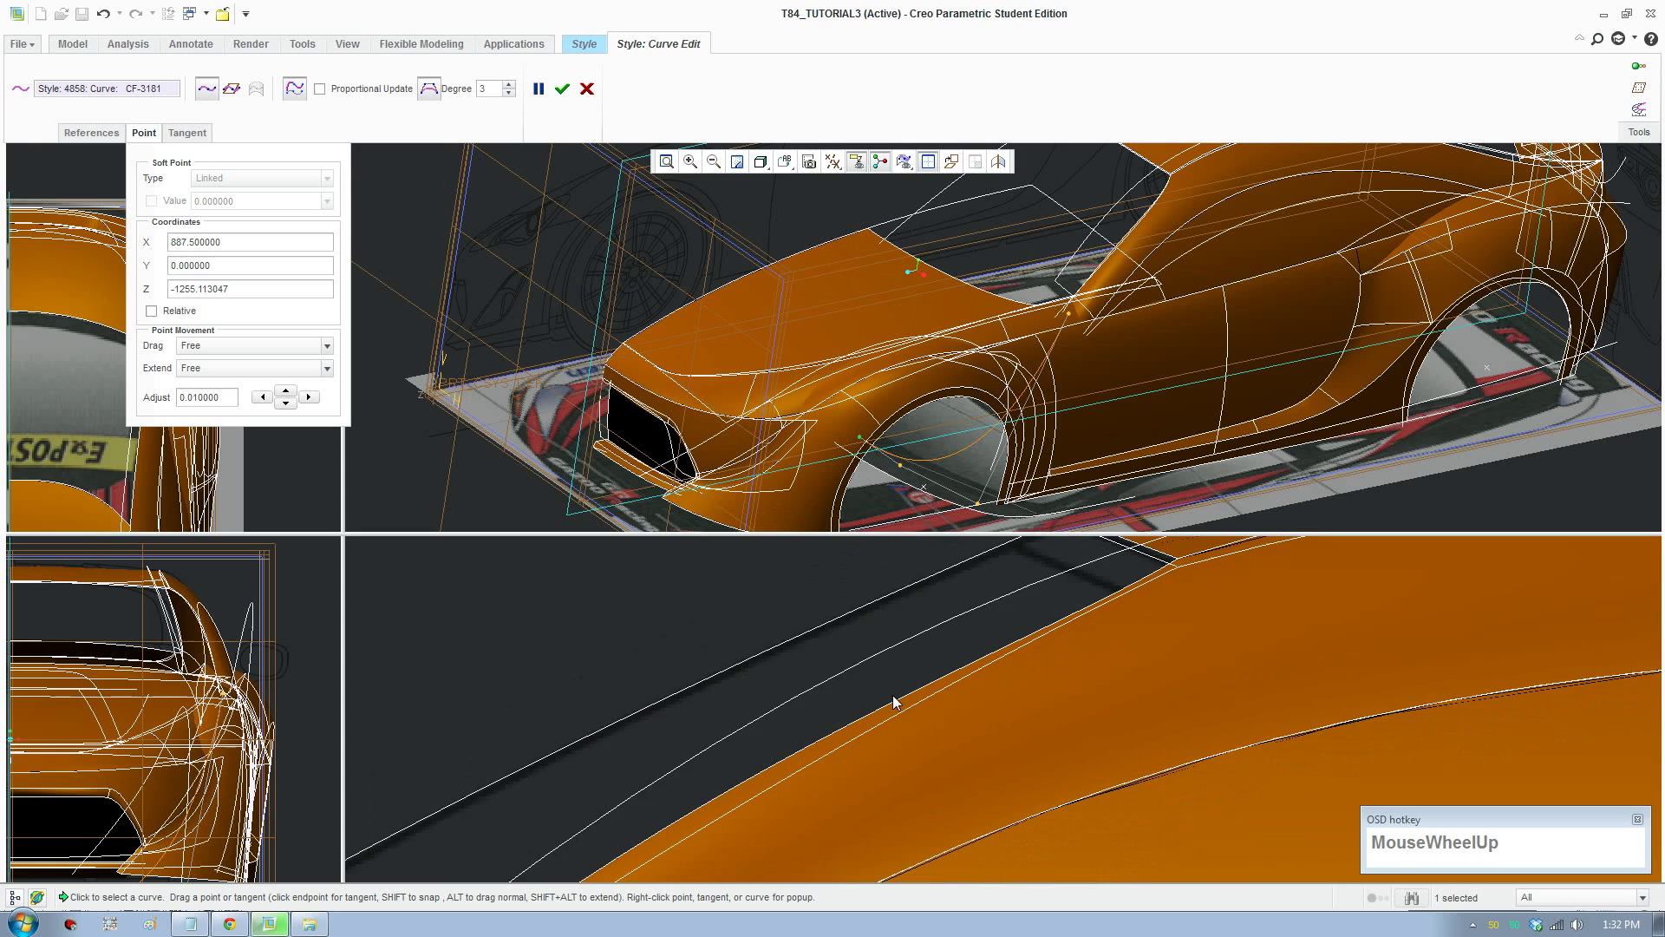
middle_click(919, 772)
scroll(up, 3)
middle_click(827, 790)
scroll(up, 3)
middle_click(890, 736)
scroll(up, 3)
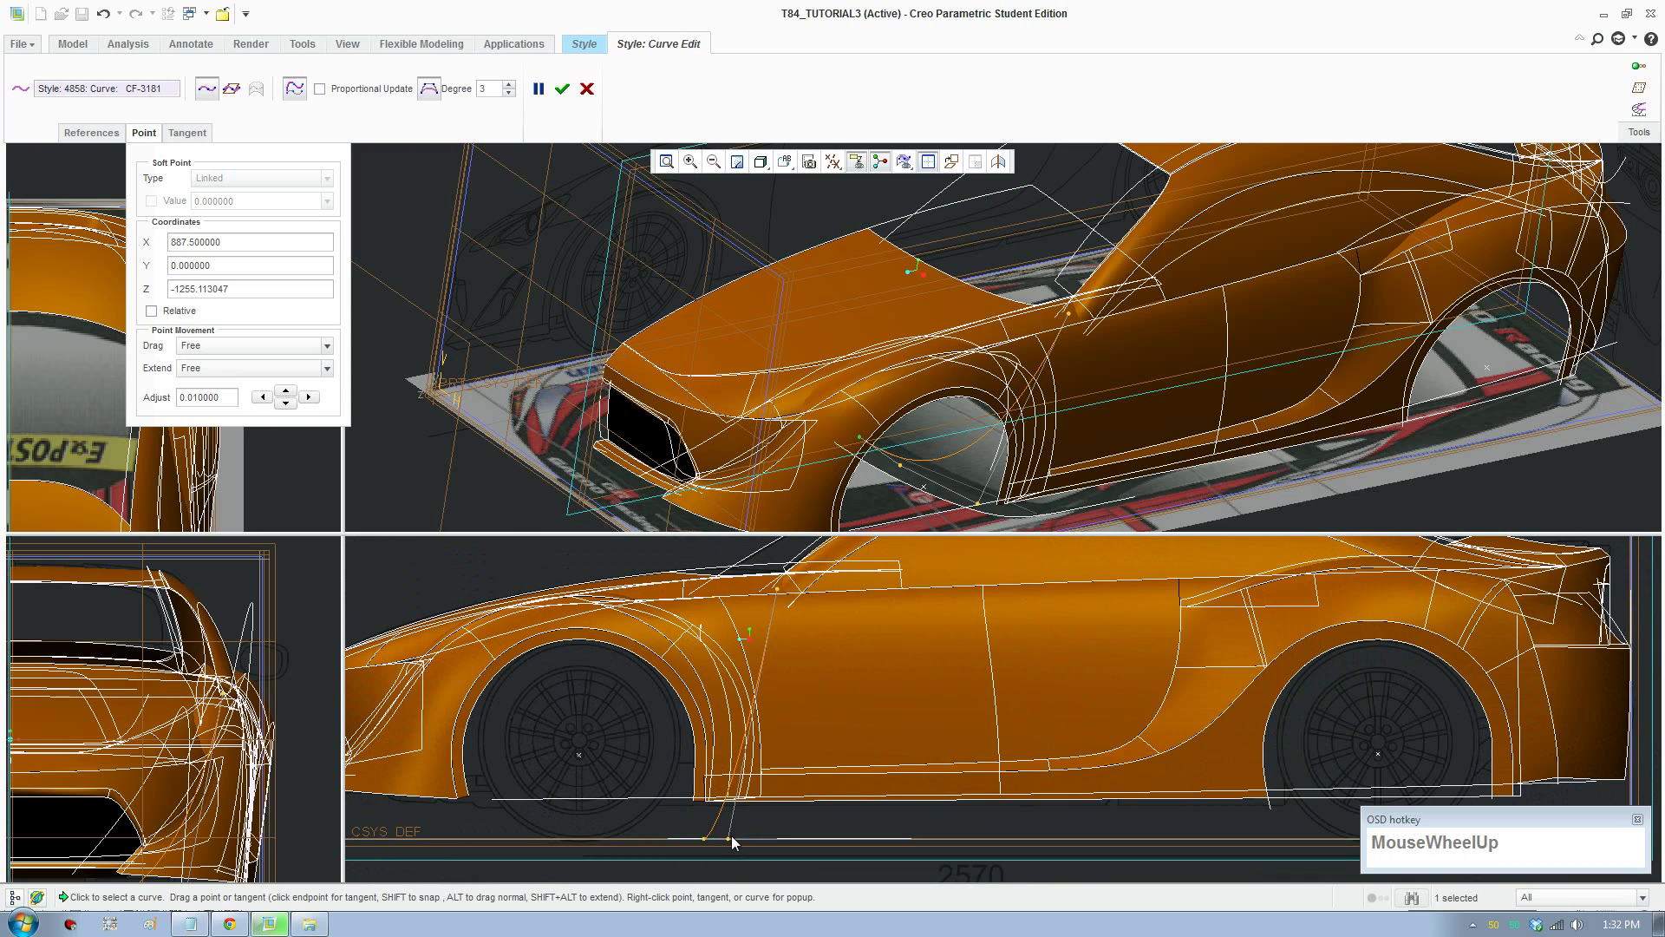
Step: Drag CF-3181's end point up to the side window corner on the window line
drag(735, 841, 1004, 508)
click(983, 507)
drag(734, 844, 761, 599)
scroll(down, 3)
drag(738, 667, 735, 777)
scroll(down, 3)
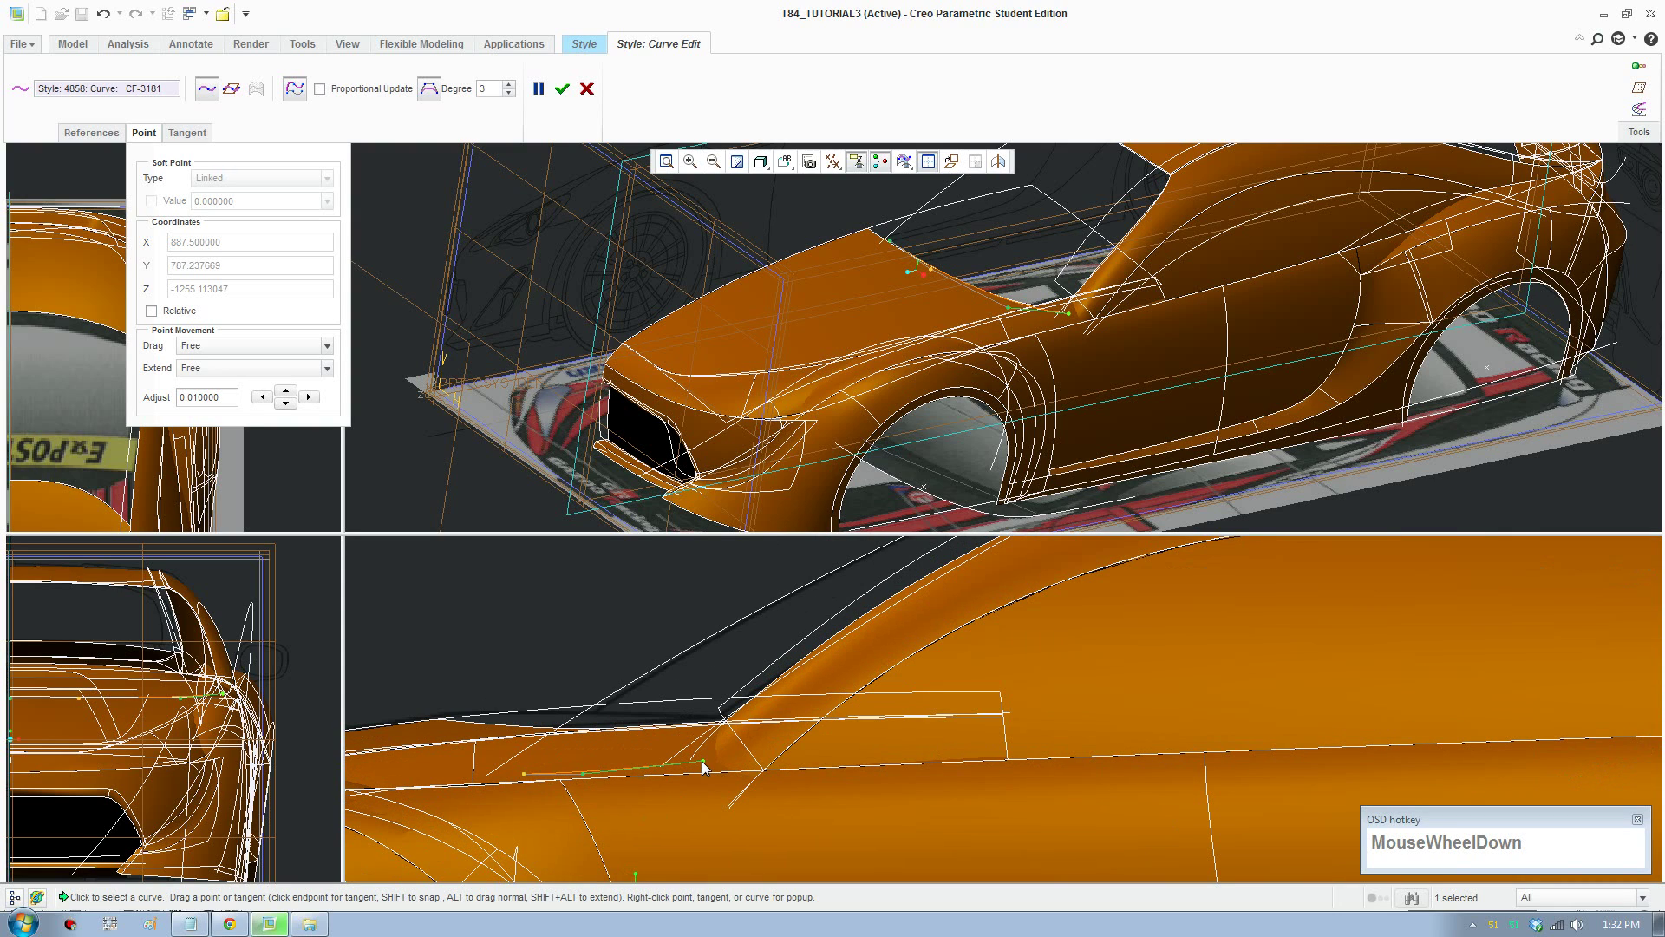
drag(708, 766, 944, 242)
scroll(down, 3)
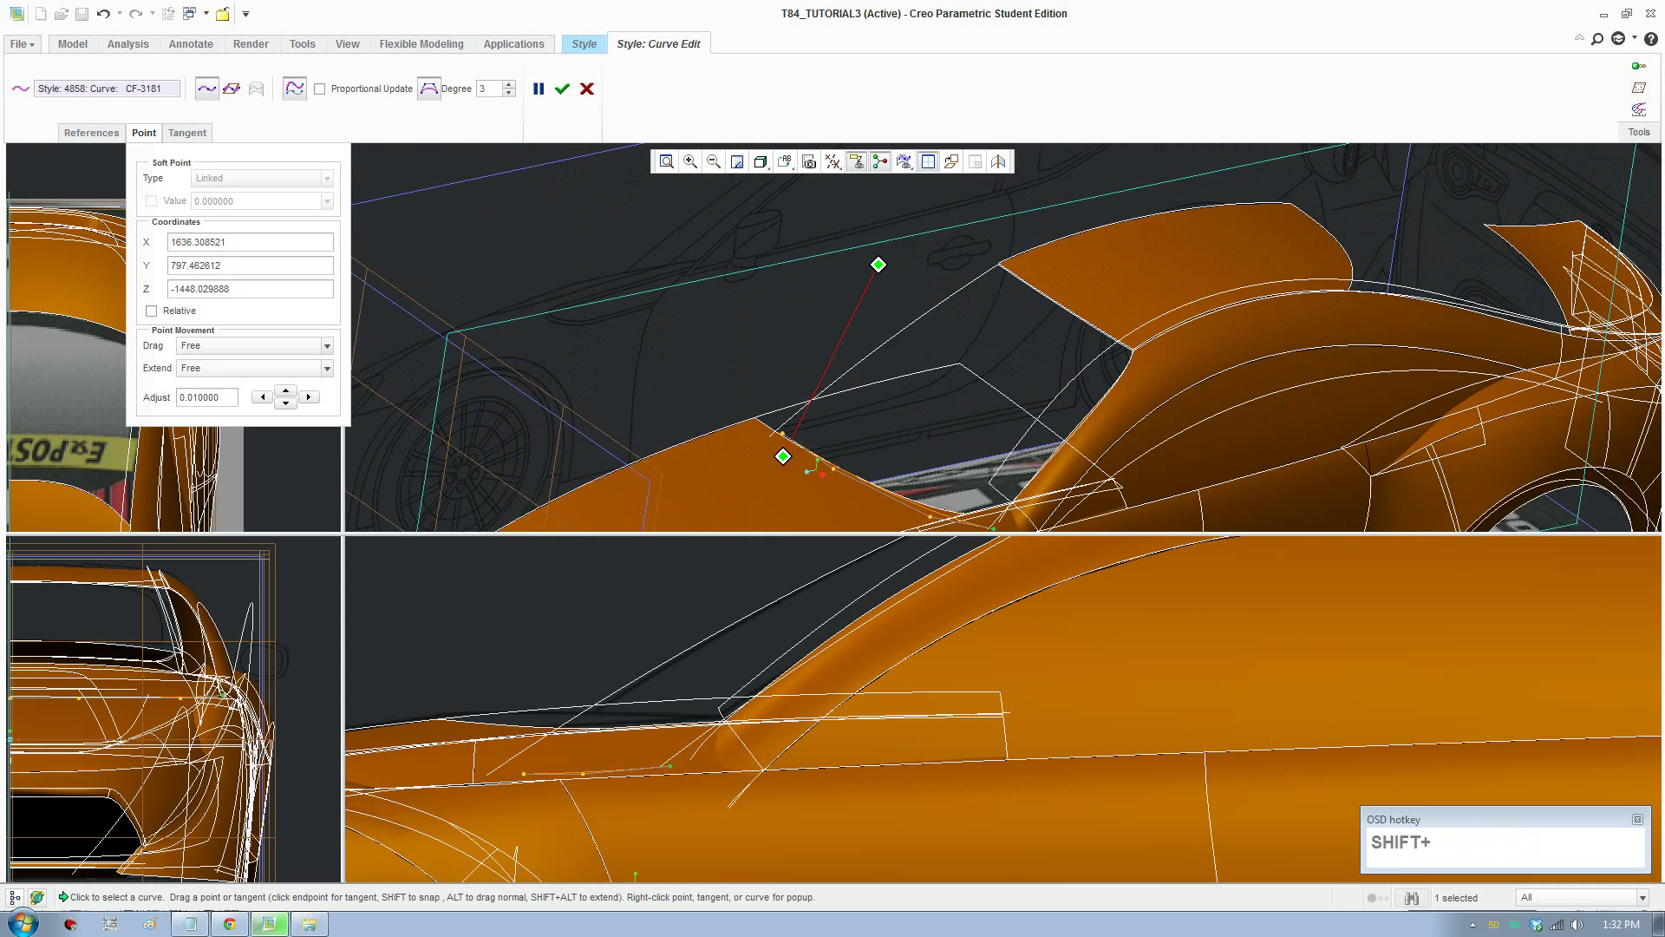
scroll(up, 3)
scroll(down, 3)
Step: Switch to curve CF-3179 and snap its end onto the neighbouring window-edge curve
click(769, 432)
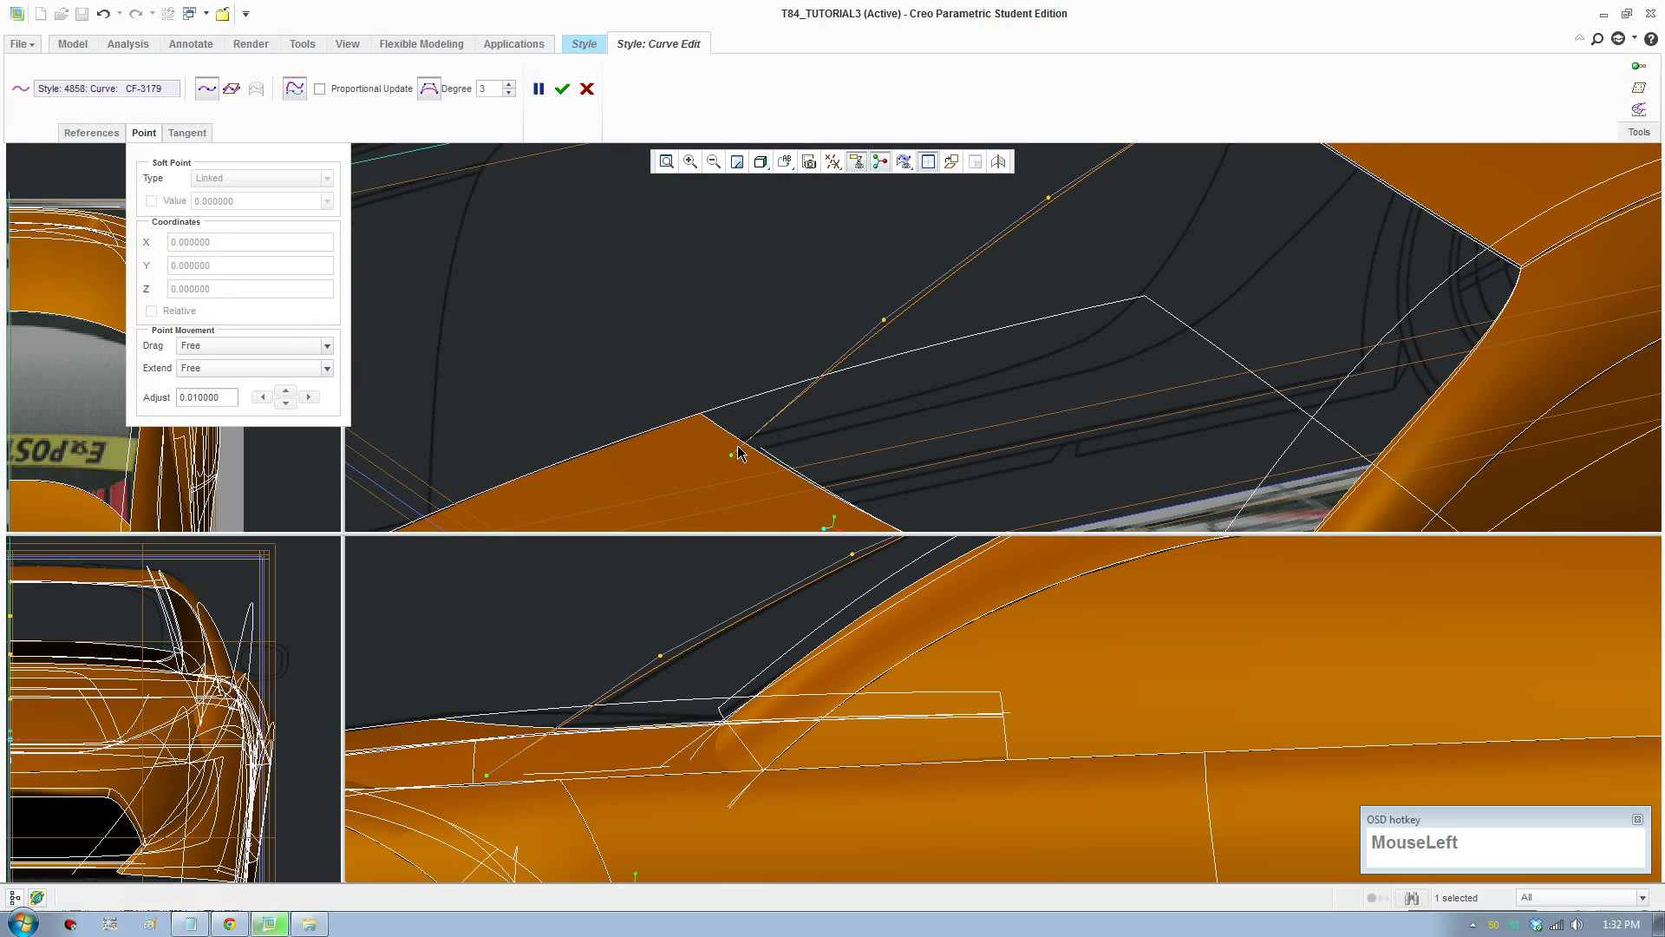
scroll(down, 3)
drag(730, 458, 760, 459)
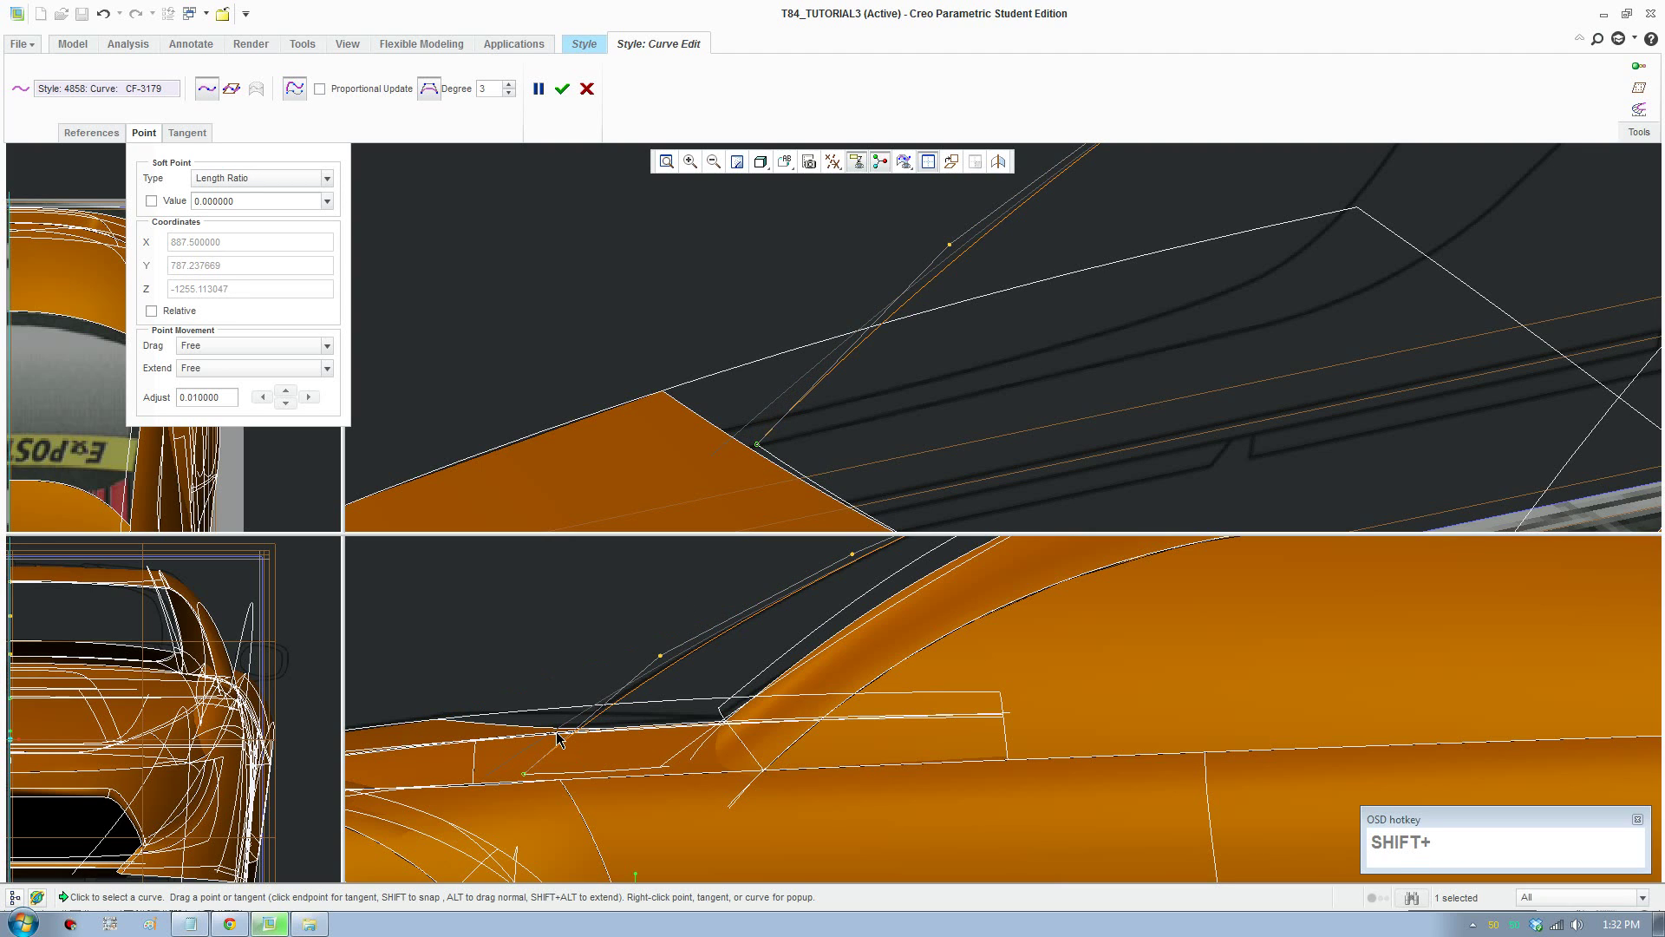
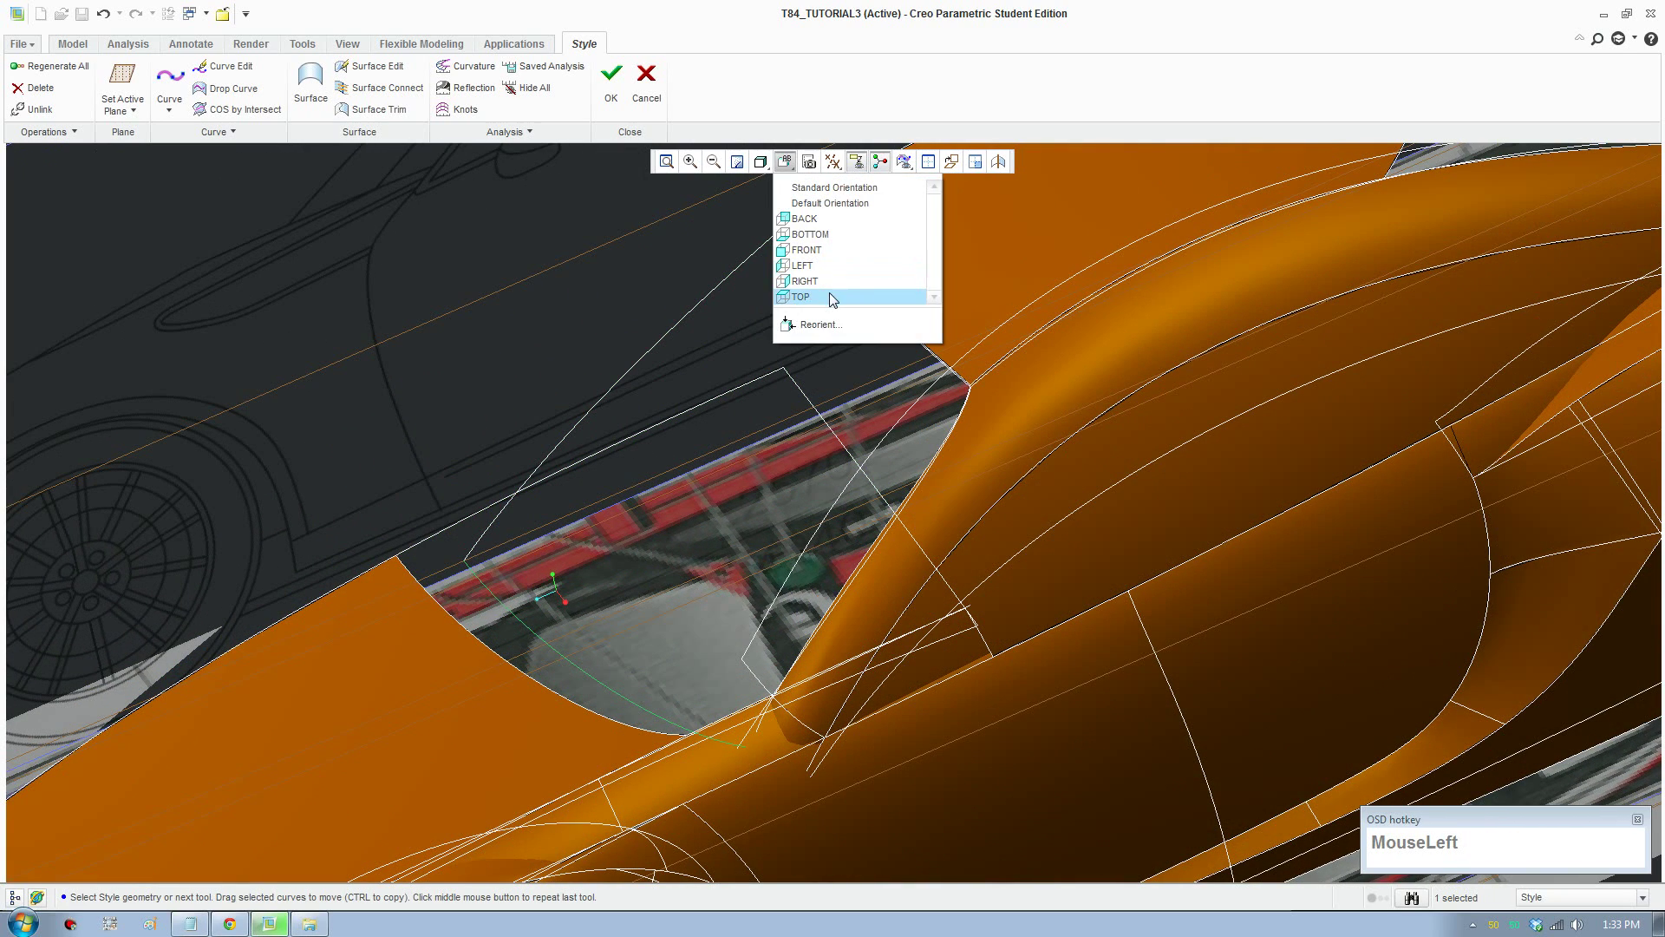
Step: Reshape CF-3181 beneath the side window, orbiting to check the side window area
scroll(down, 3)
scroll(down, 3)
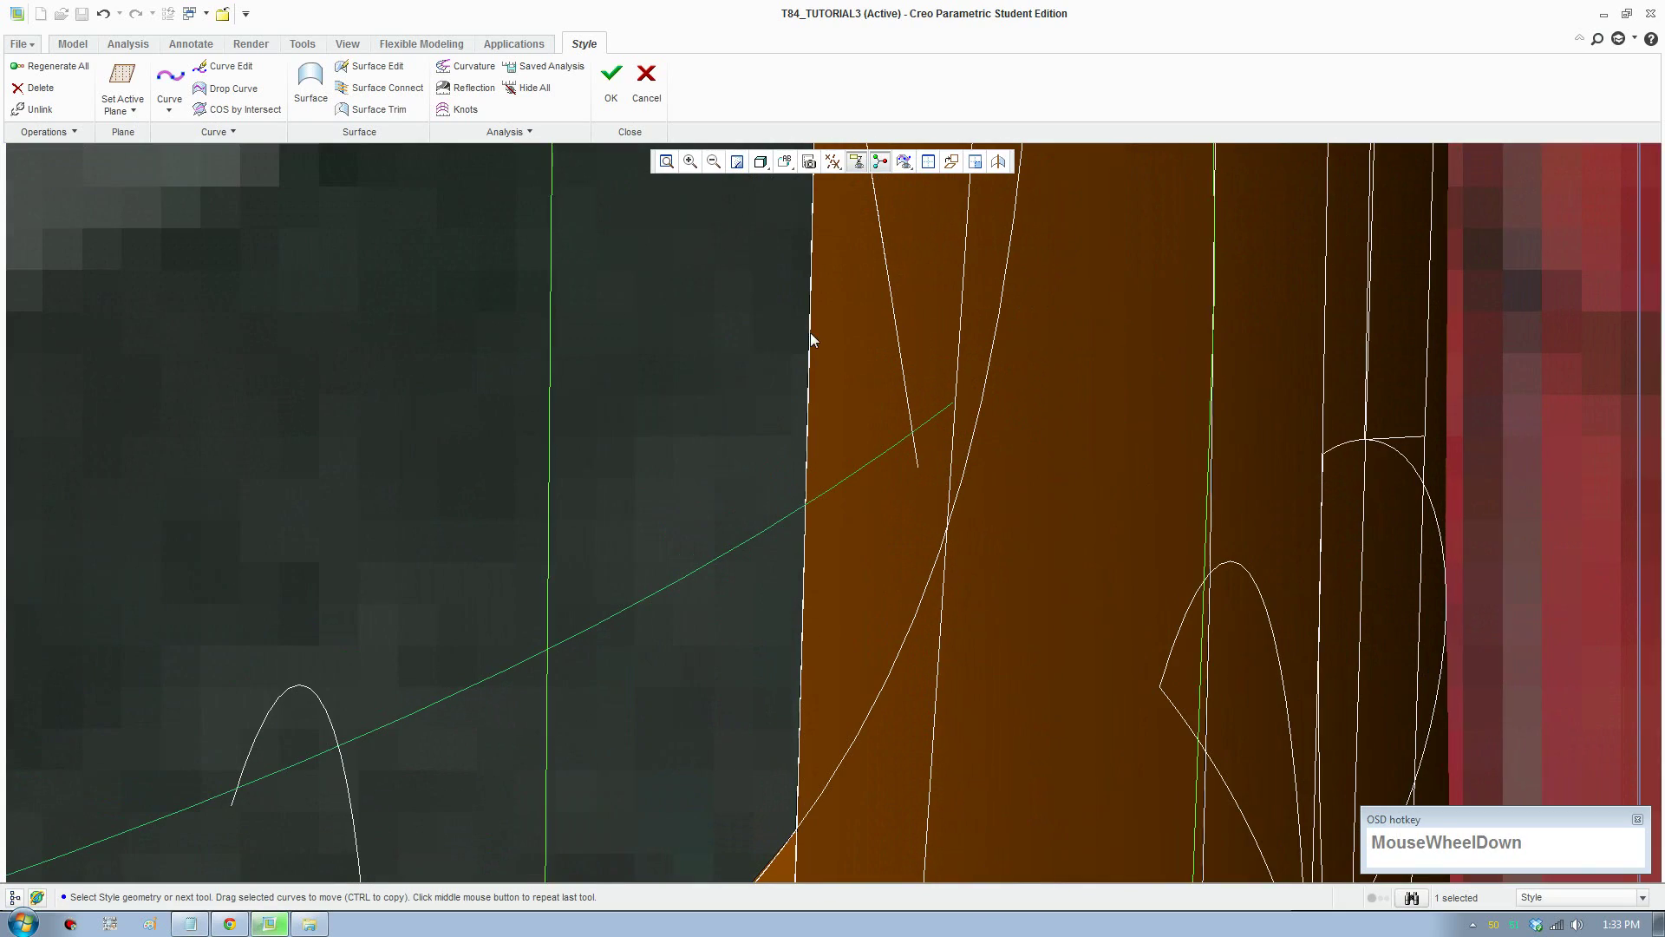
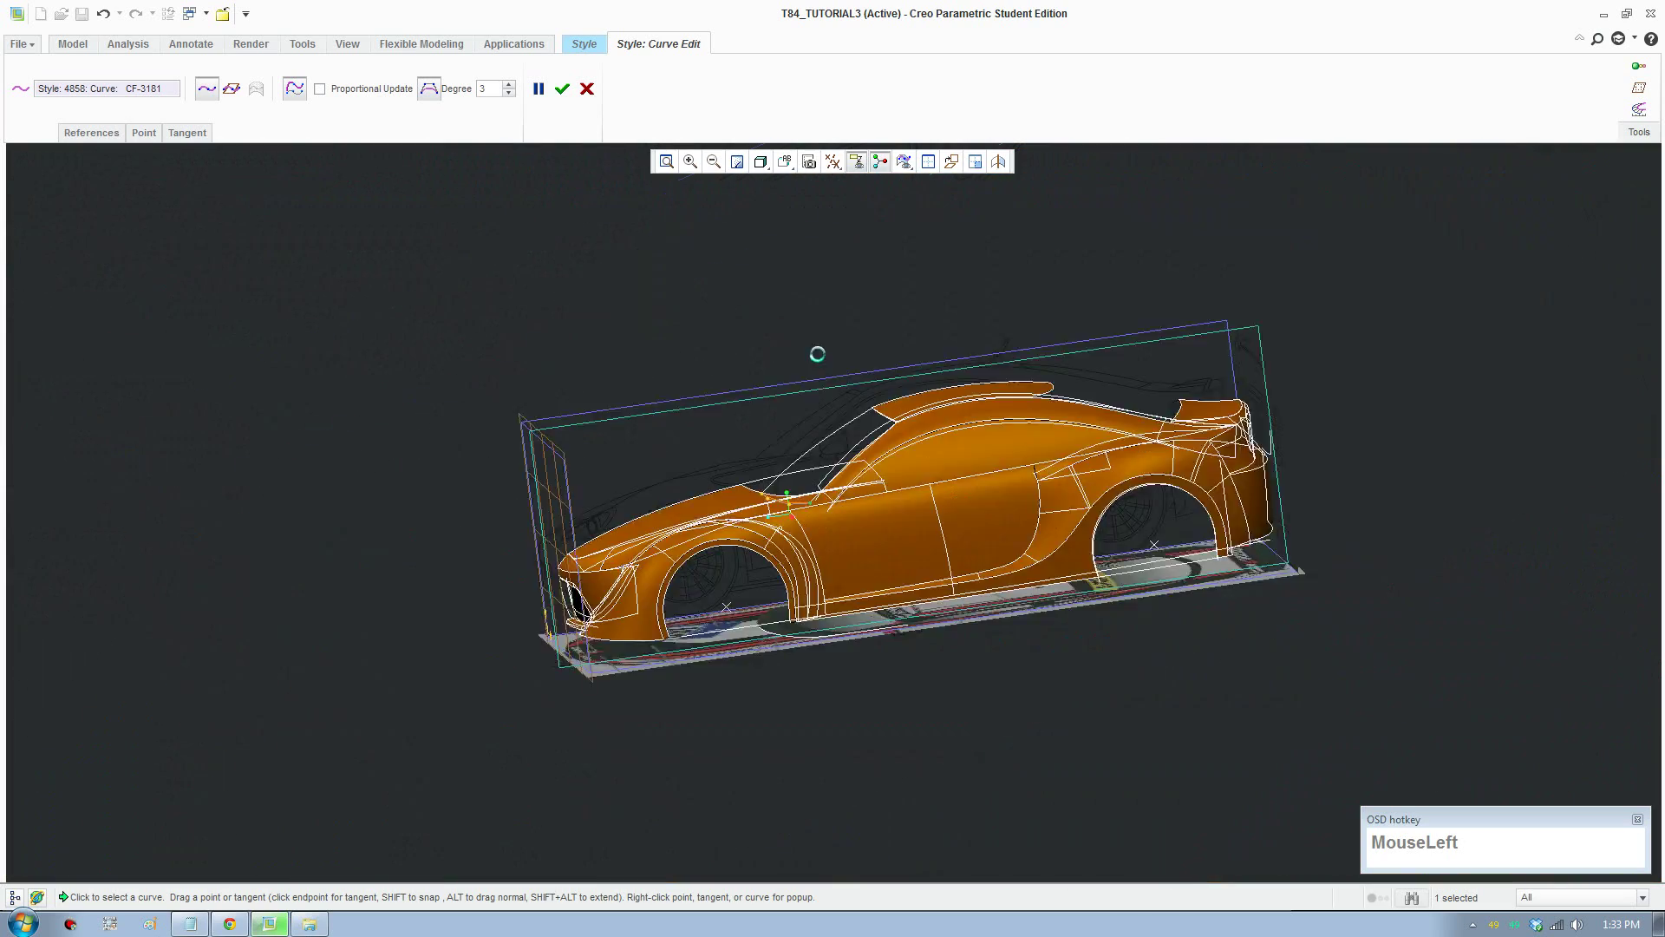
scroll(down, 3)
scroll(down, 3)
scroll(down, 3)
drag(464, 623, 768, 565)
scroll(down, 3)
drag(705, 594, 788, 544)
scroll(up, 3)
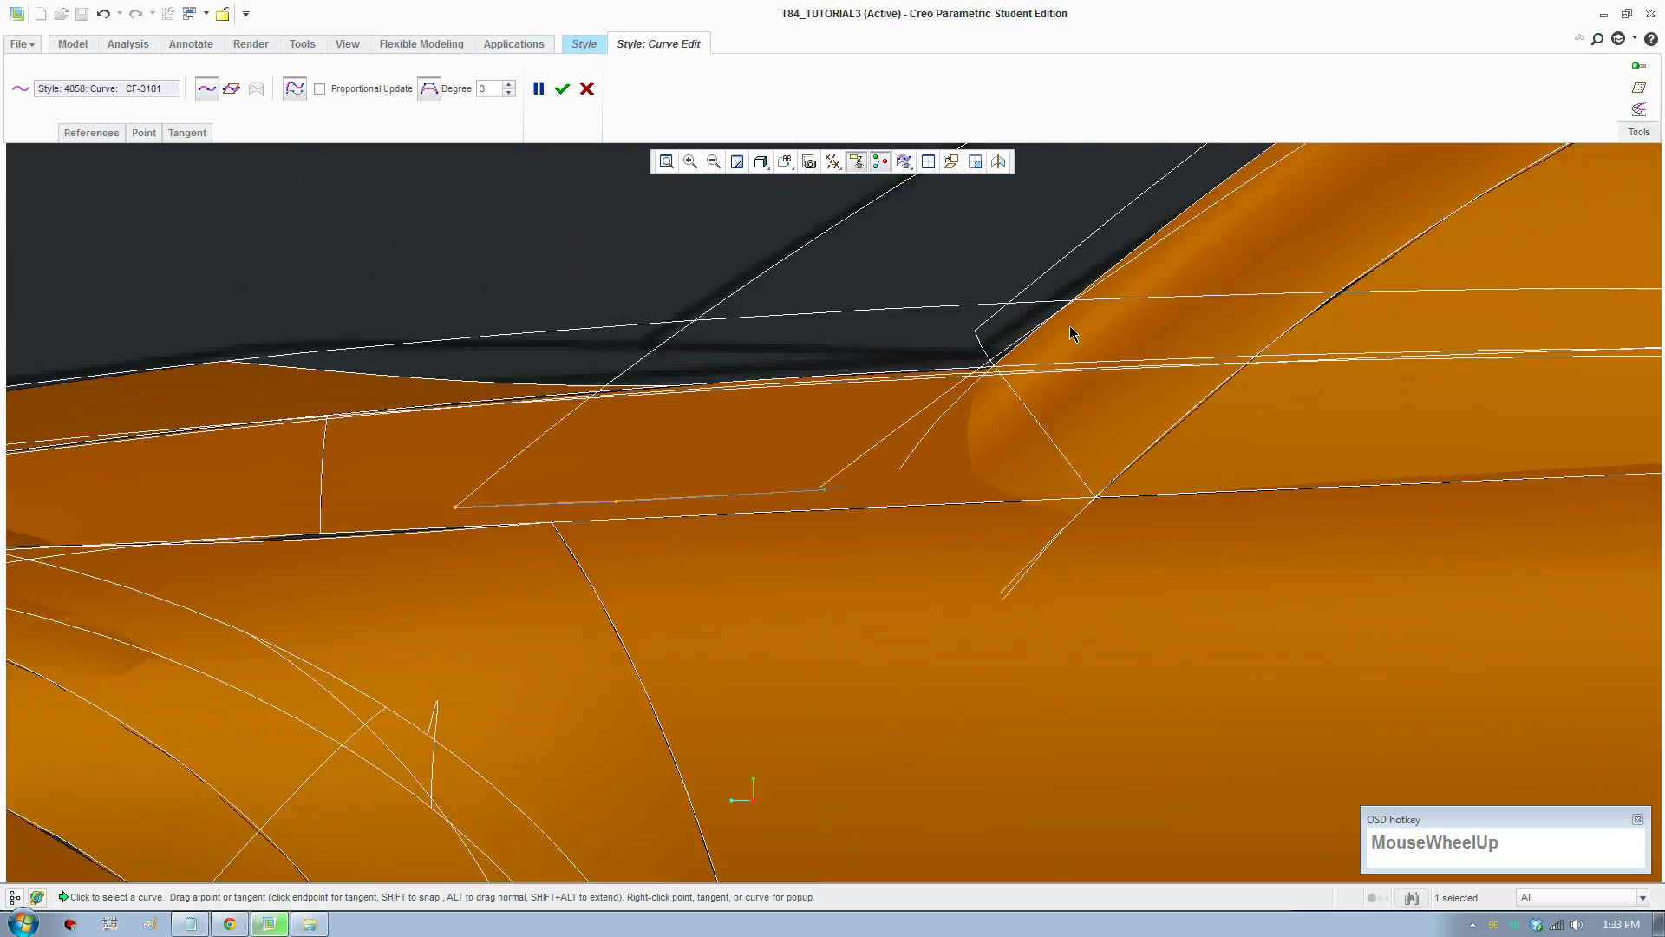
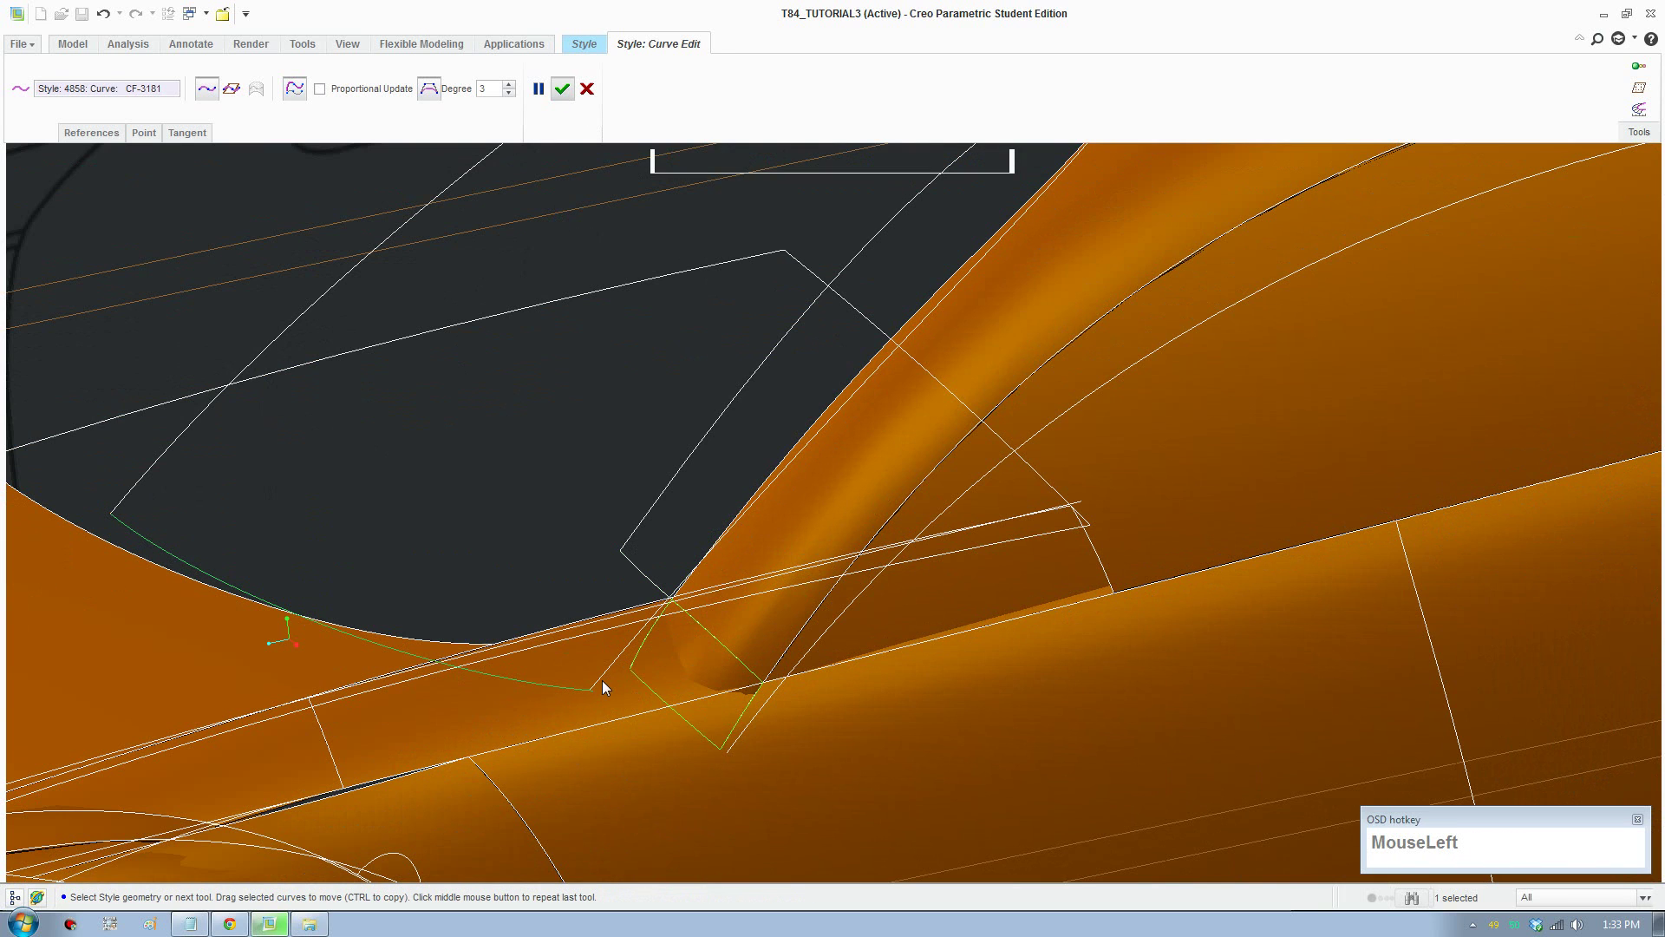
Step: Ctrl-drag the pillar curve CF-3053 to start copying it
scroll(up, 3)
scroll(down, 3)
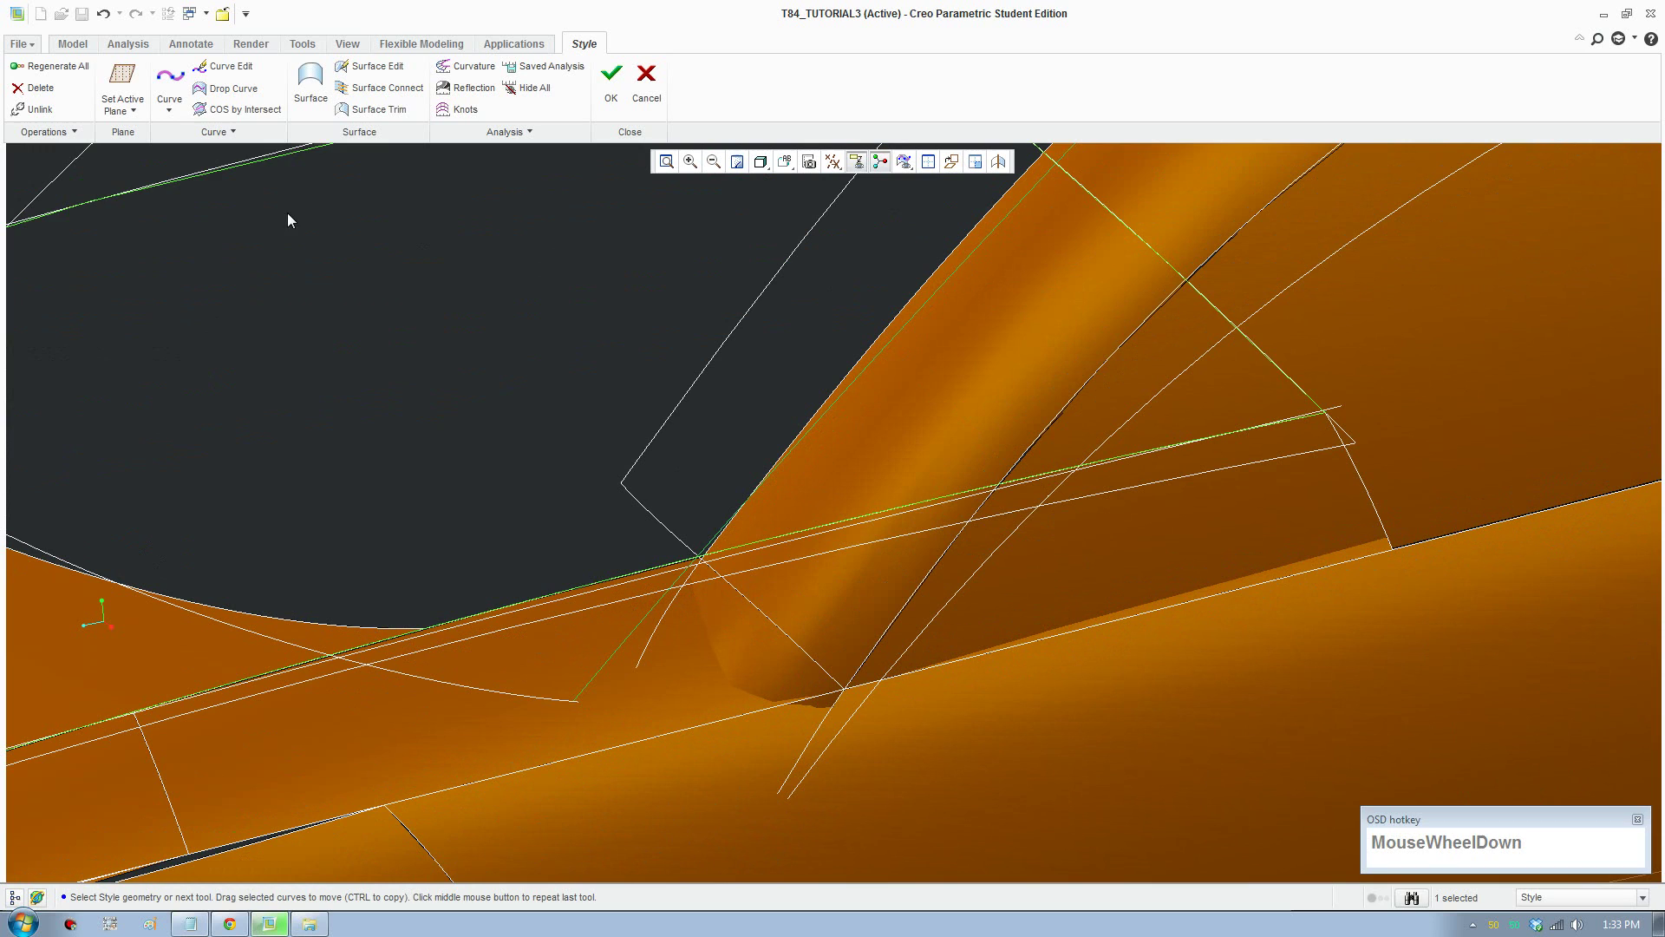
drag(227, 135, 726, 193)
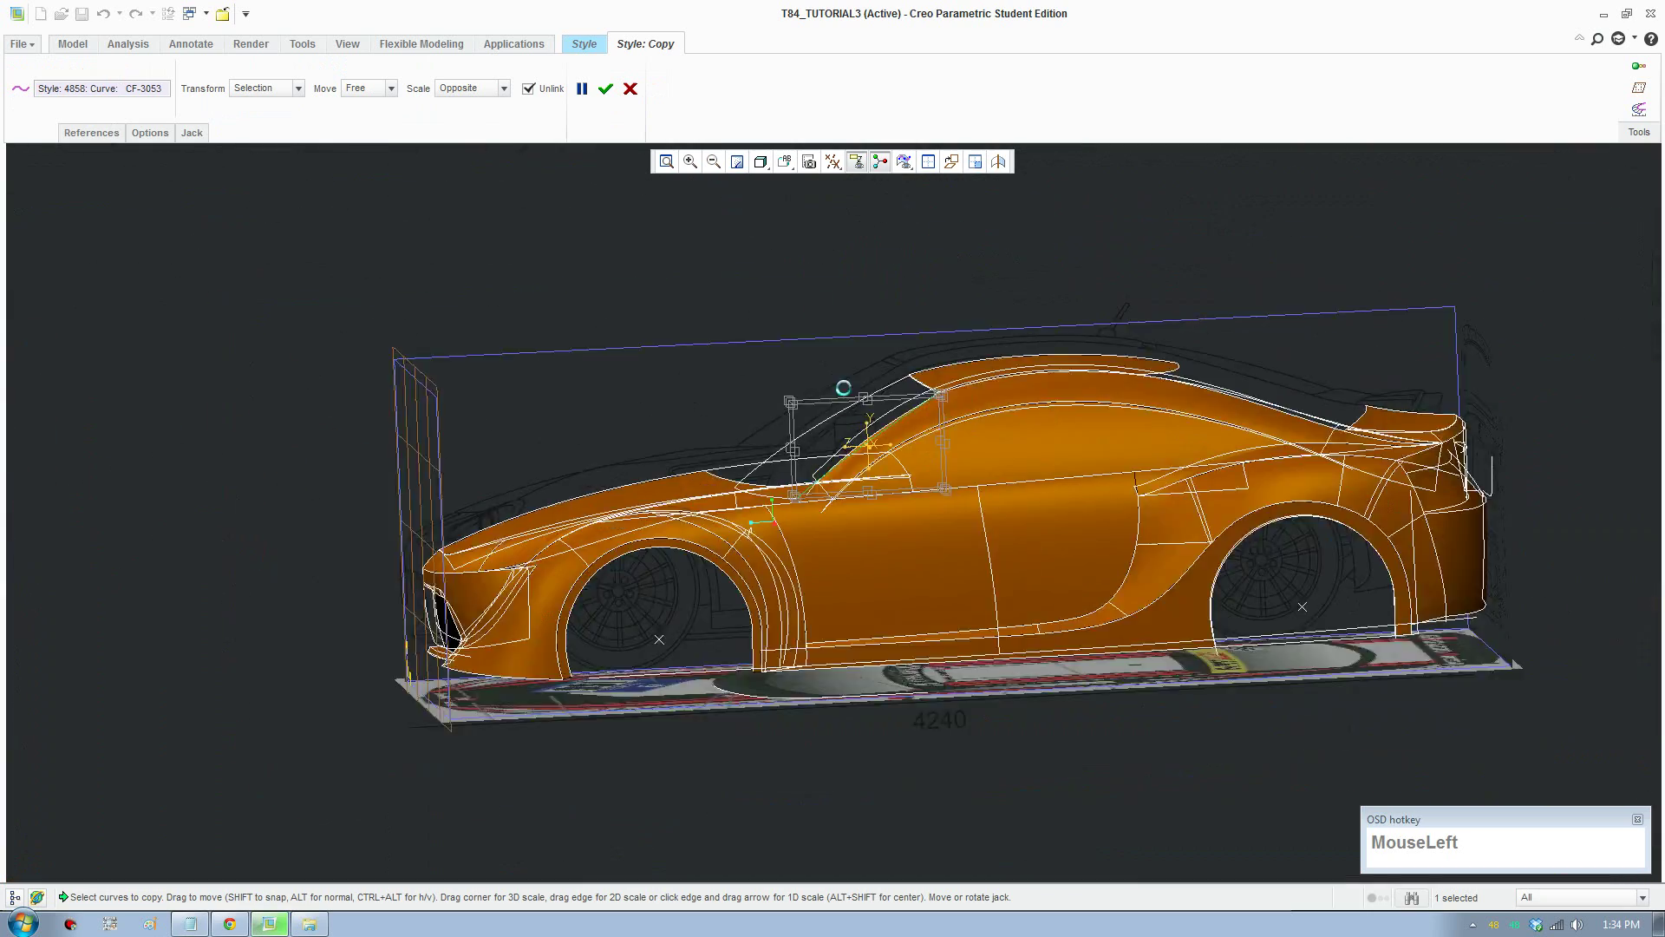
Step: Set the FRONT saved orientation for the copied curve CF-3182 and start Curve Edit
scroll(down, 3)
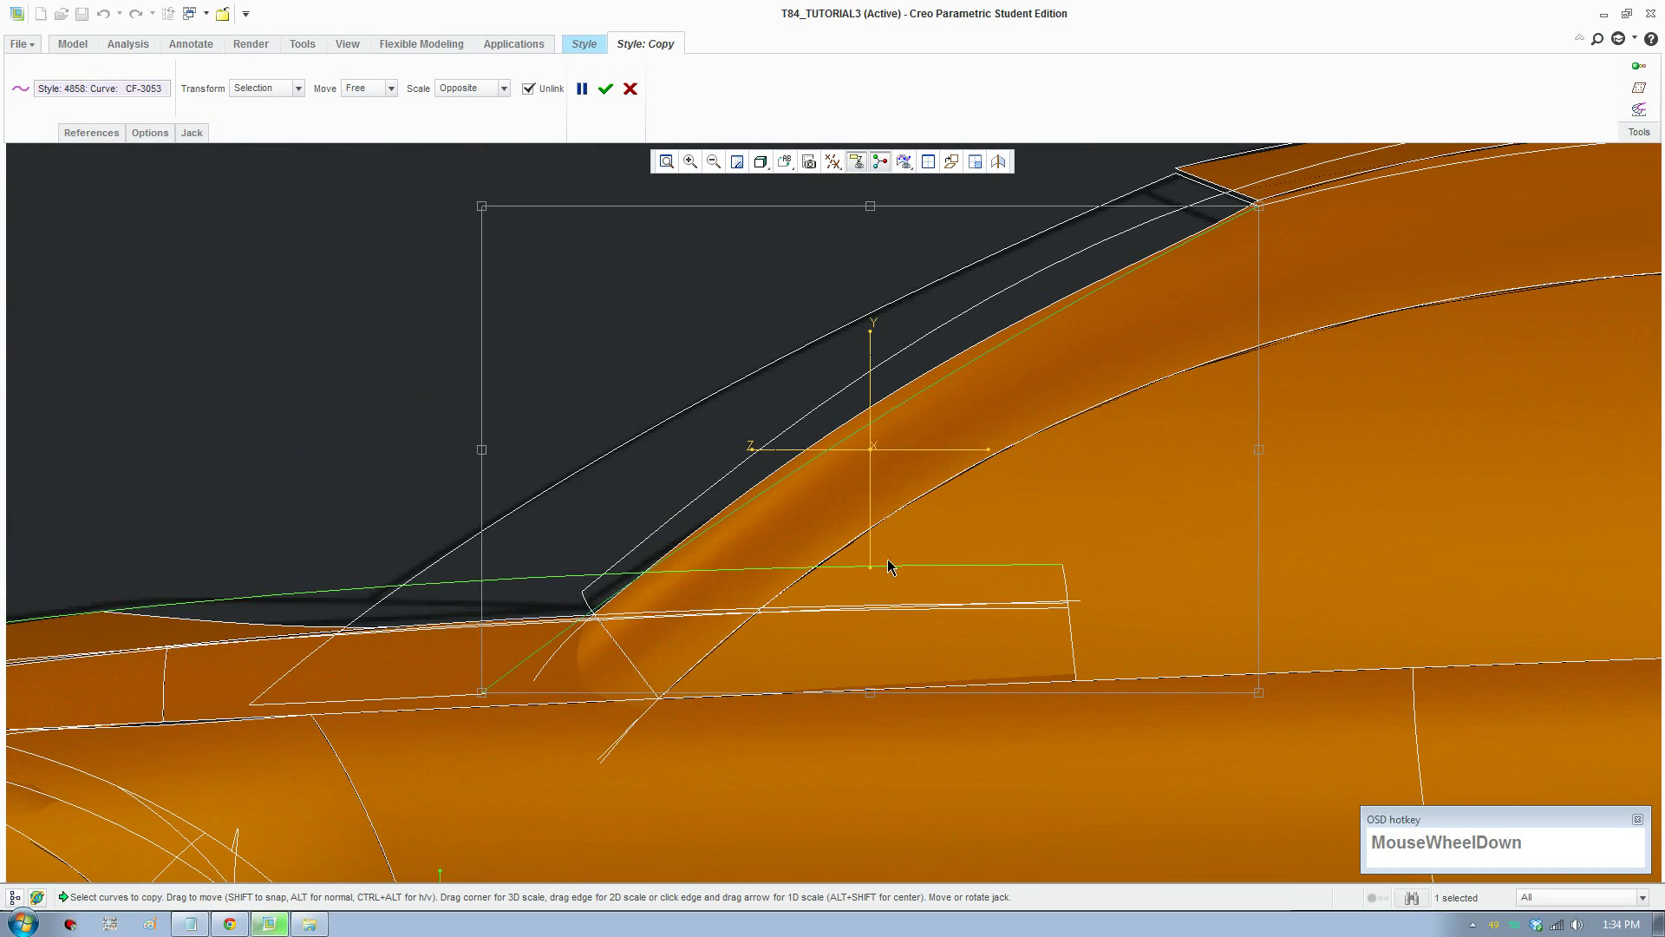
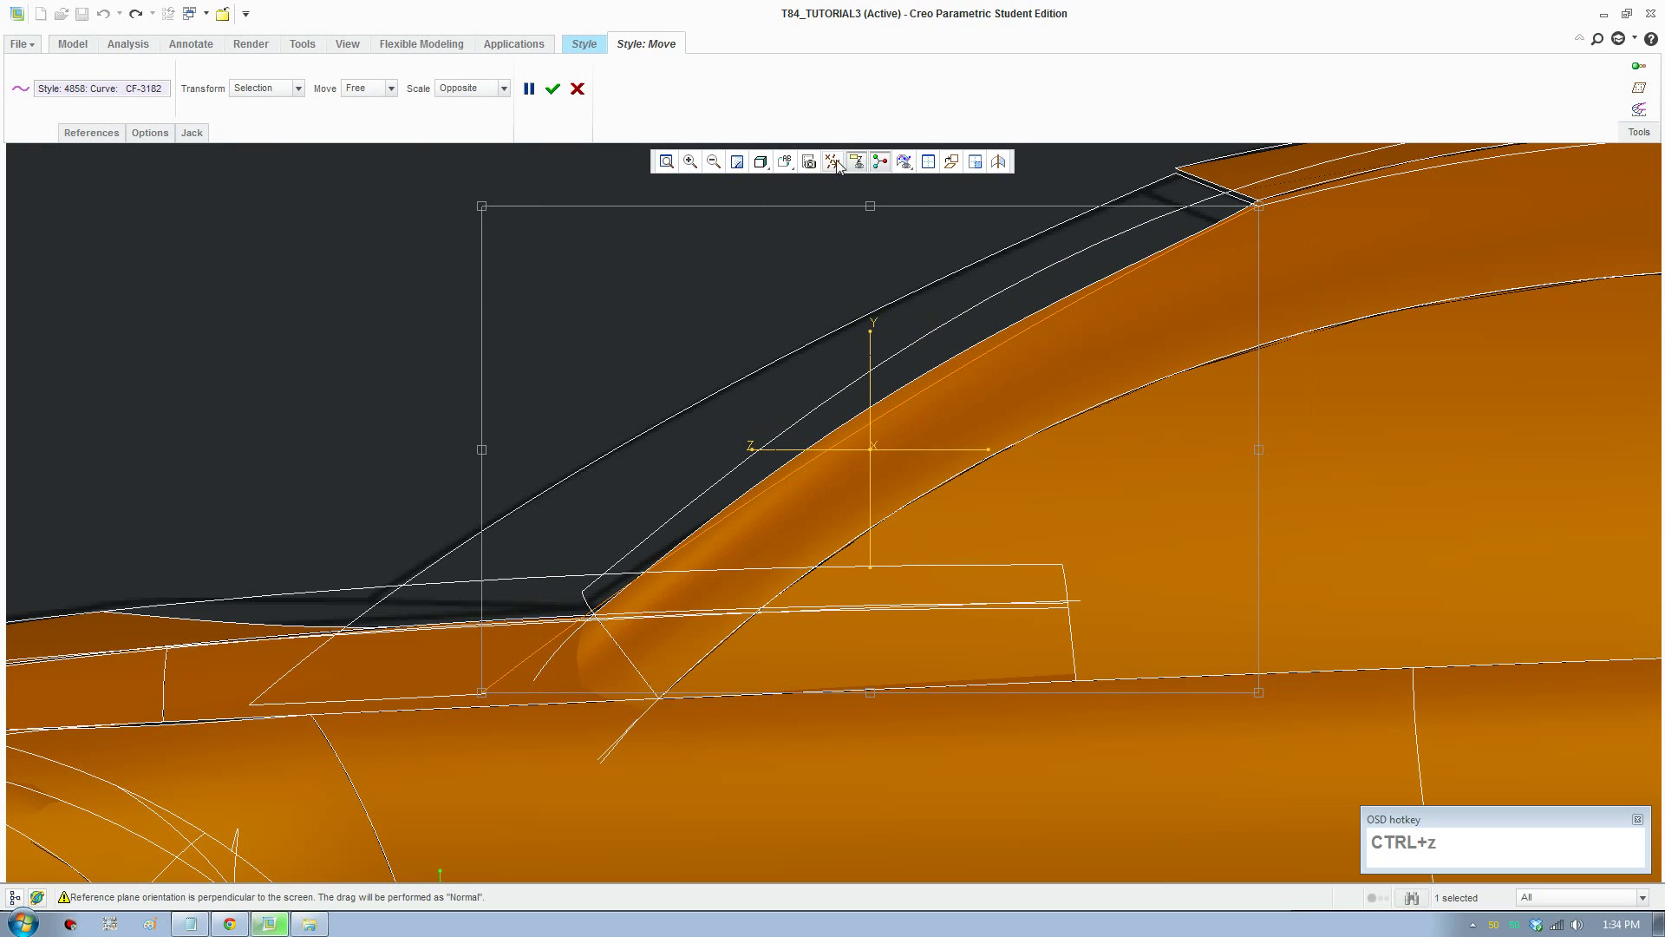
click(791, 158)
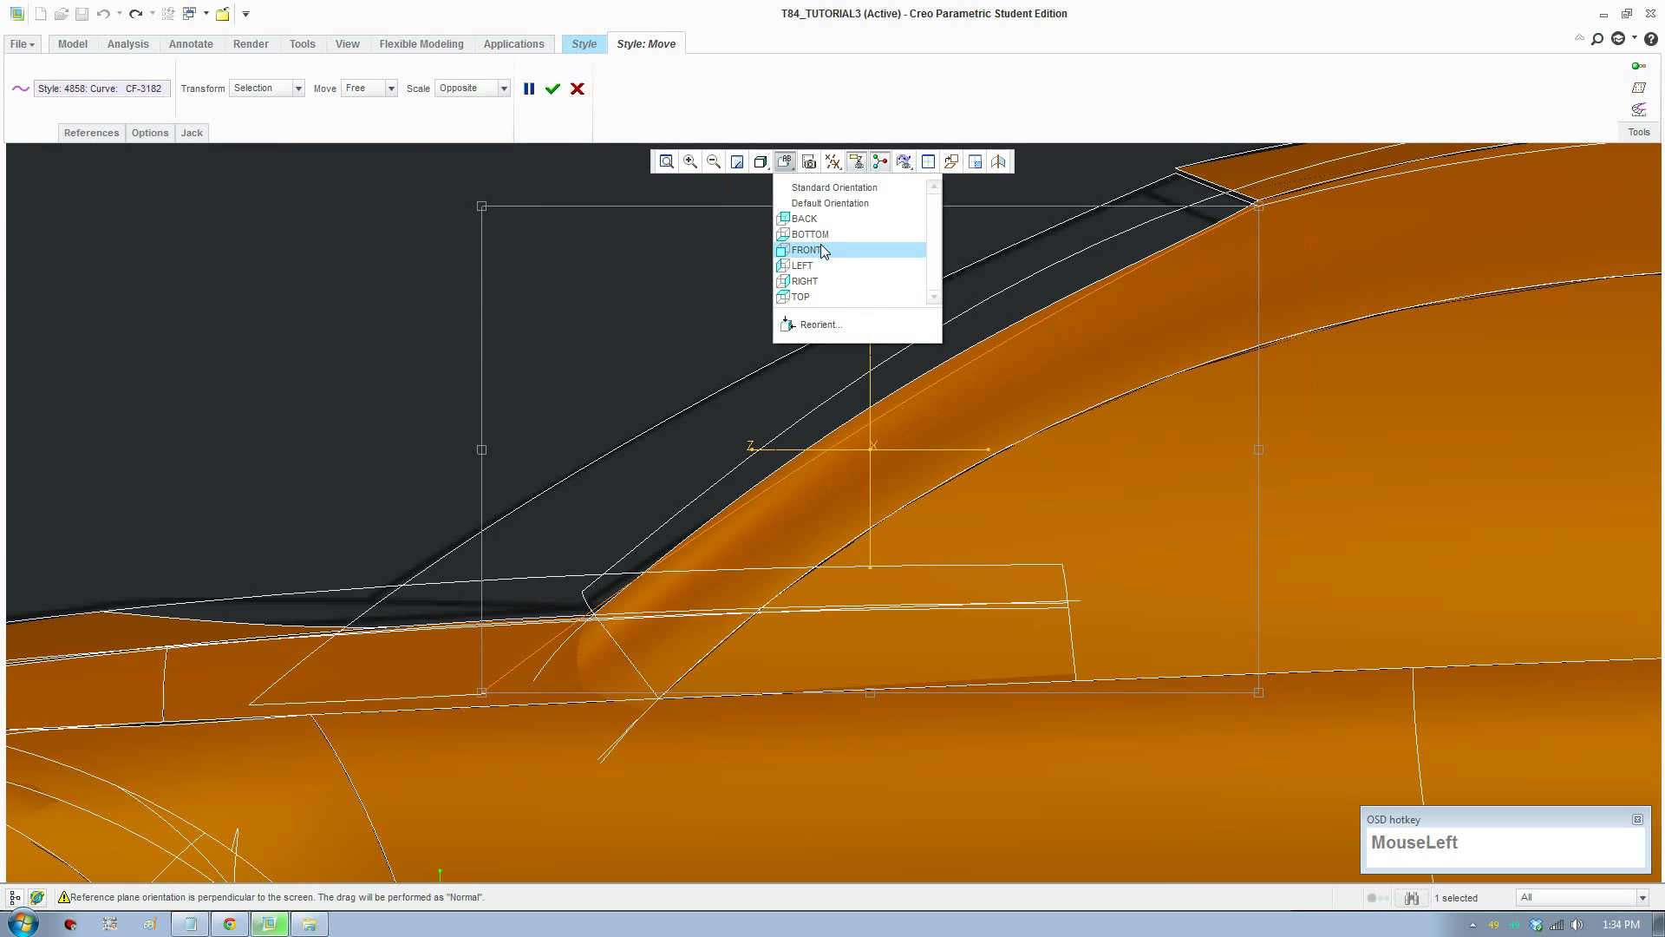
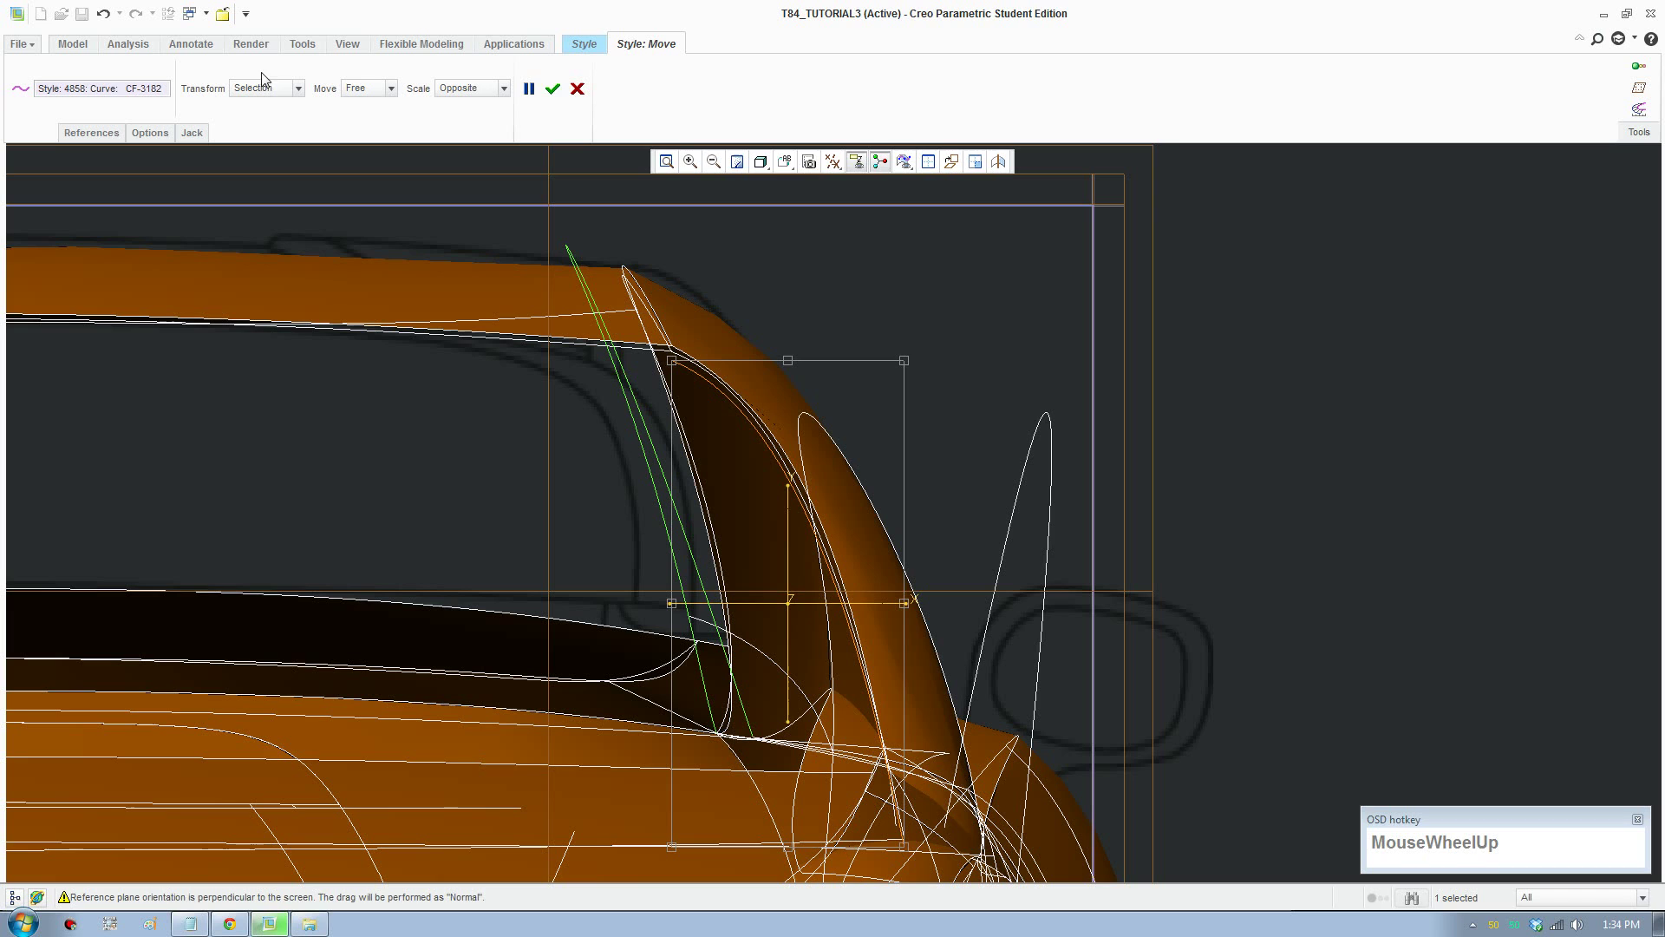
click(564, 88)
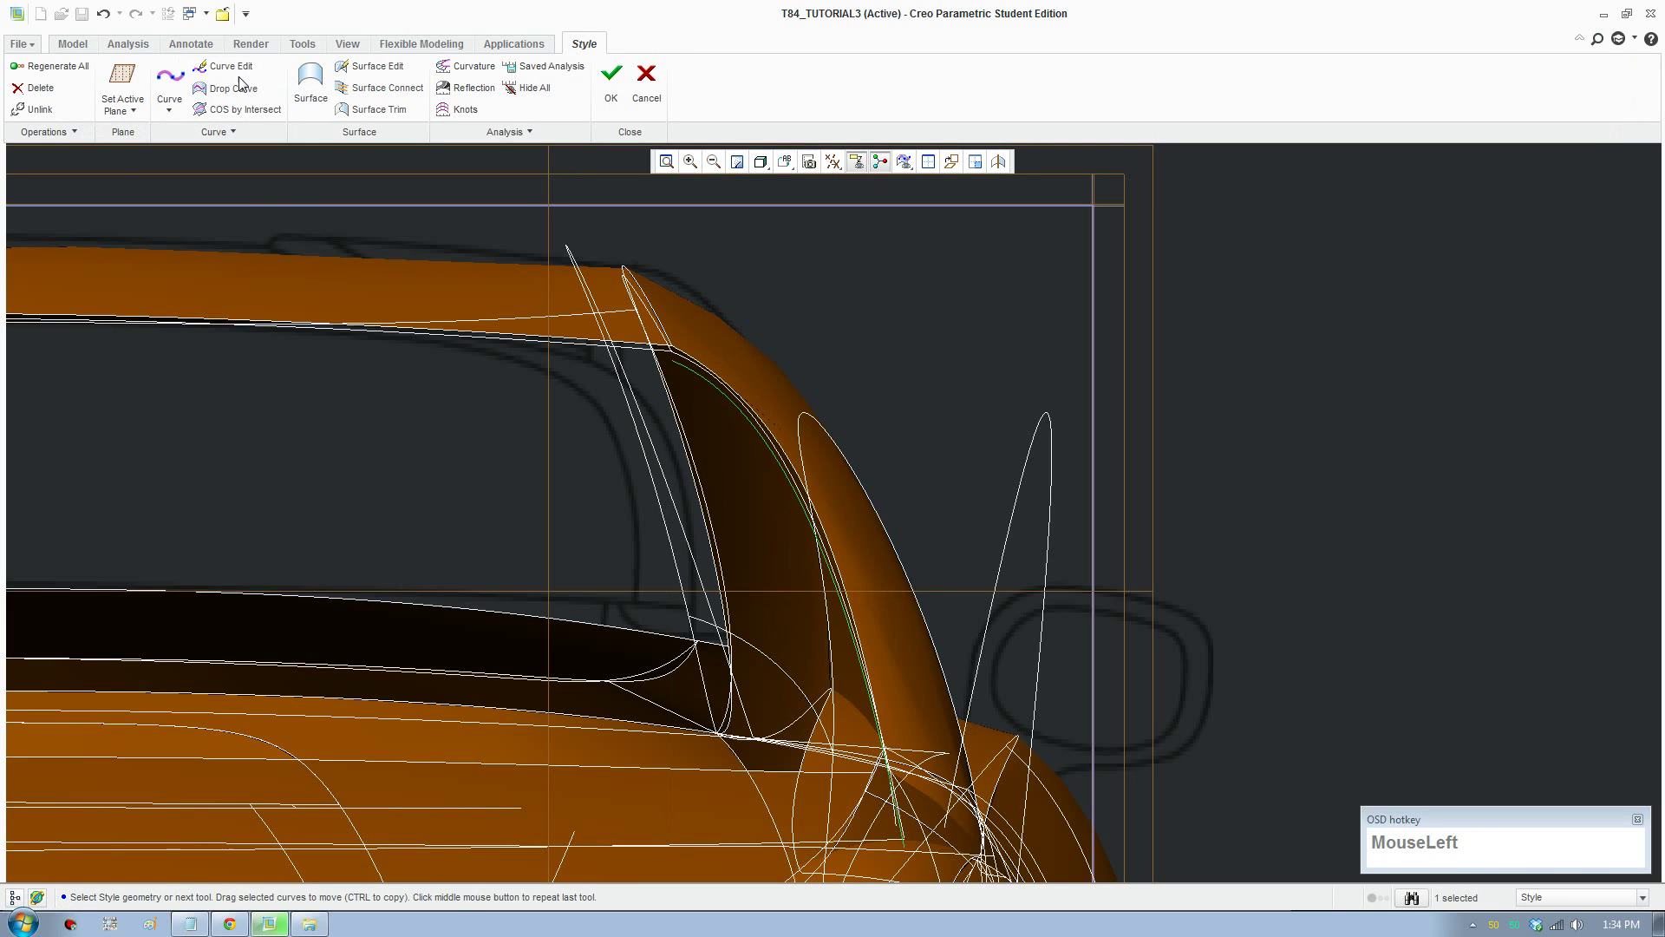
Step: Pick the window-edge curve CF-3182 and move its upper end to the roof/A-pillar corner
scroll(down, 3)
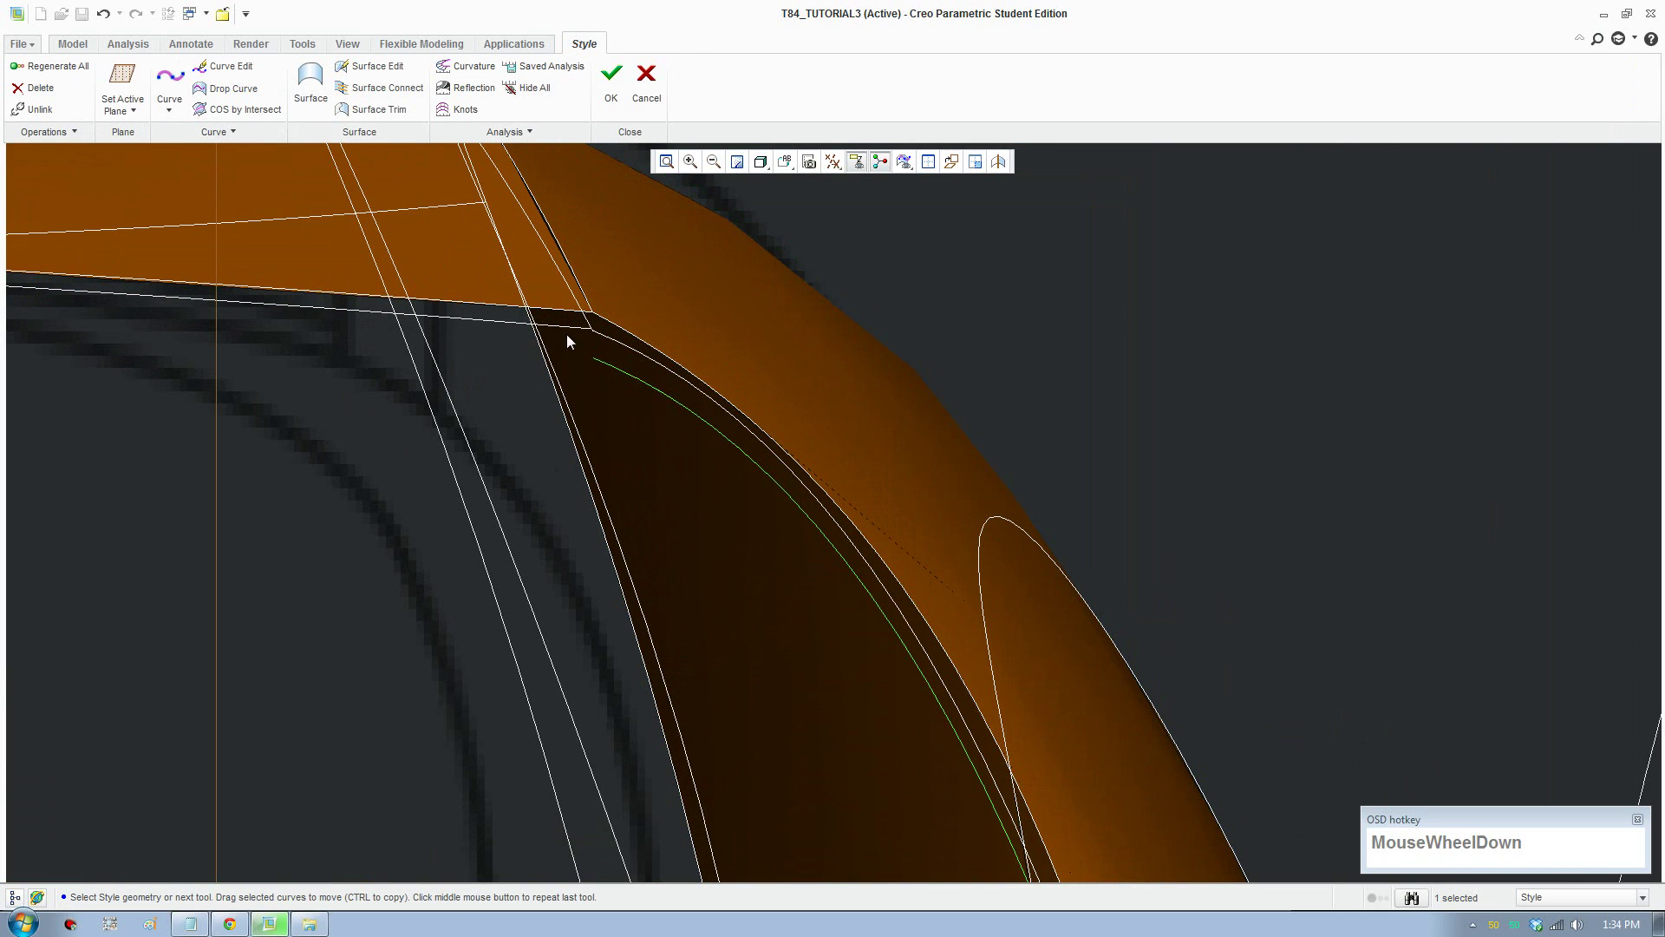
click(224, 71)
scroll(down, 3)
scroll(up, 3)
scroll(down, 3)
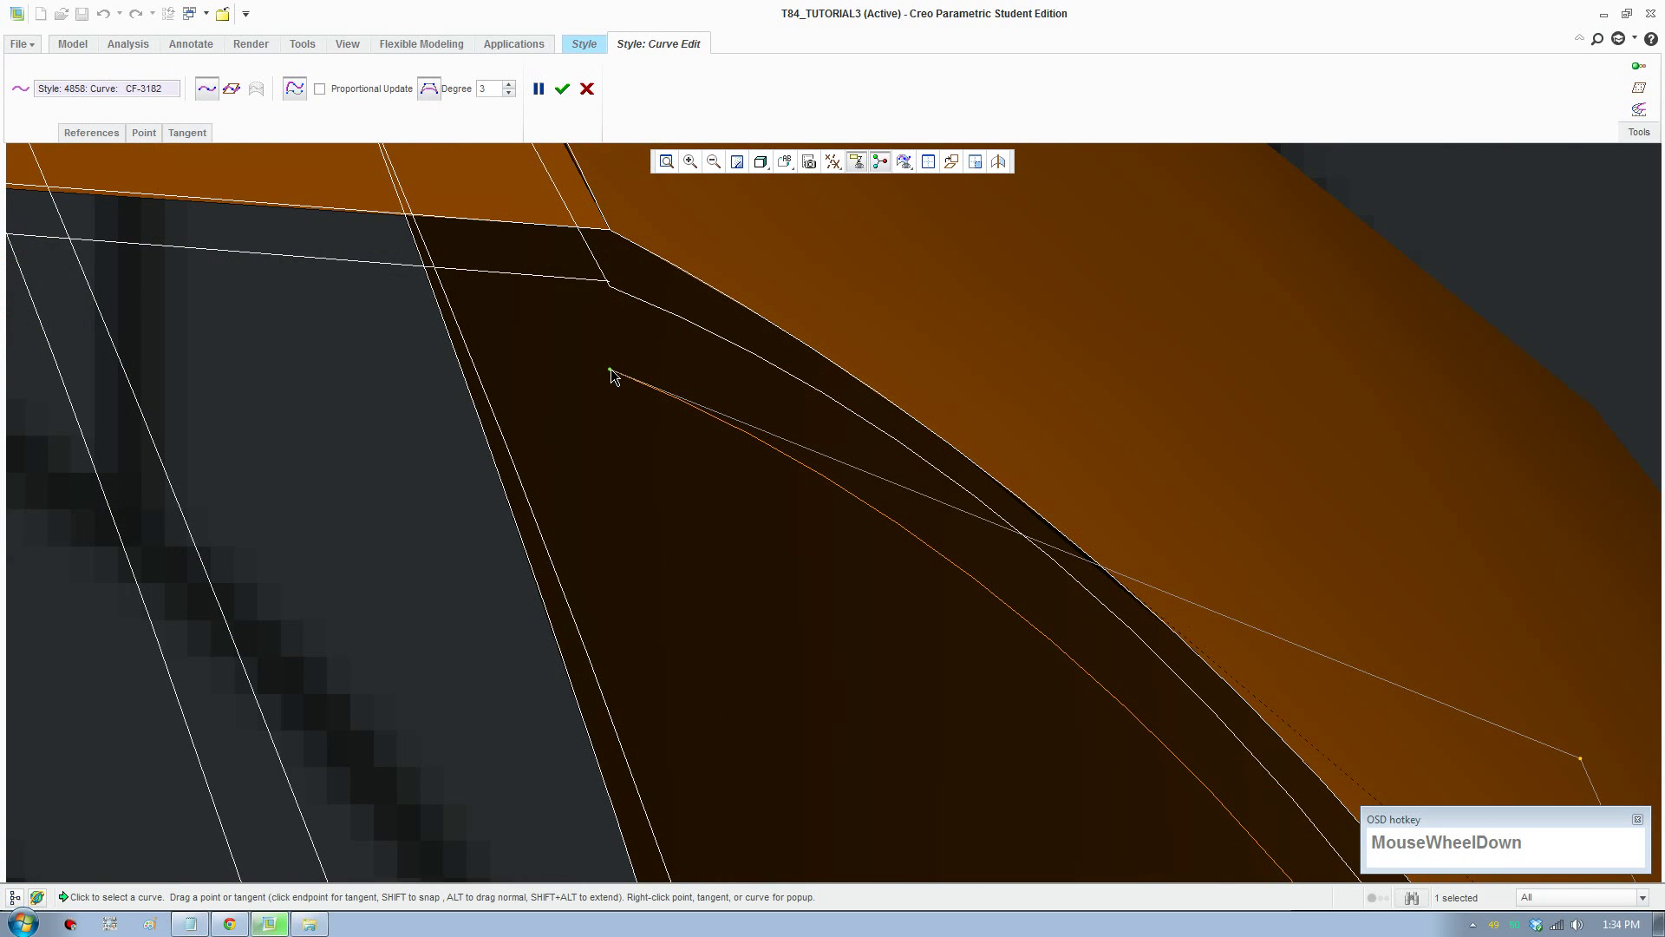
scroll(up, 3)
scroll(down, 3)
click(617, 377)
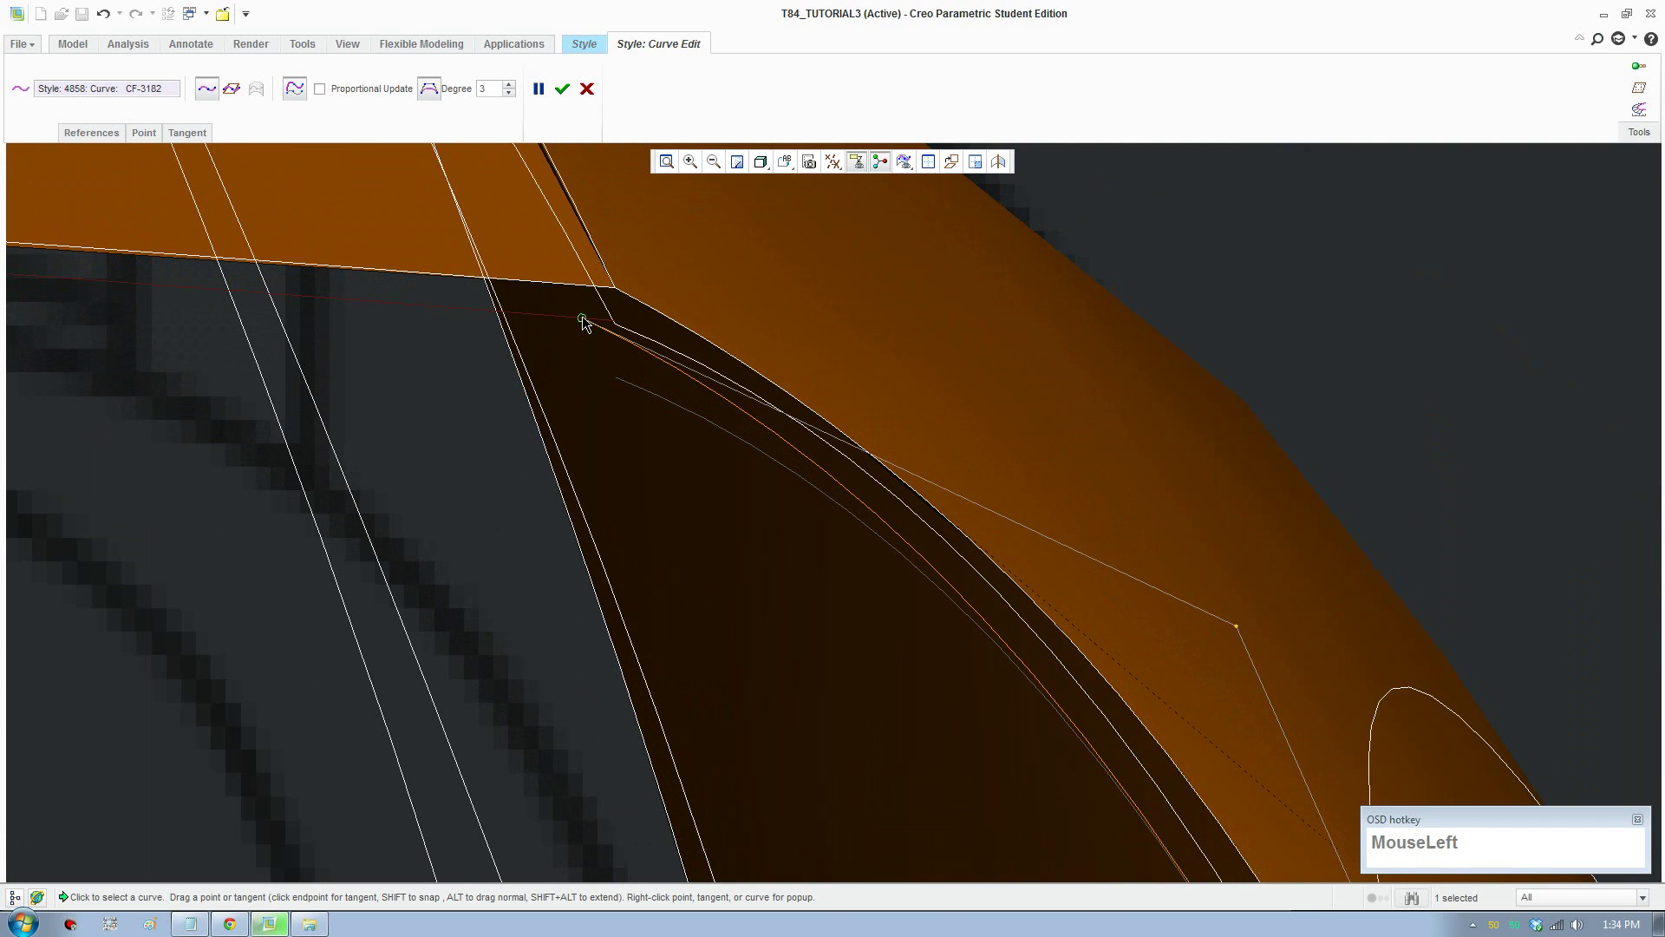
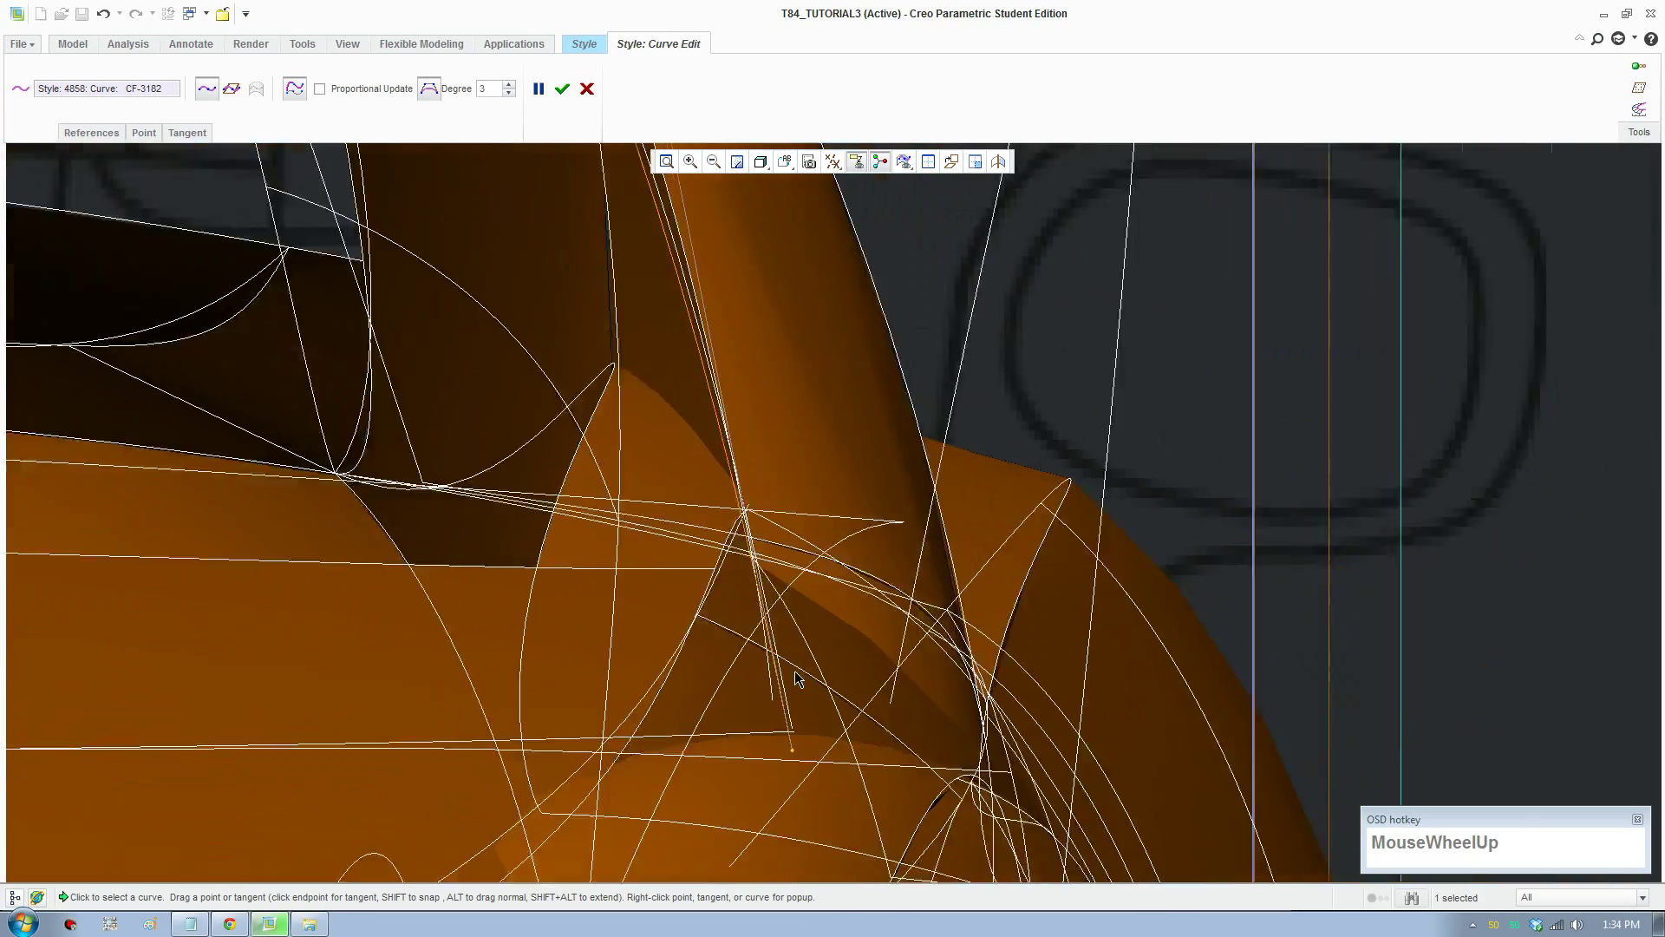
Step: Drag the curve's lower end onto the corner where the neighbouring curves meet
scroll(up, 3)
scroll(up, 3)
middle_click(856, 590)
scroll(down, 3)
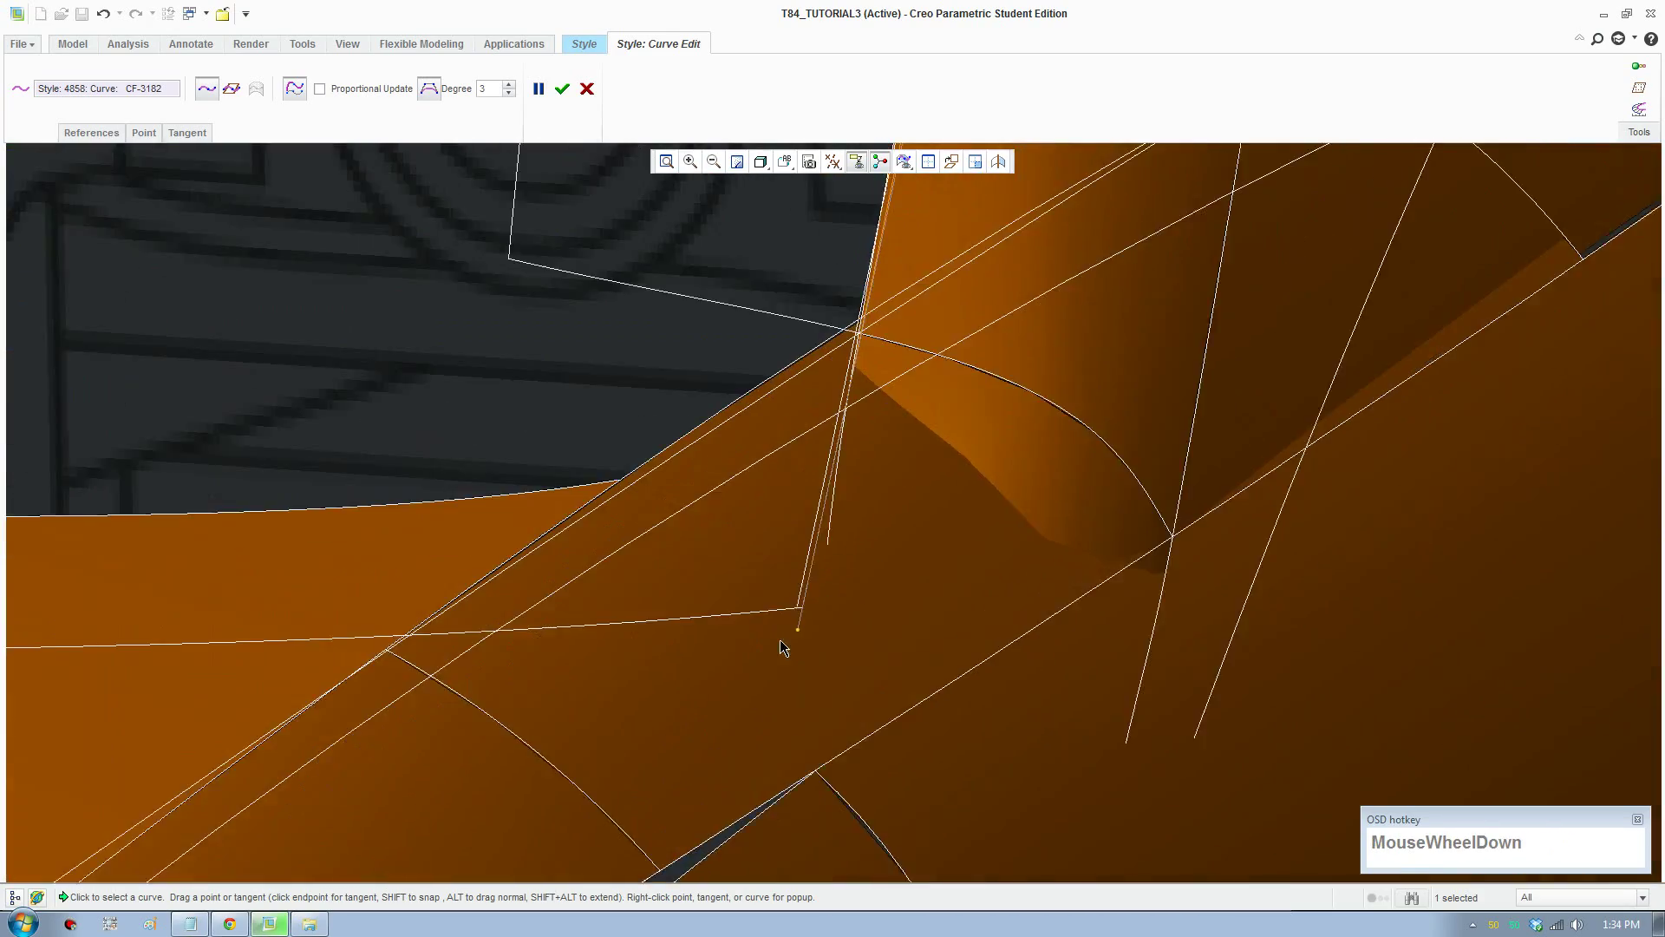
drag(814, 632, 822, 594)
scroll(up, 3)
scroll(up, 3)
click(799, 168)
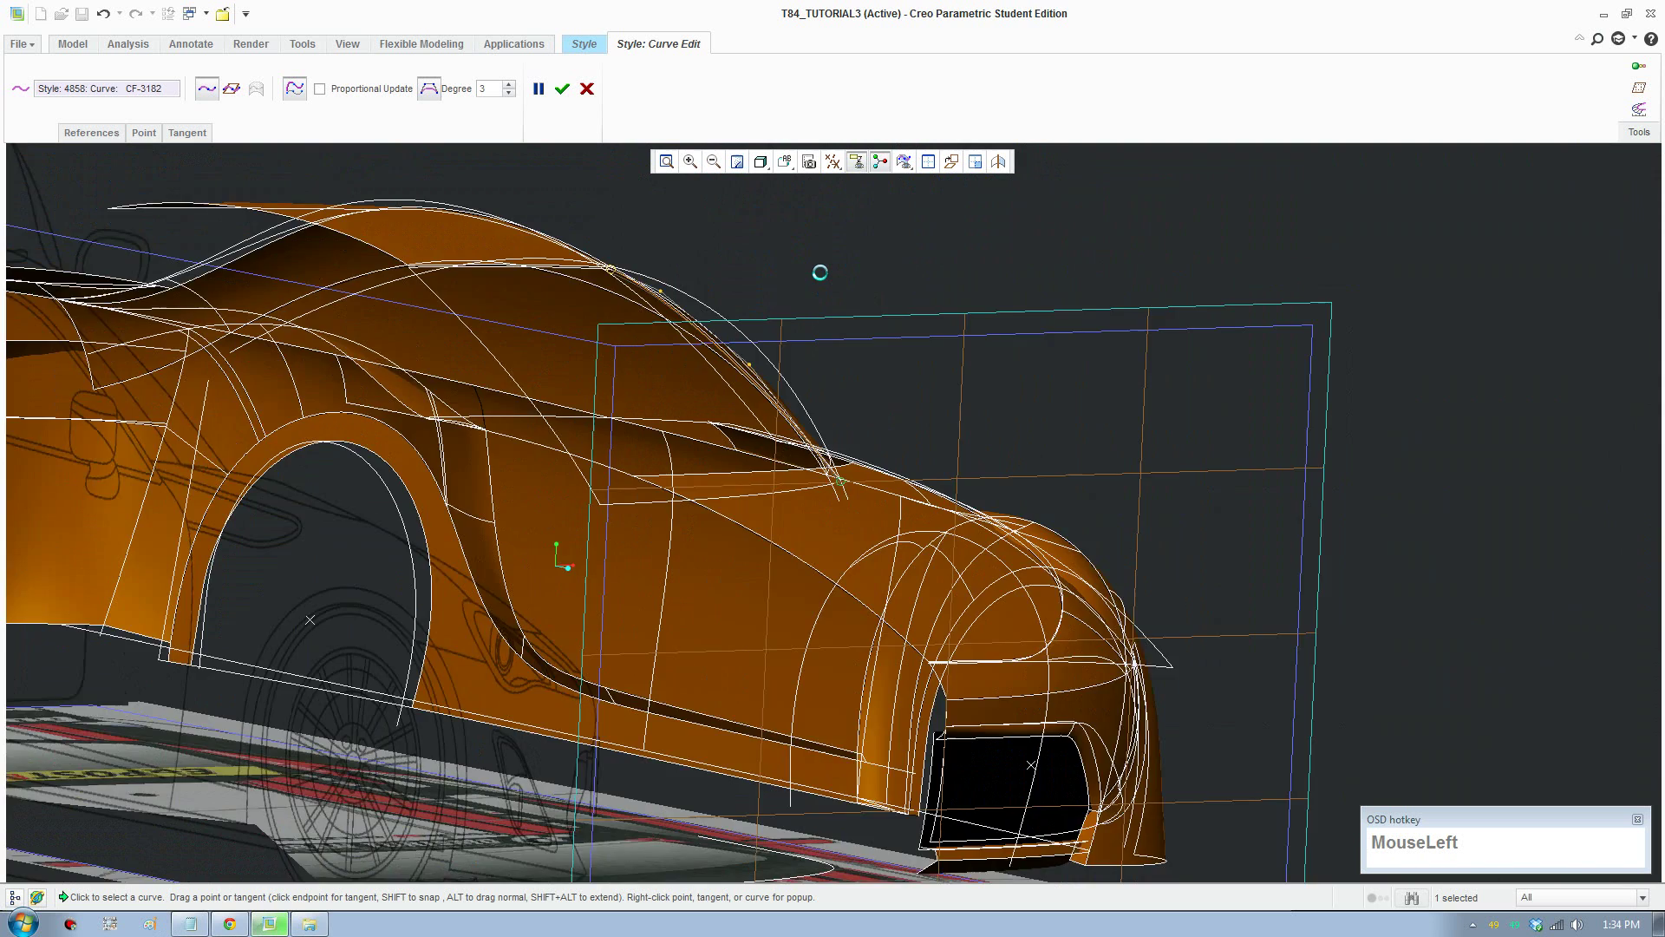
Step: Refit the car and drag CF-3182's control points to follow the A-pillar edge
scroll(down, 3)
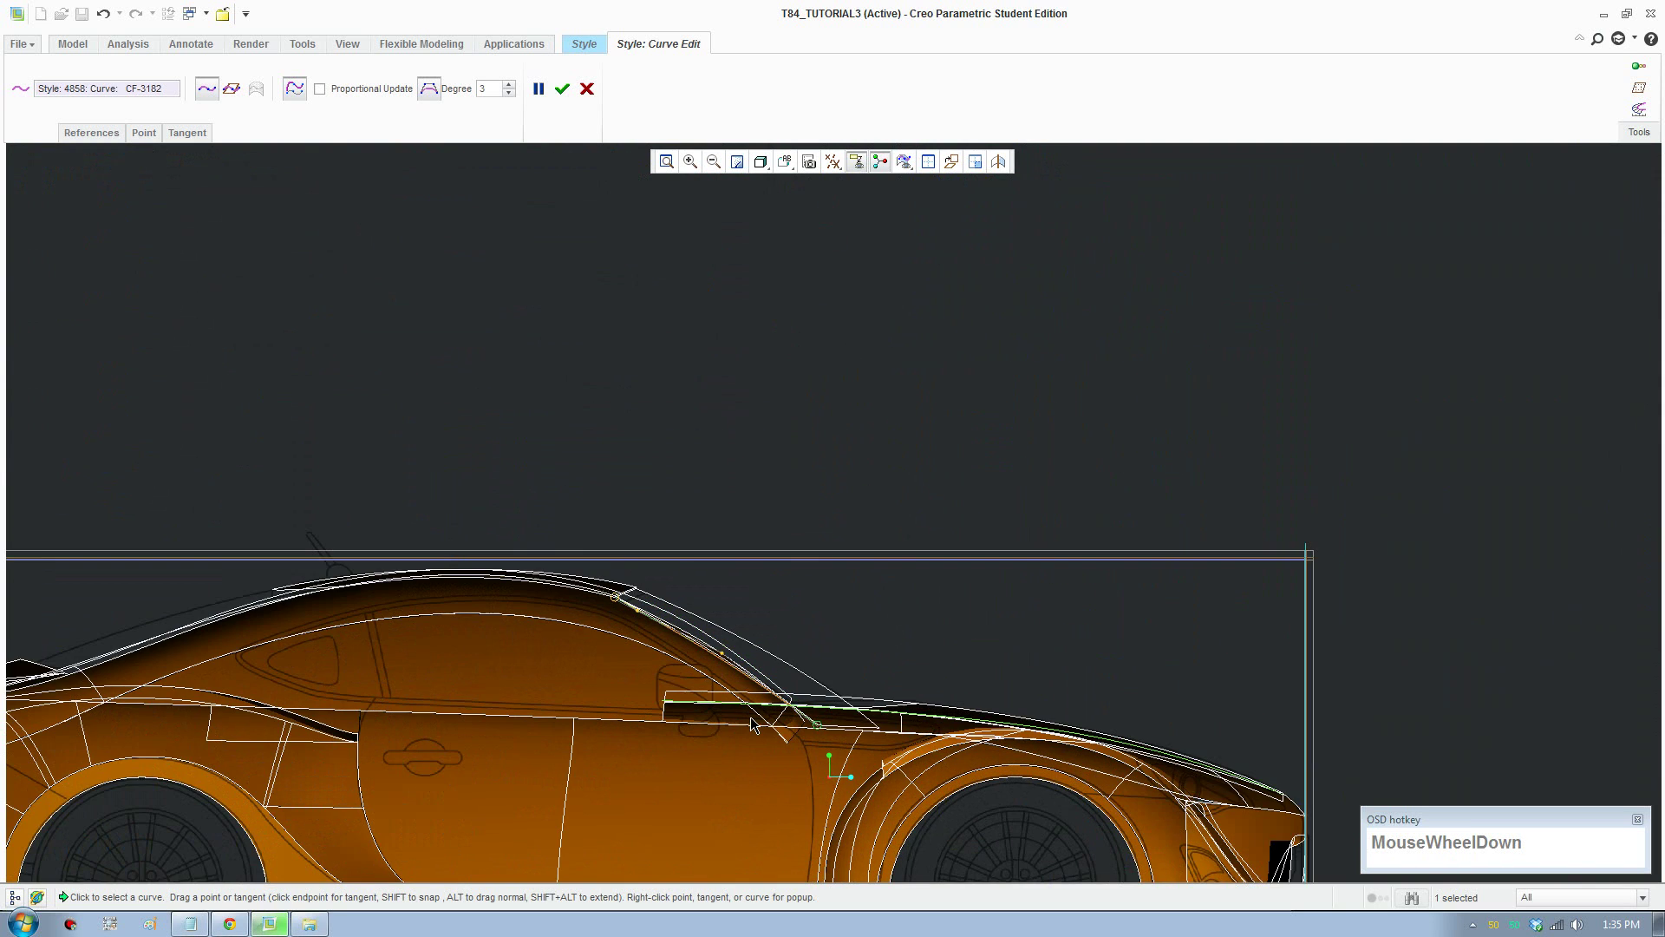
click(798, 164)
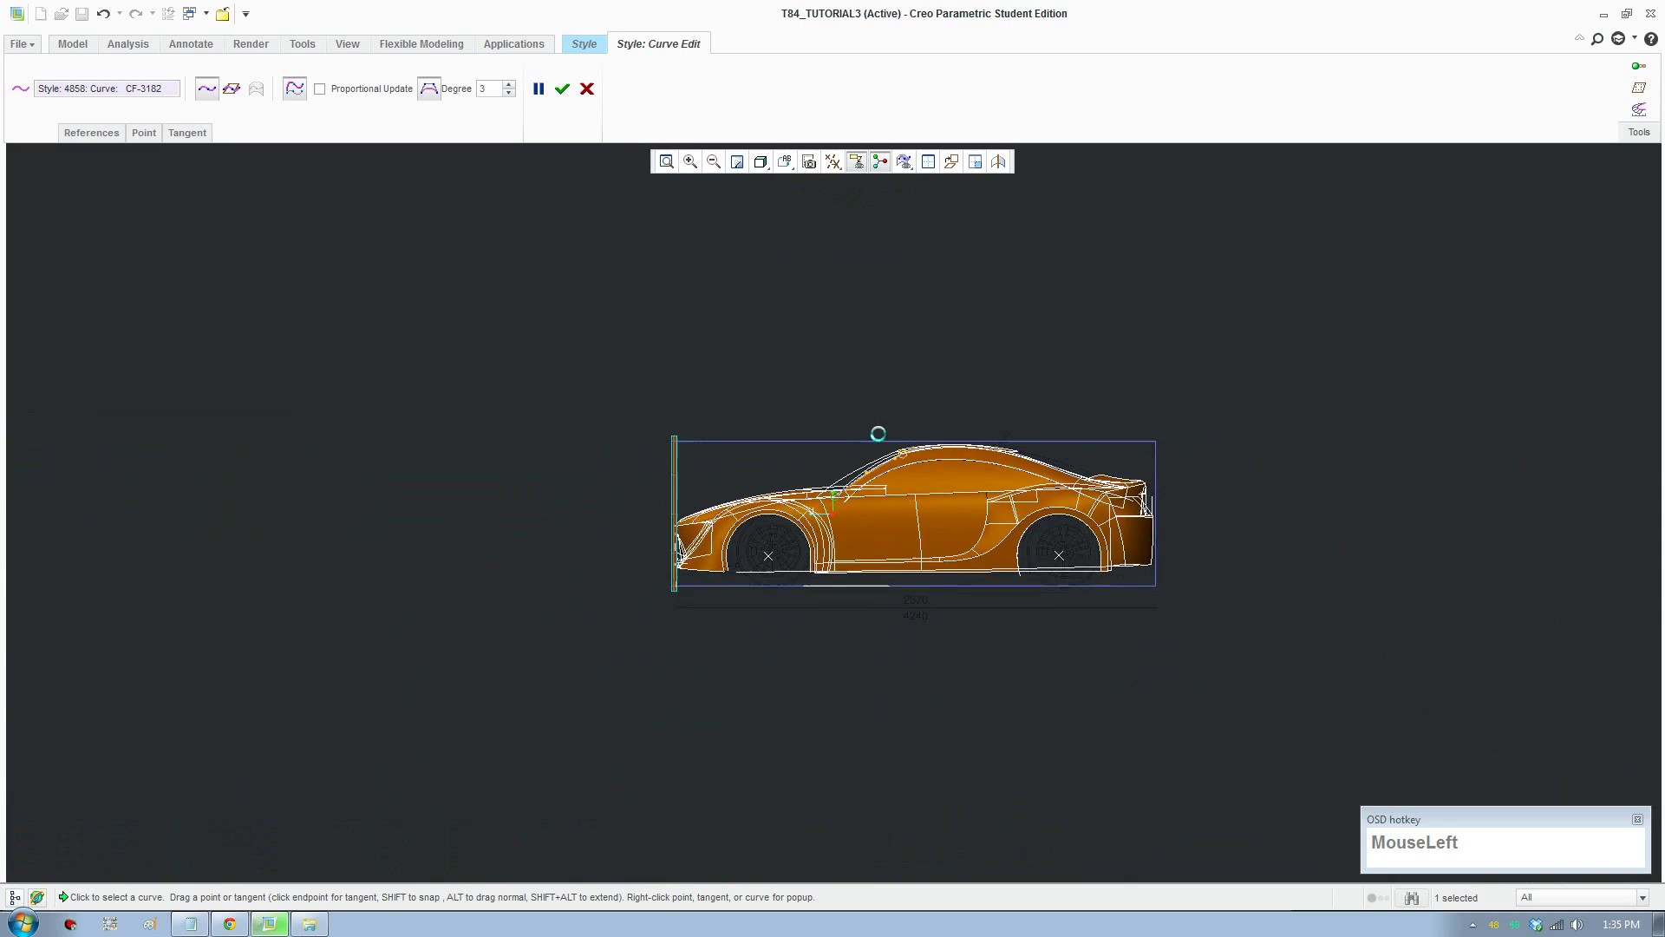
scroll(down, 3)
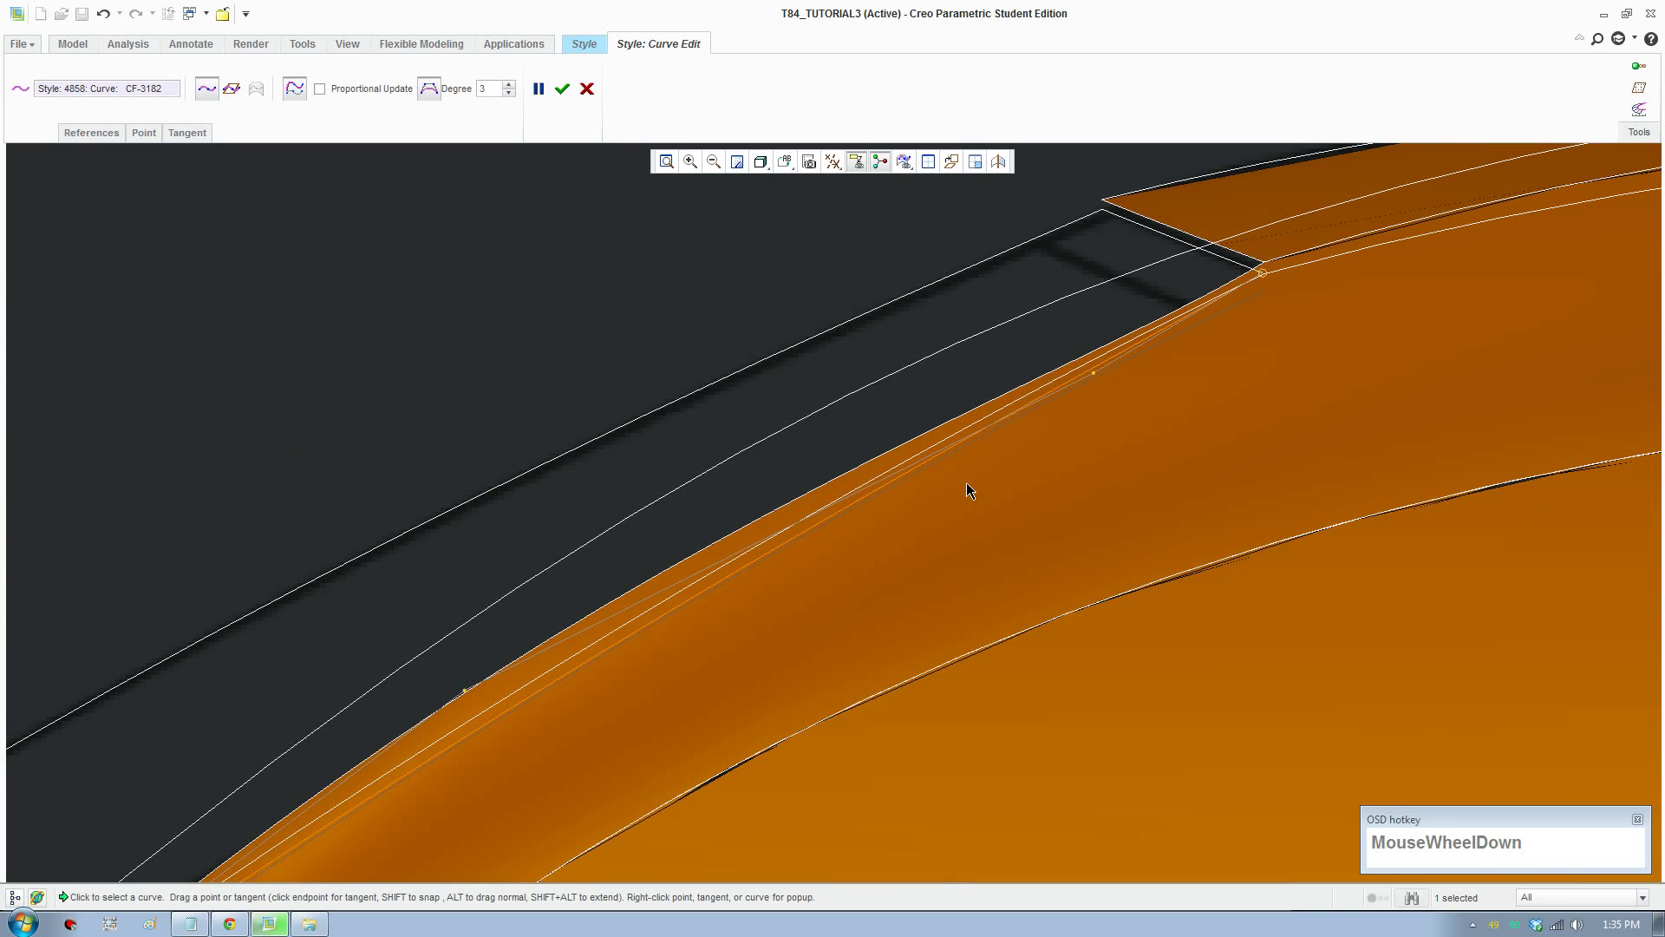
scroll(up, 3)
scroll(down, 3)
drag(1094, 376, 645, 591)
scroll(up, 3)
middle_click(498, 721)
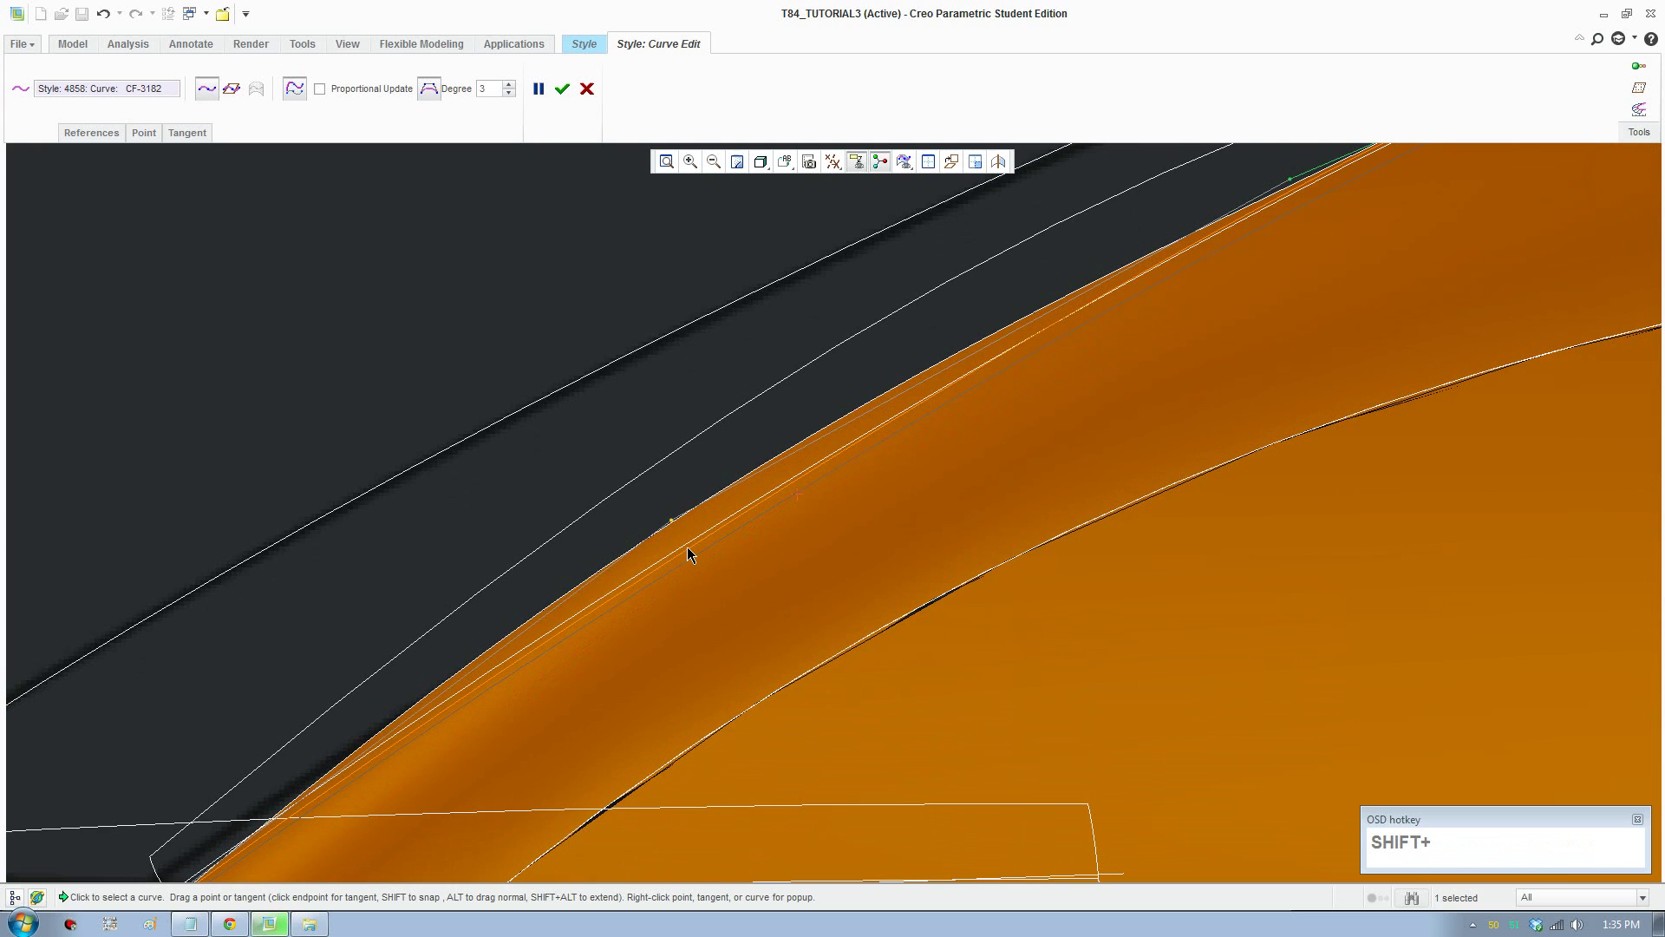
drag(678, 520, 720, 446)
scroll(up, 3)
middle_click(976, 457)
Step: Adjust further control points from the RIGHT saved view and accept the curve edit
key(F8)
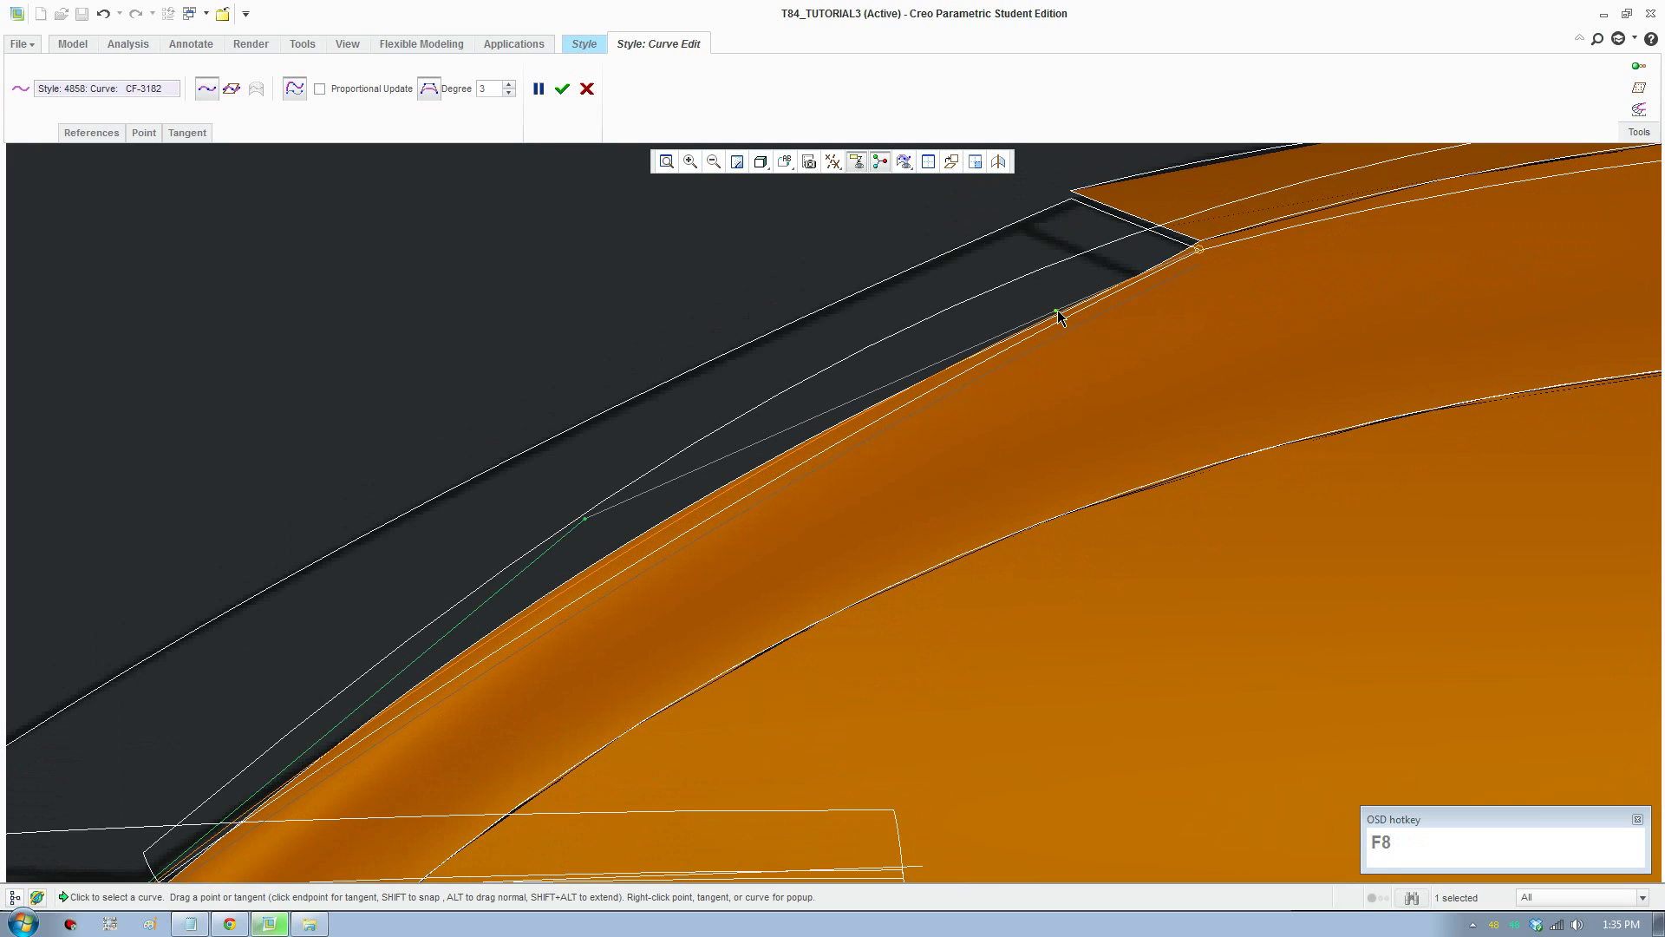
click(1065, 311)
click(1071, 319)
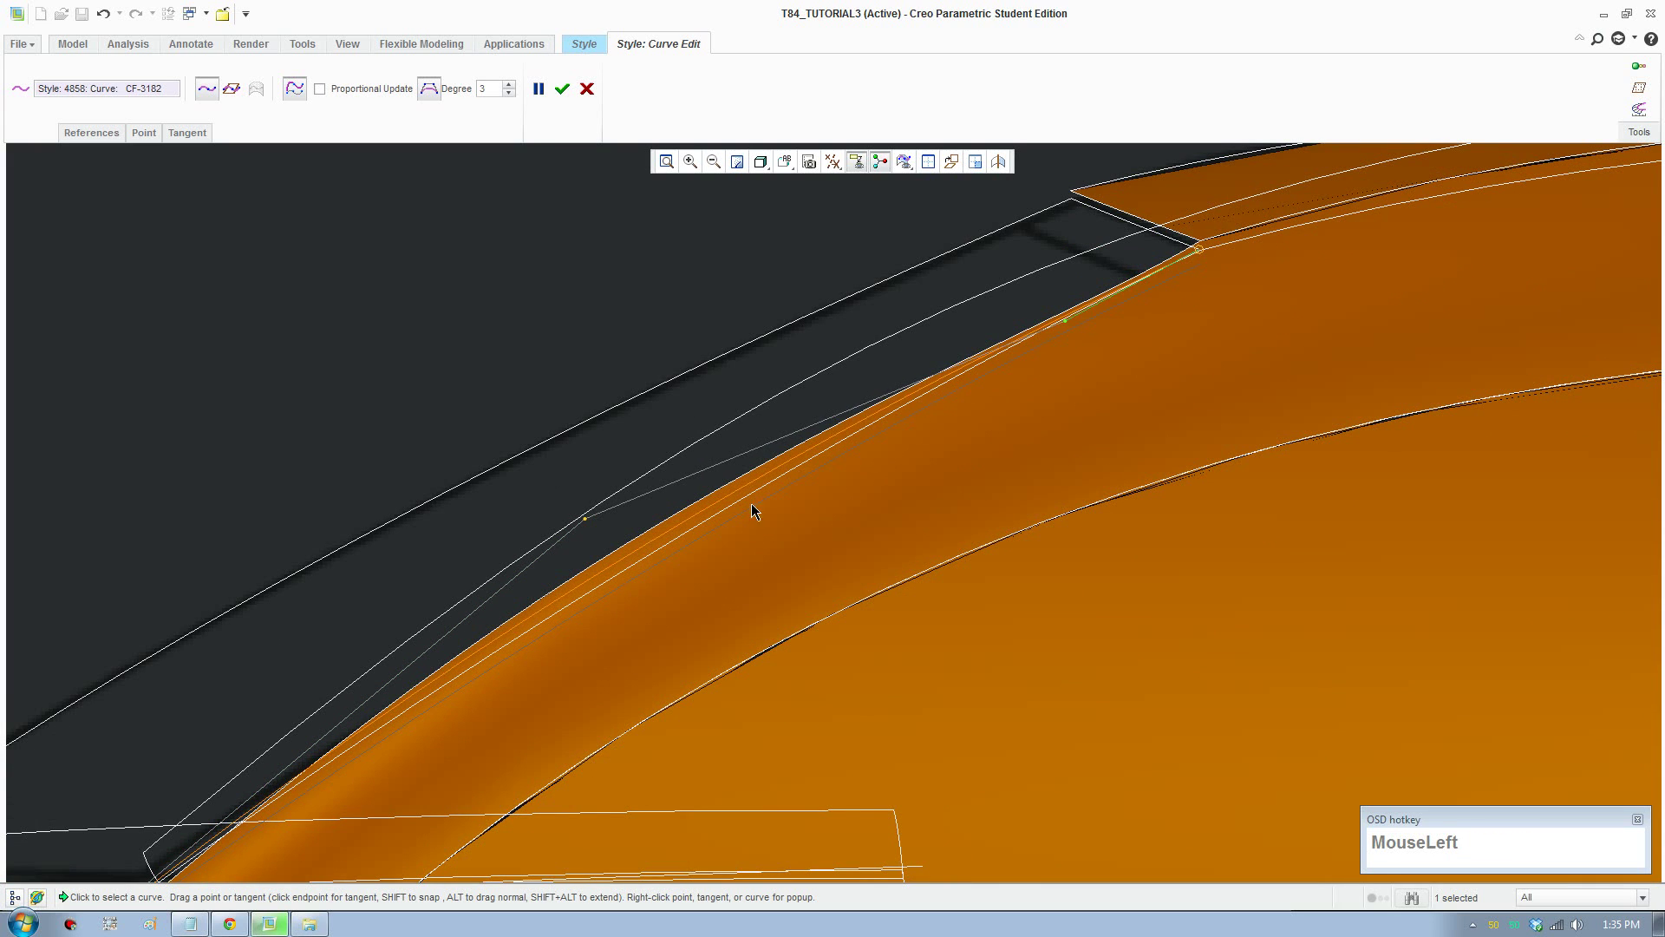
scroll(up, 3)
middle_click(360, 769)
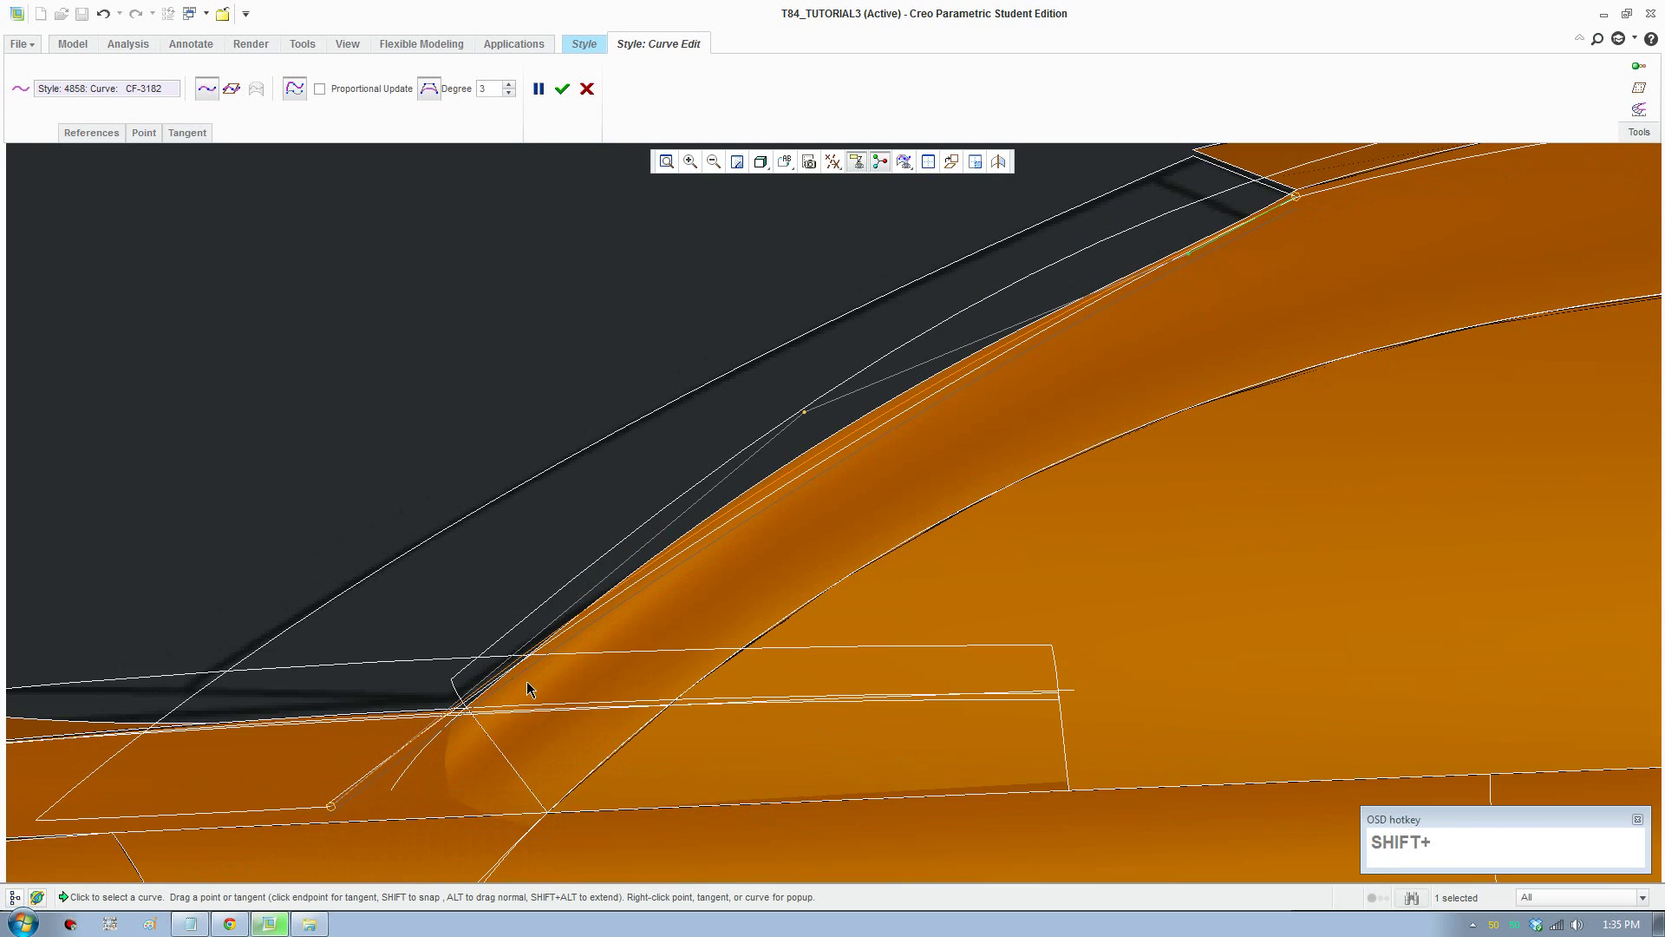
key(F8)
click(784, 171)
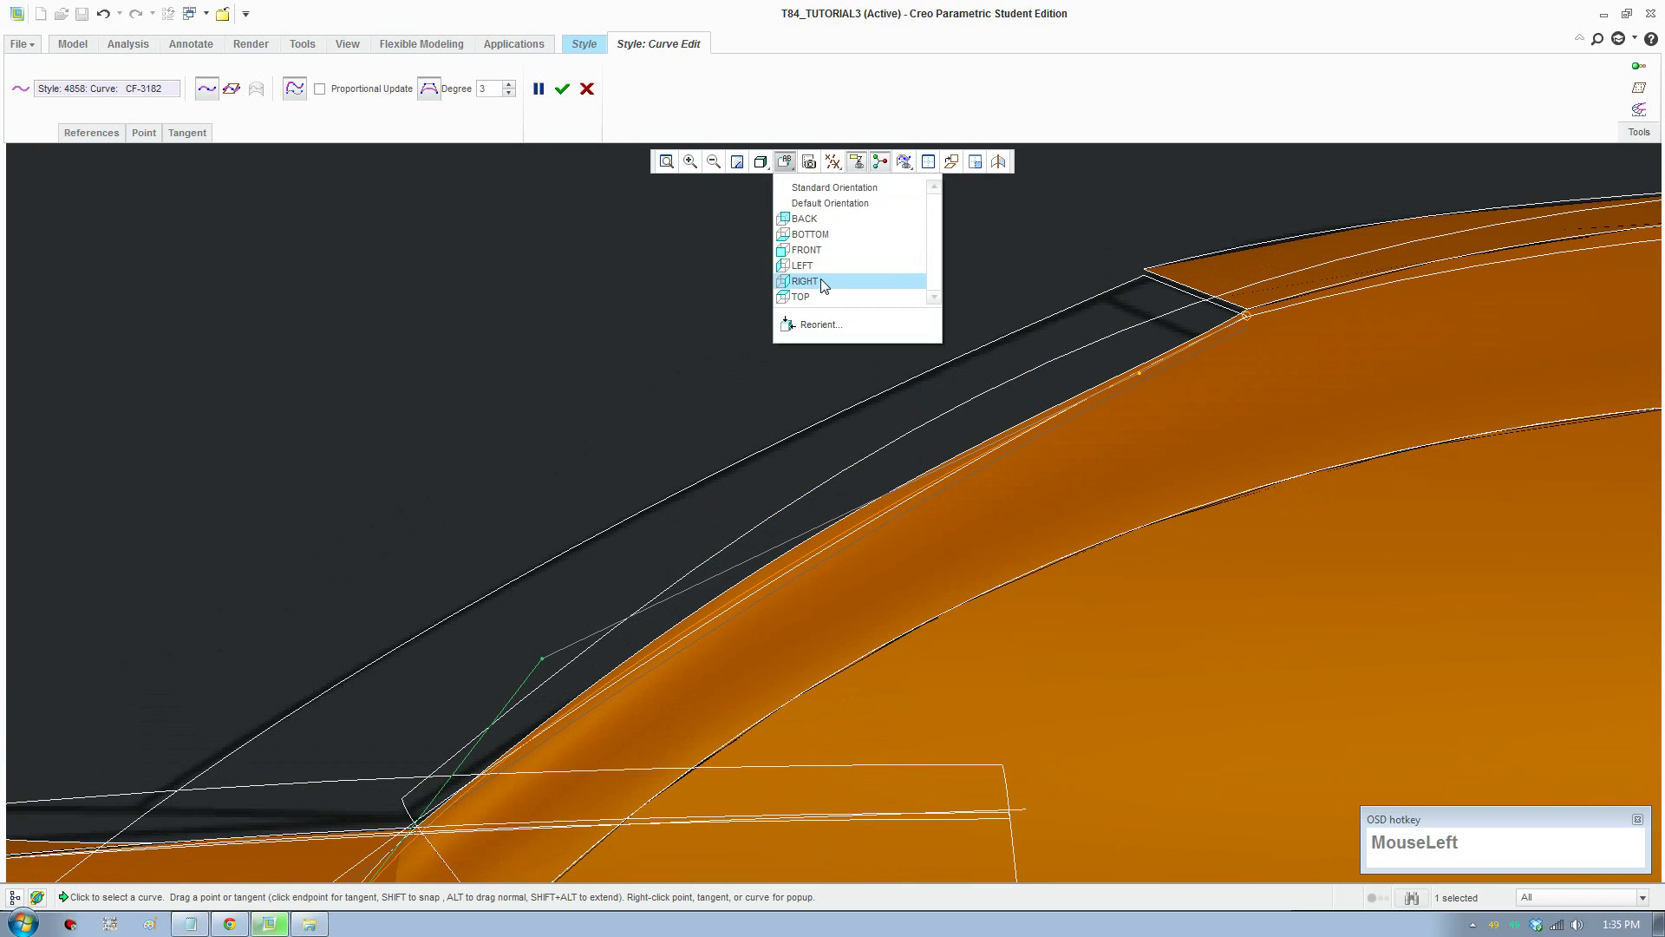
scroll(down, 3)
scroll(down, 3)
drag(804, 525, 561, 92)
scroll(up, 3)
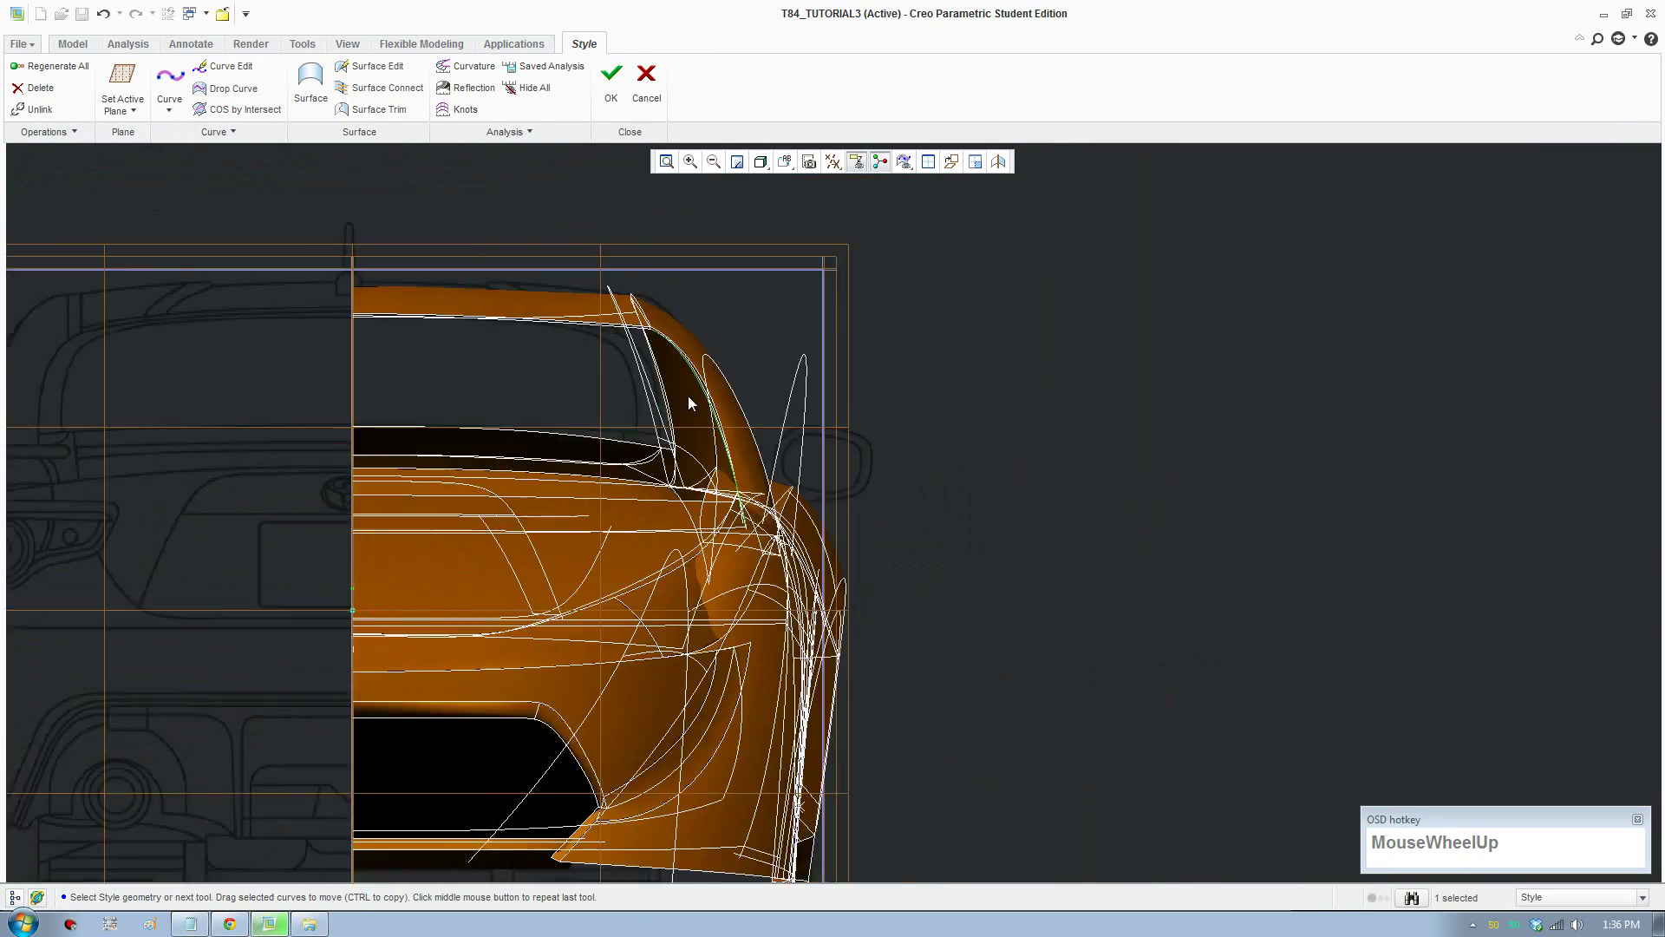
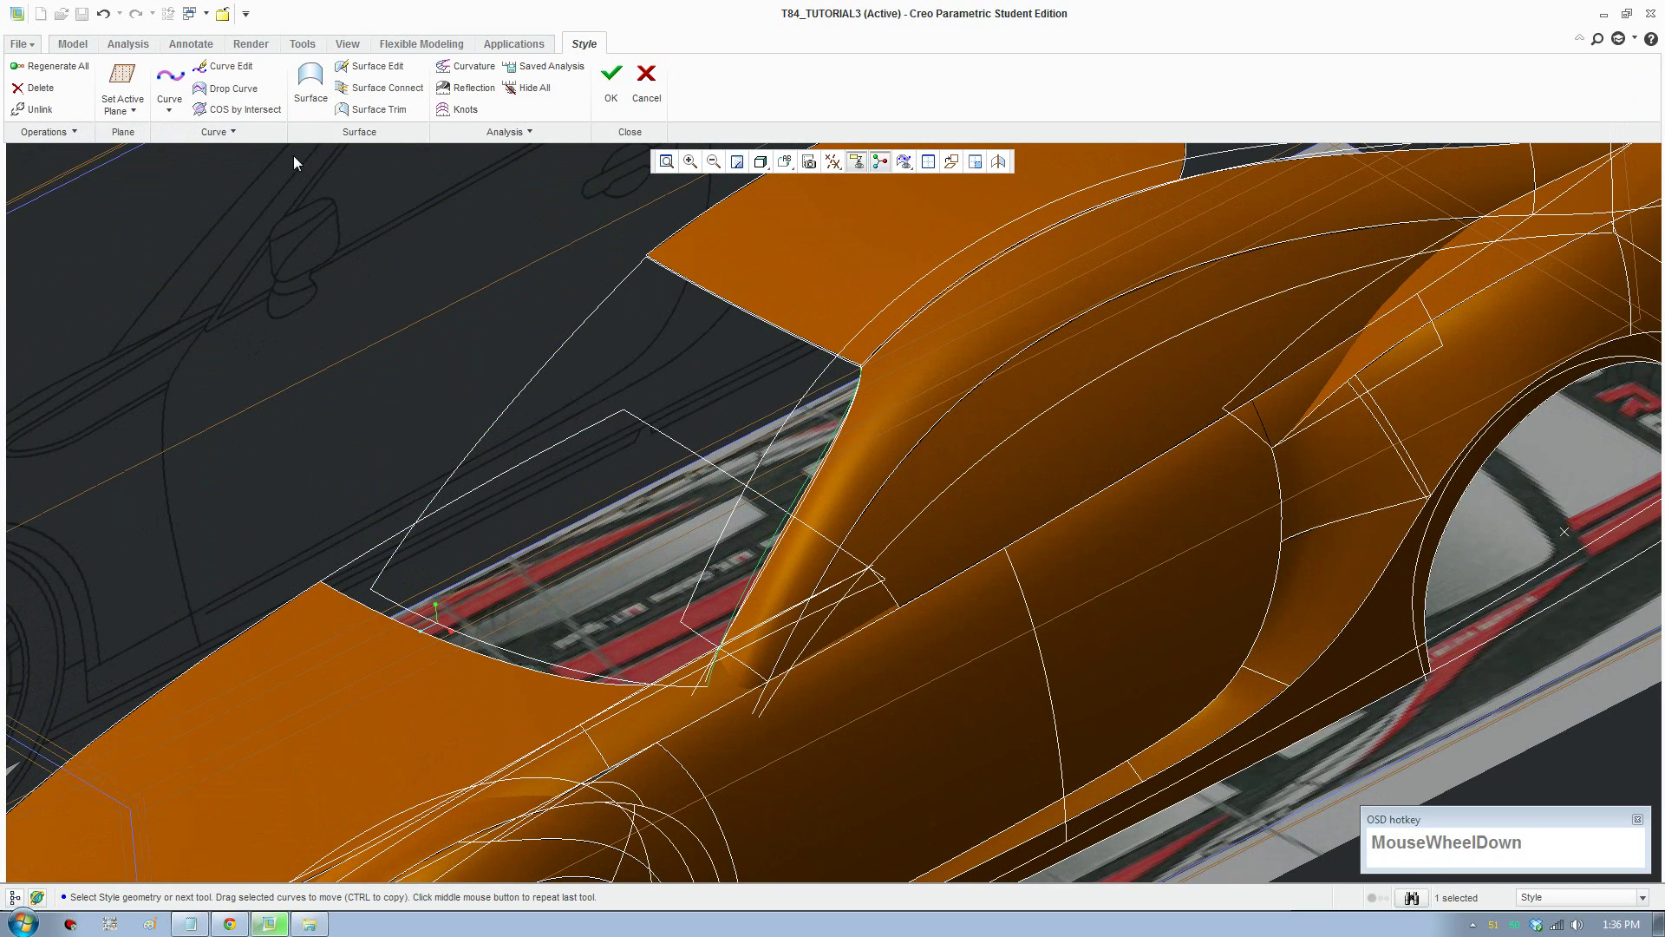
Step: Create a boundary surface from the windshield edge and roof edge curve chains and confirm it
click(307, 167)
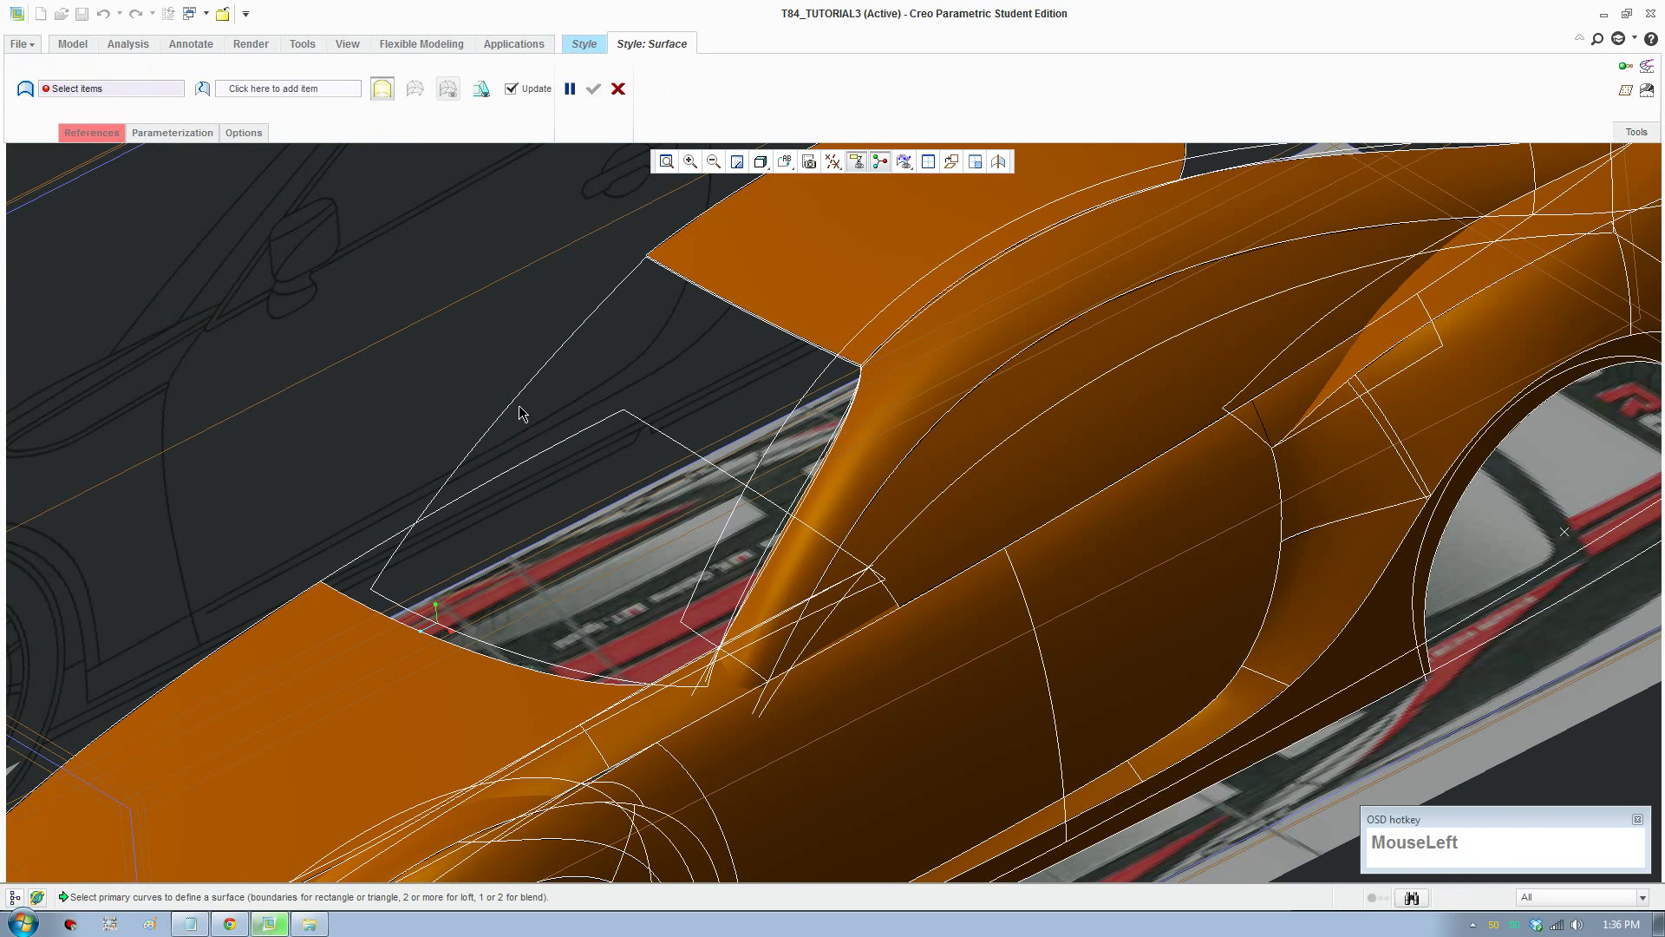
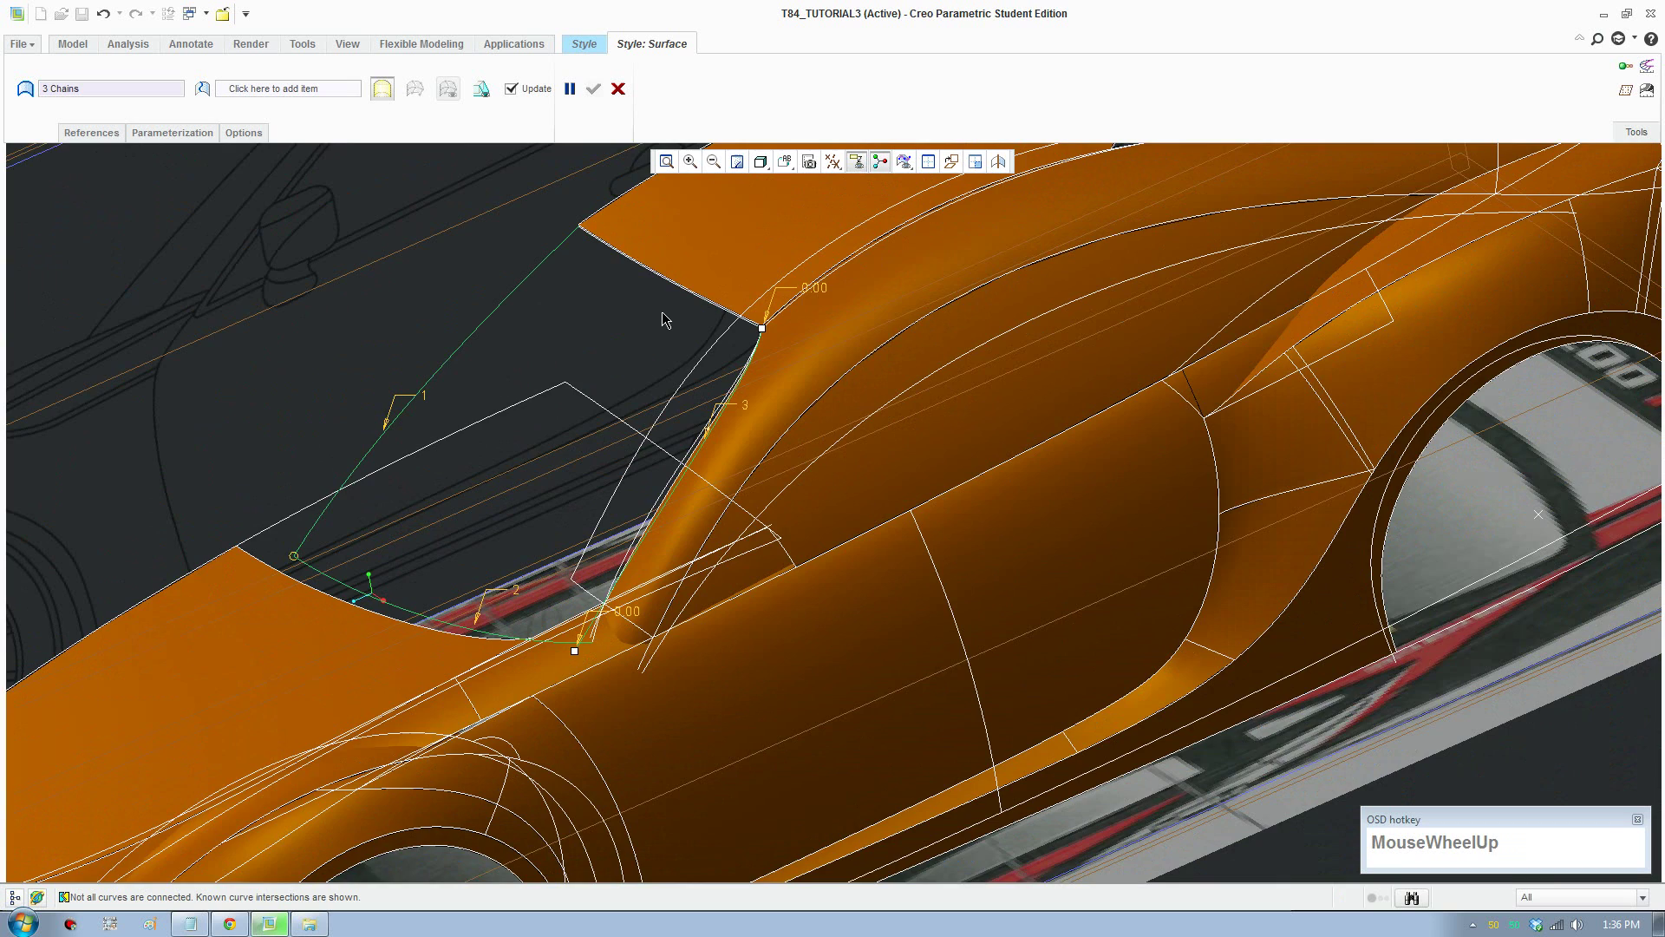
scroll(down, 3)
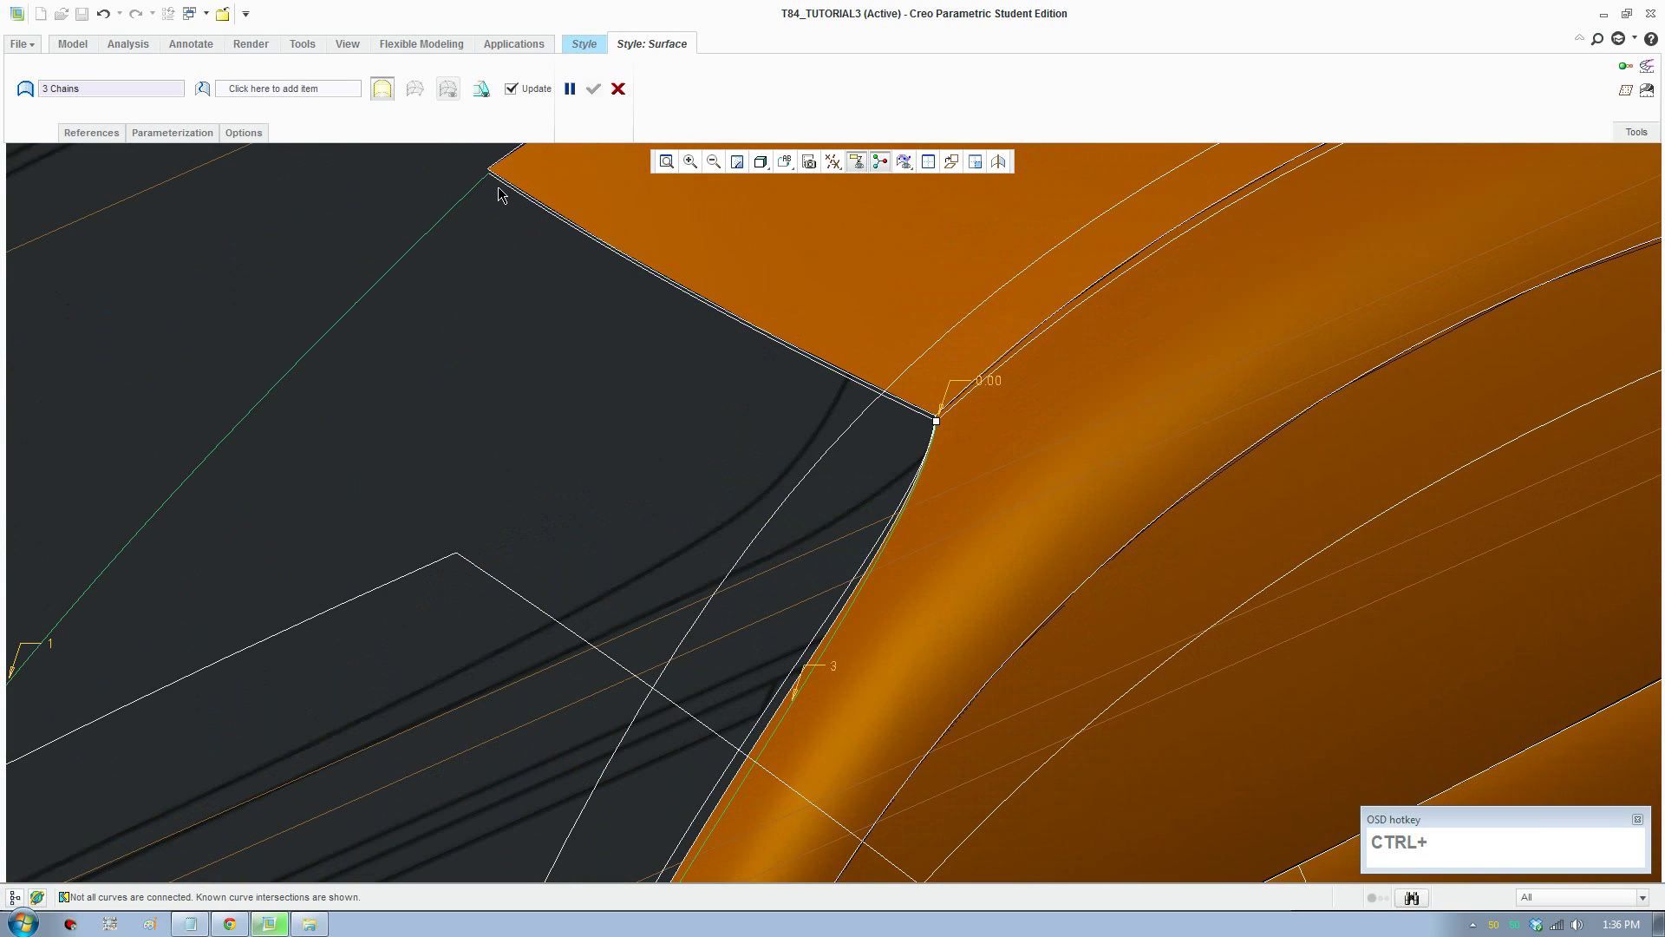
scroll(down, 3)
click(507, 186)
scroll(up, 3)
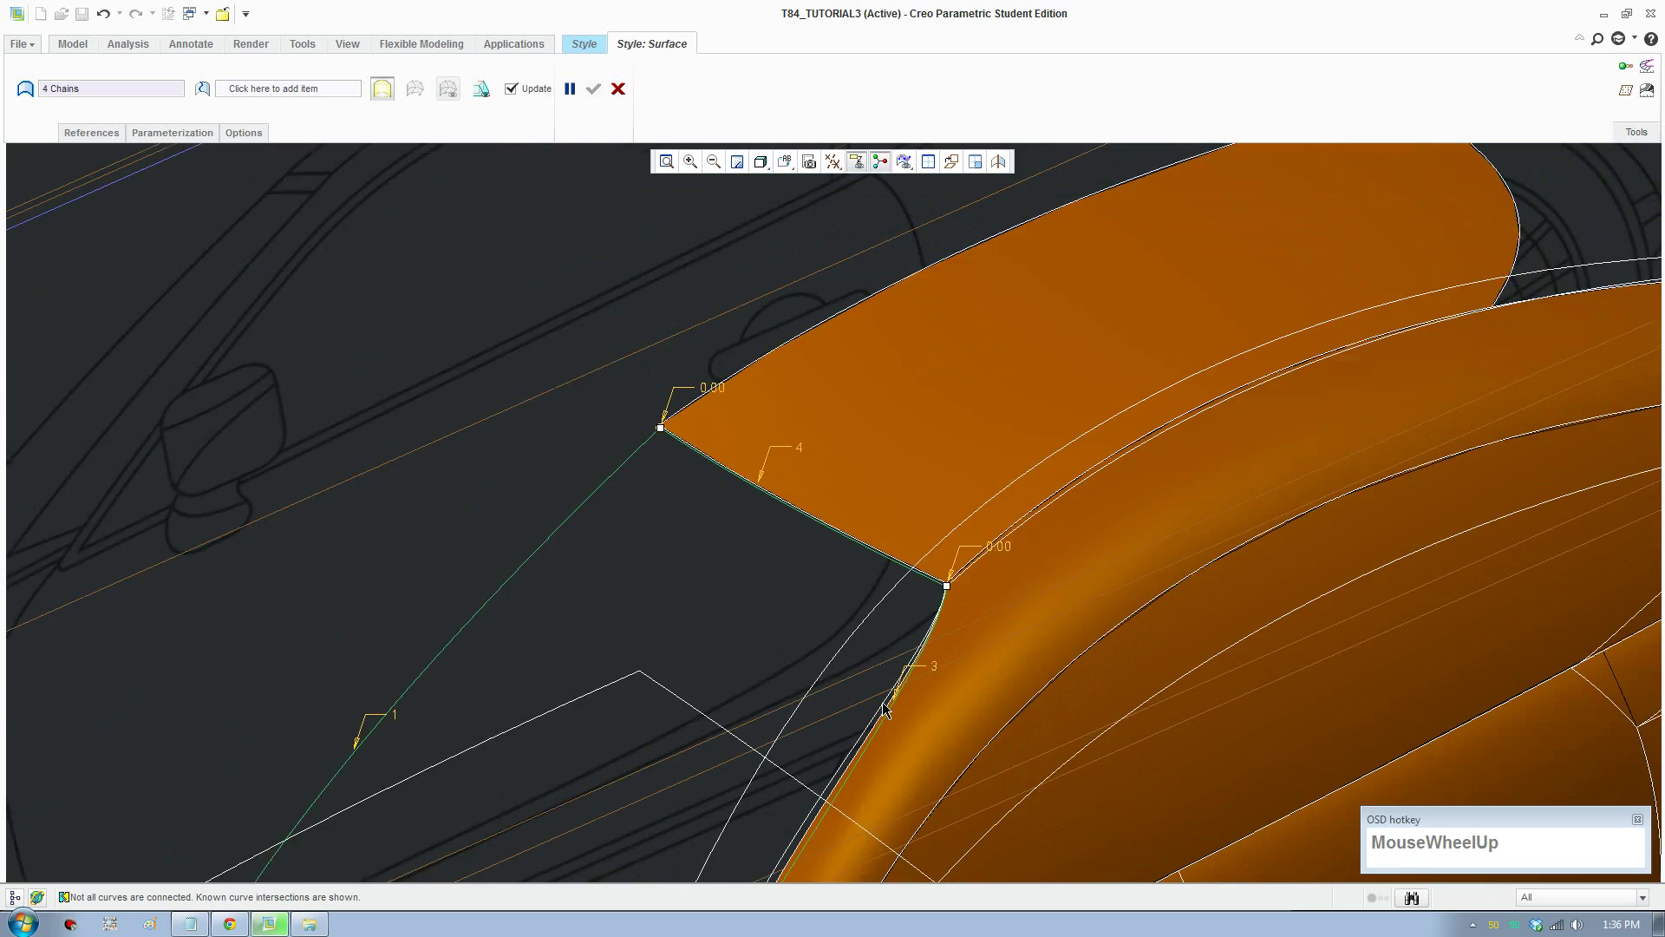
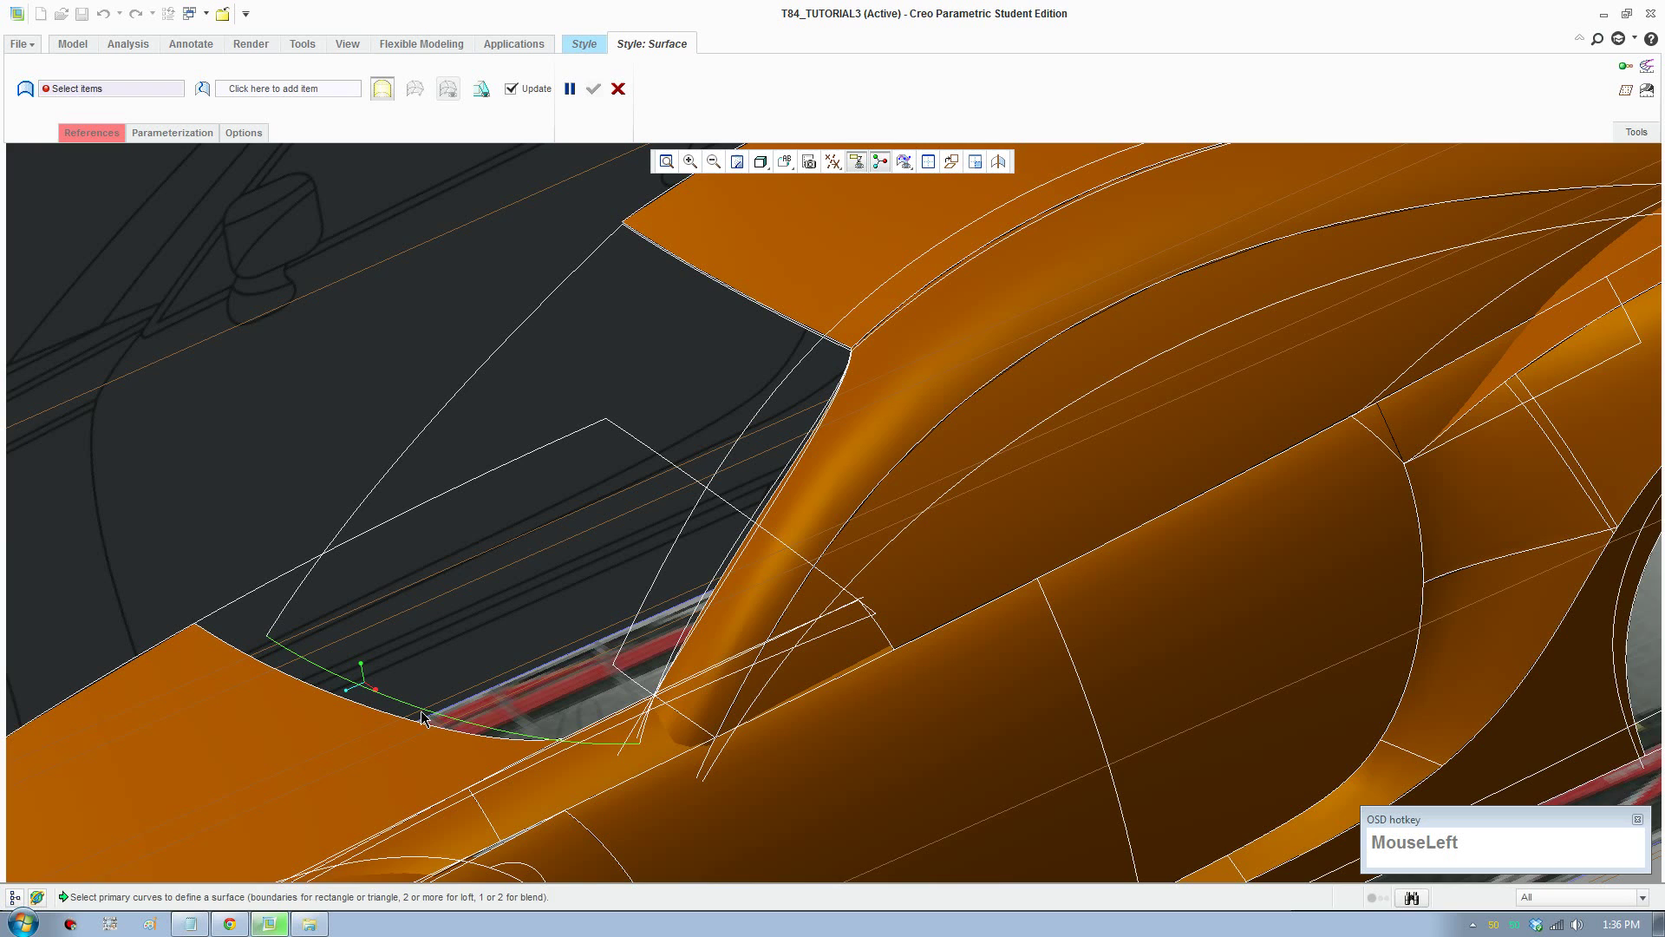
scroll(down, 3)
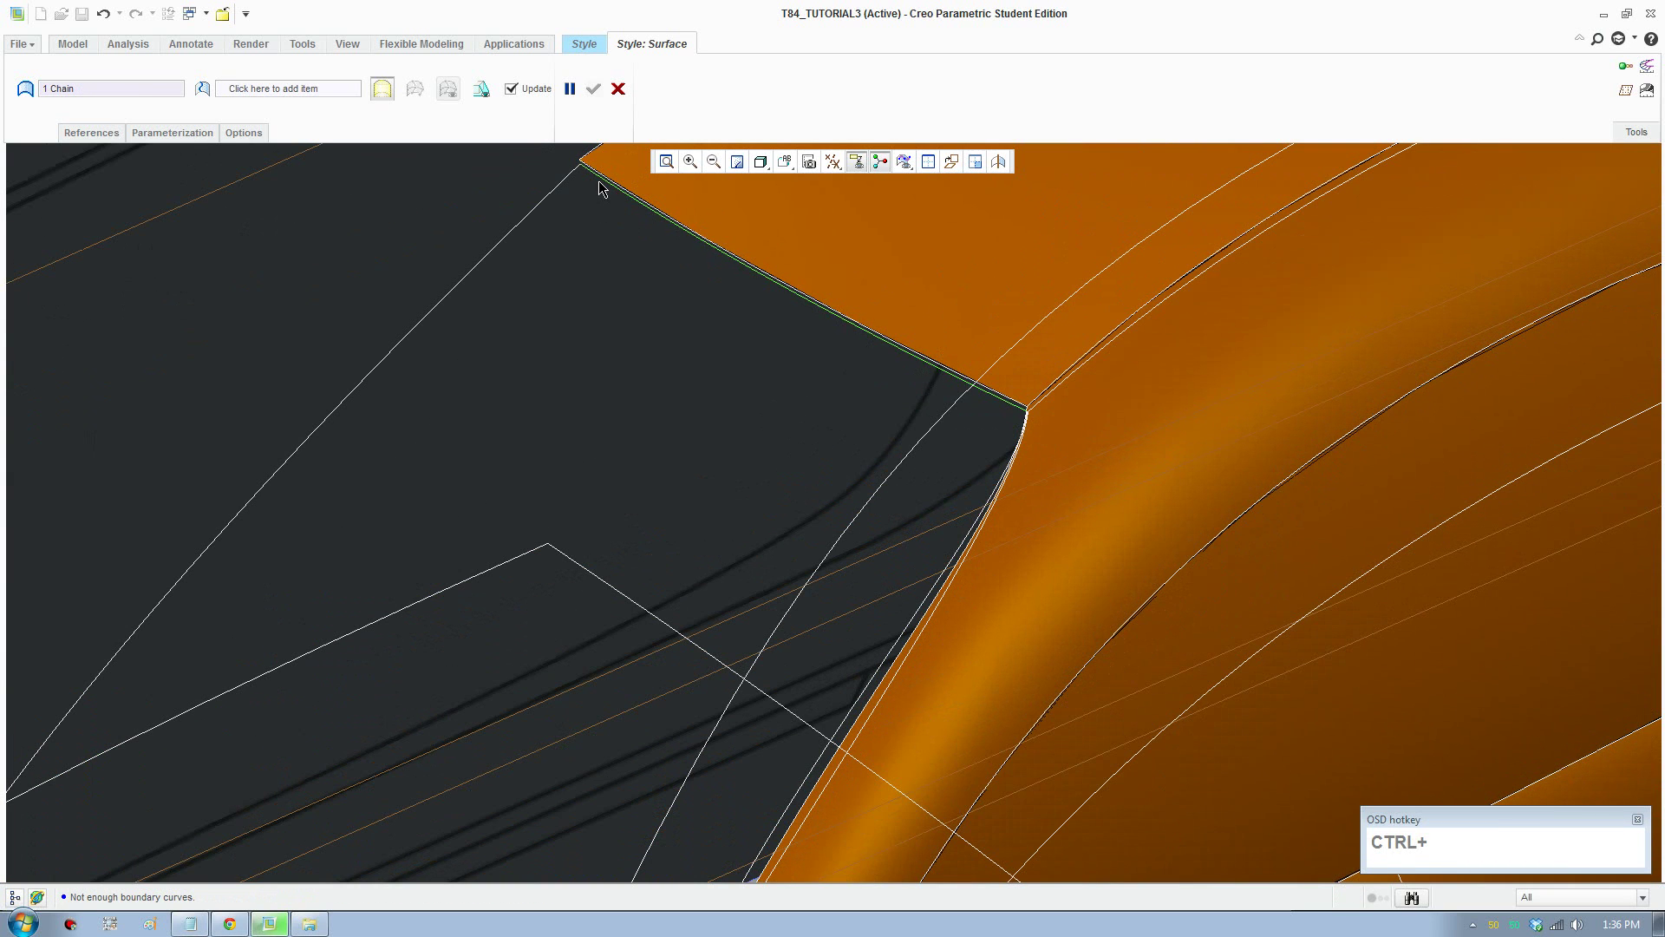
scroll(down, 3)
click(586, 165)
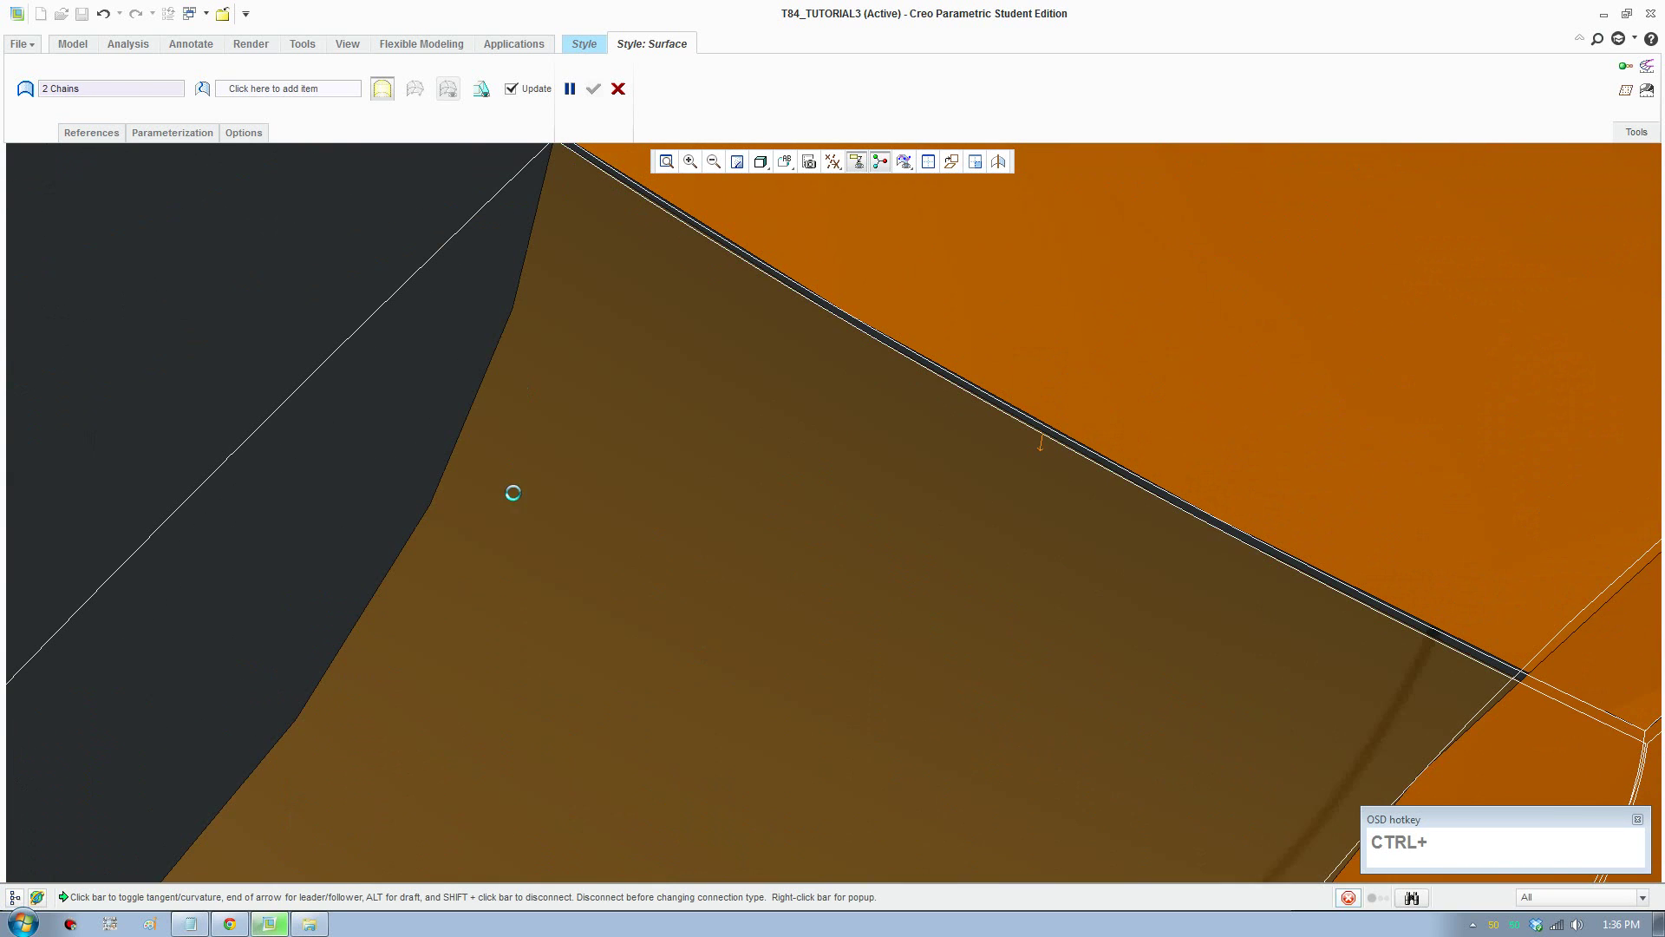
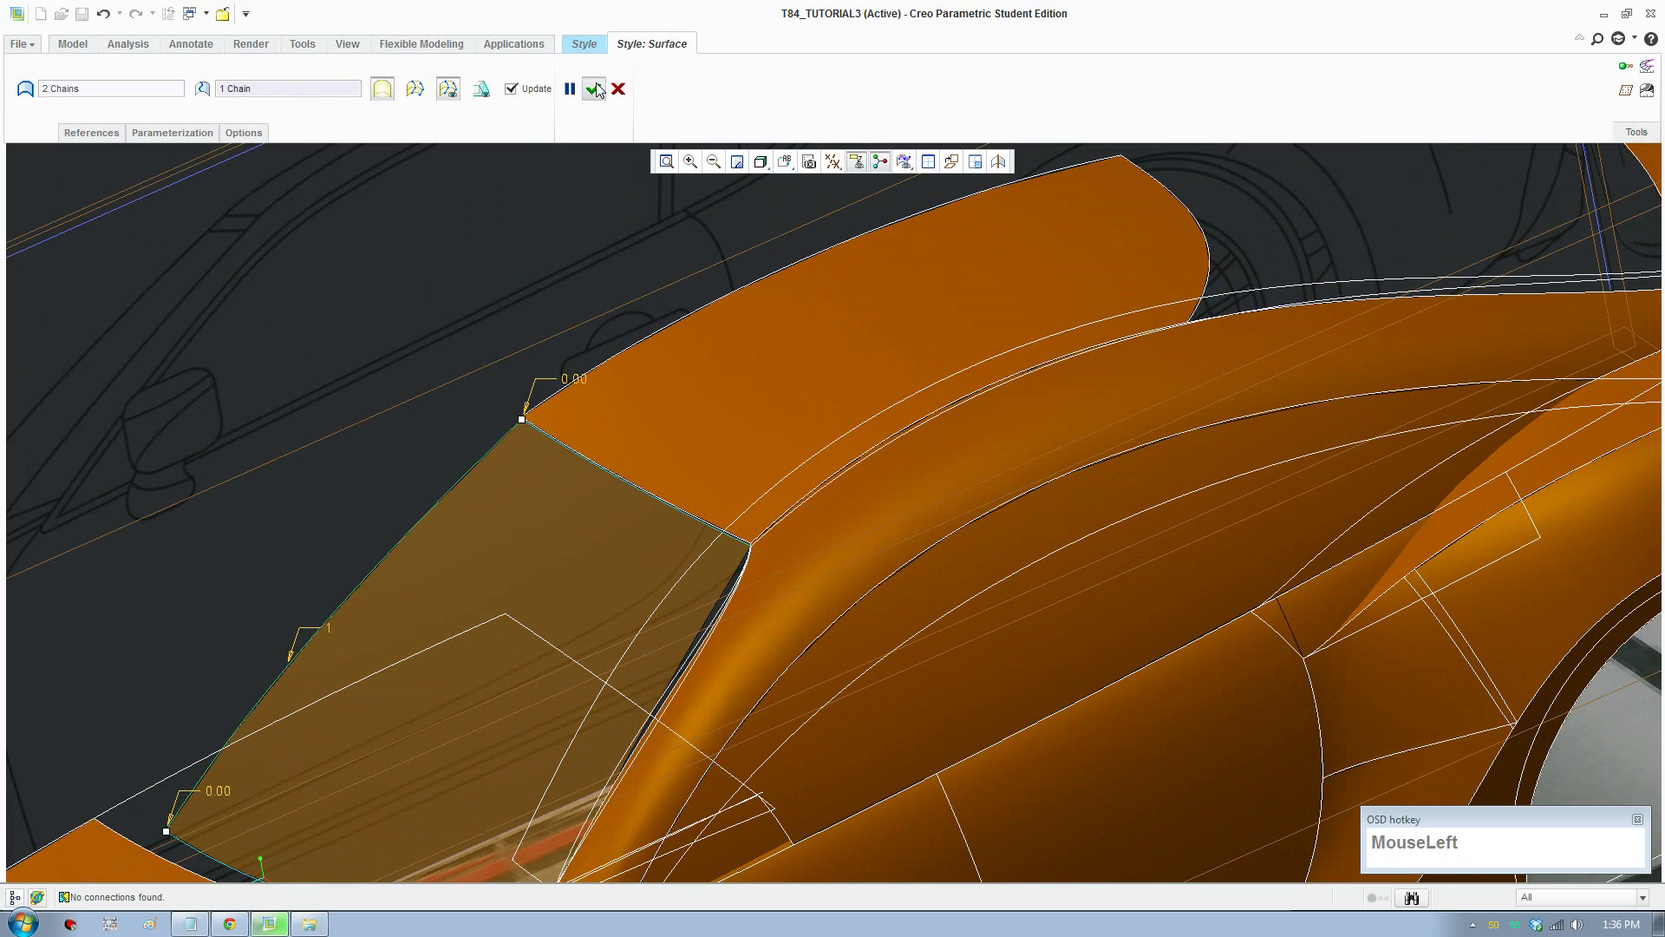
scroll(up, 3)
middle_click(712, 677)
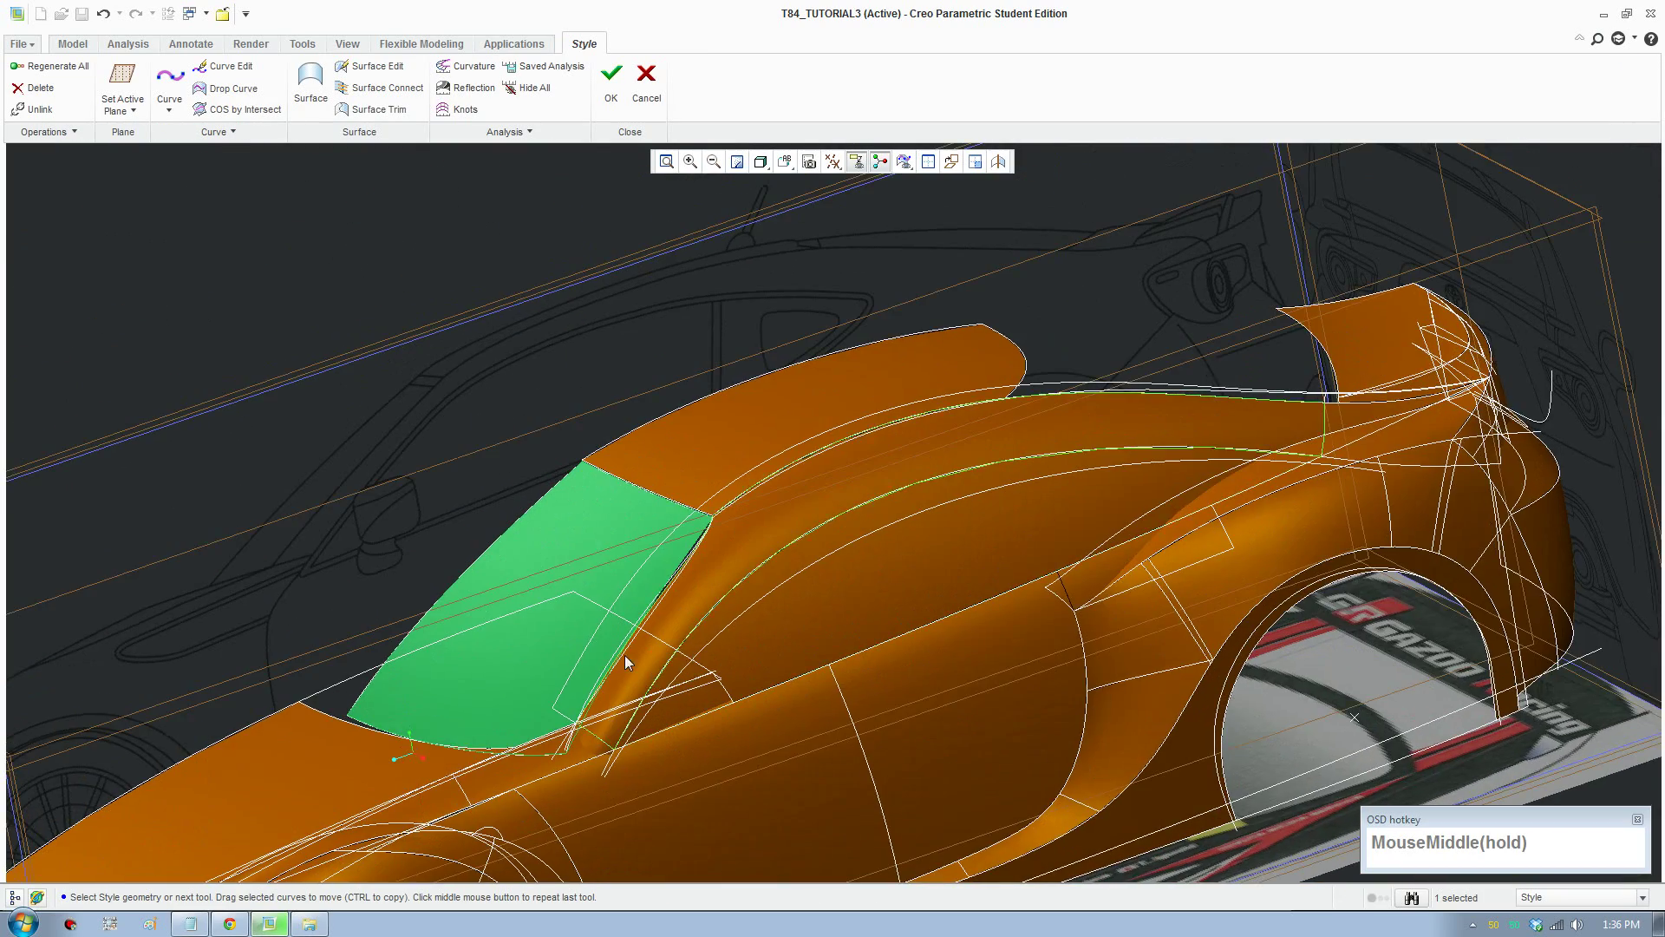
Step: Select the stray curve along the A-pillar and delete it
scroll(down, 3)
click(688, 582)
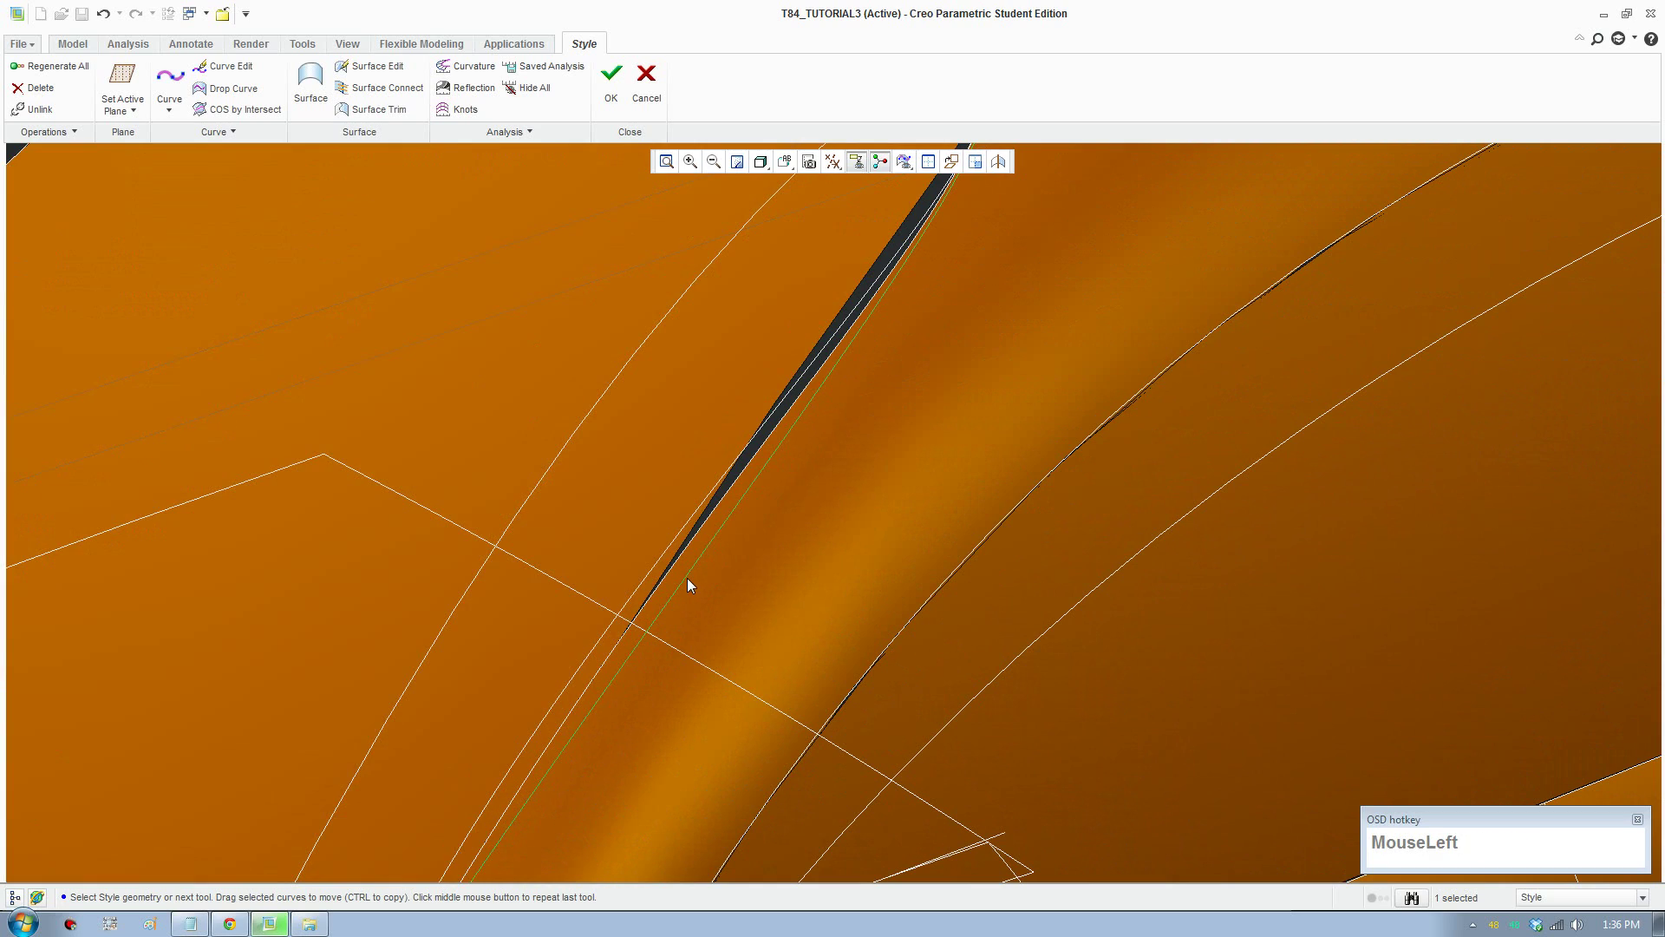
scroll(up, 3)
scroll(down, 3)
middle_click(687, 612)
scroll(down, 3)
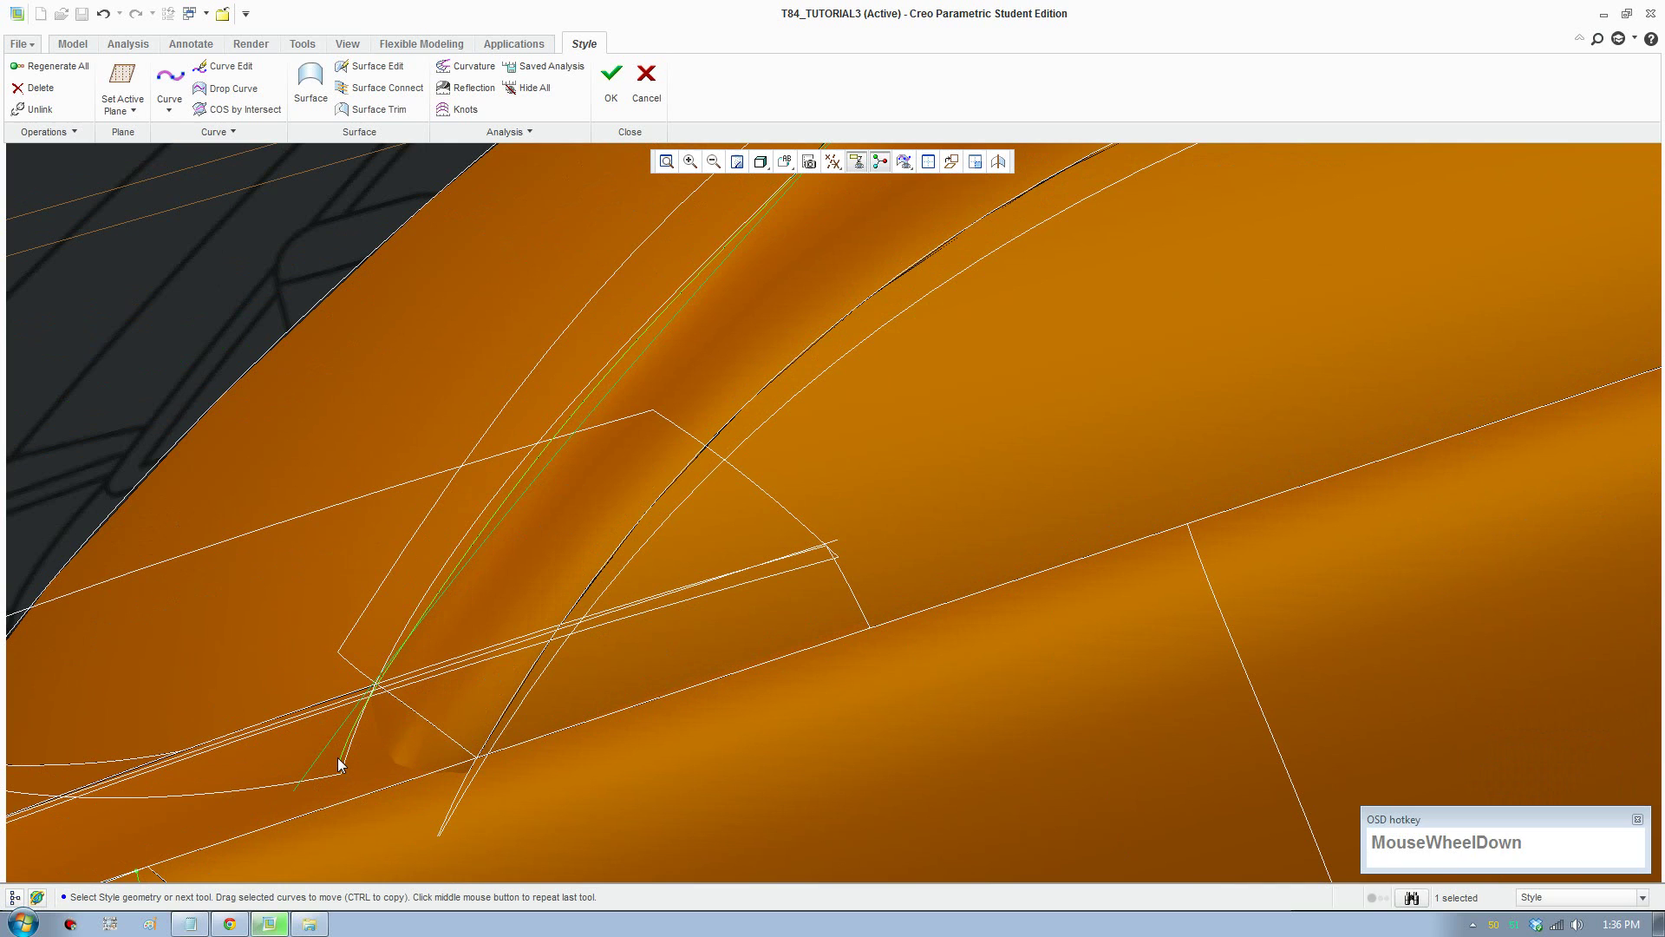
click(345, 763)
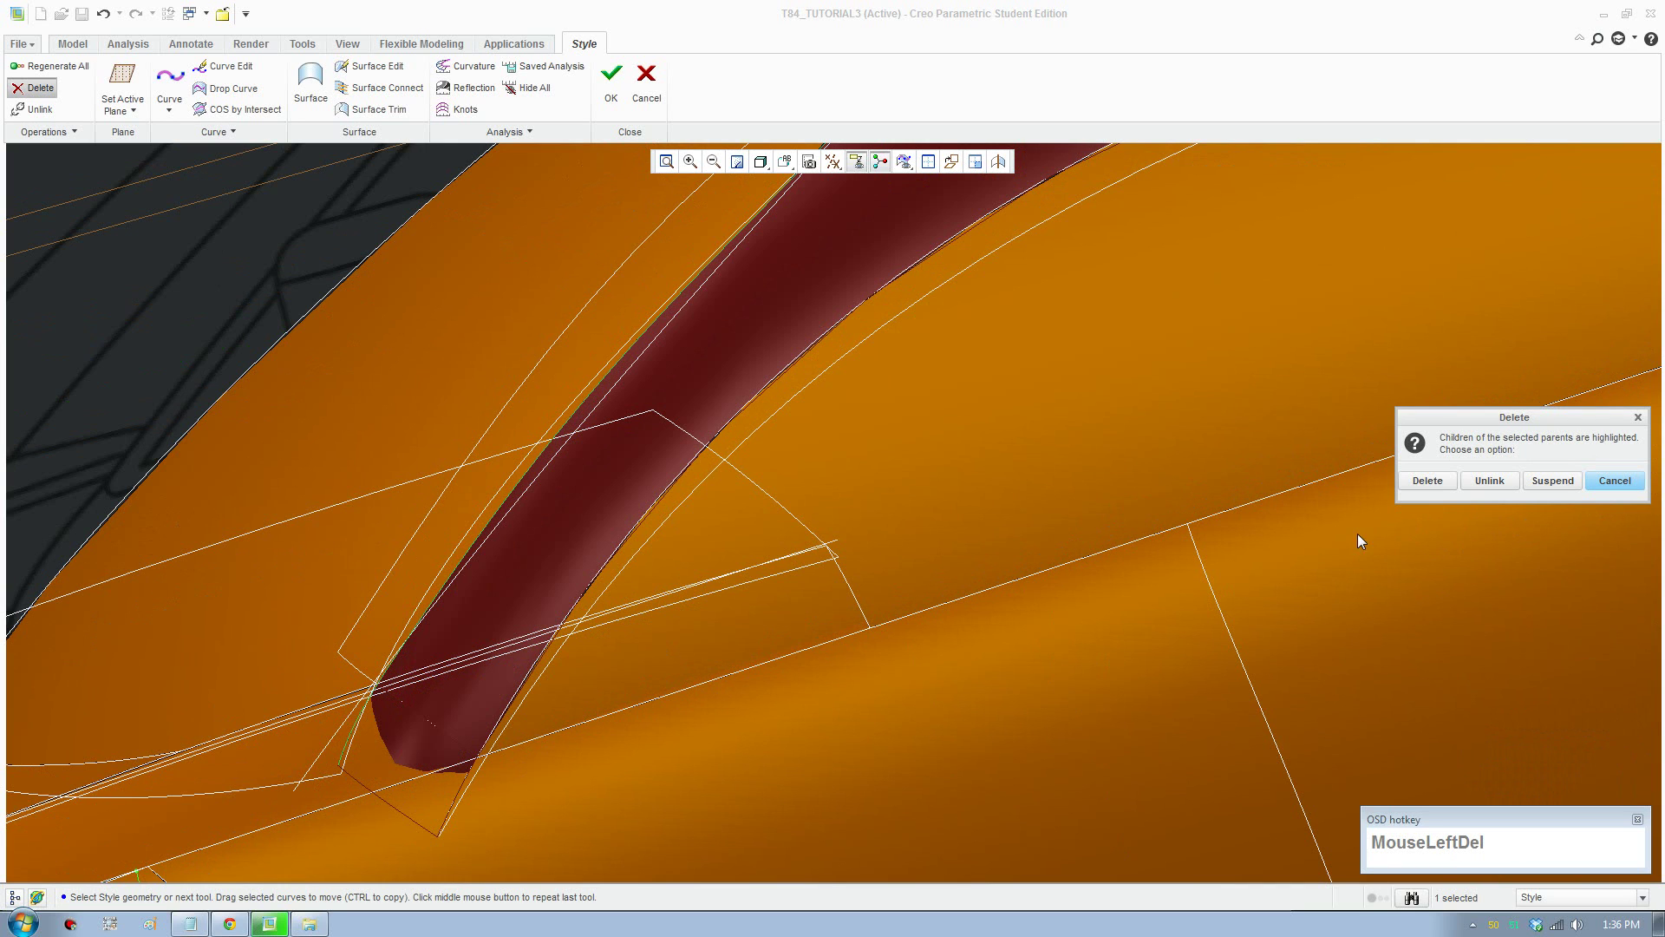
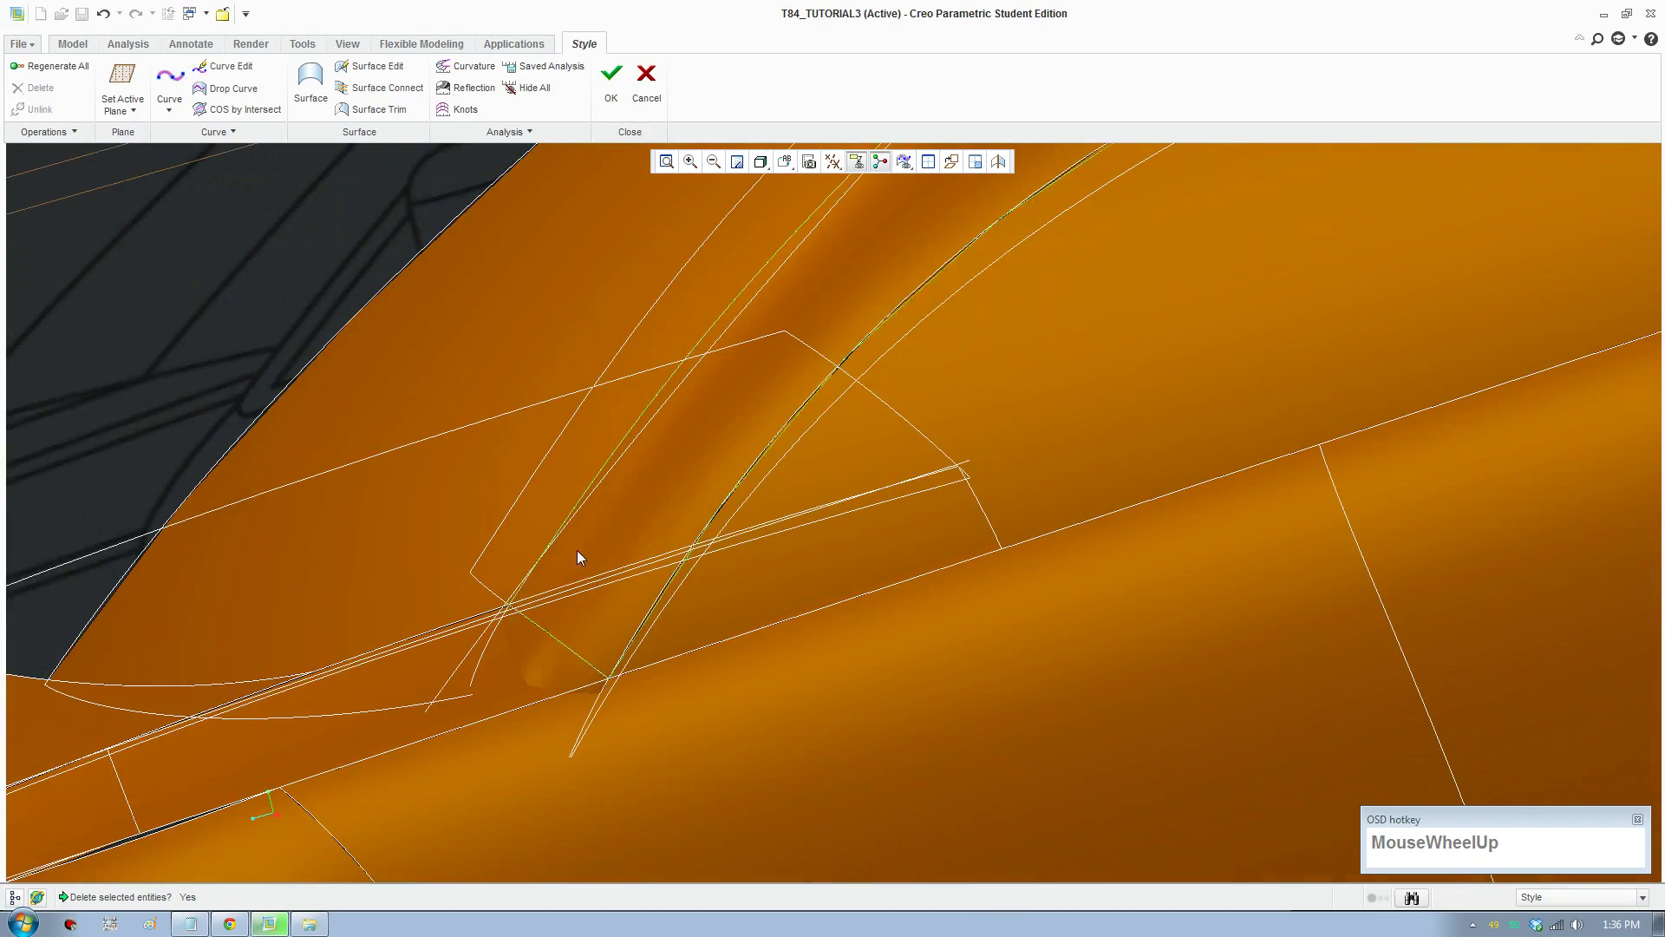
Step: Select the front side-window boundary surface and delete it
middle_click(594, 536)
scroll(up, 3)
scroll(down, 3)
scroll(up, 3)
key(F8)
middle_click(952, 420)
scroll(down, 3)
drag(710, 355, 712, 355)
key(Delete)
Step: Accept the copy, then in Curve Edit snap the copied curve's end onto the windshield corner edge
click(803, 485)
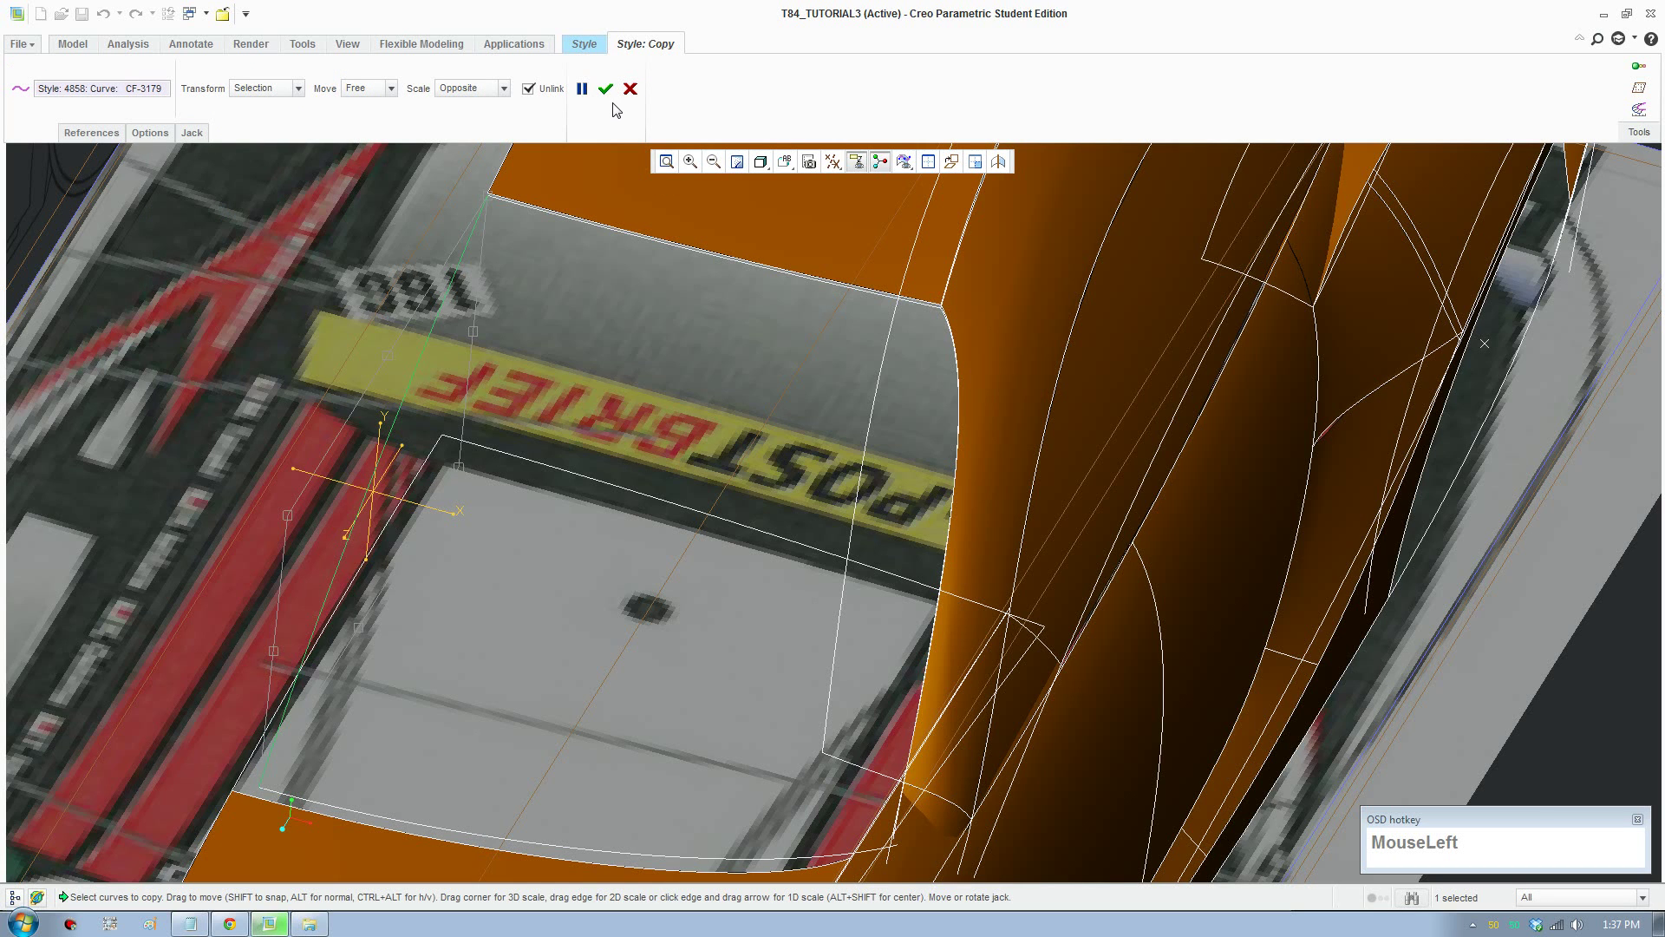
scroll(up, 3)
click(251, 71)
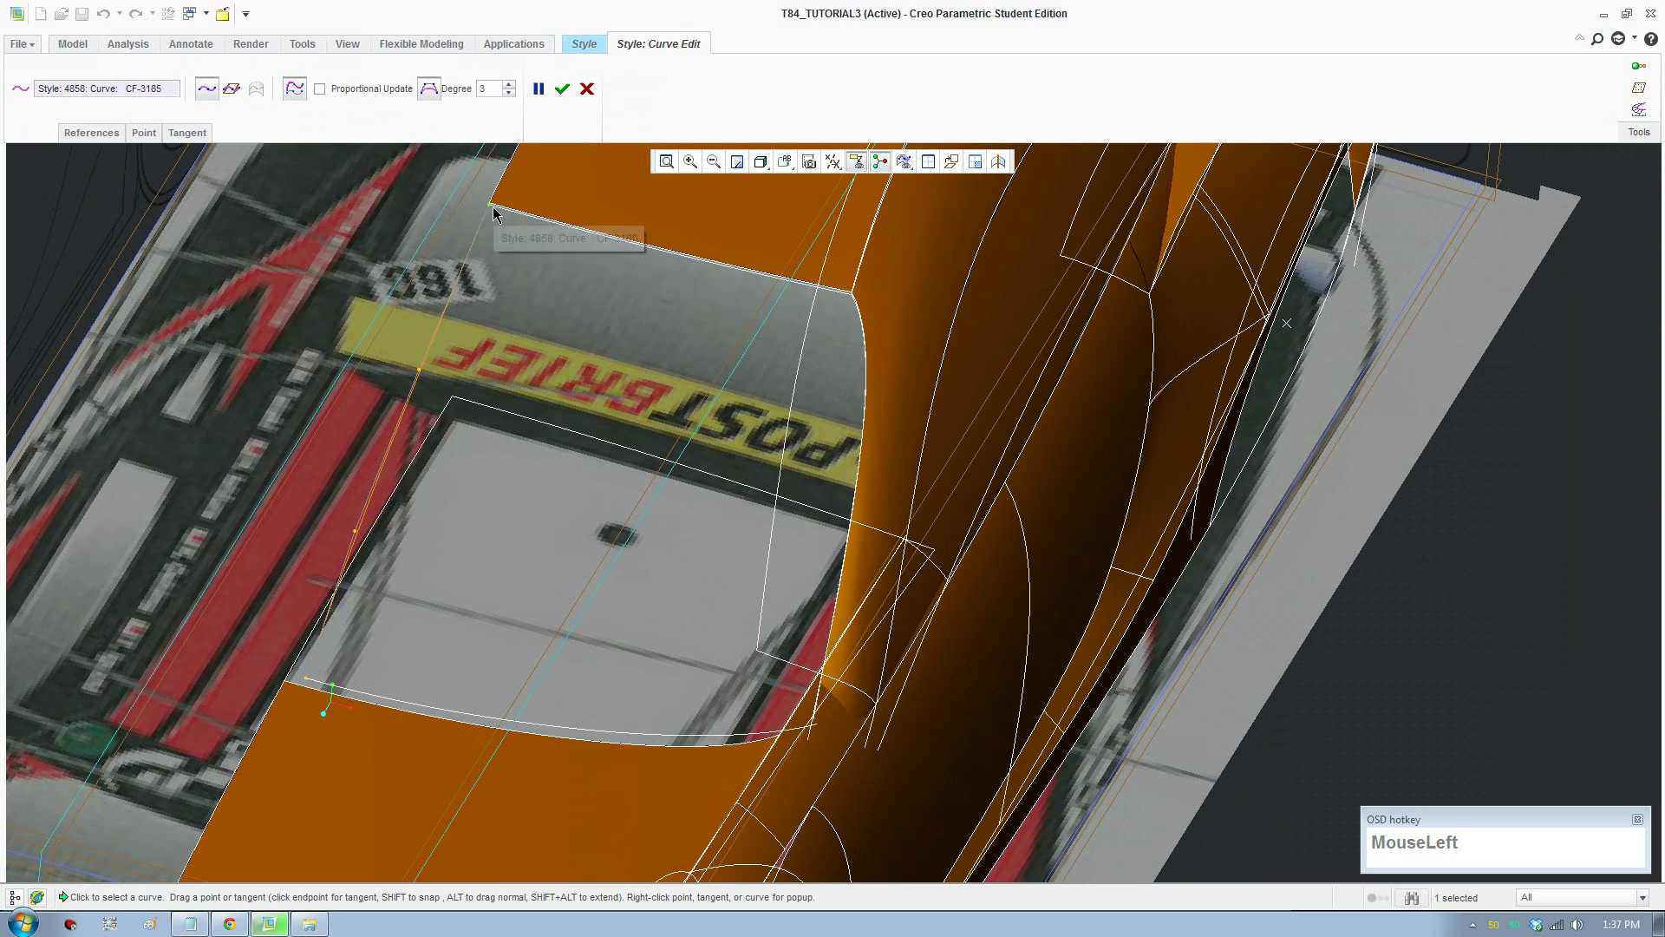
click(426, 370)
scroll(down, 3)
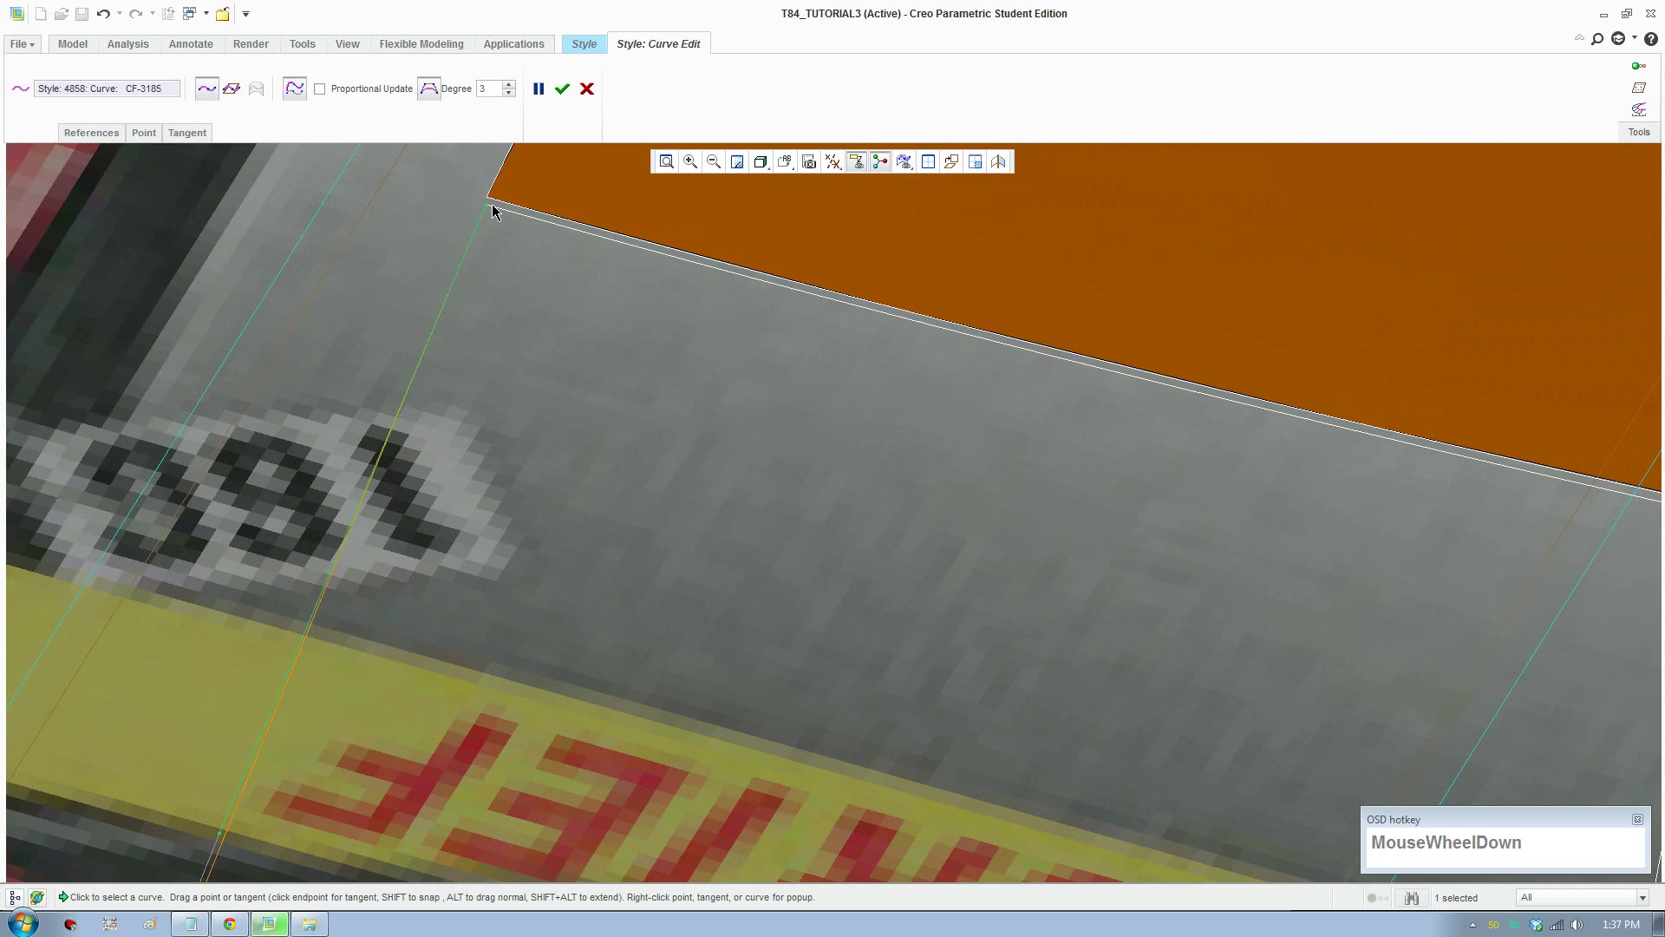
scroll(down, 3)
click(475, 200)
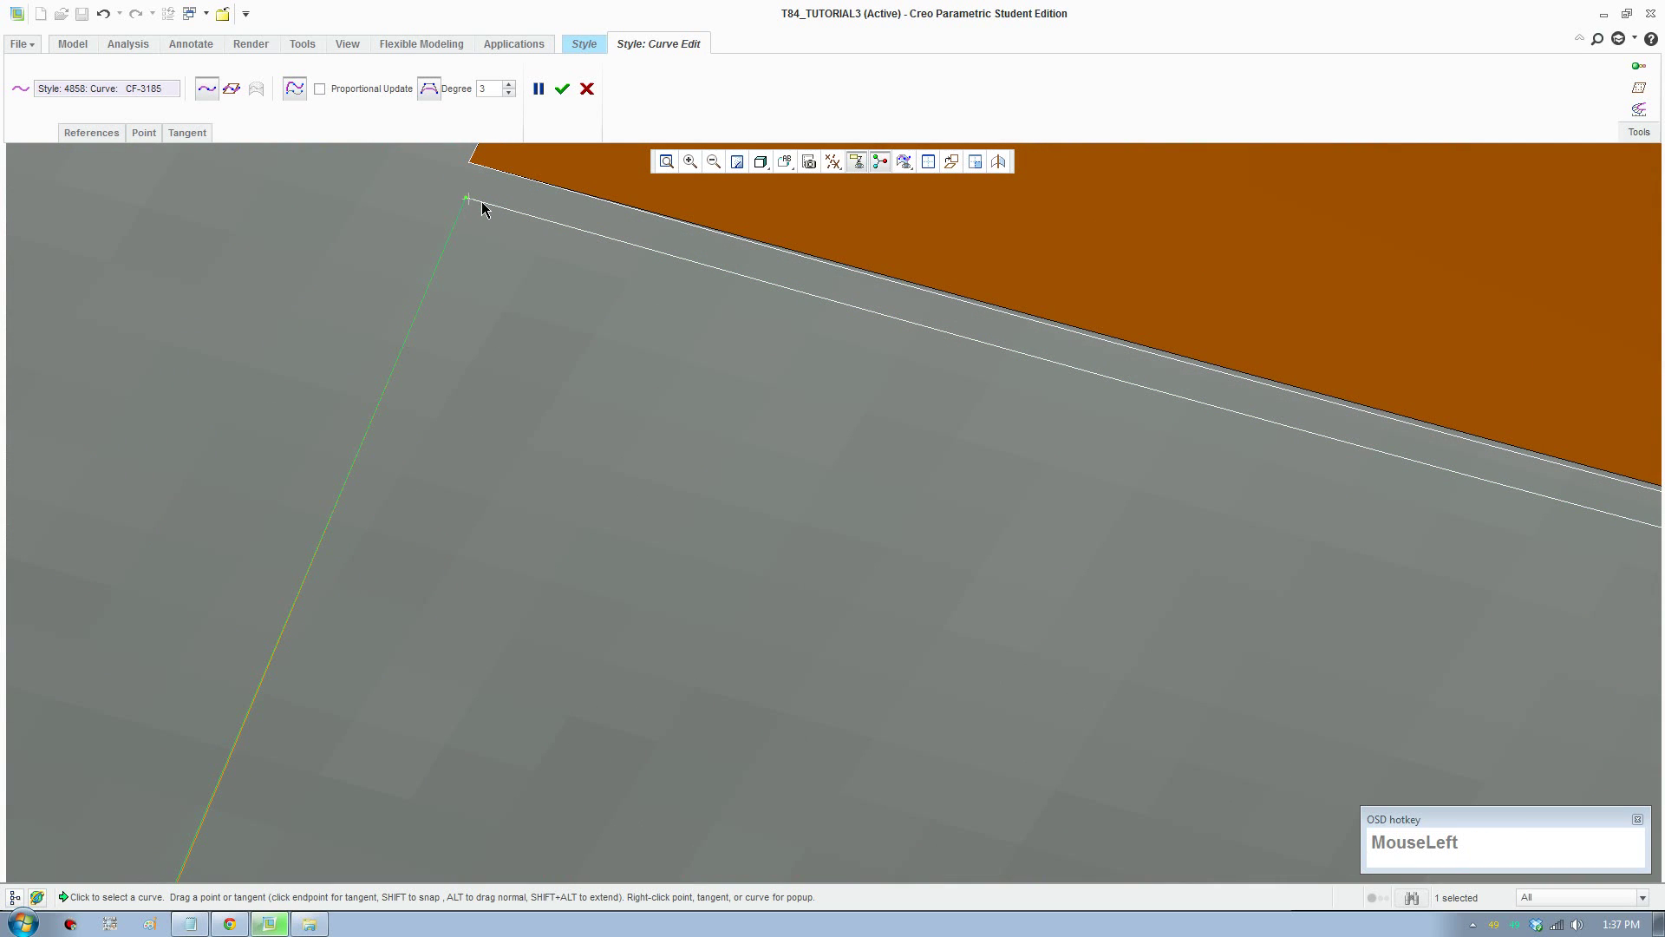
scroll(up, 3)
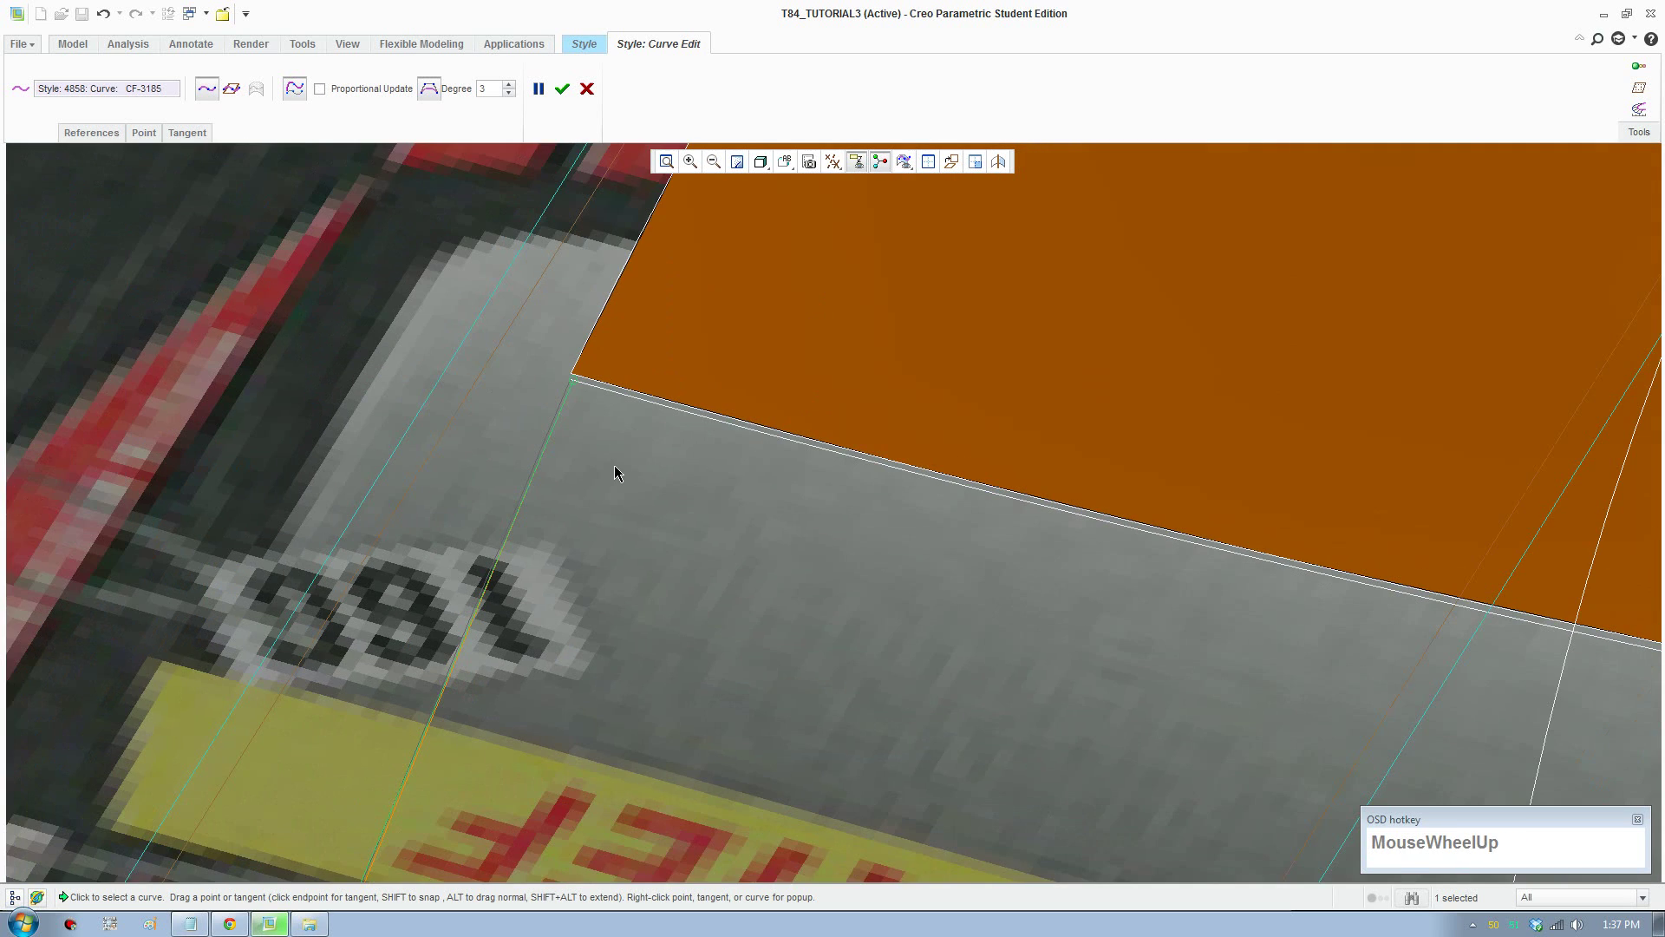
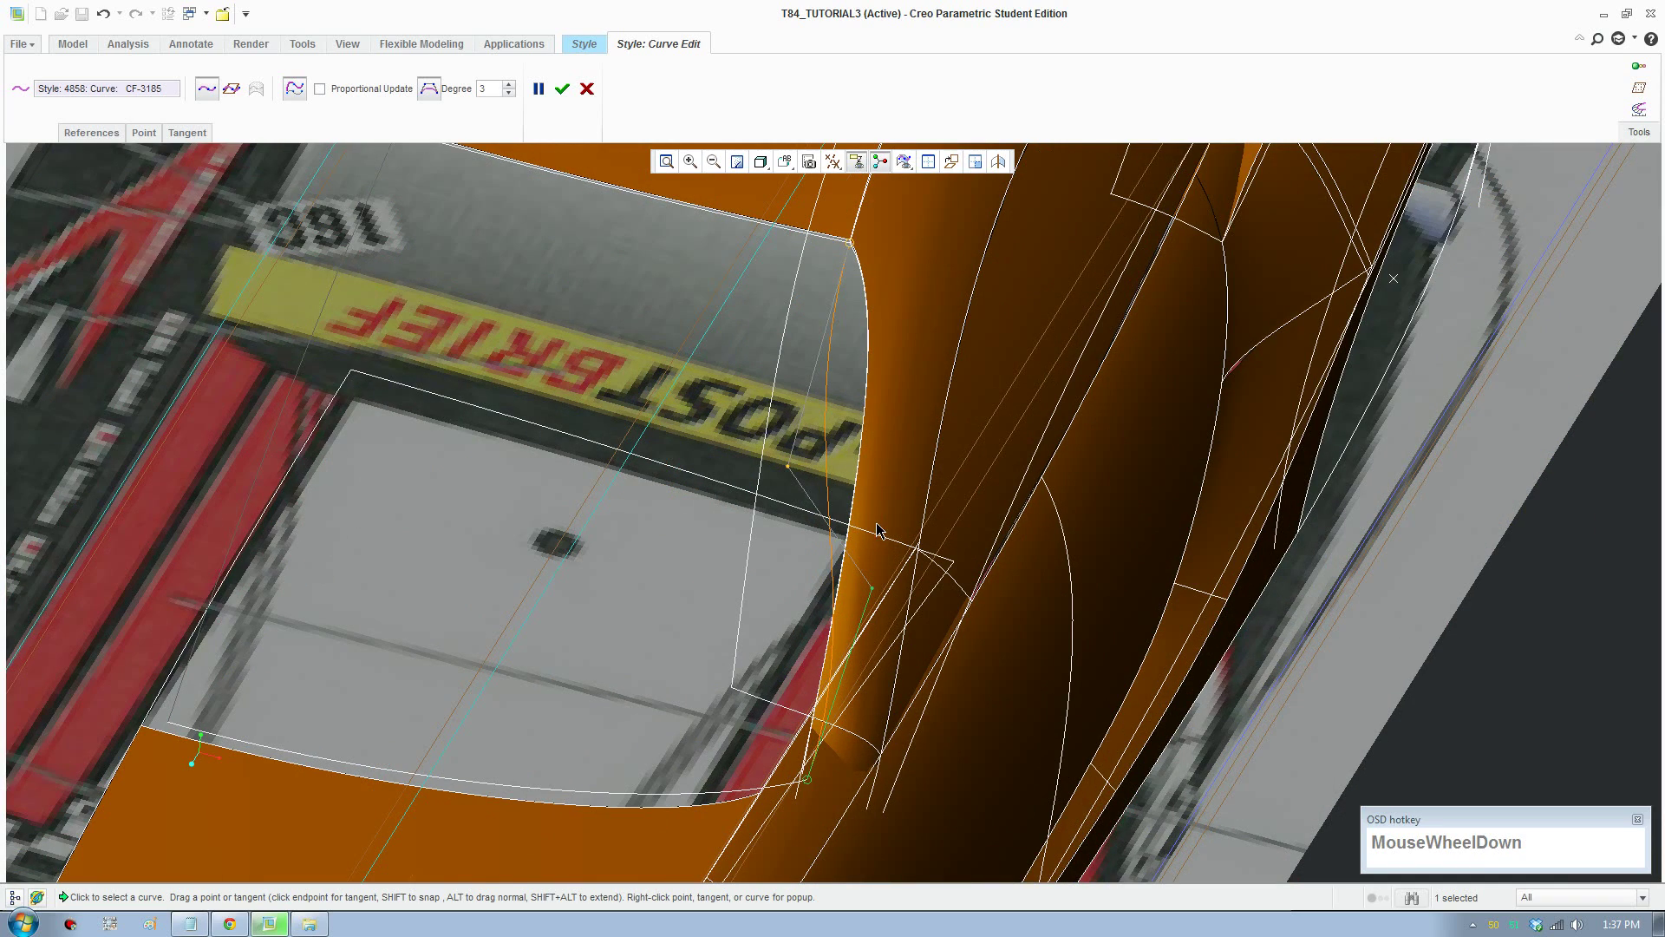
Step: Switch to the LEFT saved view and adjust the curve's end tangent
click(792, 169)
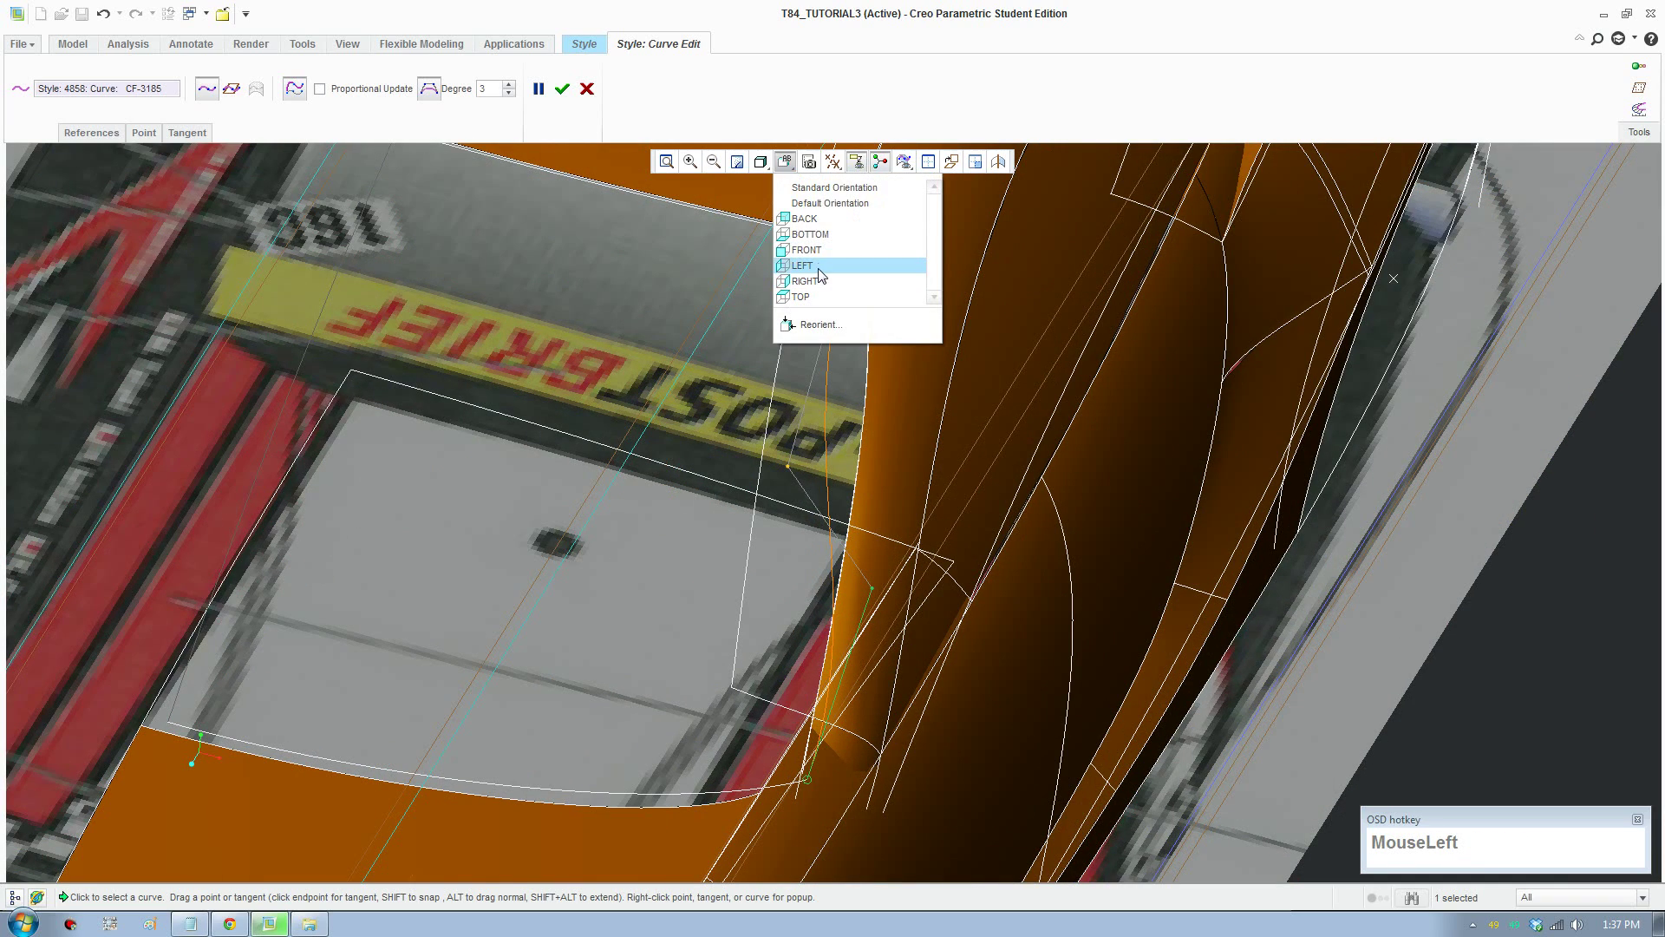
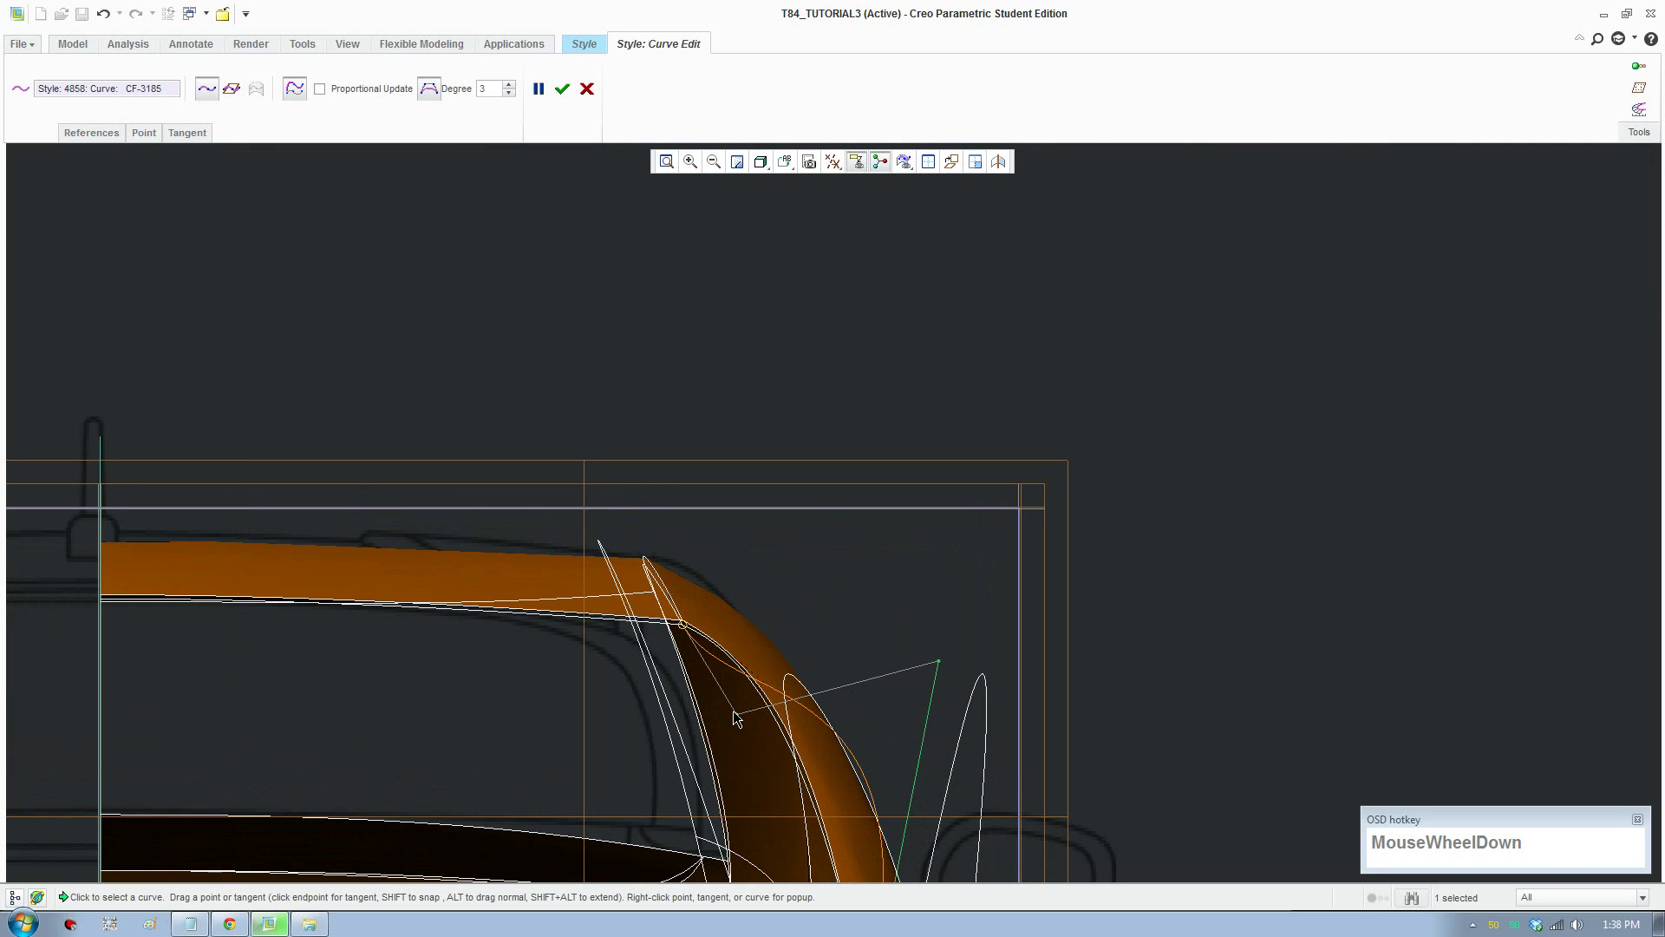
middle_click(804, 723)
scroll(up, 3)
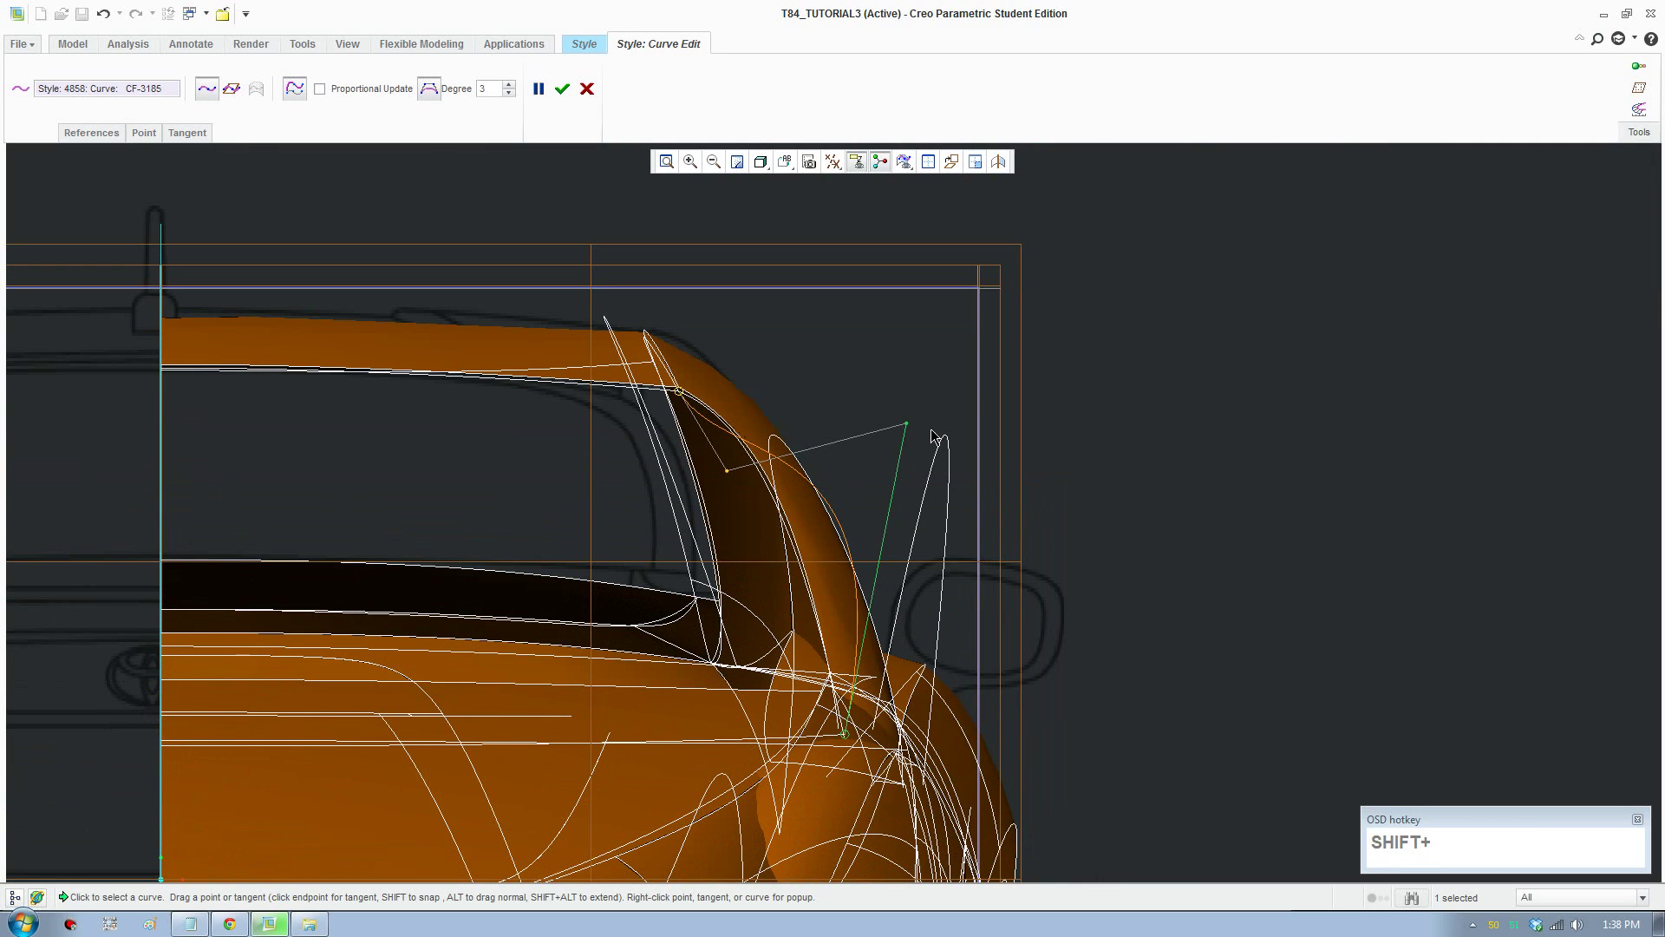
drag(912, 427, 907, 624)
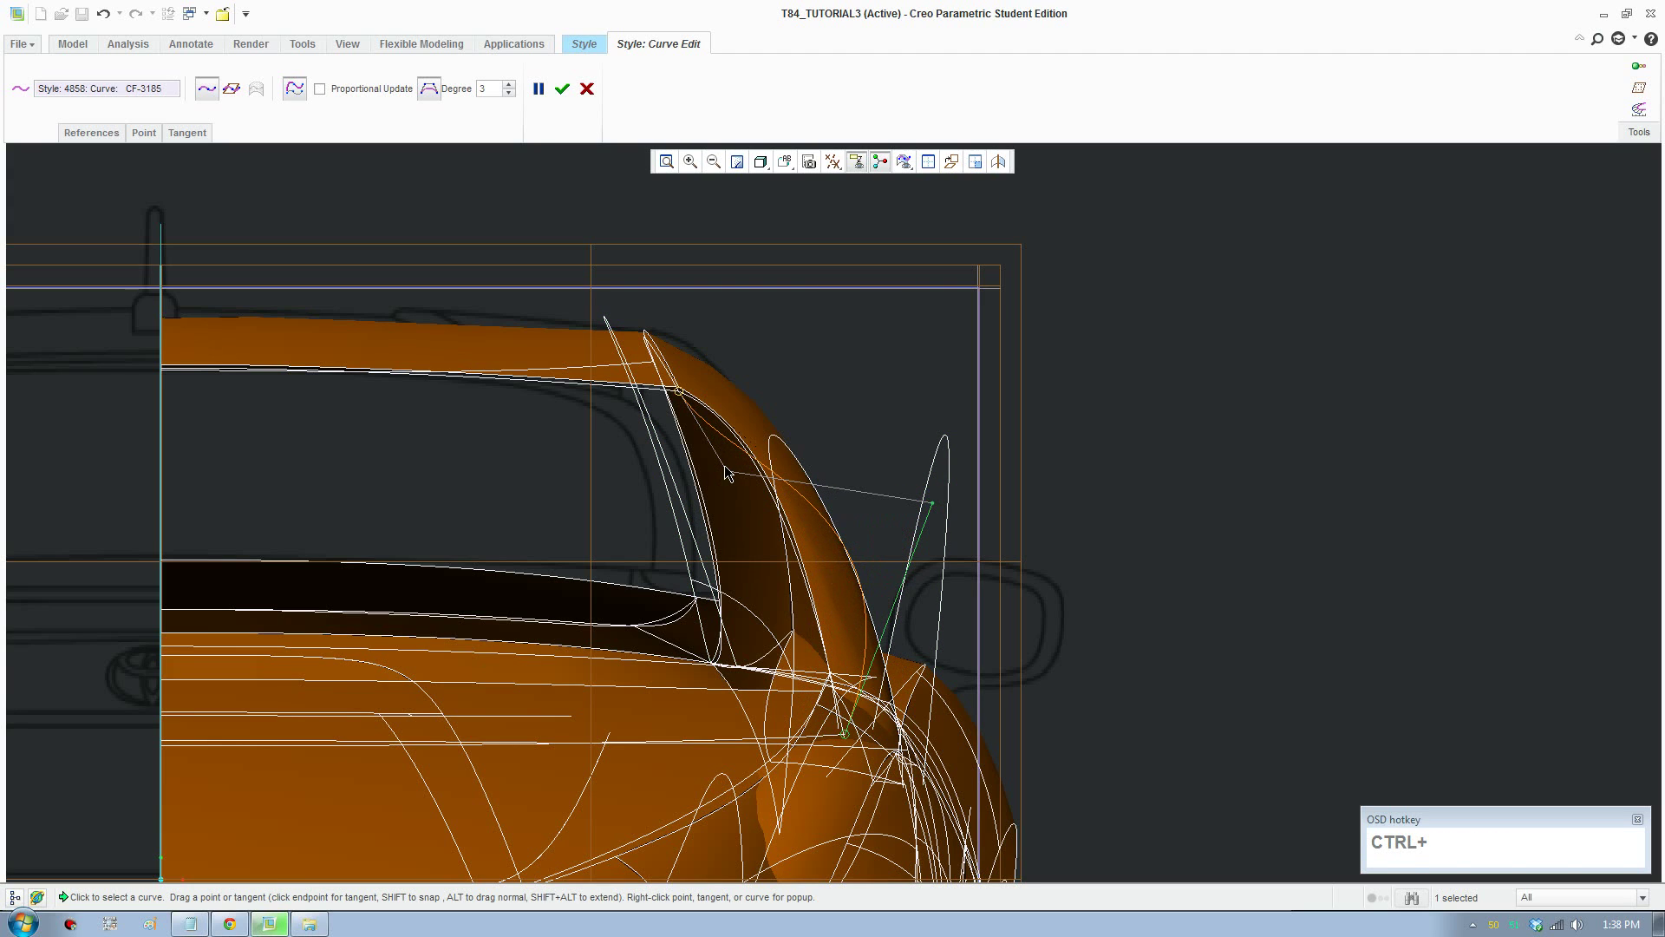
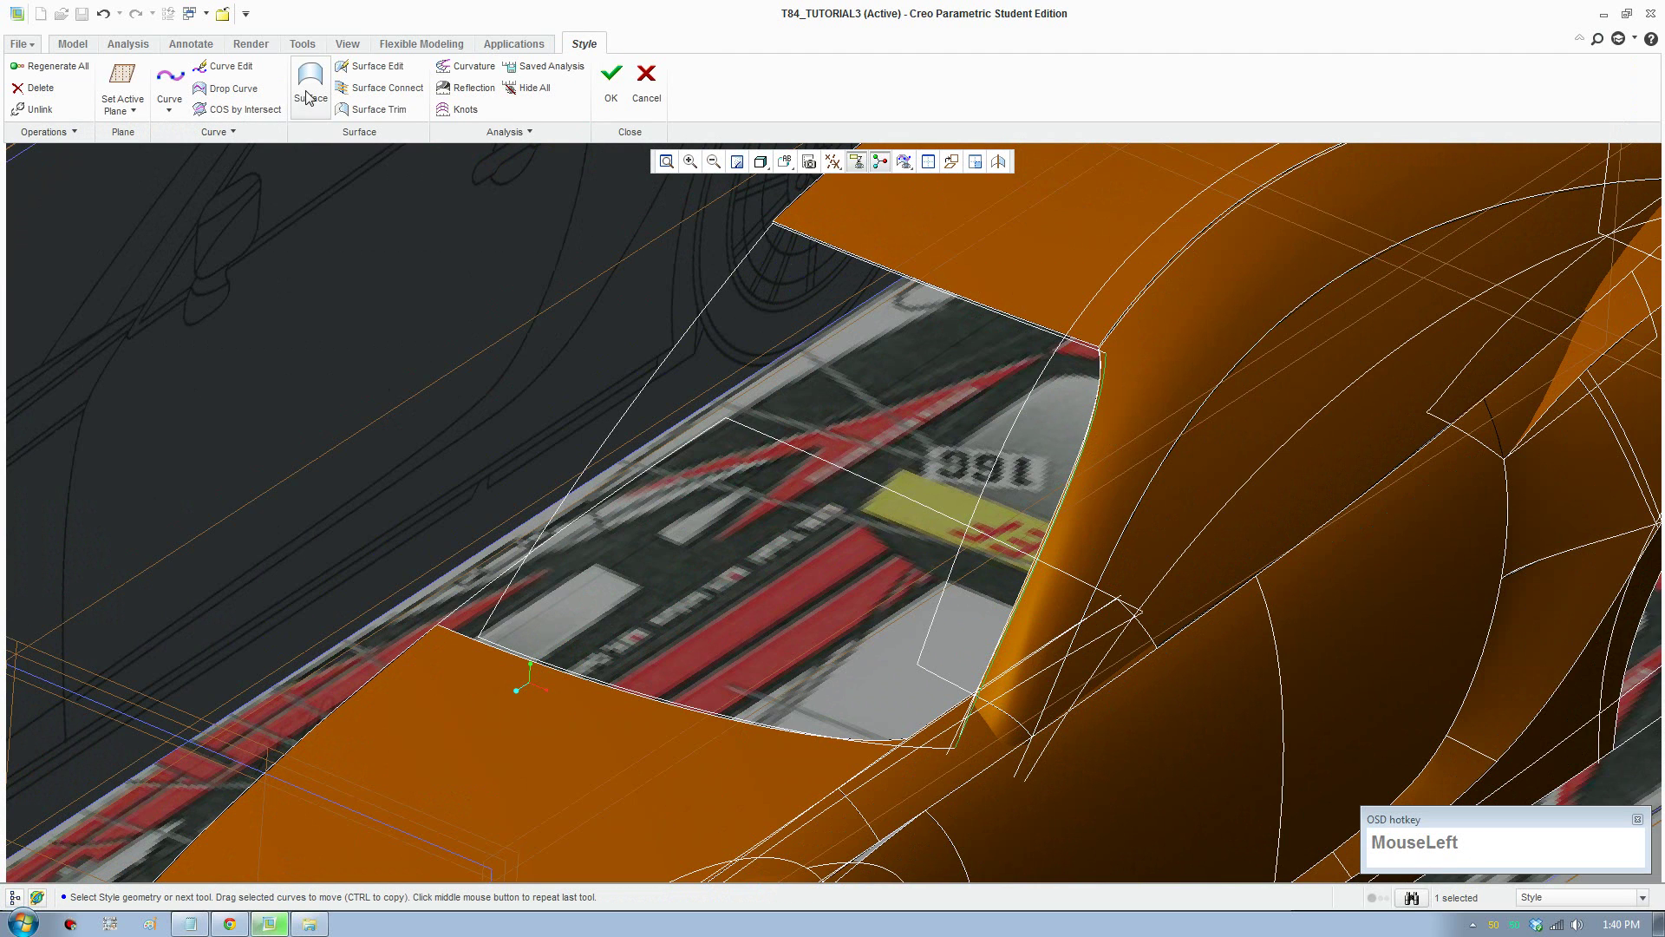
Step: Add the remaining windshield edge as a boundary chain and accept the four-curve surface
scroll(down, 3)
scroll(down, 3)
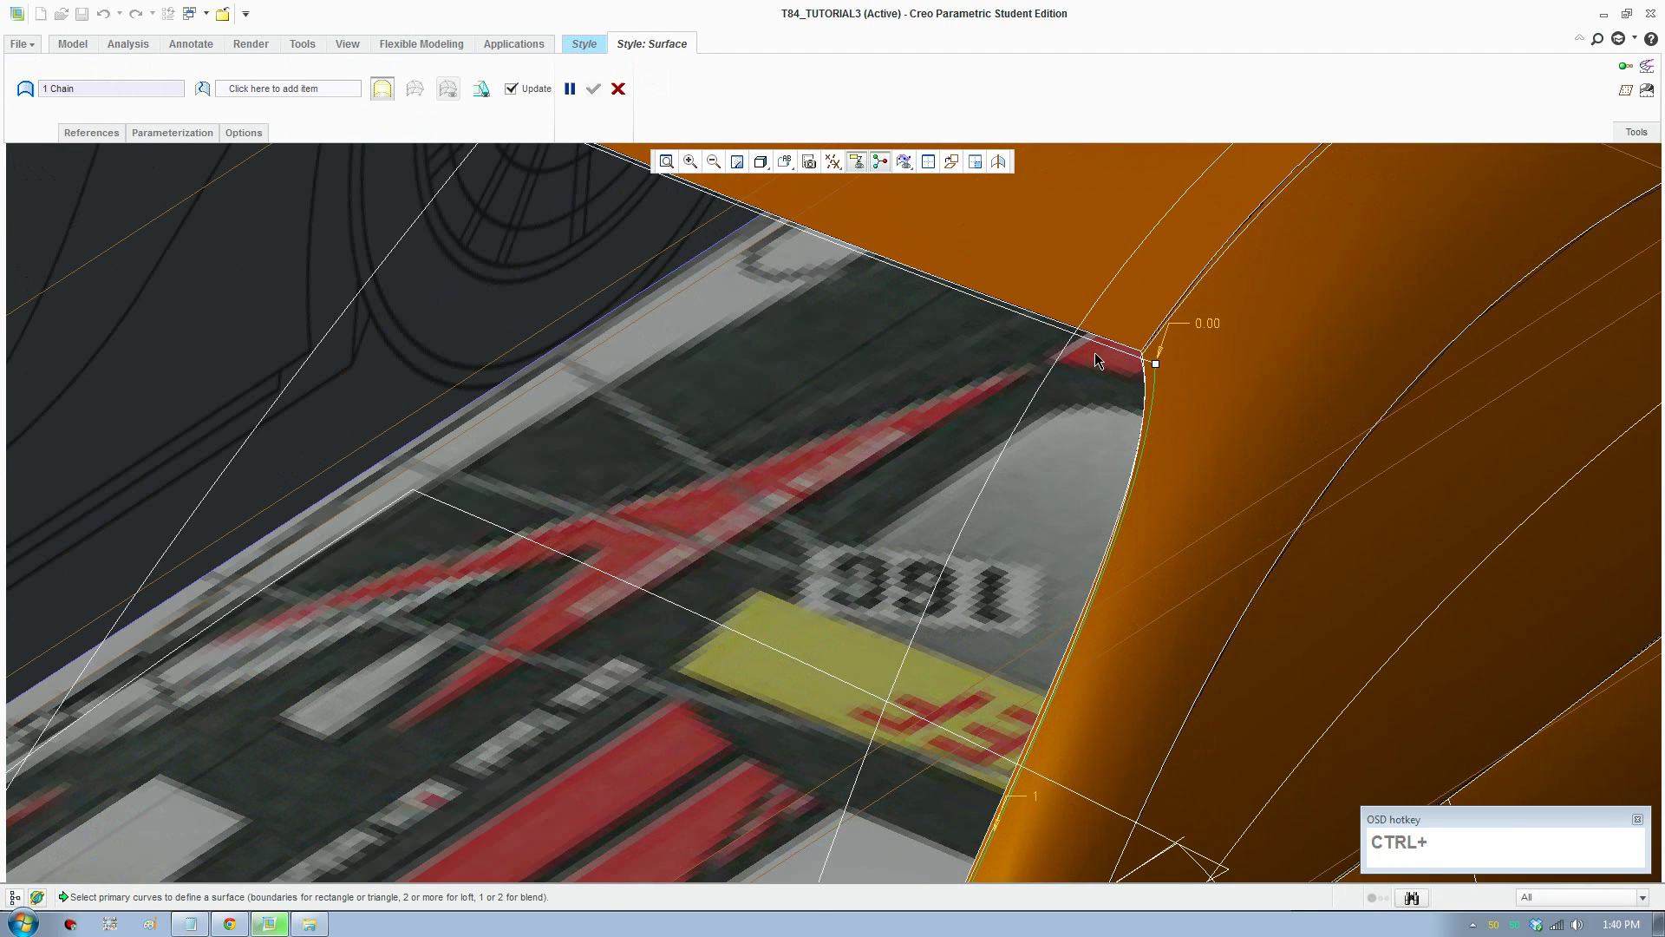
click(1112, 354)
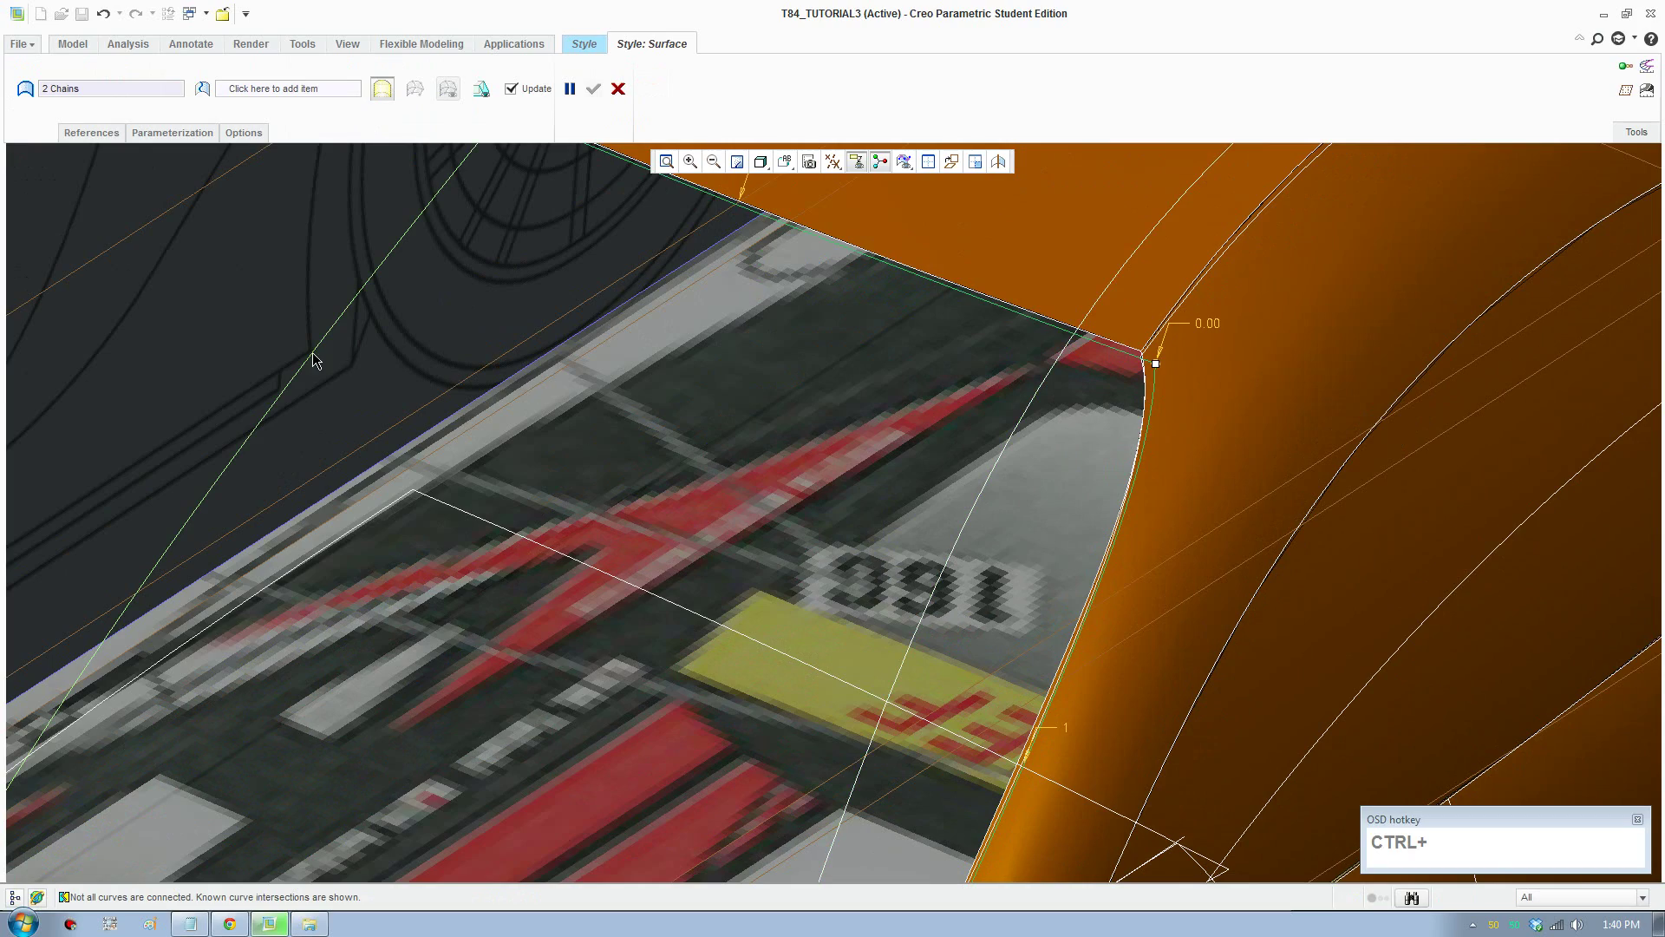
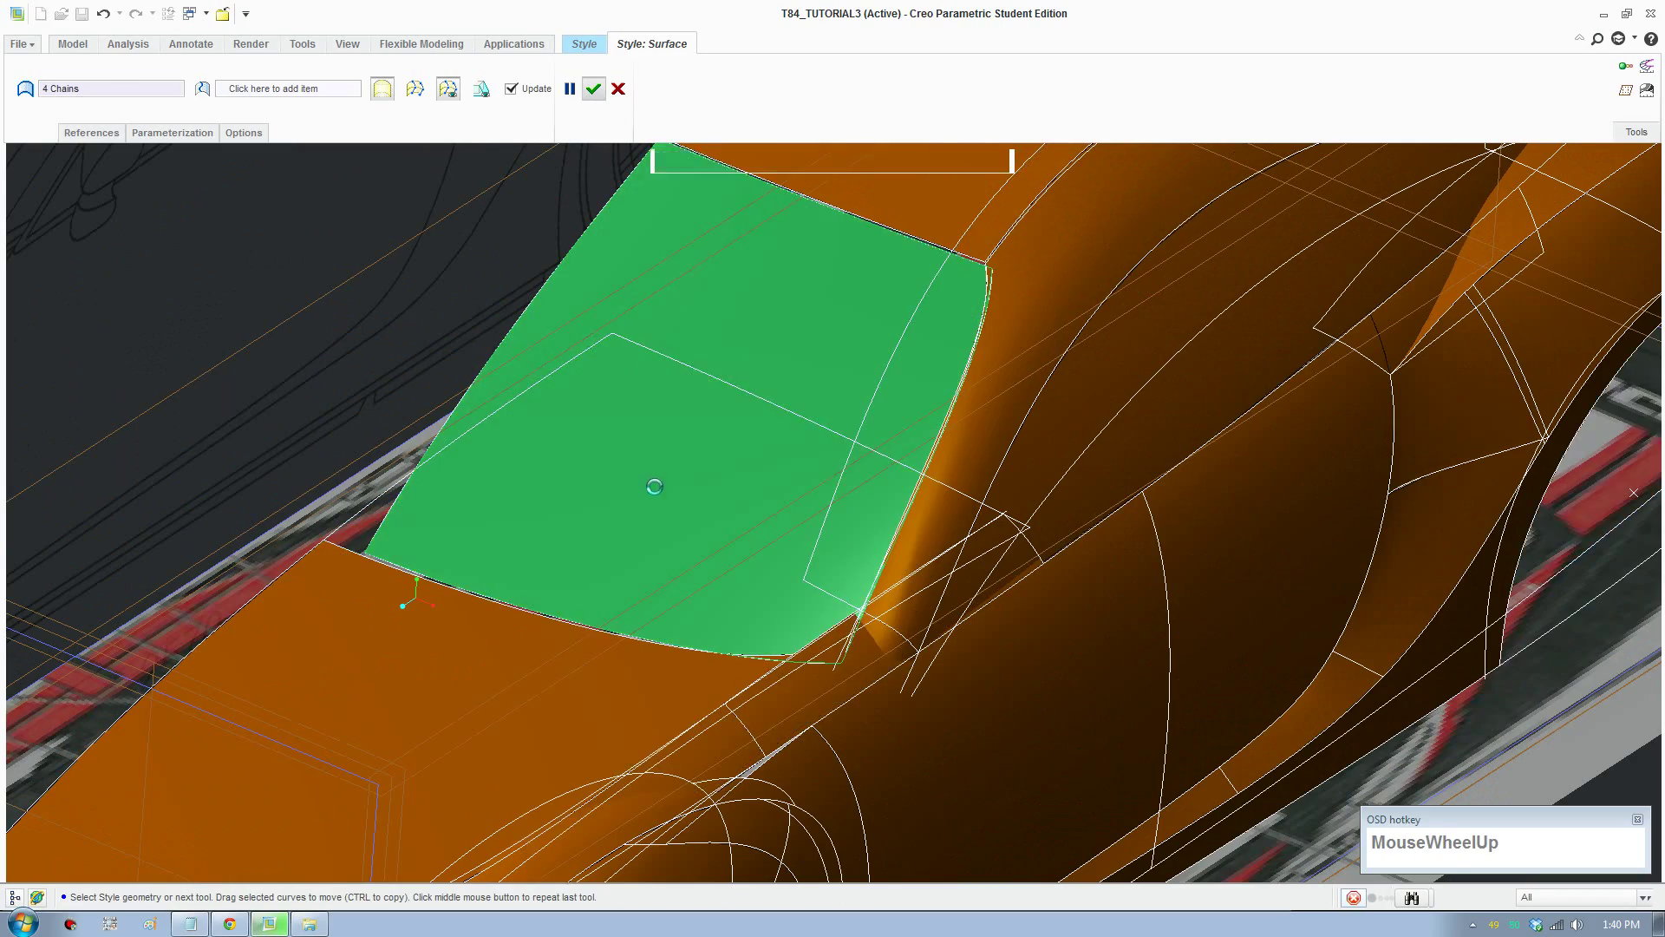
drag(643, 558, 561, 582)
click(424, 406)
drag(670, 515, 731, 443)
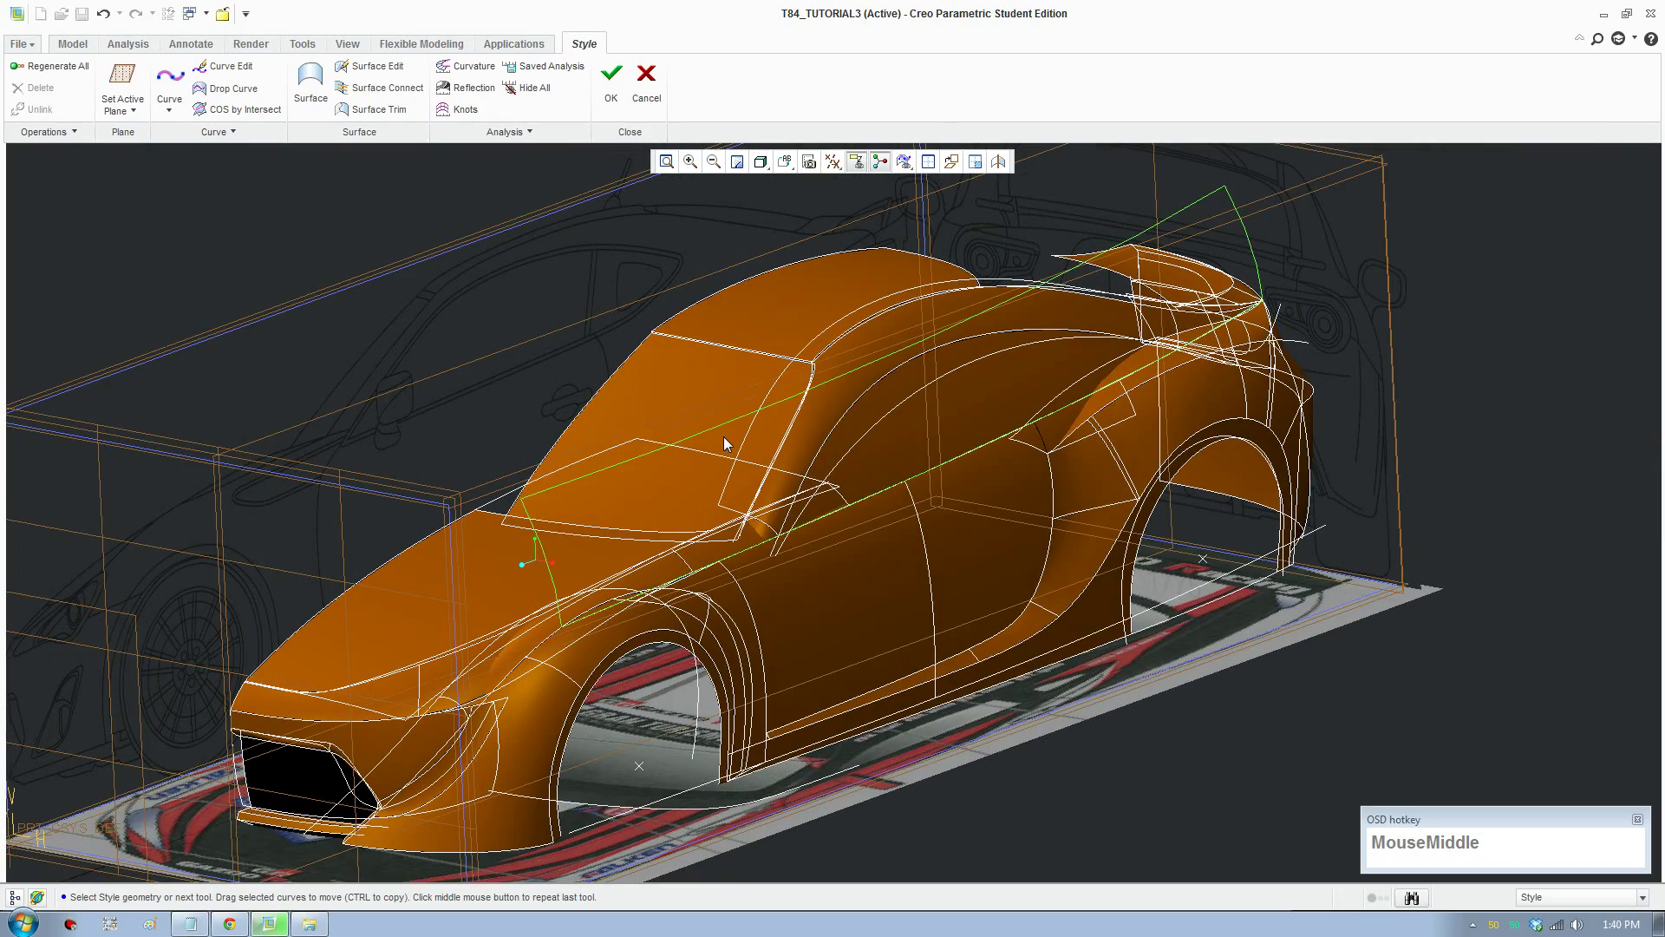
key(F8)
middle_click(709, 654)
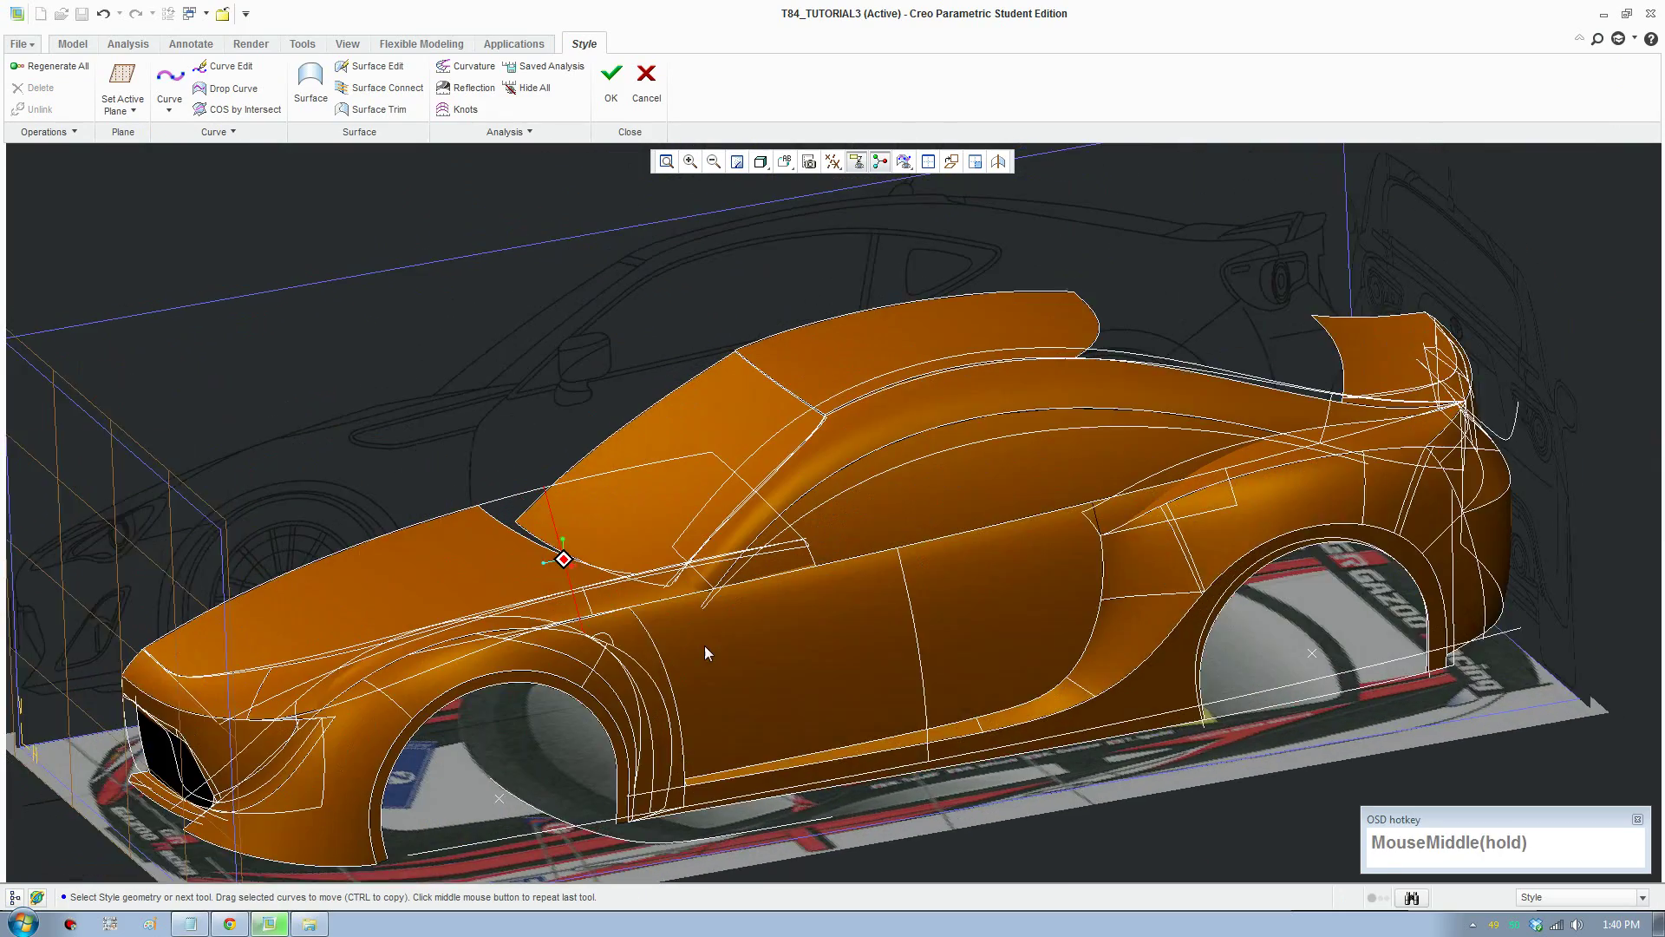
scroll(down, 3)
middle_click(689, 607)
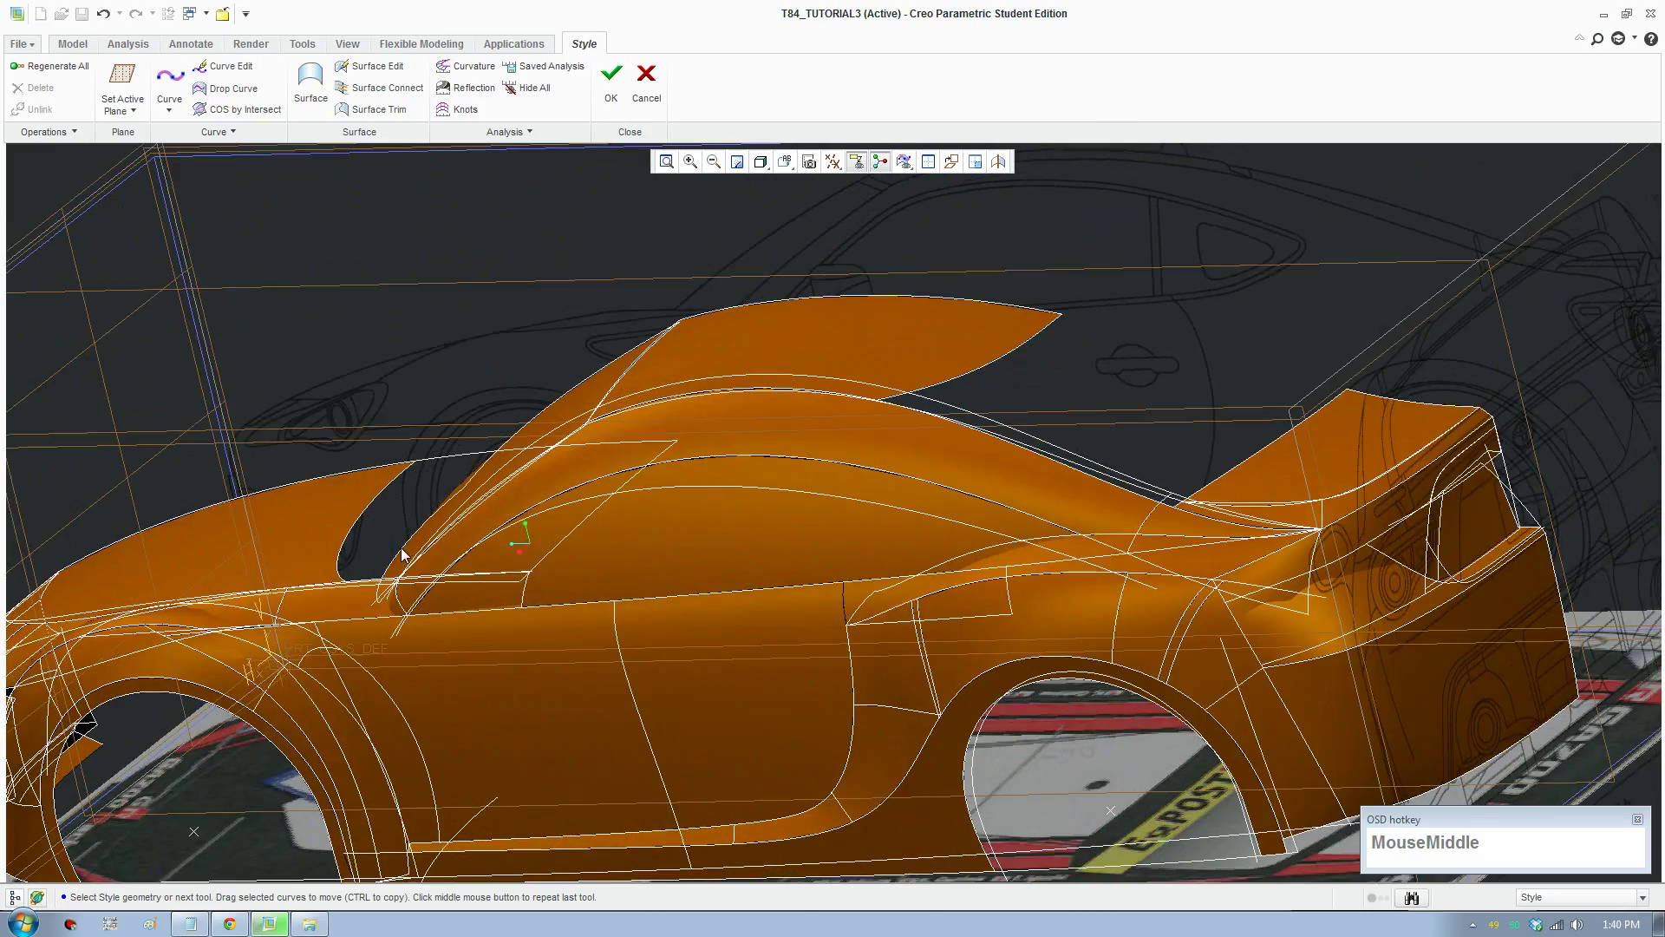
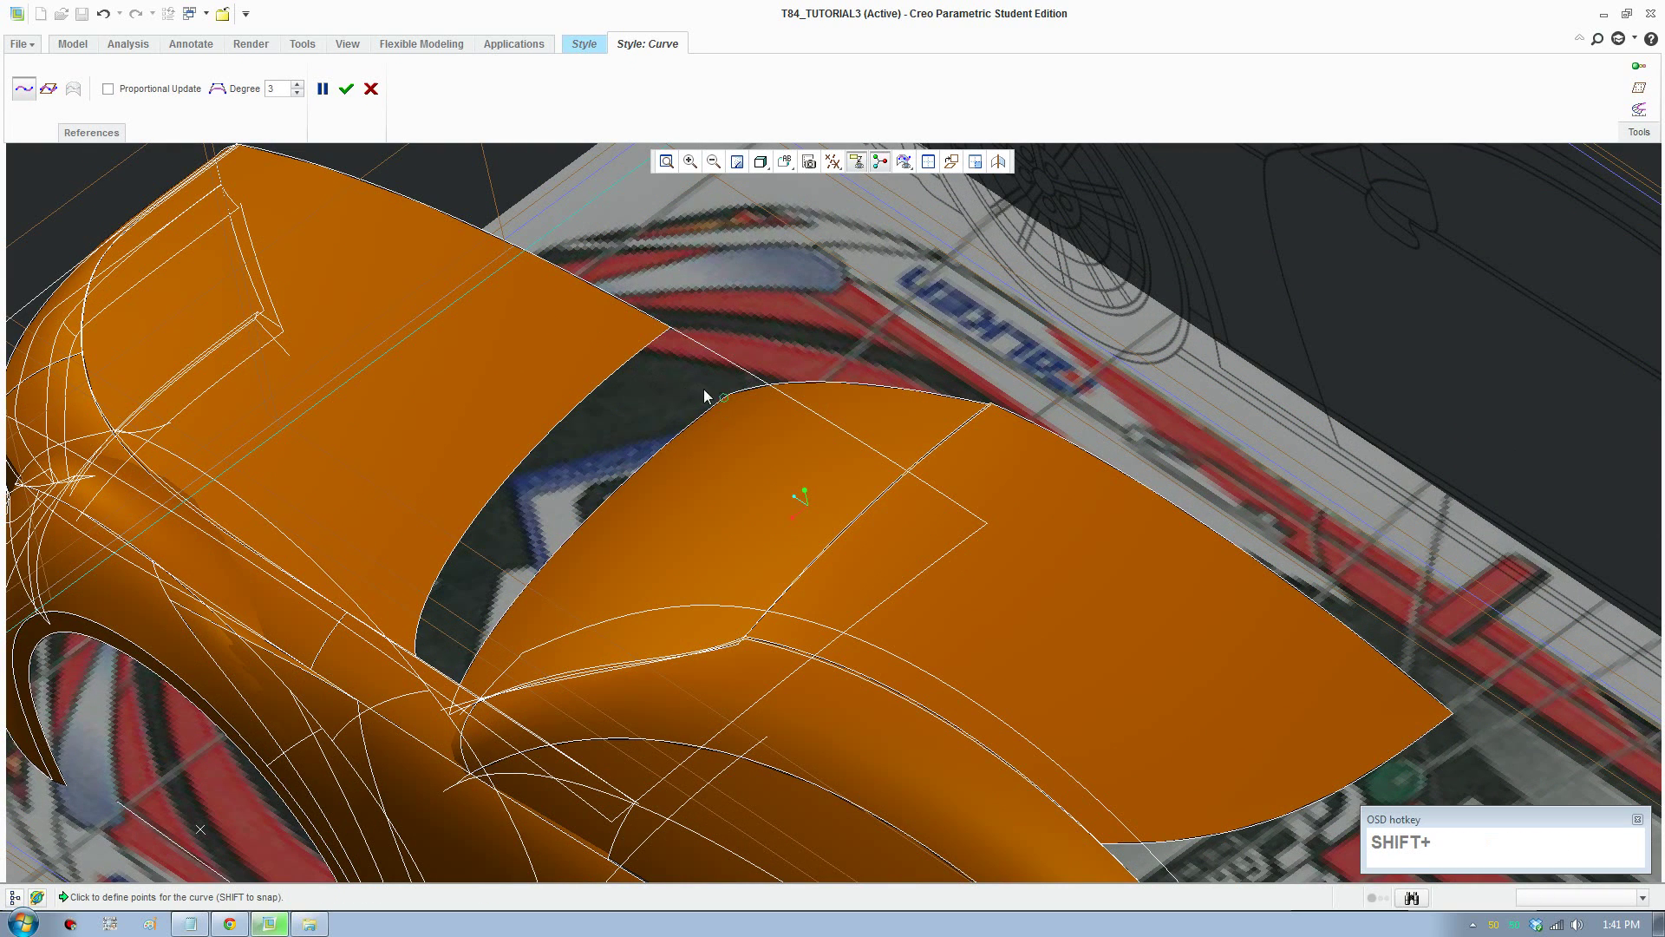
click(670, 344)
middle_click(542, 503)
click(426, 617)
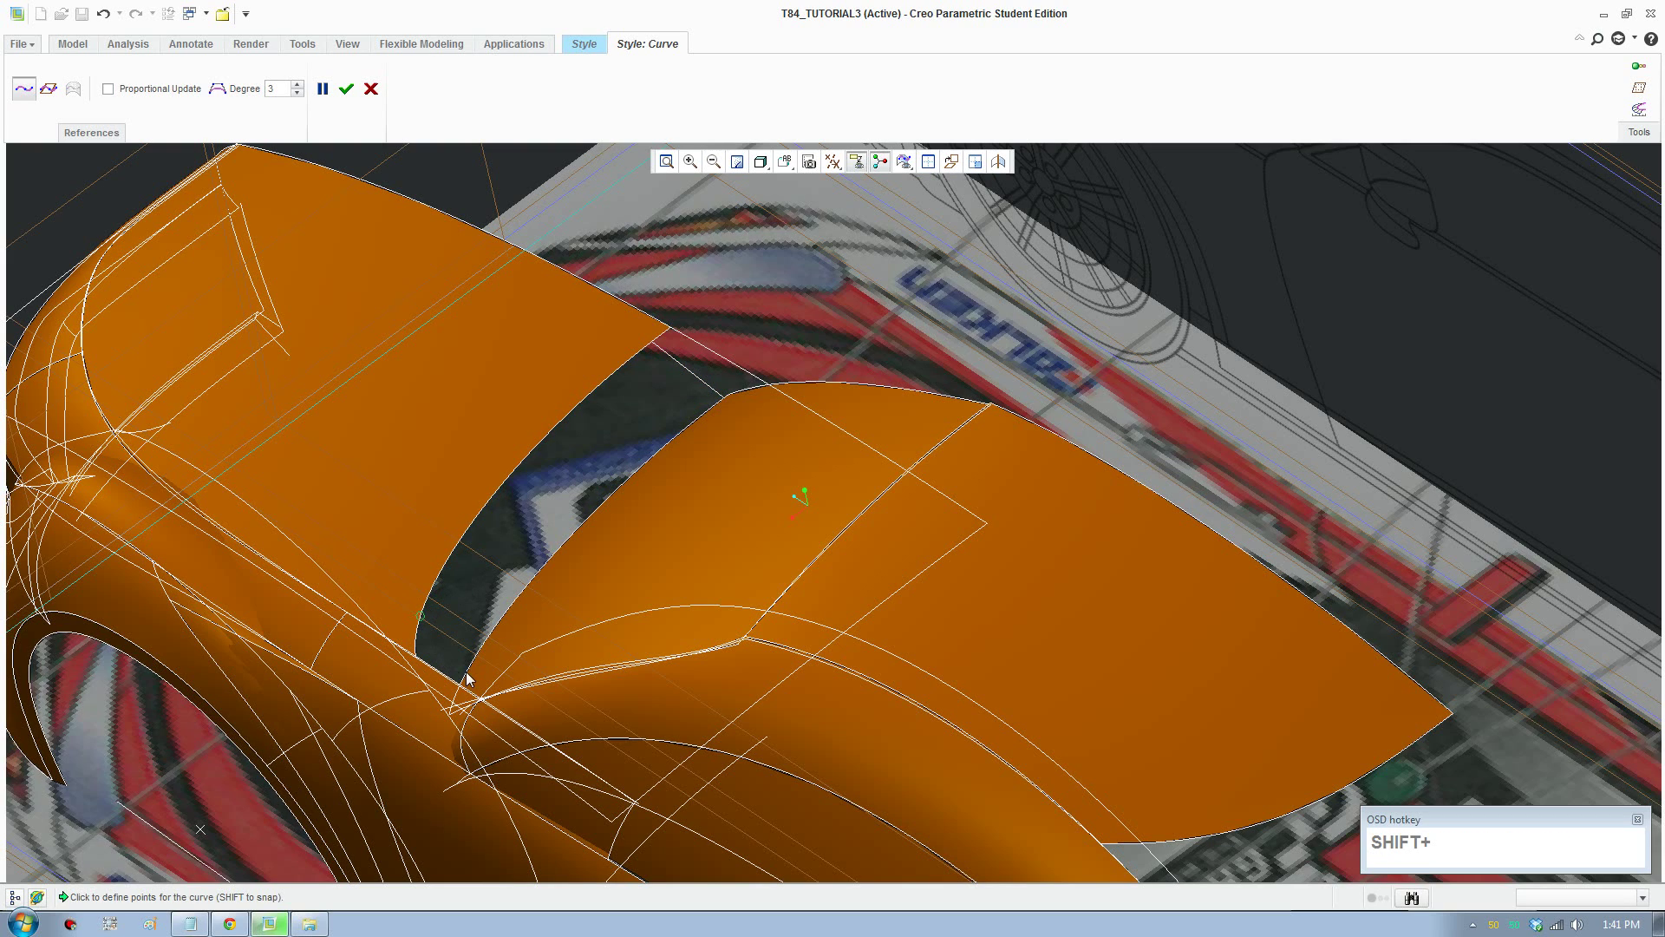
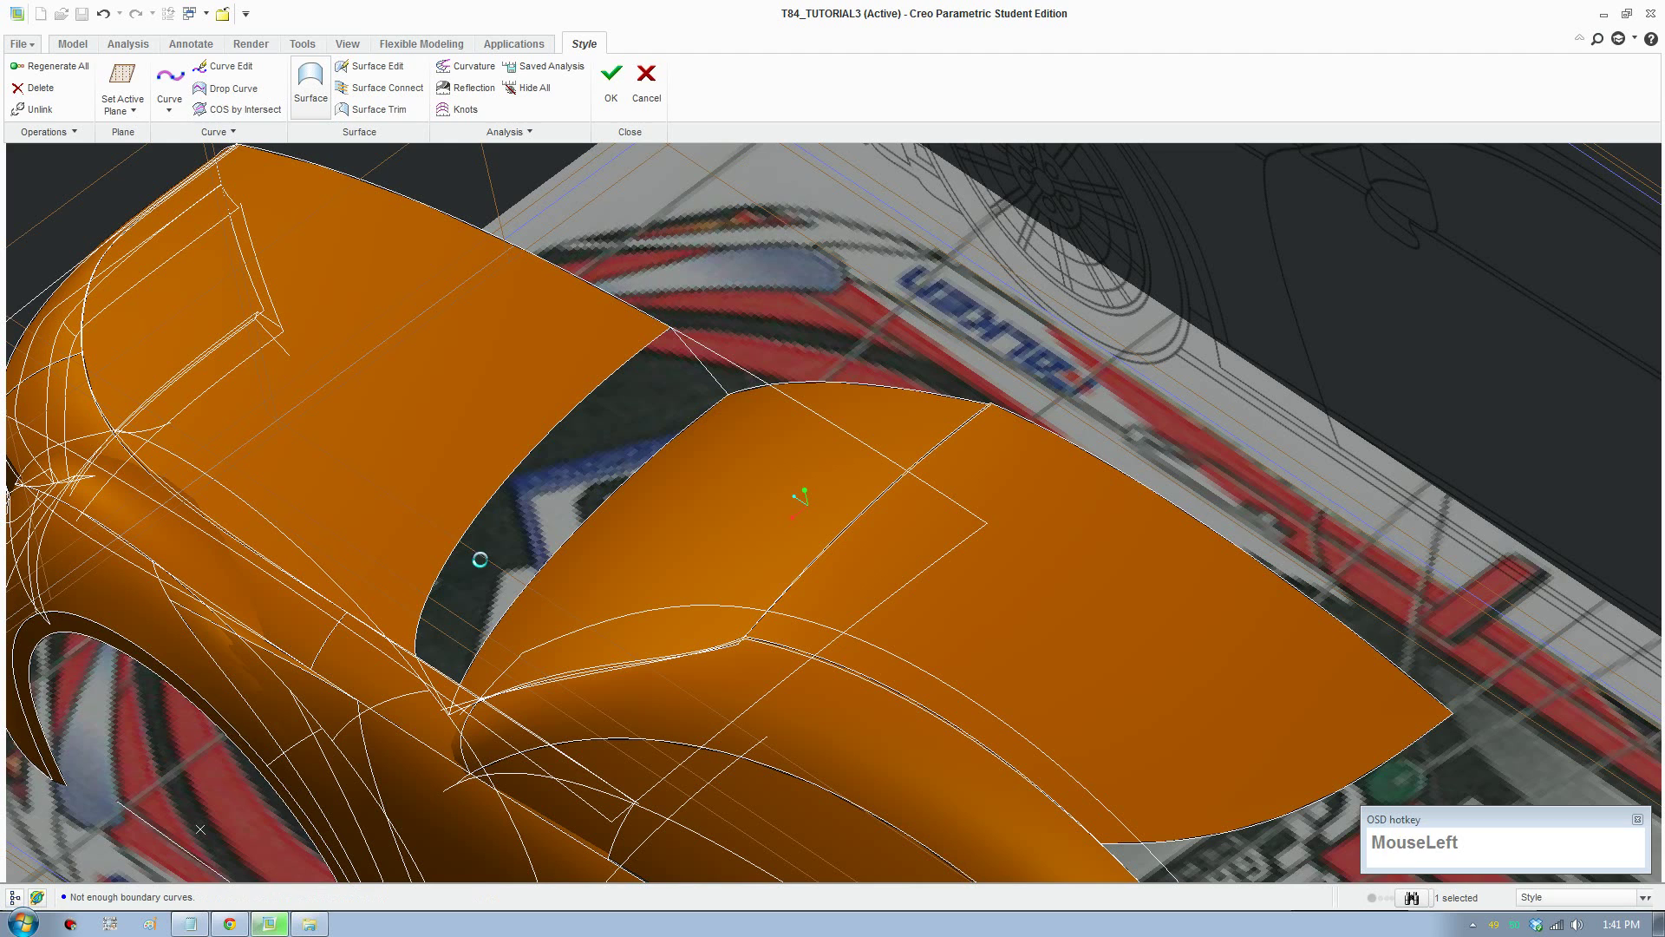
Step: Create a four-curve boundary surface across the rear side window opening and accept it
click(510, 603)
click(530, 595)
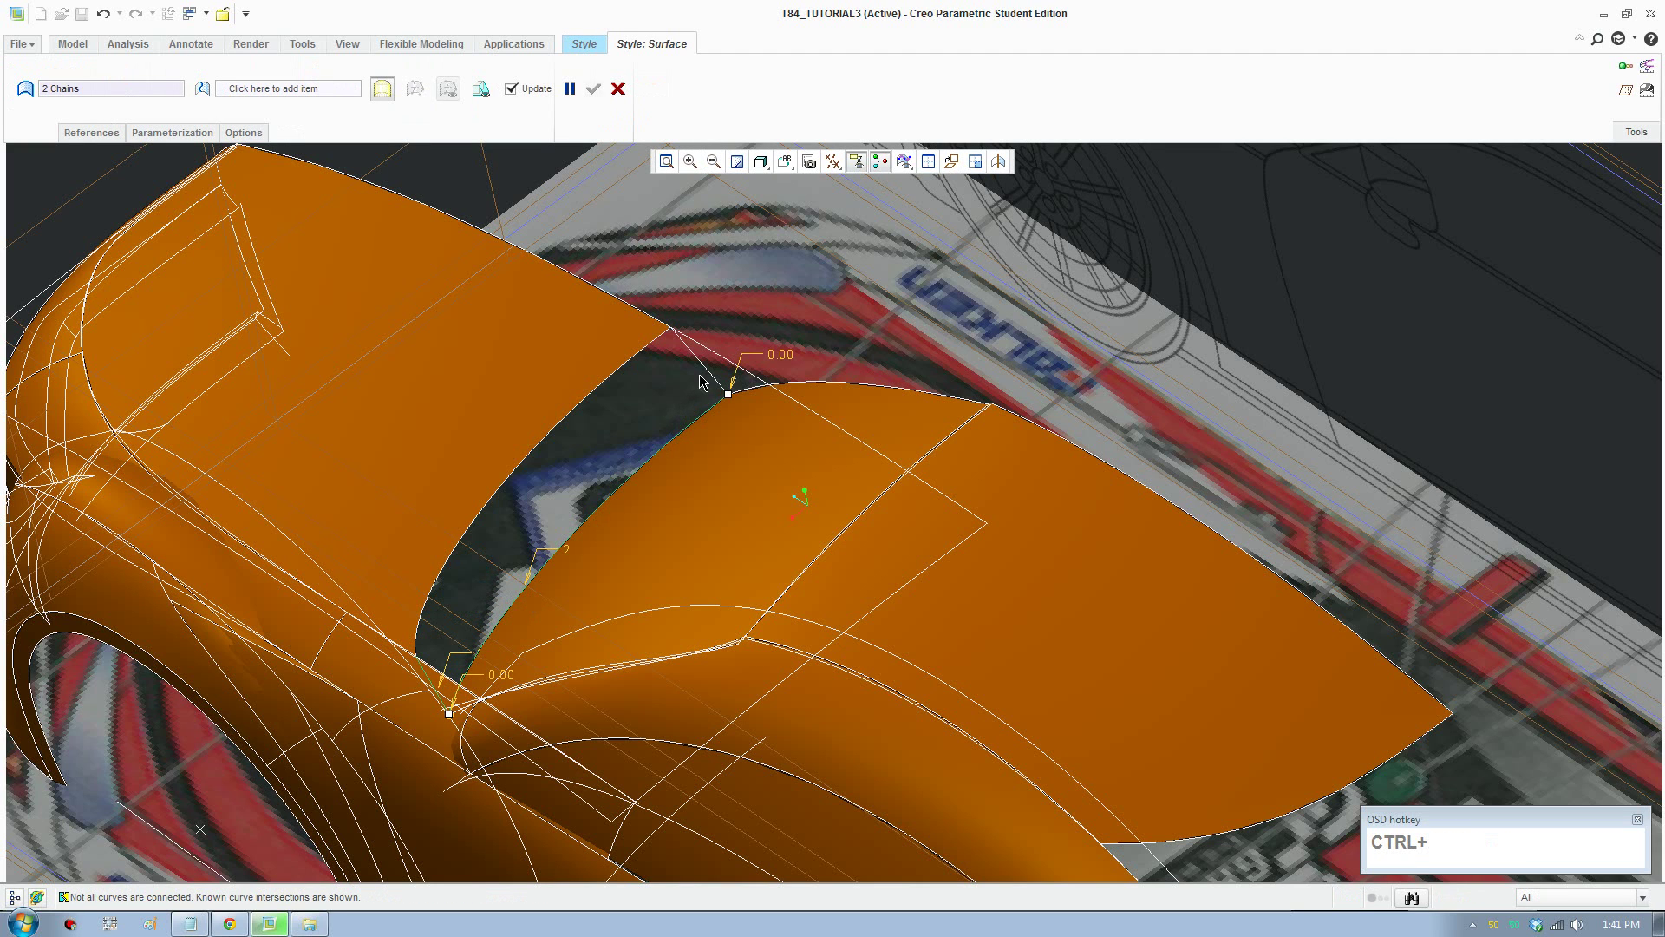
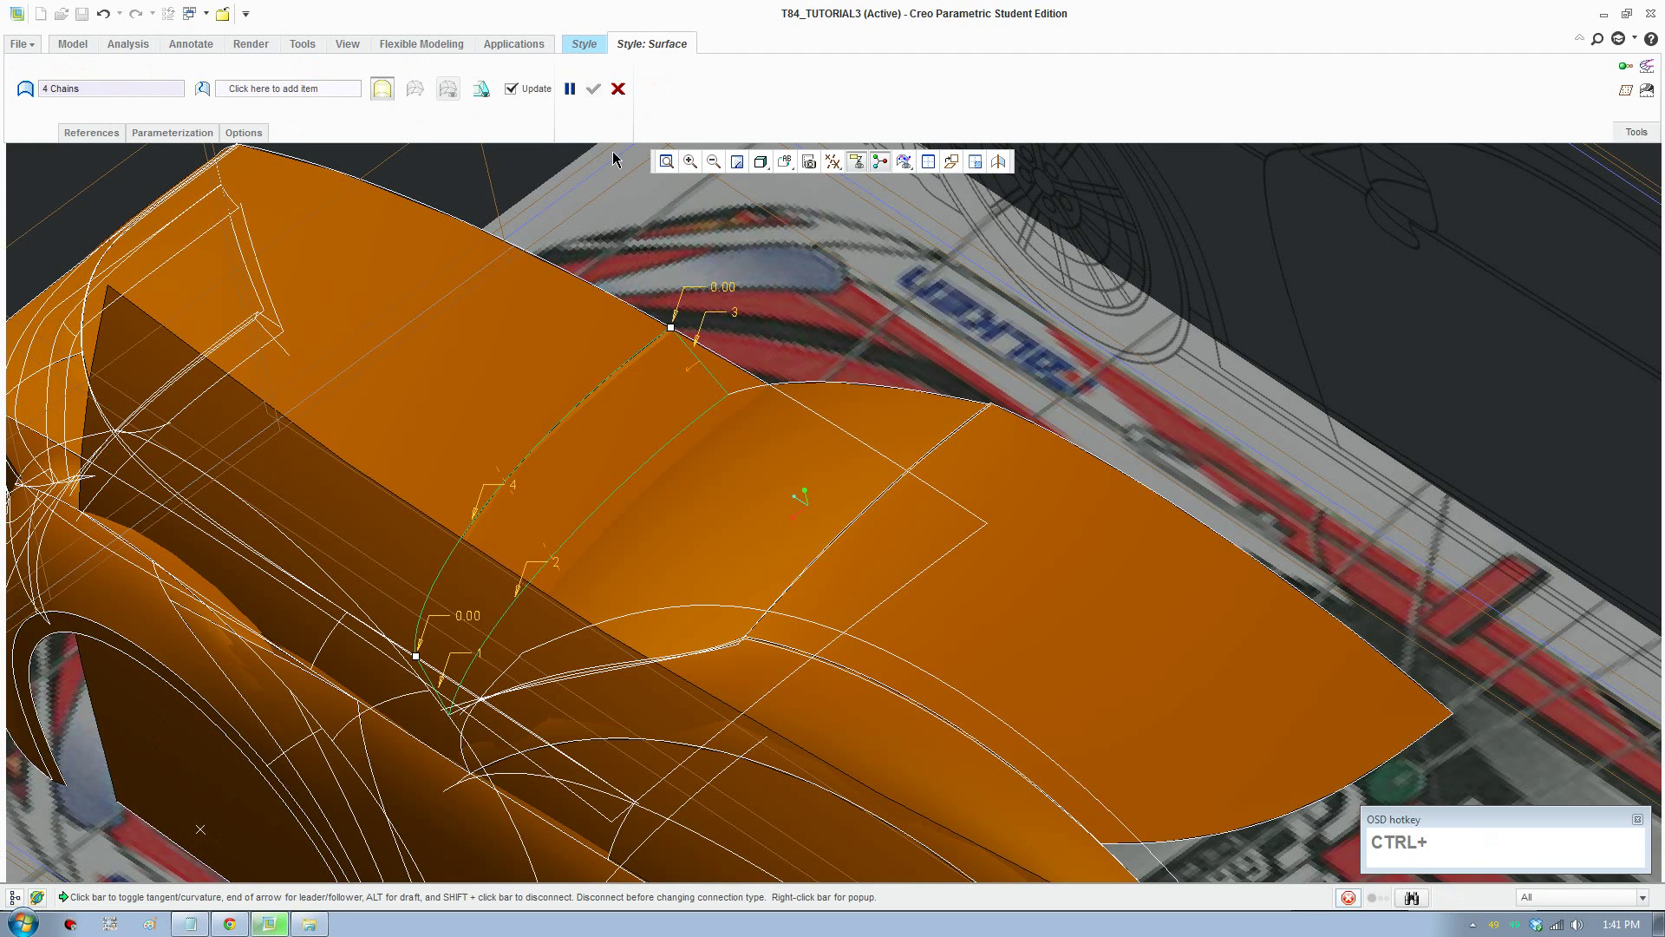
click(592, 91)
scroll(up, 3)
middle_click(685, 535)
scroll(up, 3)
middle_click(834, 554)
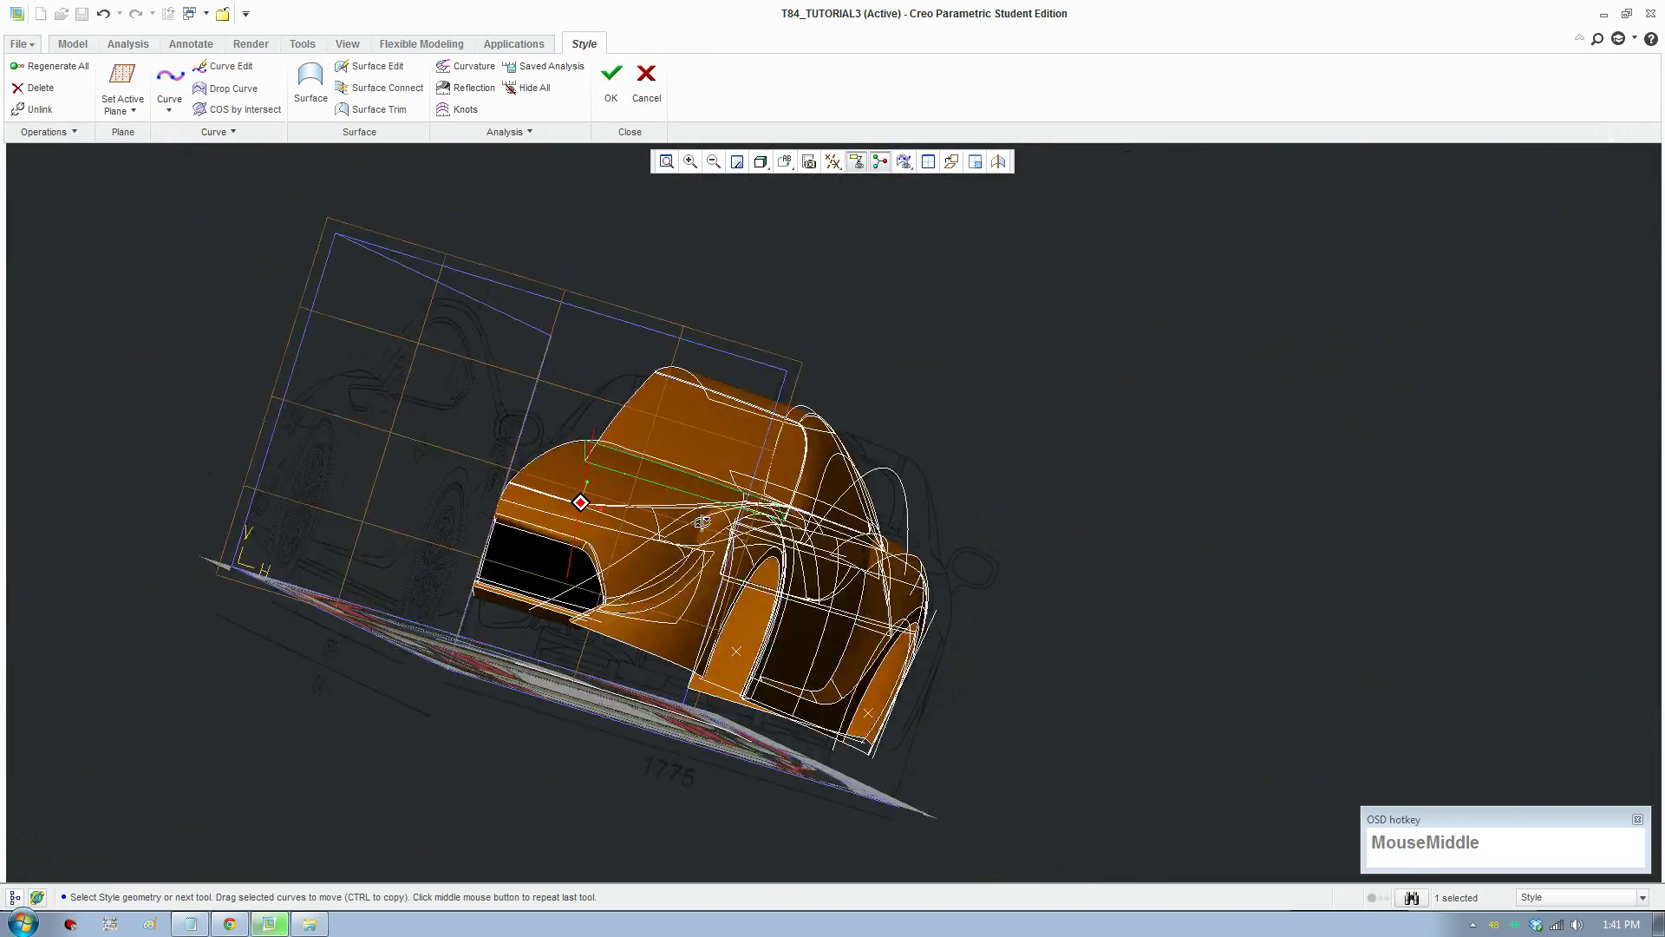
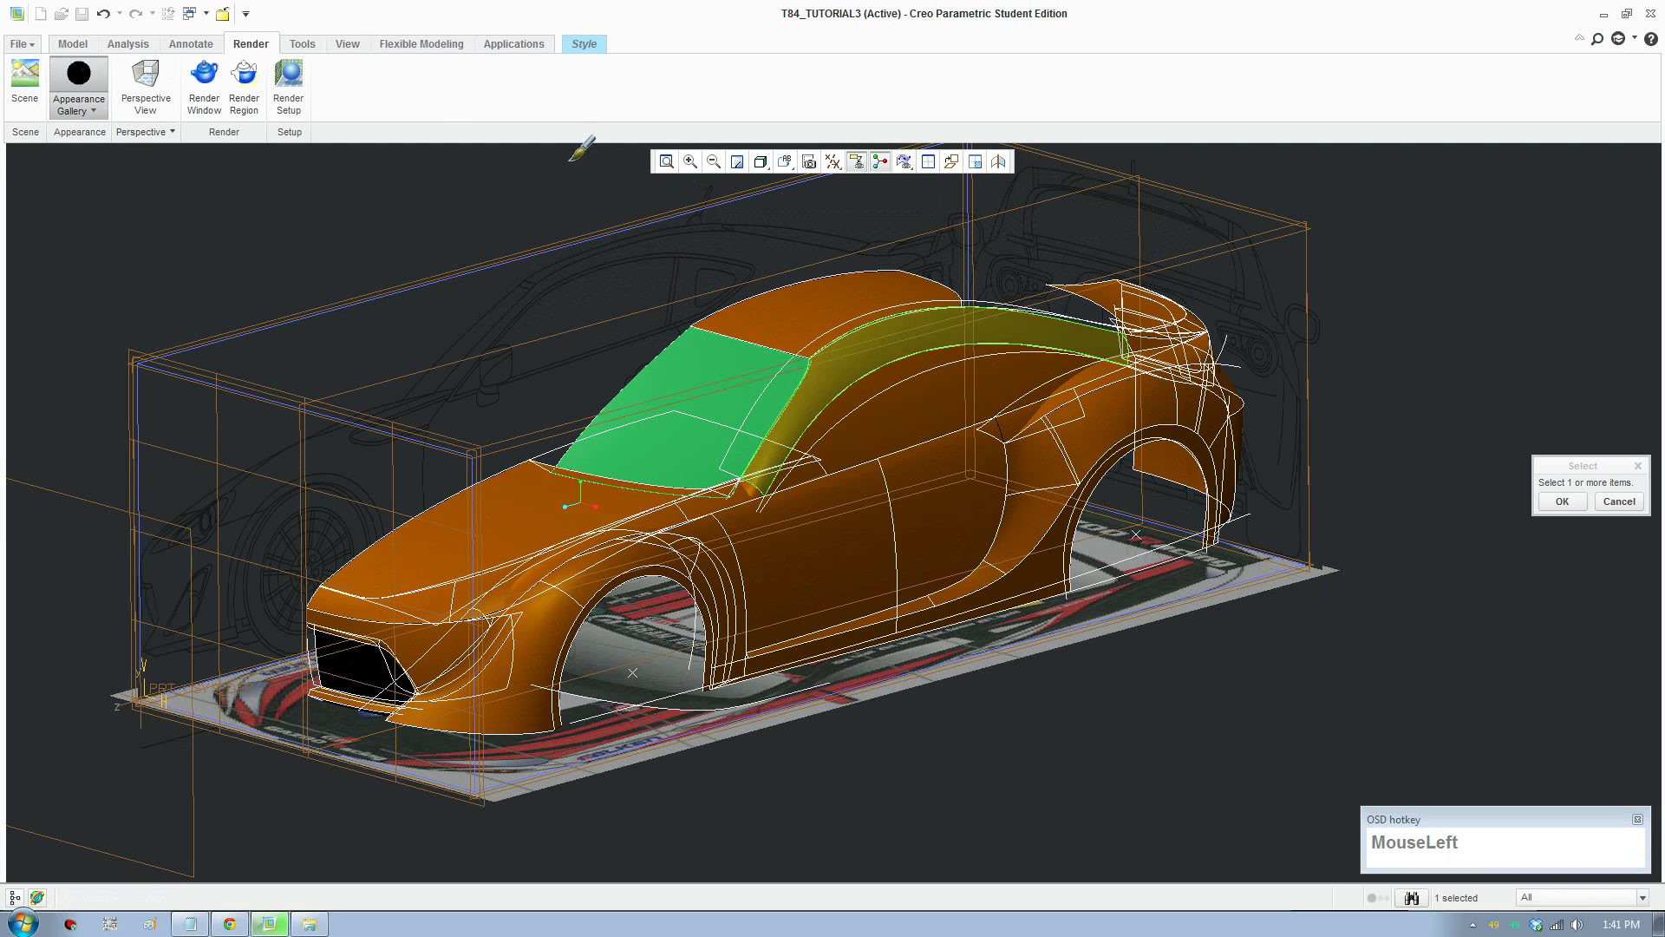
Step: Apply the black appearance to the windshield and rear side window surfaces and clear the selection
scroll(up, 3)
middle_click(751, 433)
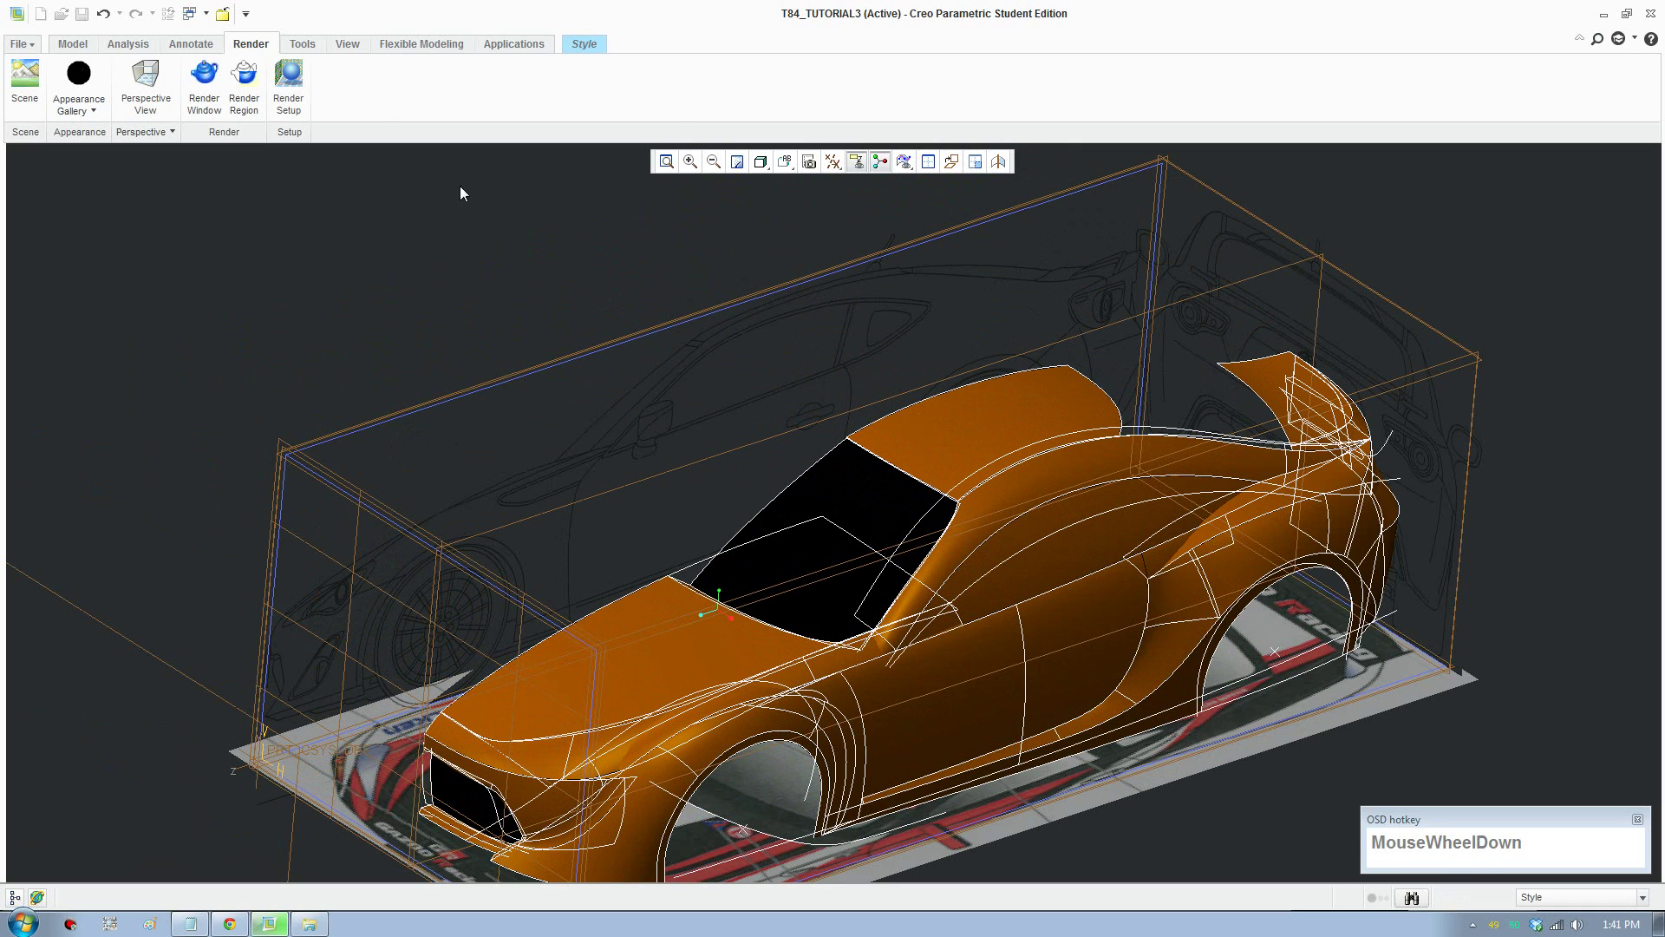
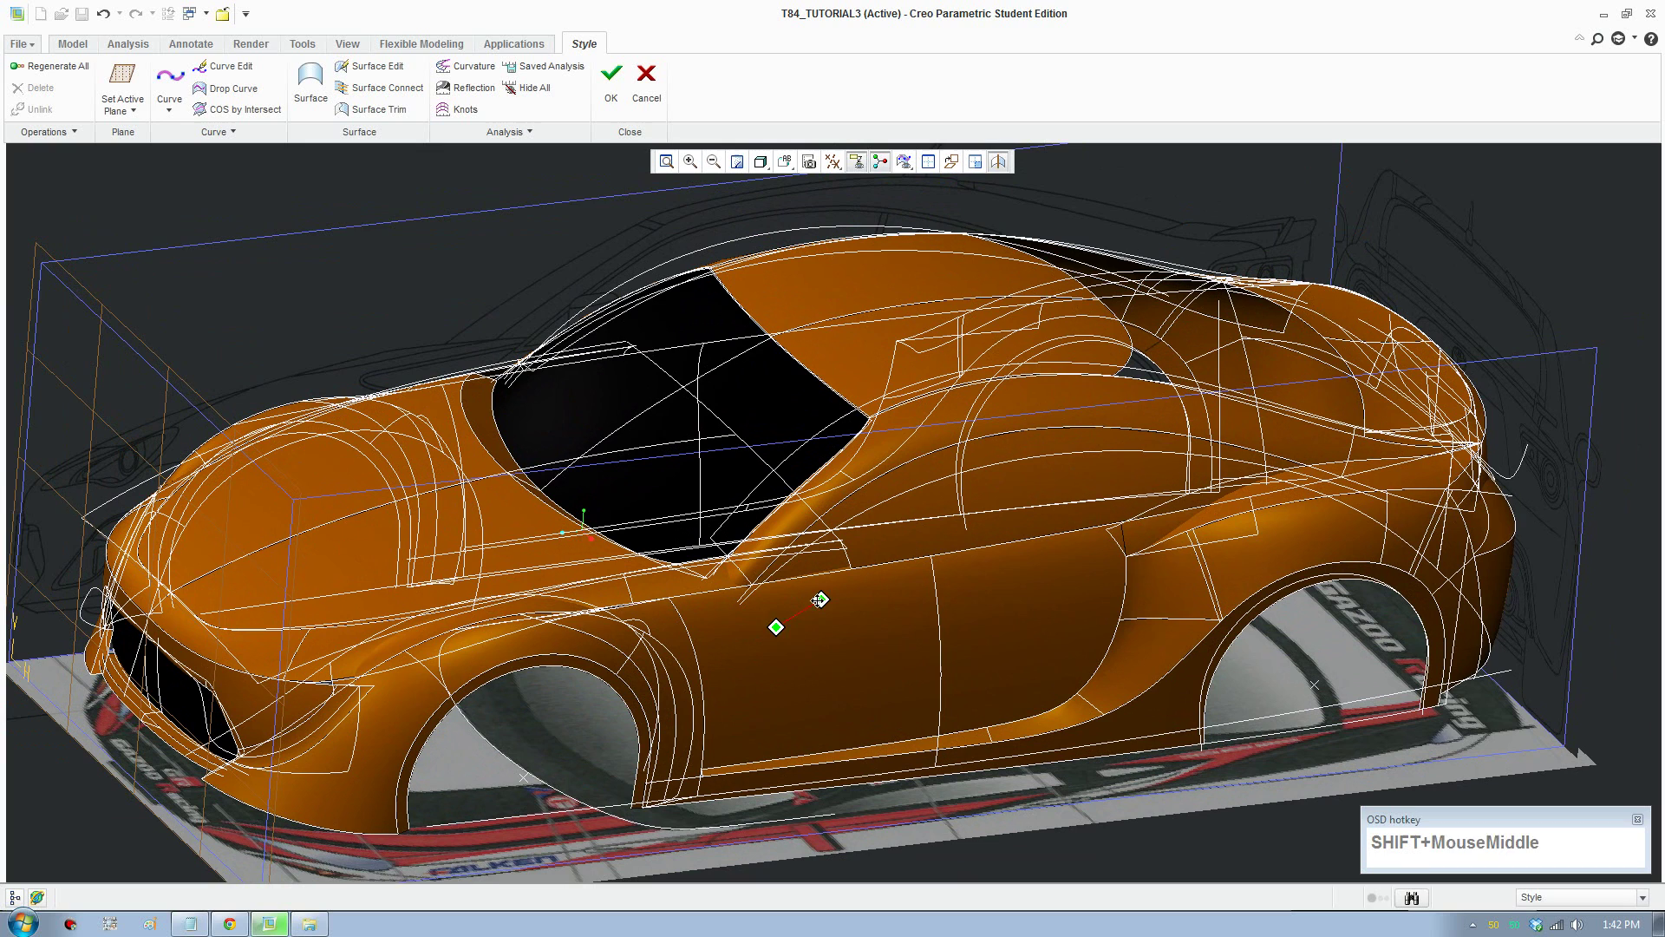
click(411, 251)
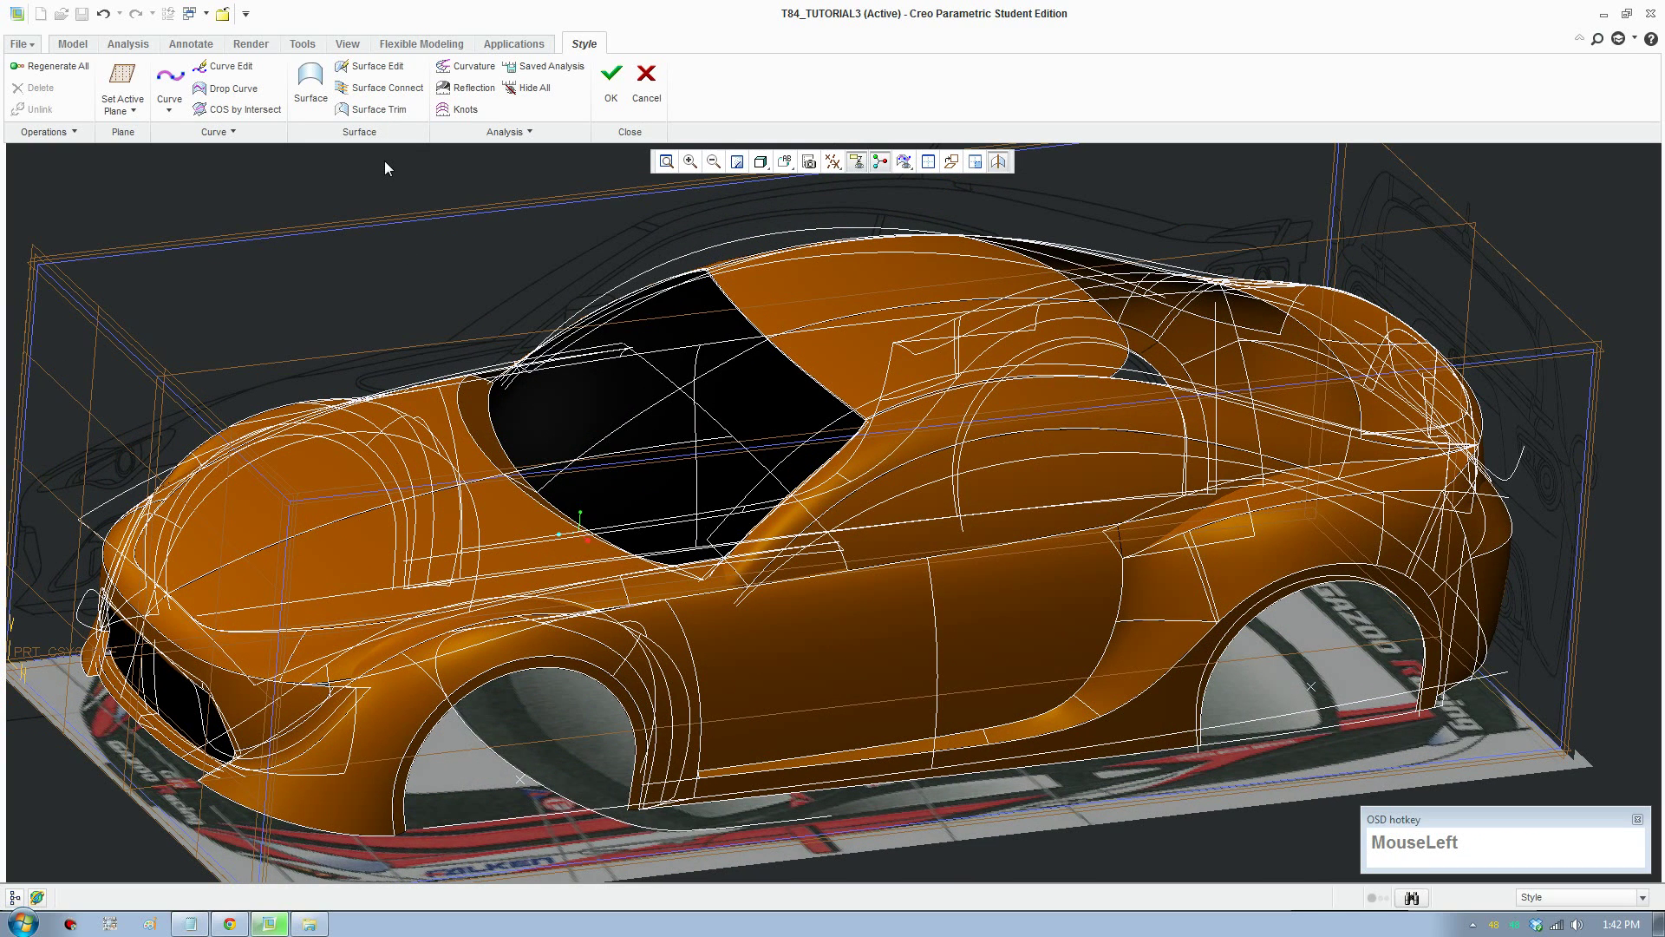